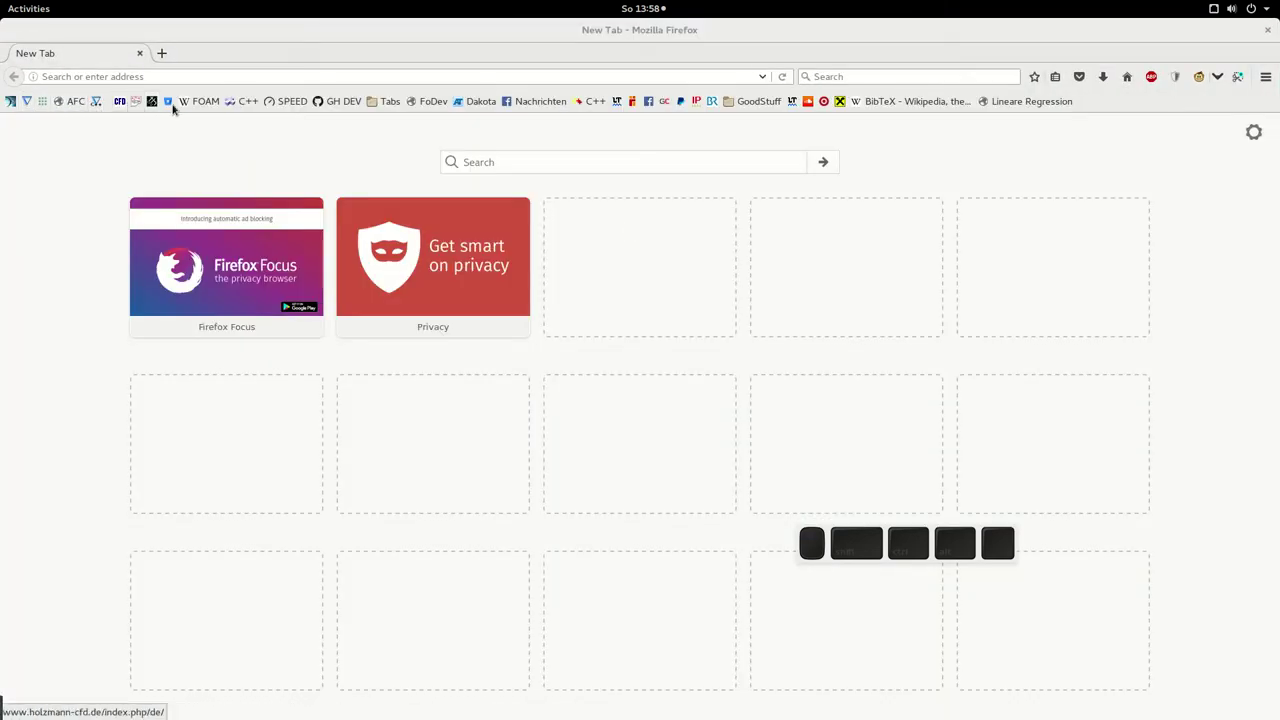
- Go to the Holzmann CFD site and show the pimpeFoam tutorial category with its three cases
click(156, 104)
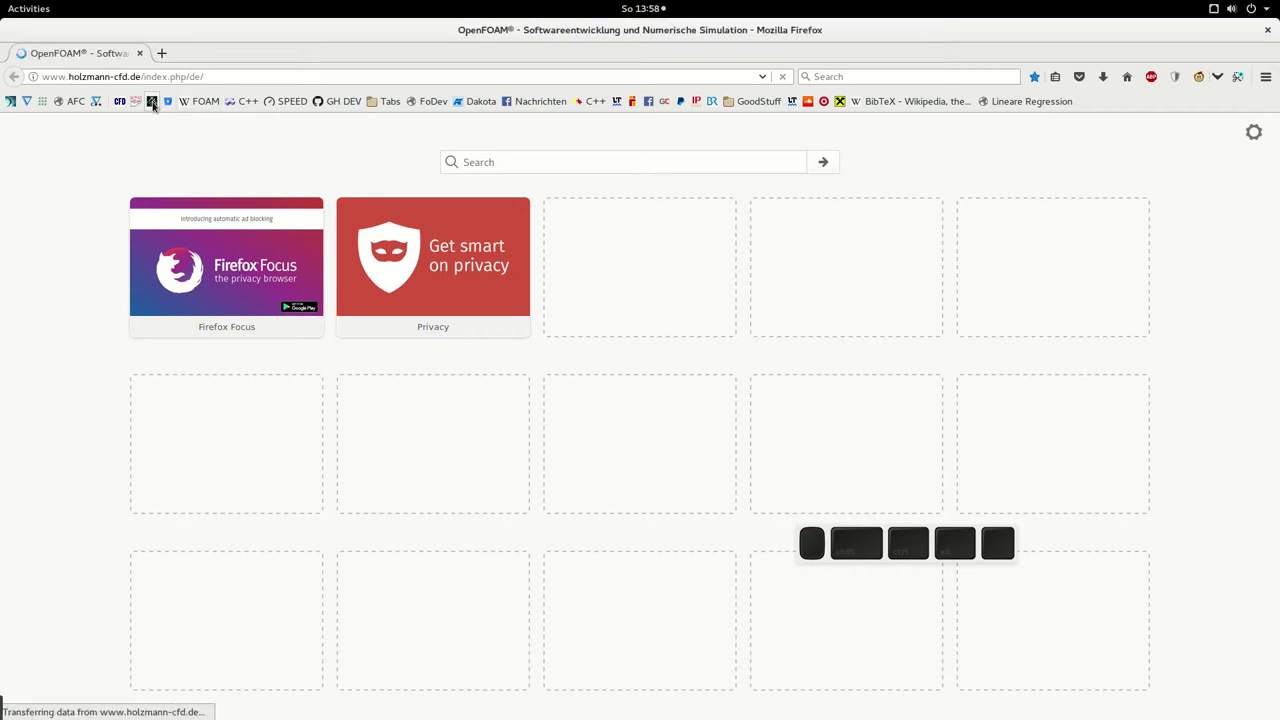
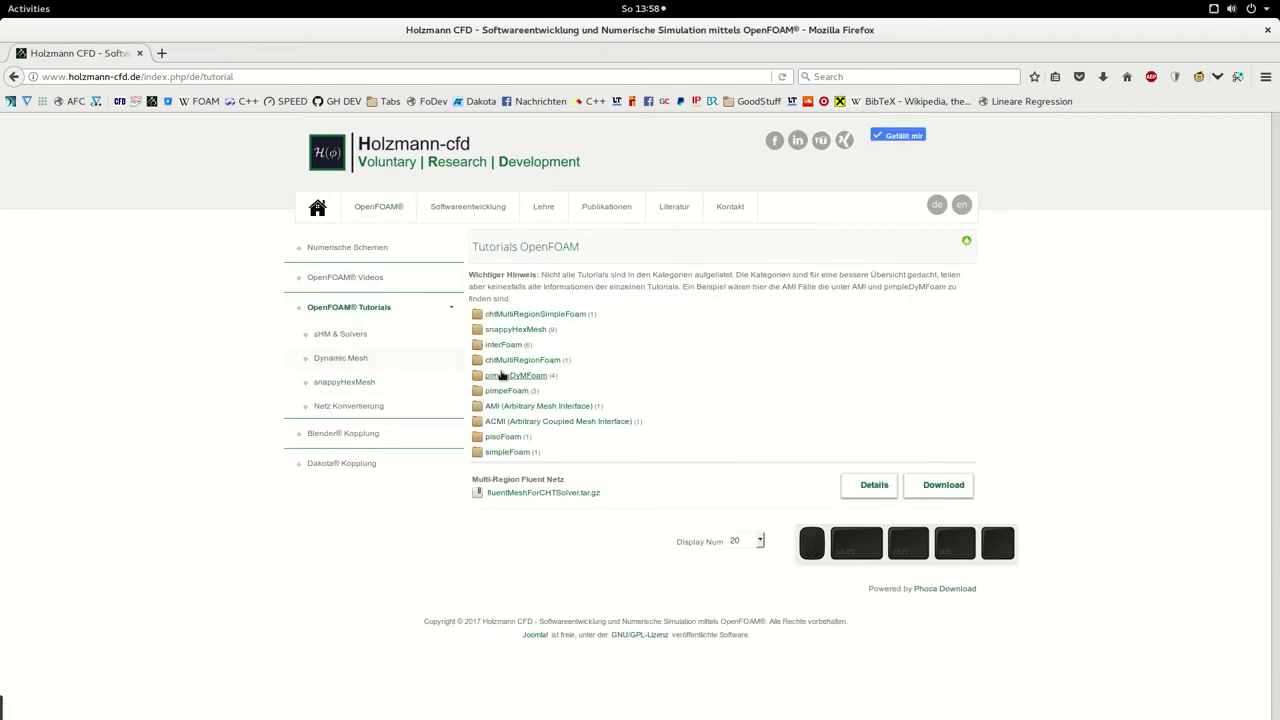
click(96, 98)
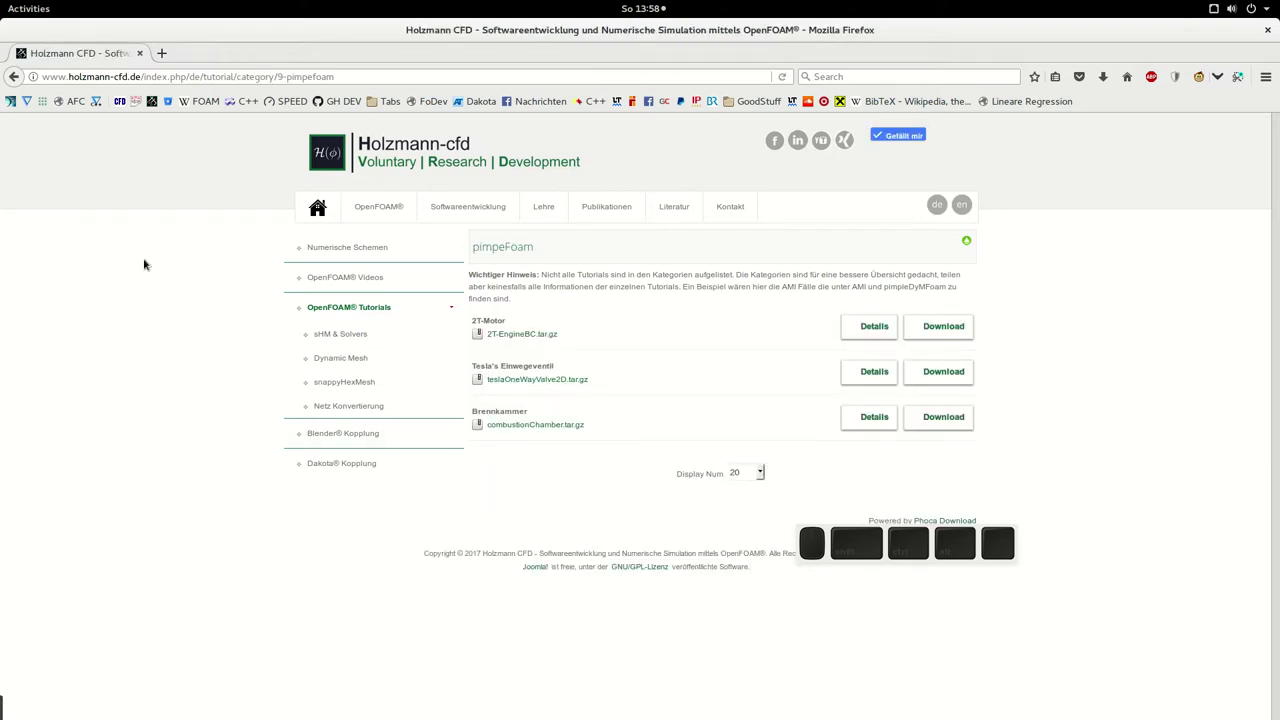
click(142, 52)
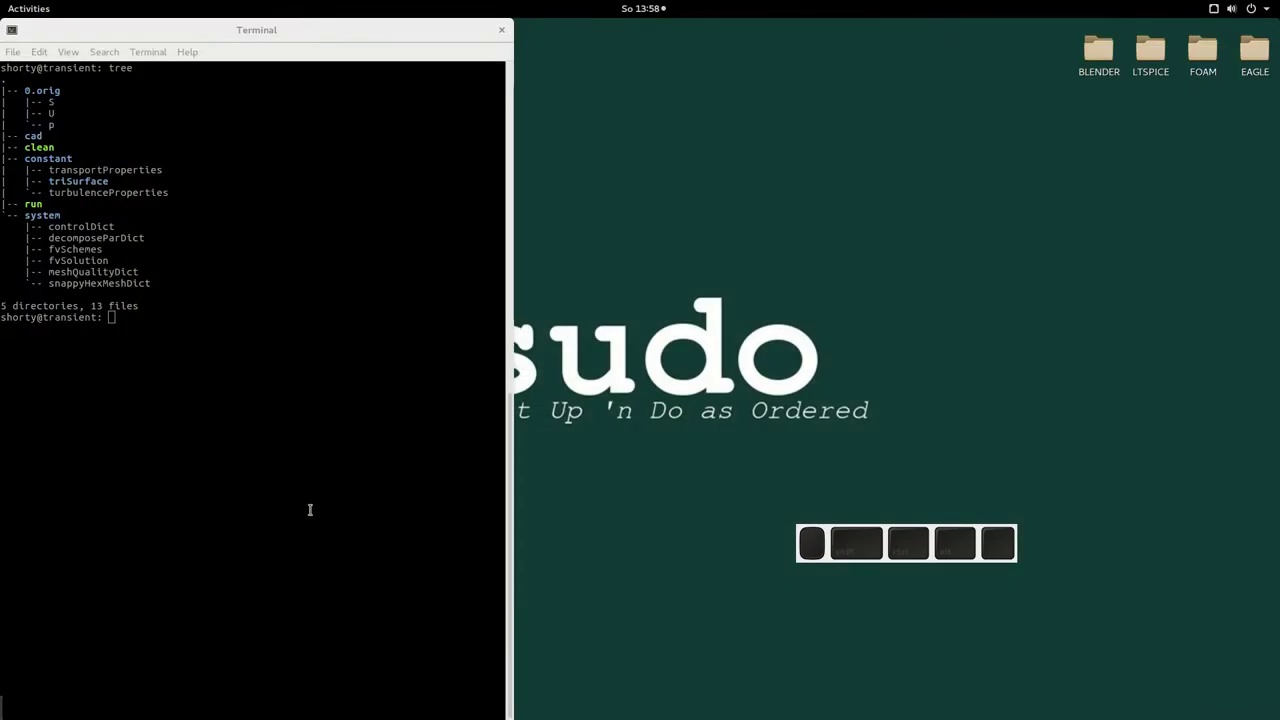
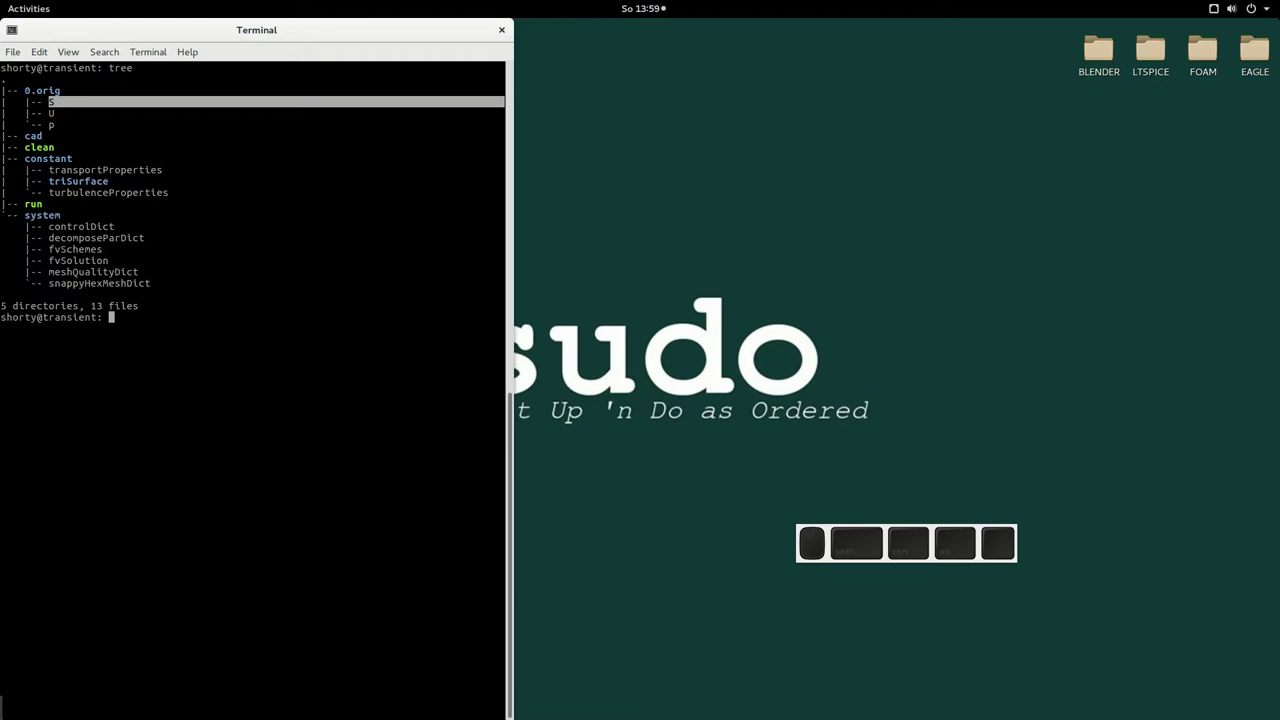
click(986, 557)
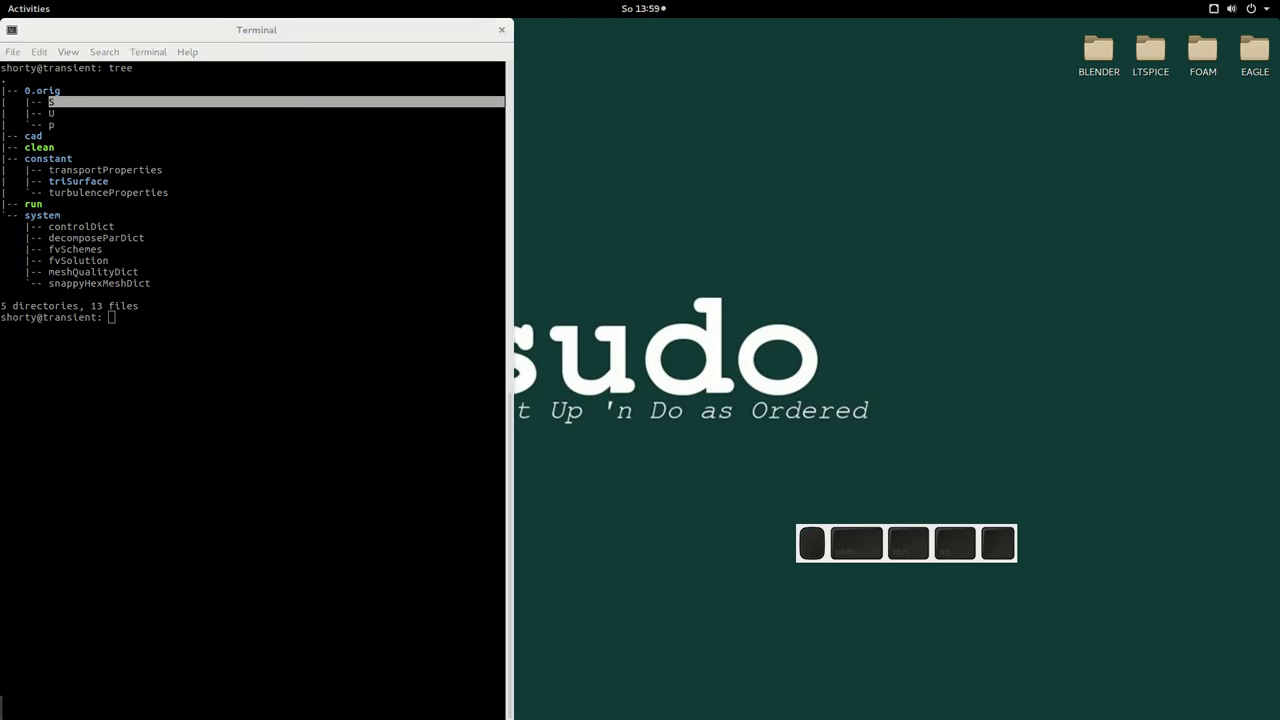
click(986, 557)
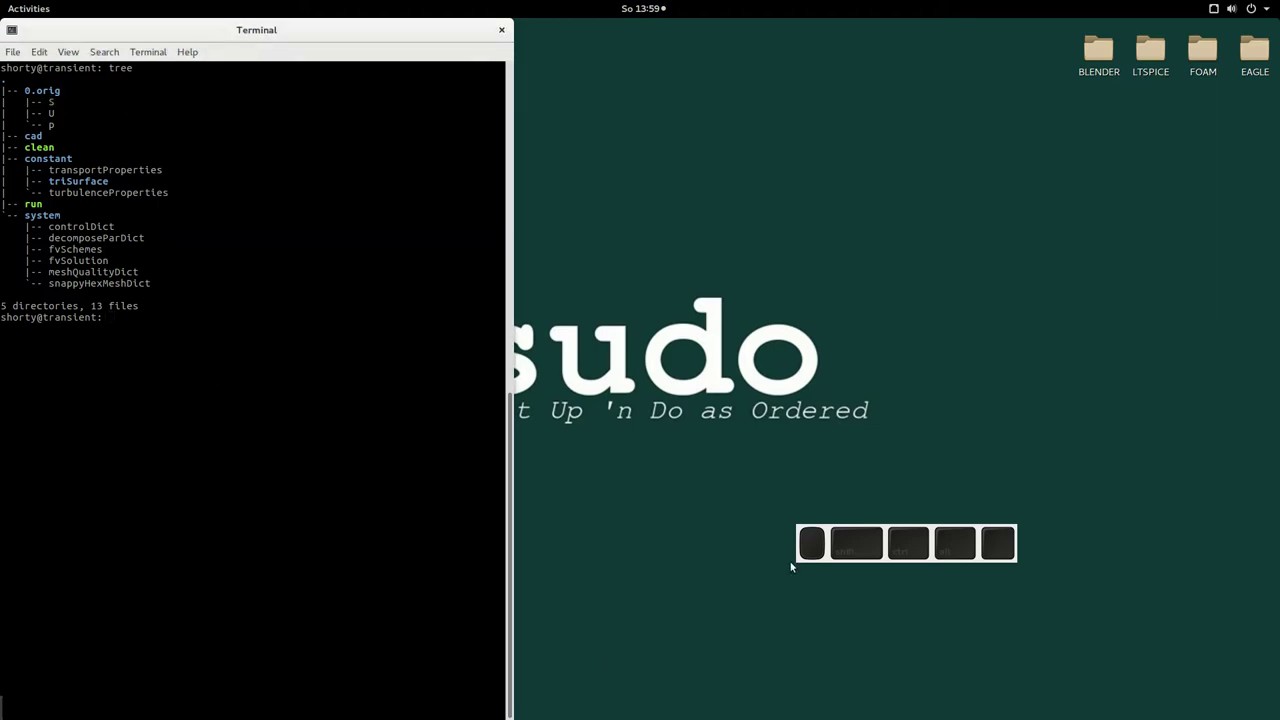
click(986, 557)
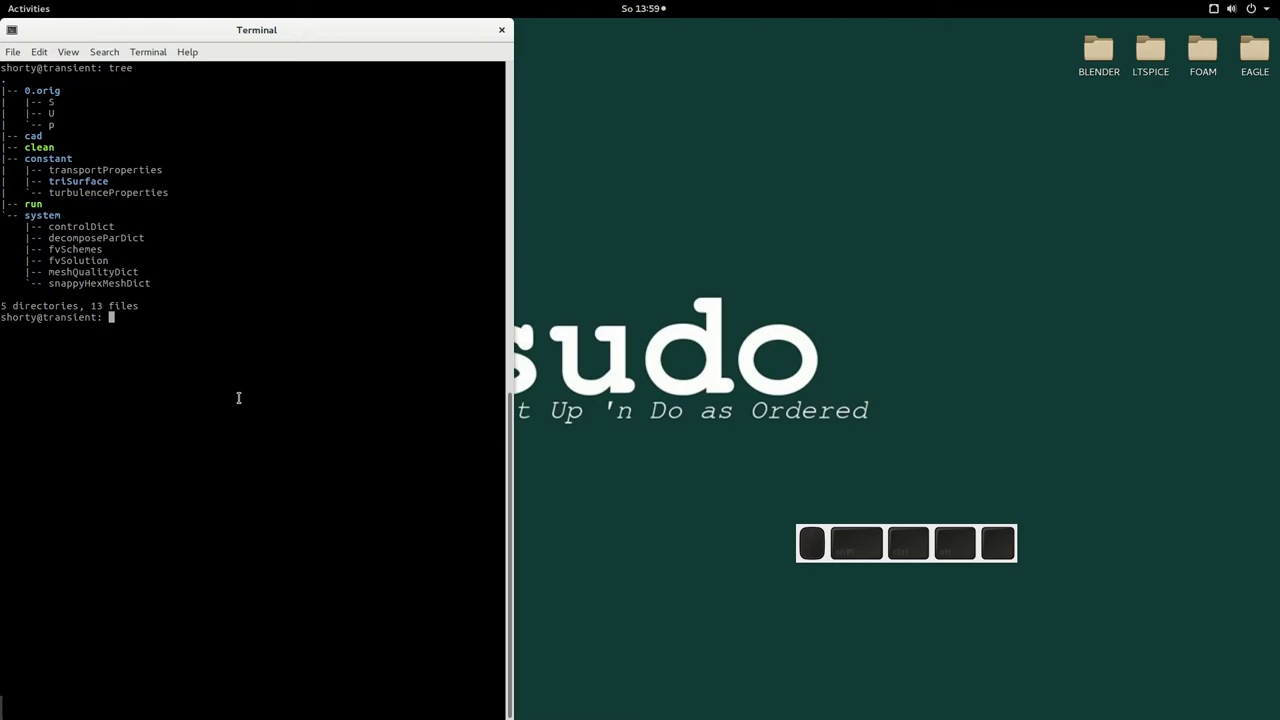
key(b)
- Launch Blender from the terminal with the blender command
key(l)
key(e)
key(d)
key(e)
key(Tab)
key(BackSpace)
key(Tab)
key(Return)
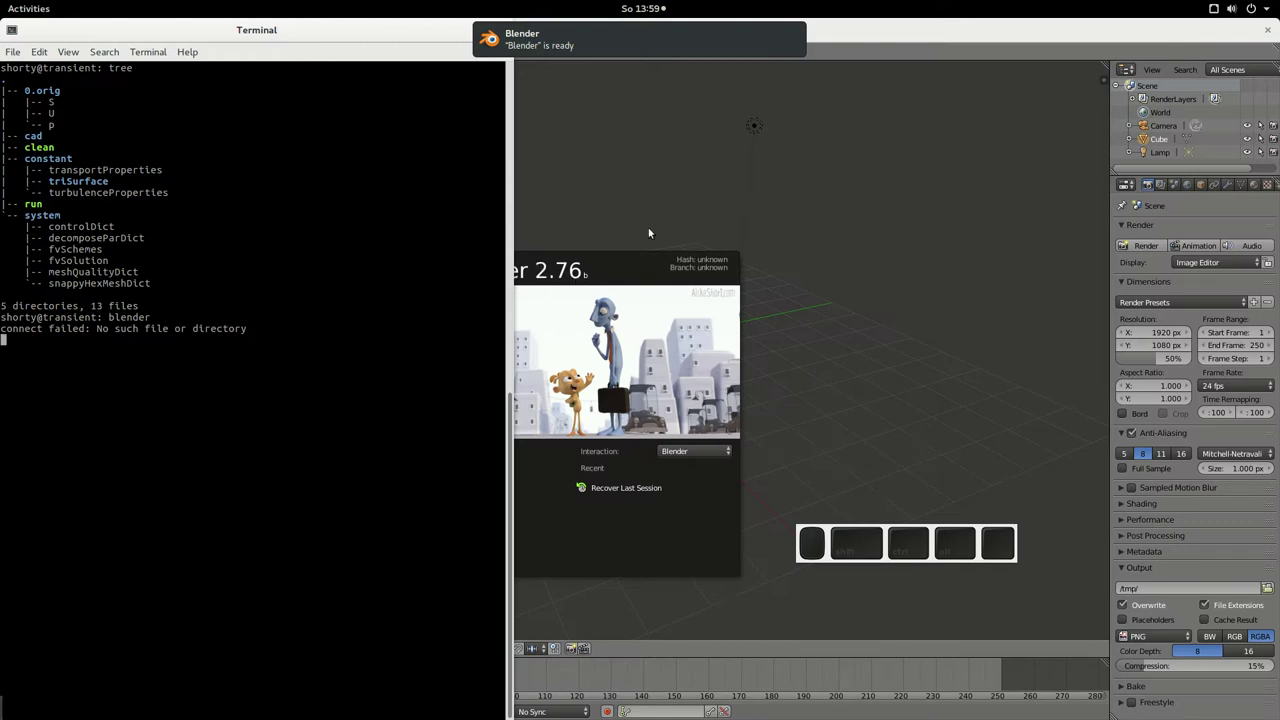
- Dismiss the splash screen, then select and delete all default objects, leaving an empty scene
click(986, 557)
click(986, 557)
key(a)
key(Delete)
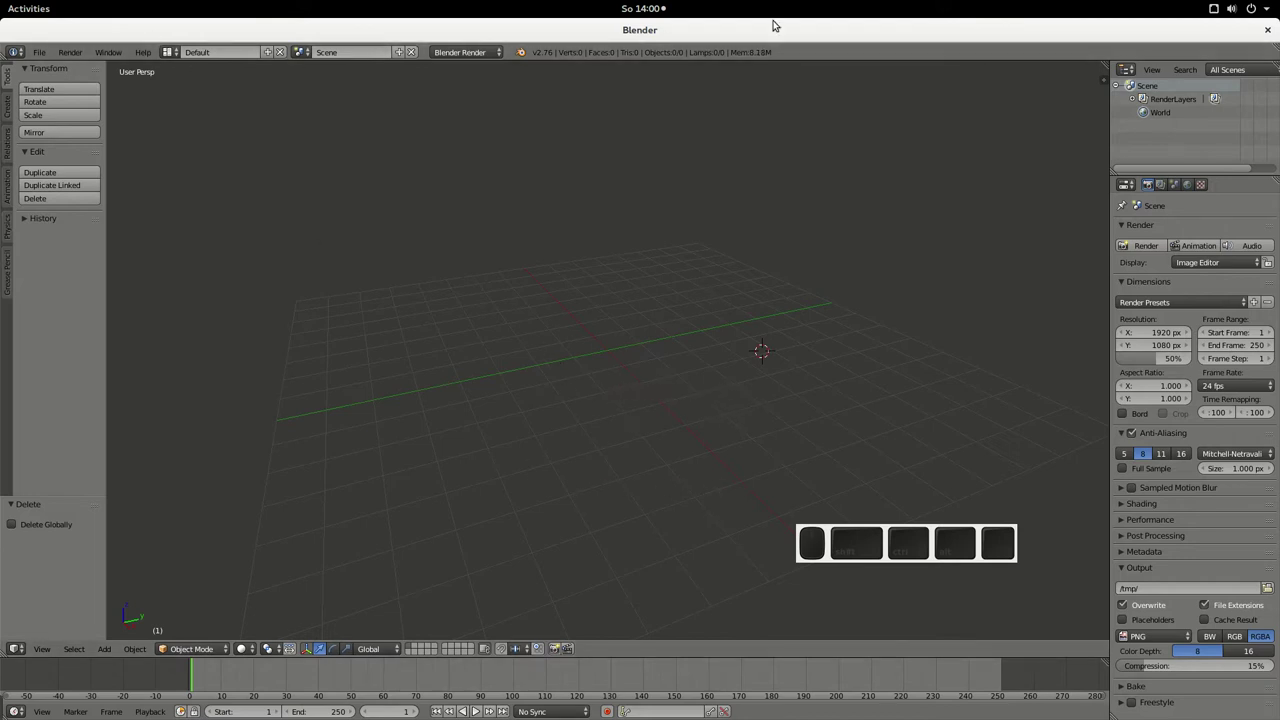
drag(986, 557, 986, 557)
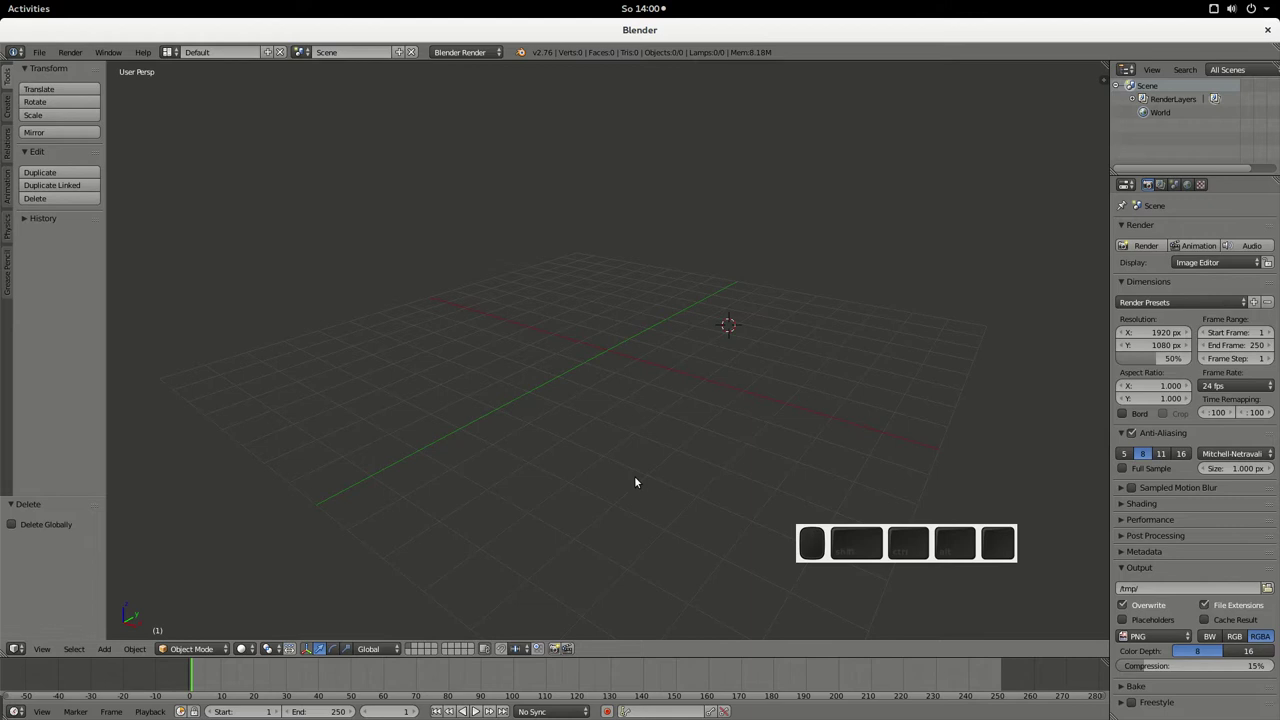
key(ctrl+z)
drag(986, 557, 986, 557)
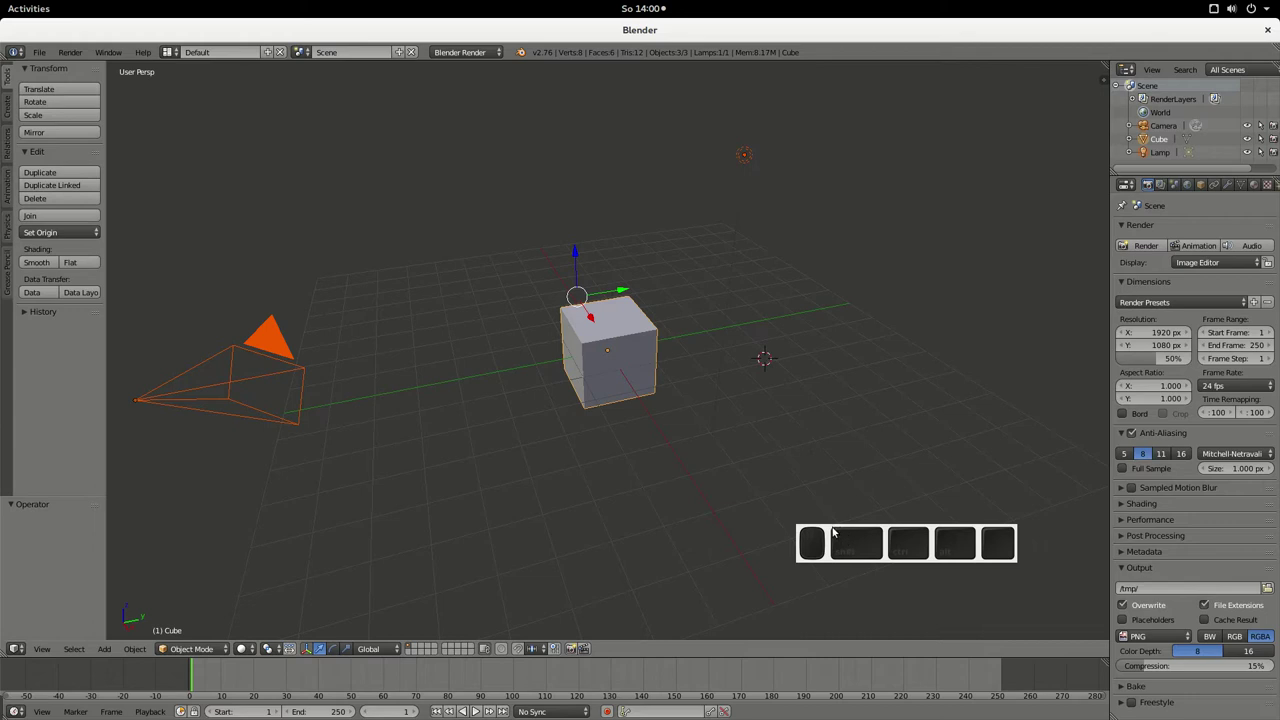
click(986, 557)
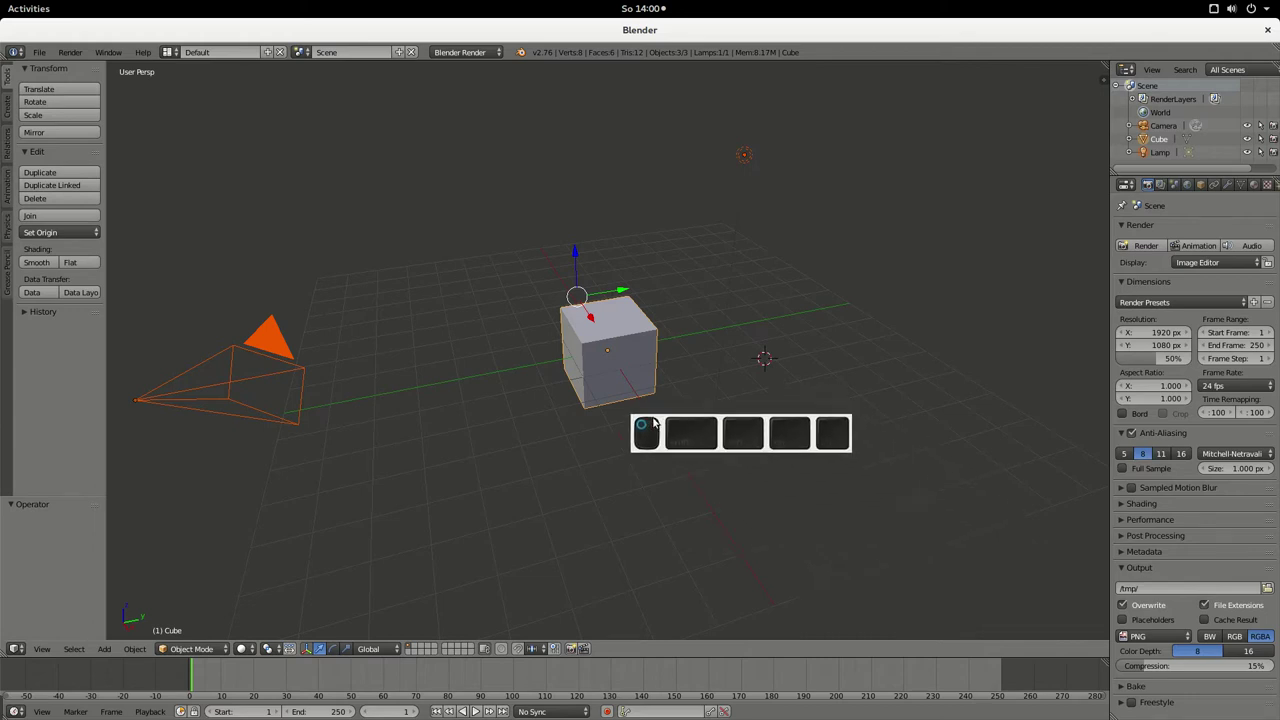
click(807, 573)
click(831, 572)
click(878, 585)
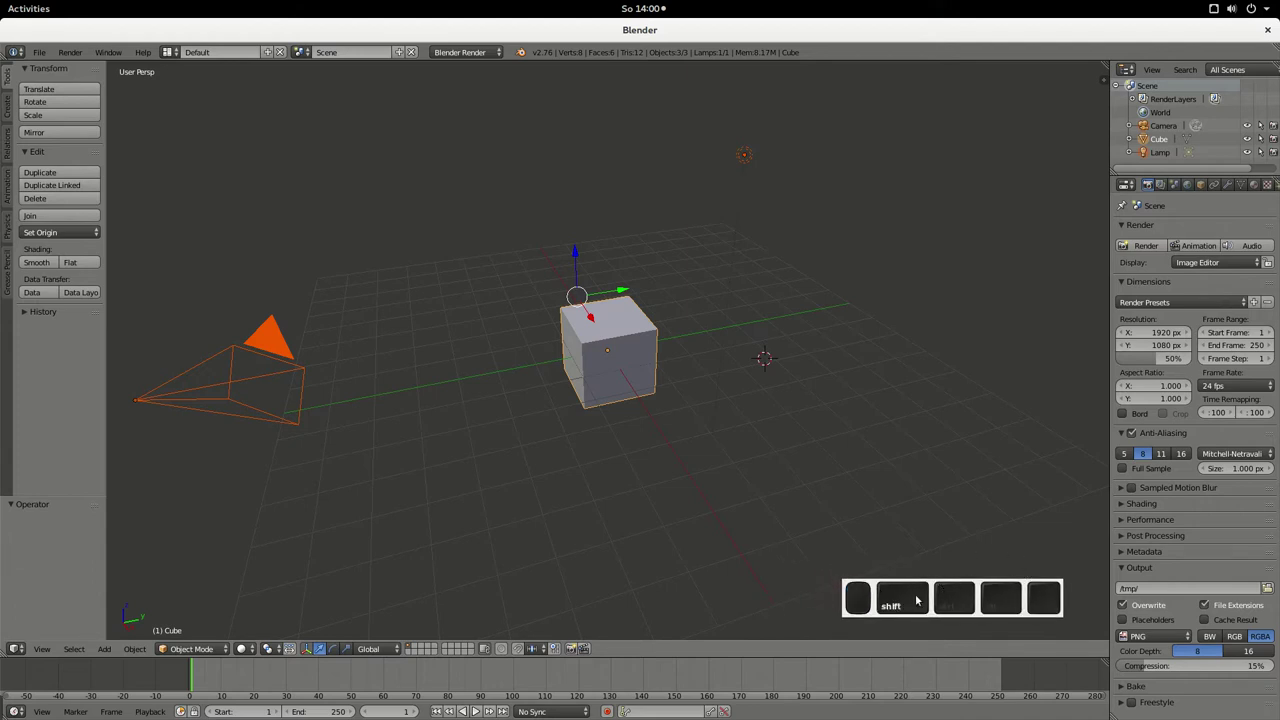
key(o)
right_click(978, 589)
click(1029, 631)
click(582, 244)
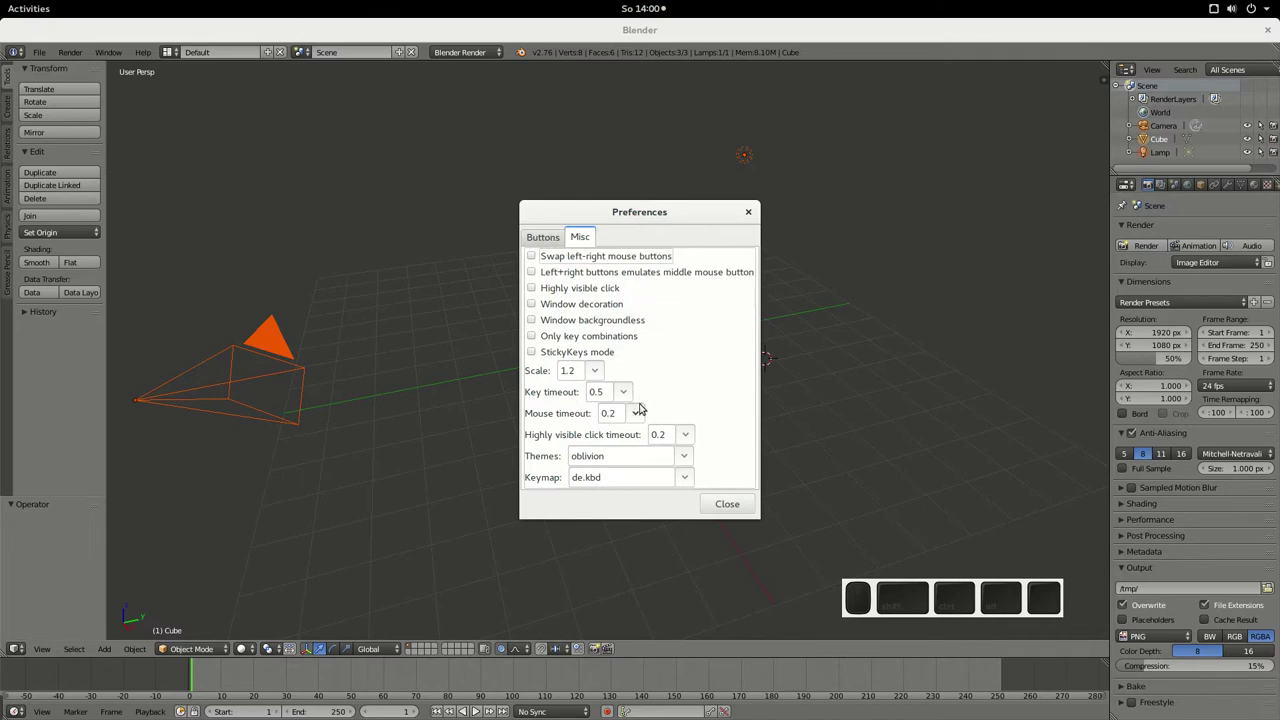
click(632, 396)
click(624, 513)
click(740, 506)
key(d)
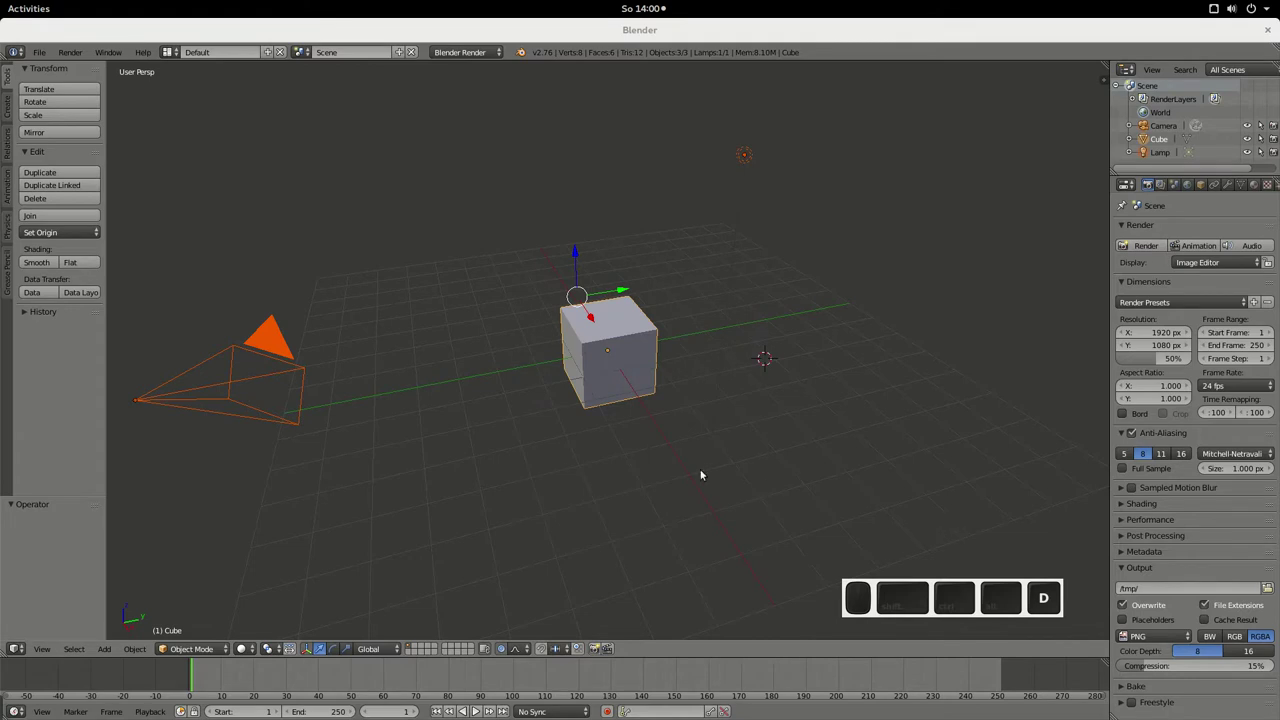
key(d)
key(e)
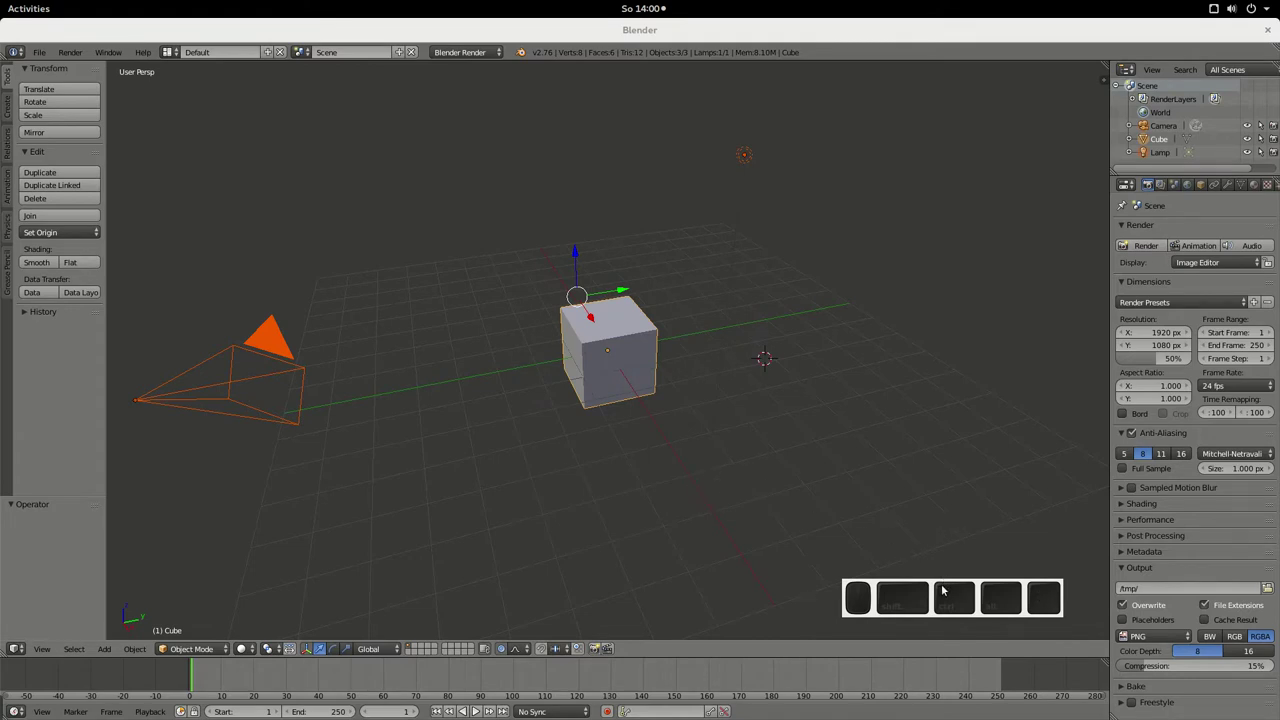
key(a)
key(shift+Caps_Lock)
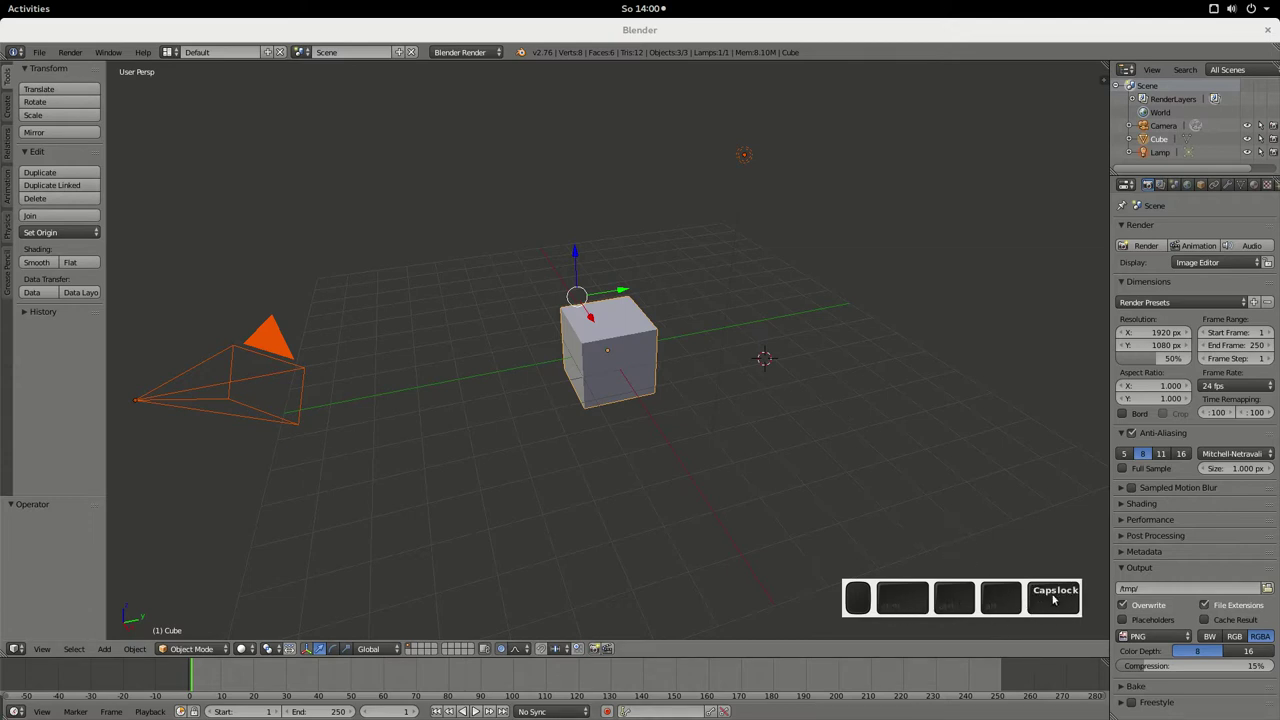
key(Tab)
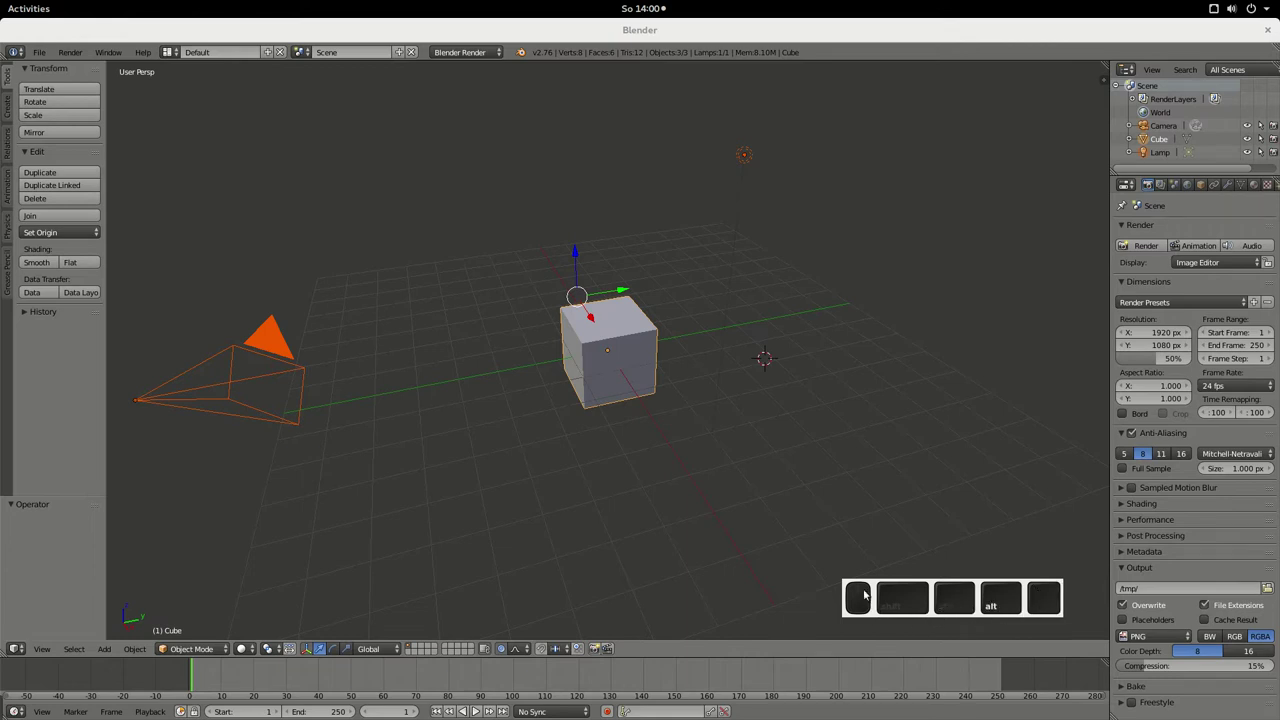
- Orbit and zoom the viewport around the default scene
middle_click(884, 509)
click(870, 501)
drag(850, 490, 852, 490)
drag(853, 491, 853, 491)
click(853, 491)
scroll(up, 3)
scroll(down, 3)
scroll(up, 3)
scroll(down, 3)
scroll(up, 3)
scroll(down, 3)
scroll(up, 3)
scroll(down, 3)
scroll(up, 3)
scroll(down, 3)
drag(790, 489, 807, 389)
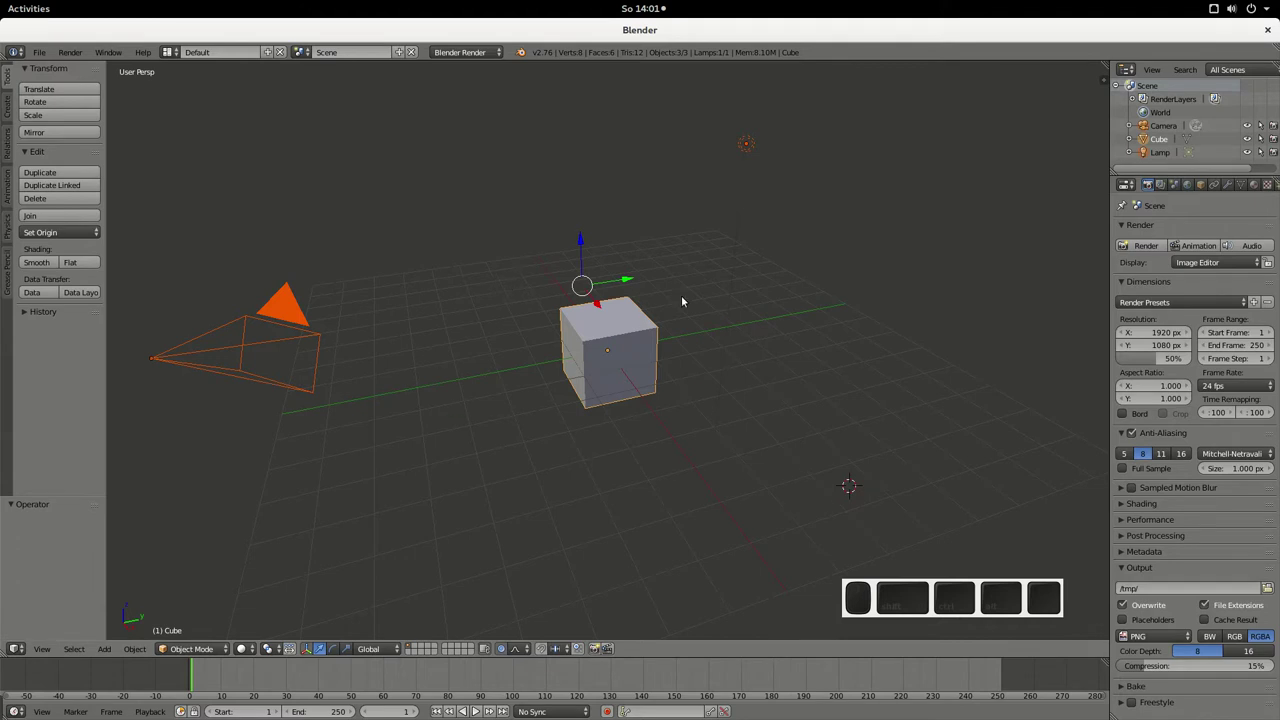
middle_click(386, 399)
click(516, 392)
- Select every object and delete the cube, camera and lamp, leaving only the grid
key(a)
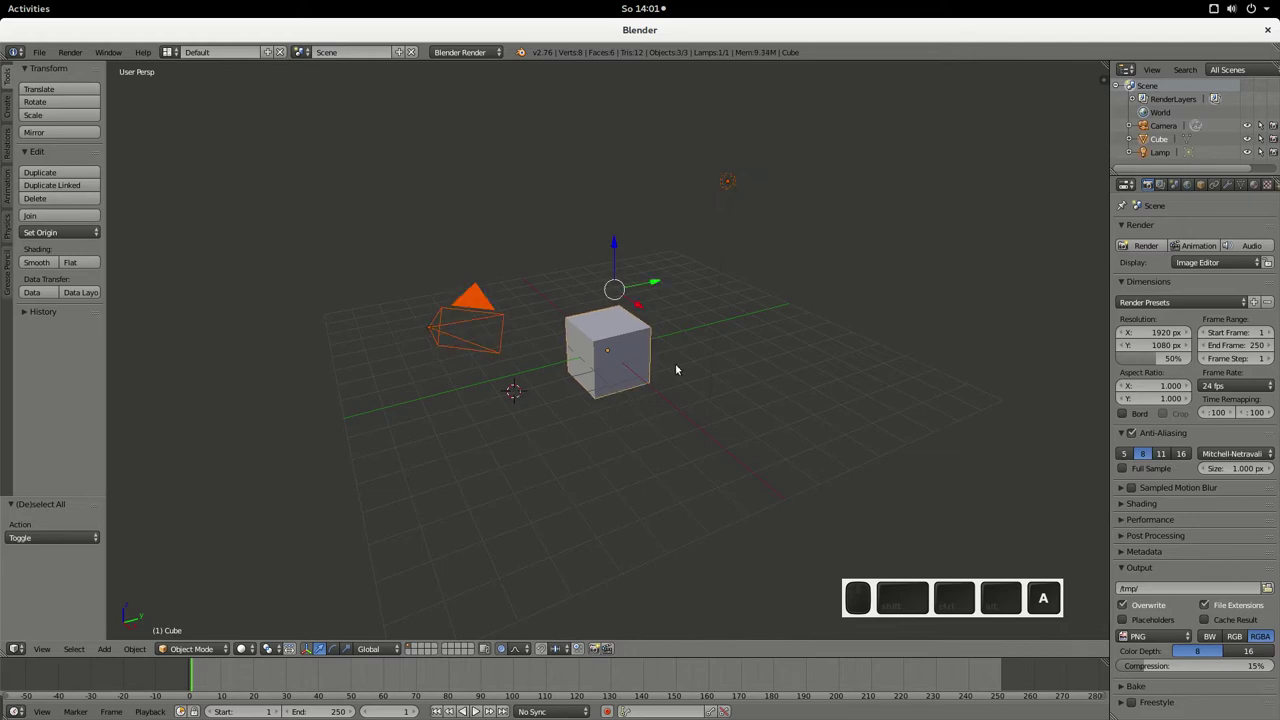
key(a)
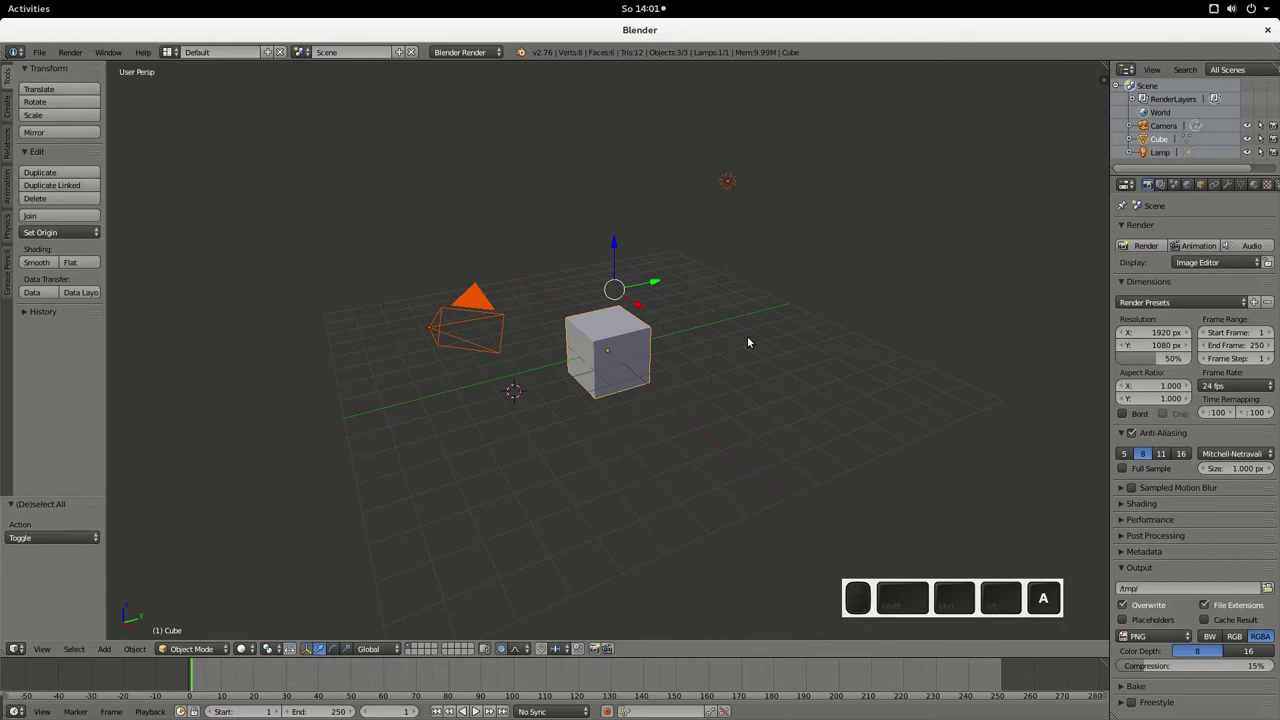
key(Delete)
click(750, 339)
middle_click(593, 368)
scroll(up, 3)
drag(591, 342, 445, 328)
middle_click(702, 347)
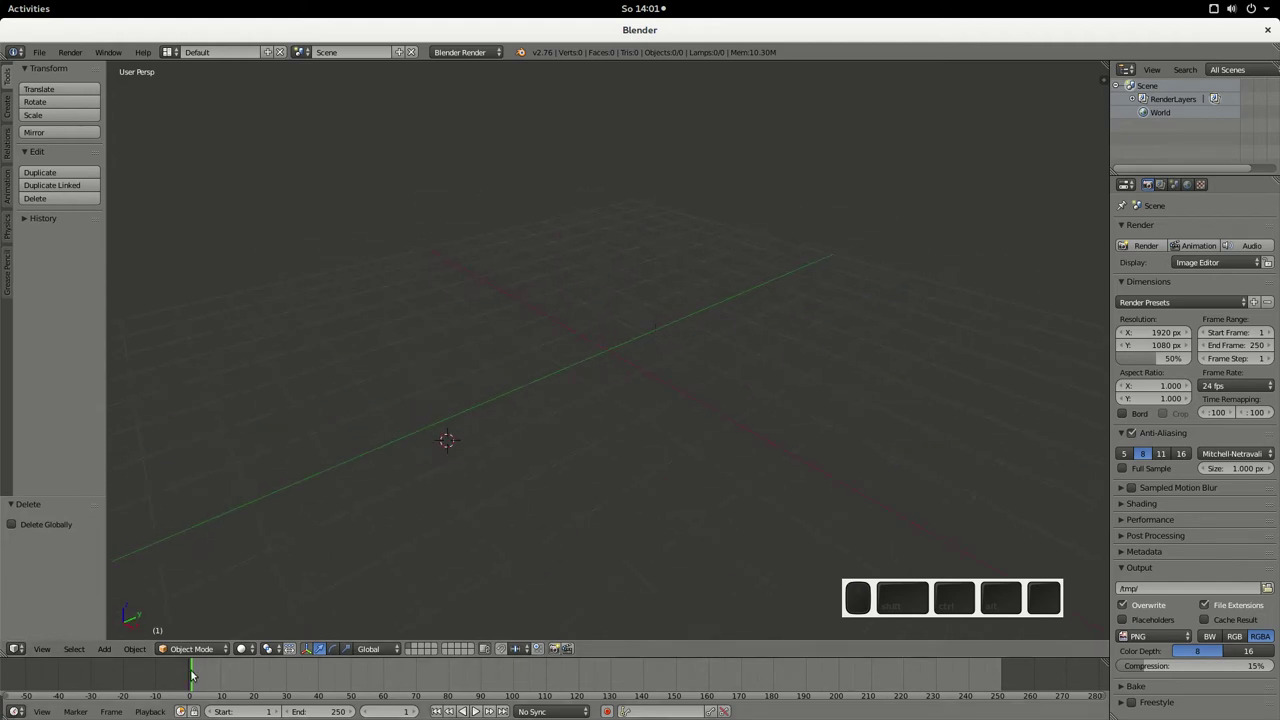
- Add a Monkey mesh (Suzanne) from the Add > Mesh list
click(140, 645)
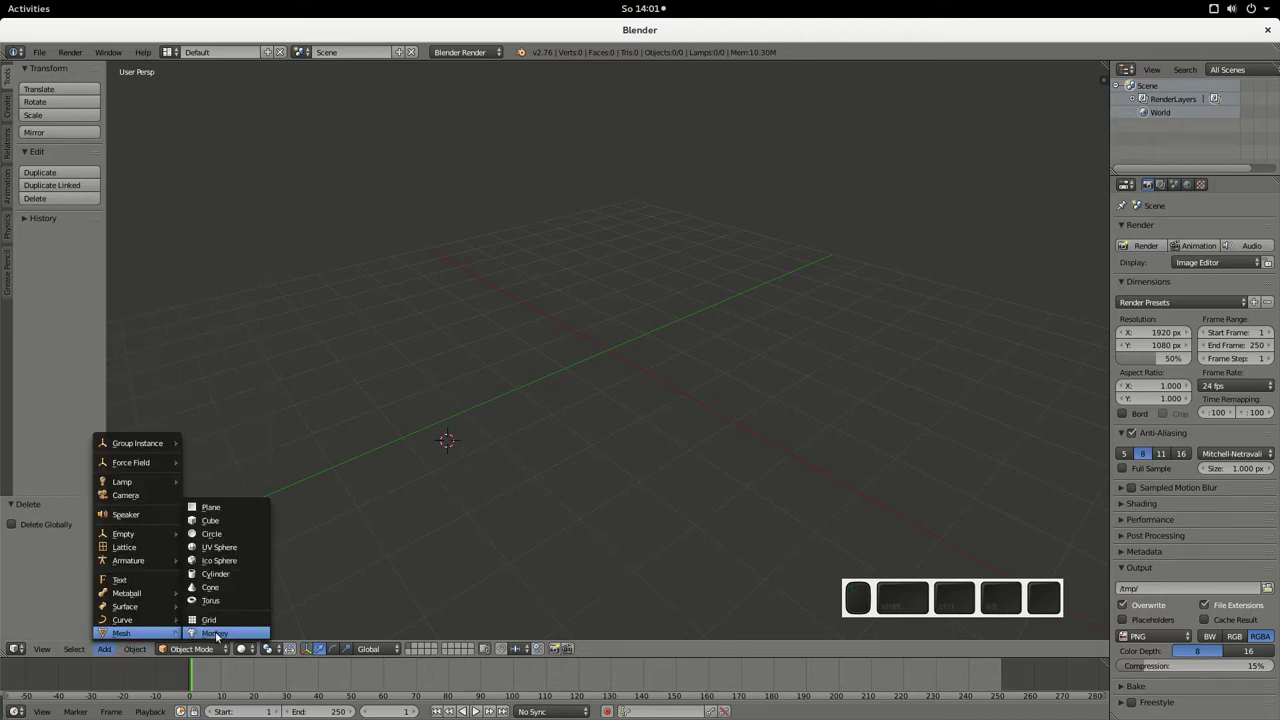
click(108, 646)
click(111, 645)
click(130, 634)
click(212, 637)
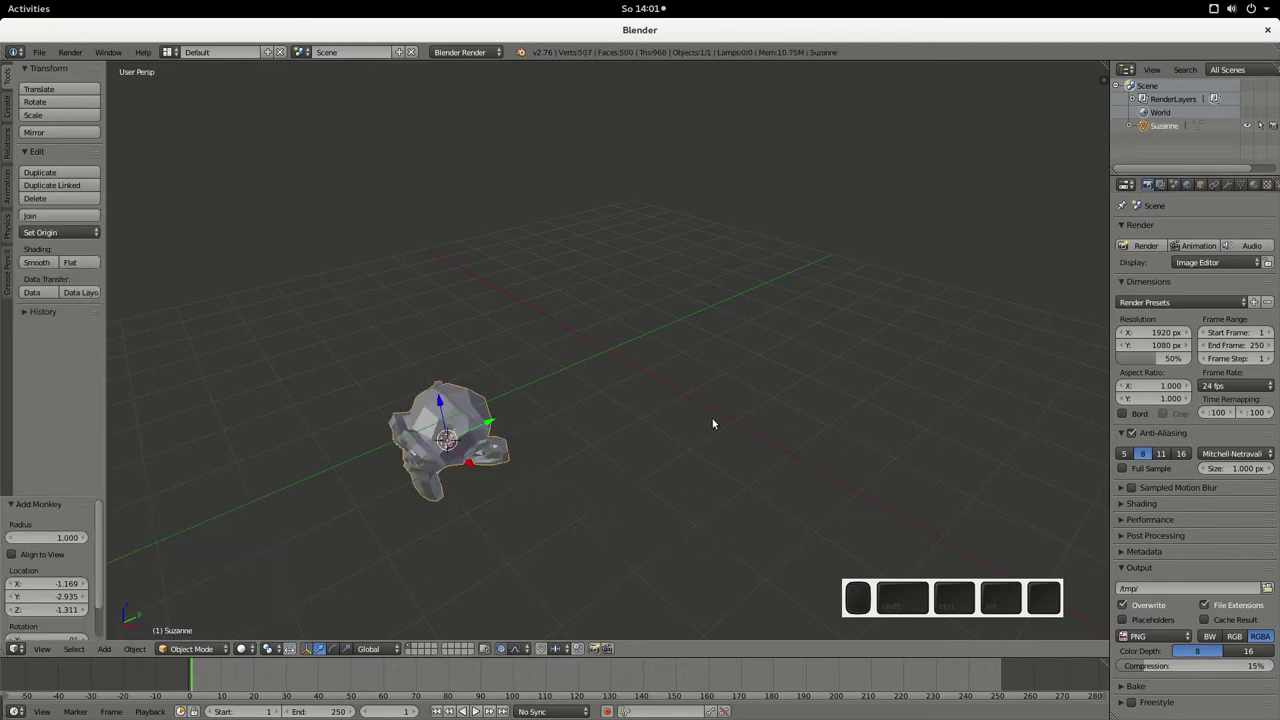
- Place the 3D cursor in empty space above the first head
drag(542, 476, 567, 460)
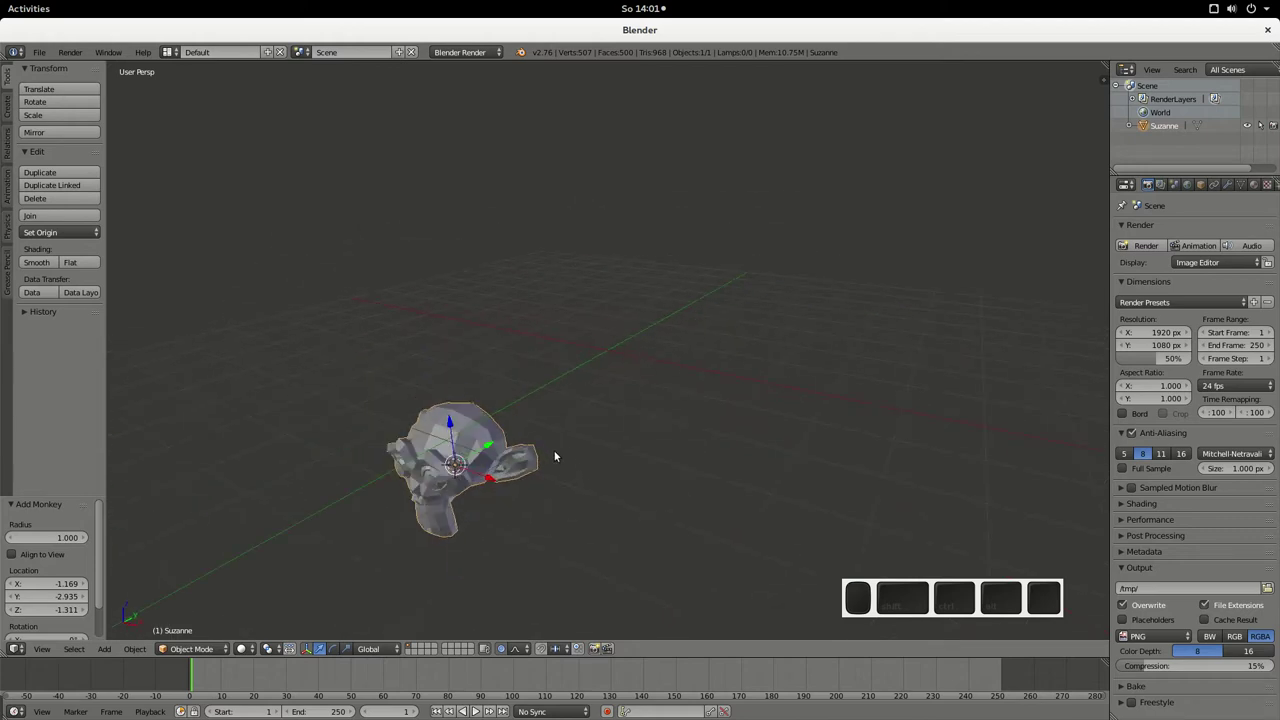
drag(469, 499, 513, 232)
click(513, 232)
double_click(366, 251)
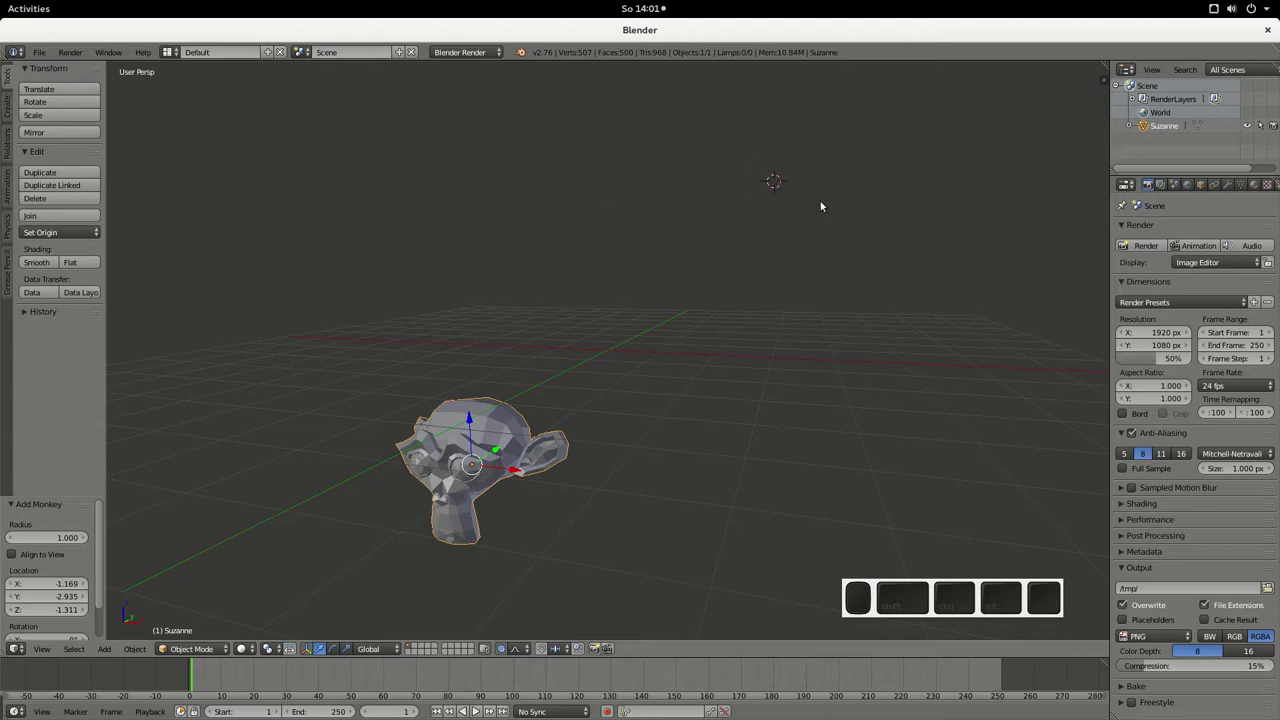
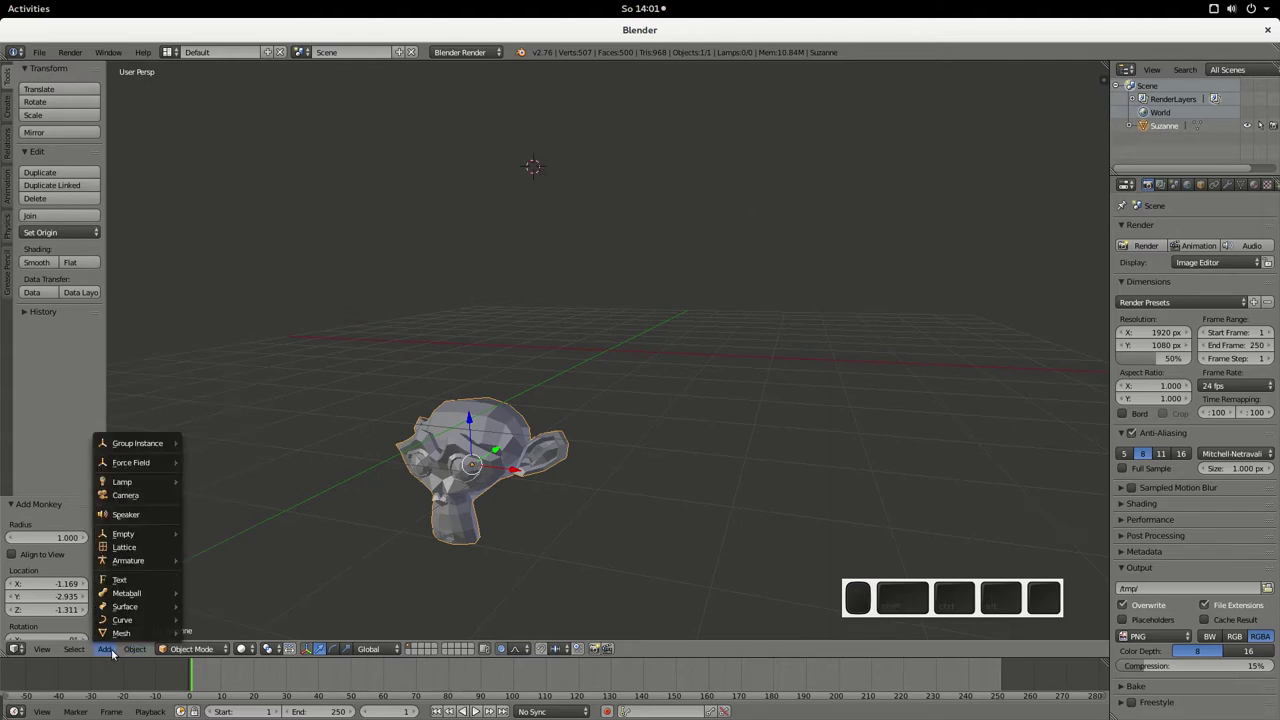
- Add a second monkey head, Suzanne.001, at the raised 3D cursor
click(212, 635)
middle_click(594, 284)
drag(517, 260, 603, 152)
middle_click(670, 369)
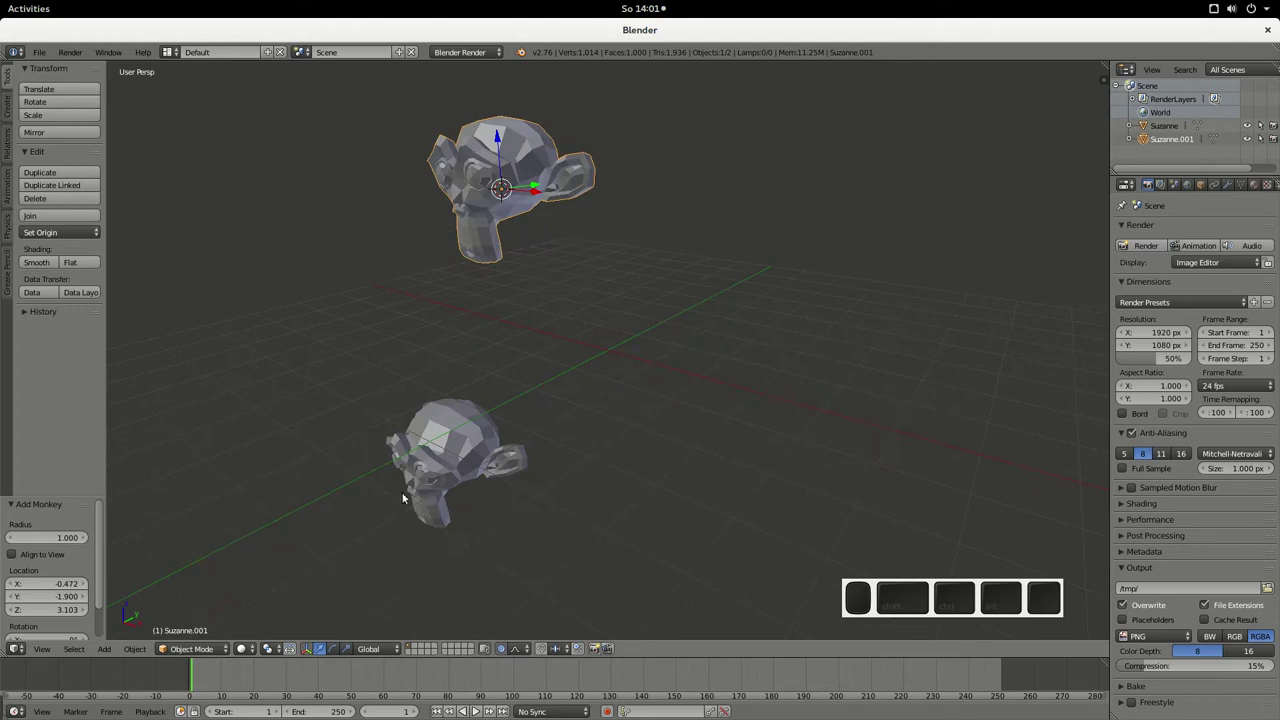
middle_click(446, 474)
scroll(up, 3)
scroll(down, 3)
middle_click(480, 238)
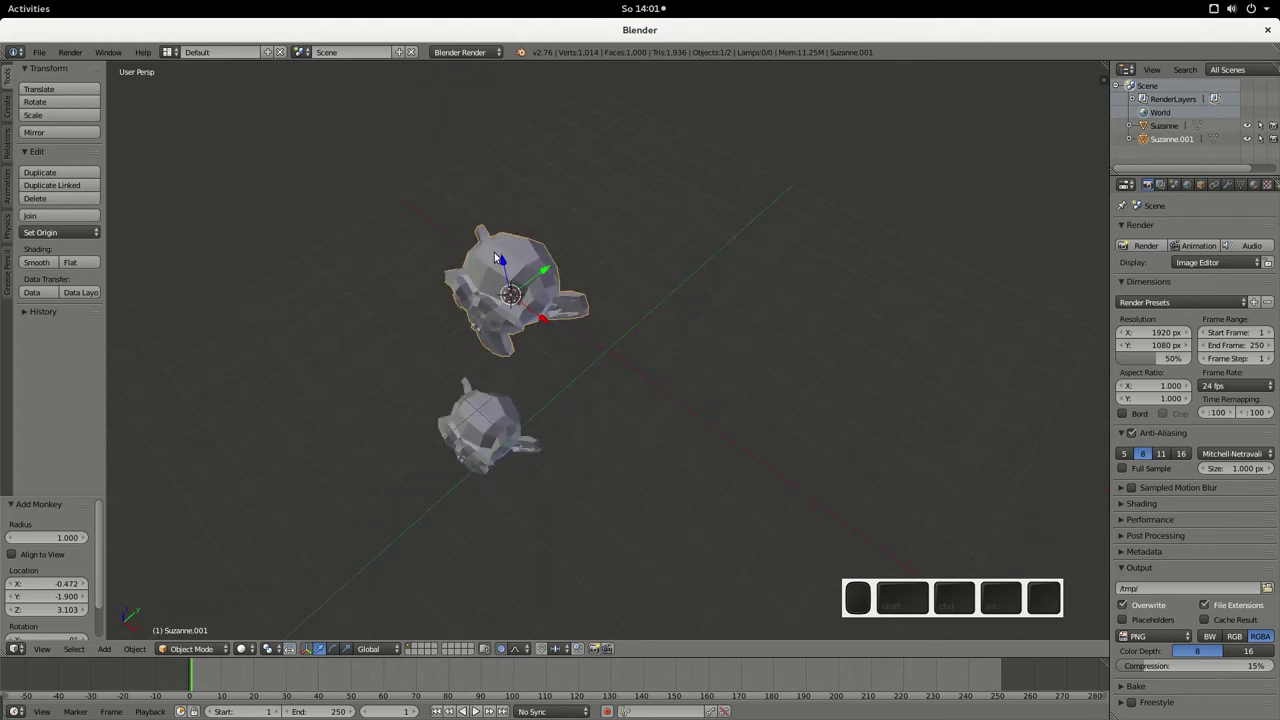
middle_click(492, 313)
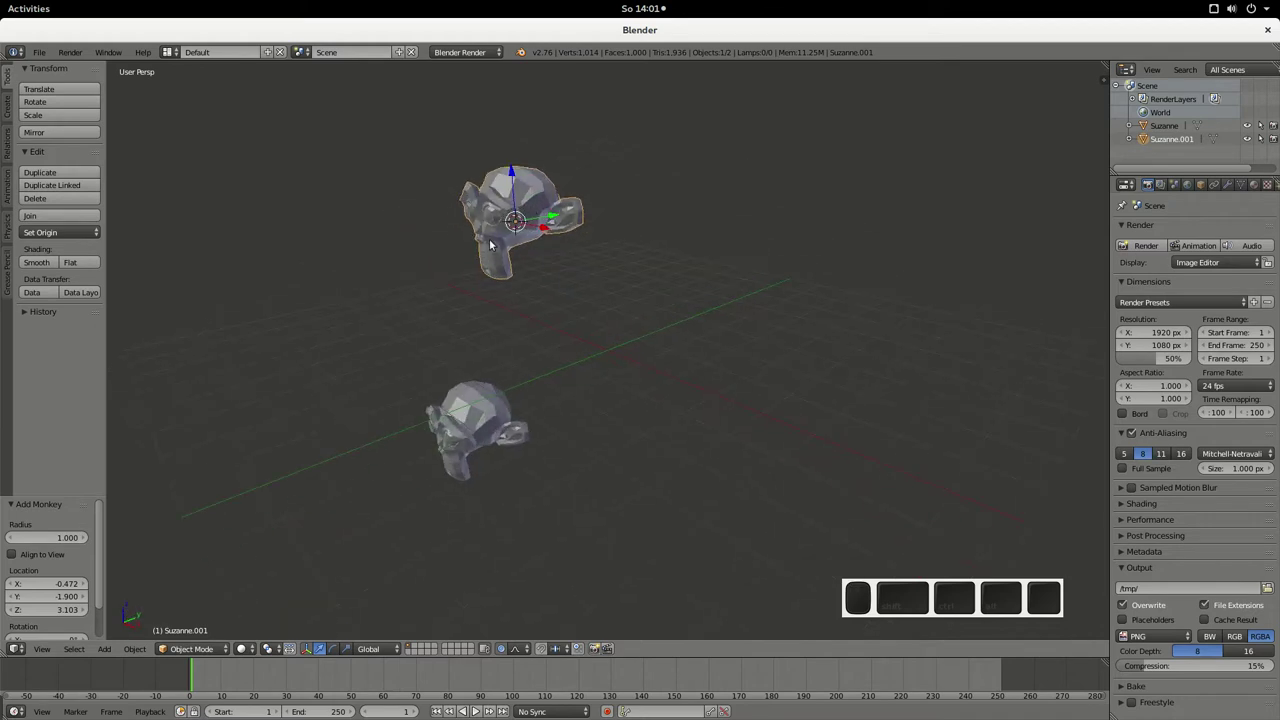
- Delete the extra head so a single Suzanne remains, and select it
key(Delete)
click(537, 256)
middle_click(541, 325)
right_click(500, 417)
click(500, 336)
drag(480, 414, 370, 277)
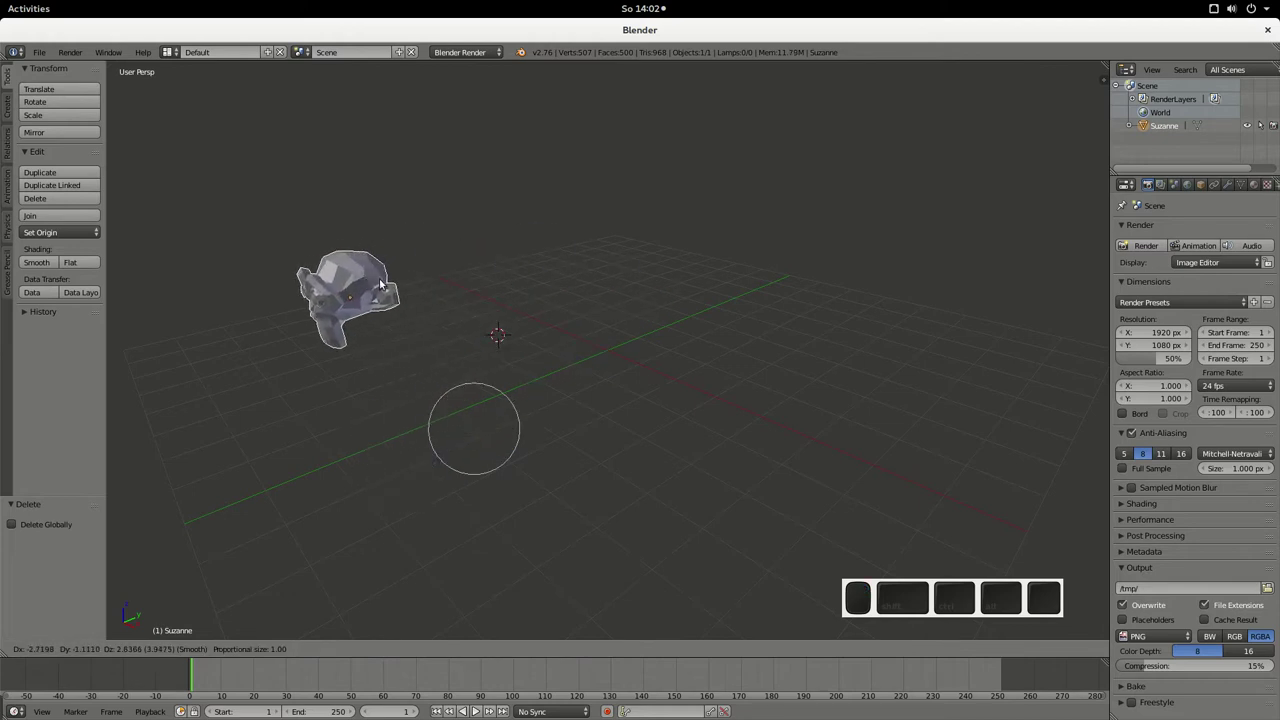
click(447, 228)
right_click(437, 228)
right_click(430, 236)
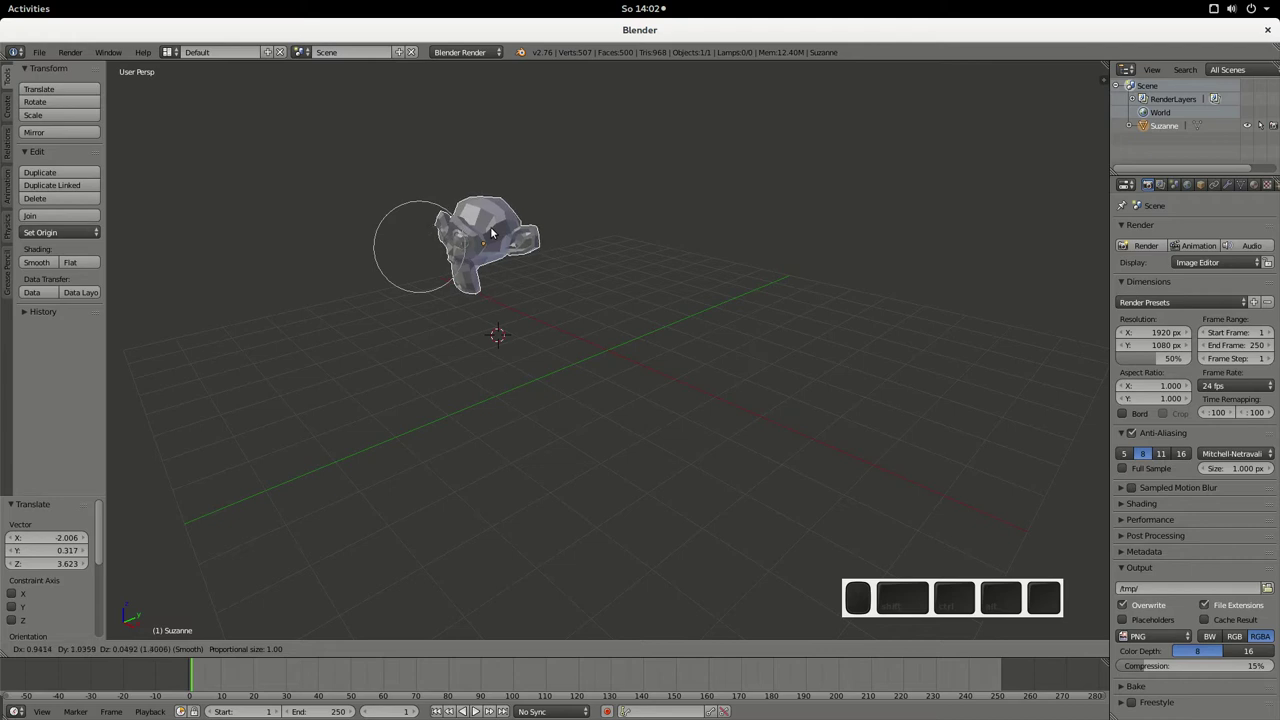
- Try moving Suzanne constrained to X, Z and Y and freely with G, cancelling each move
key(x)
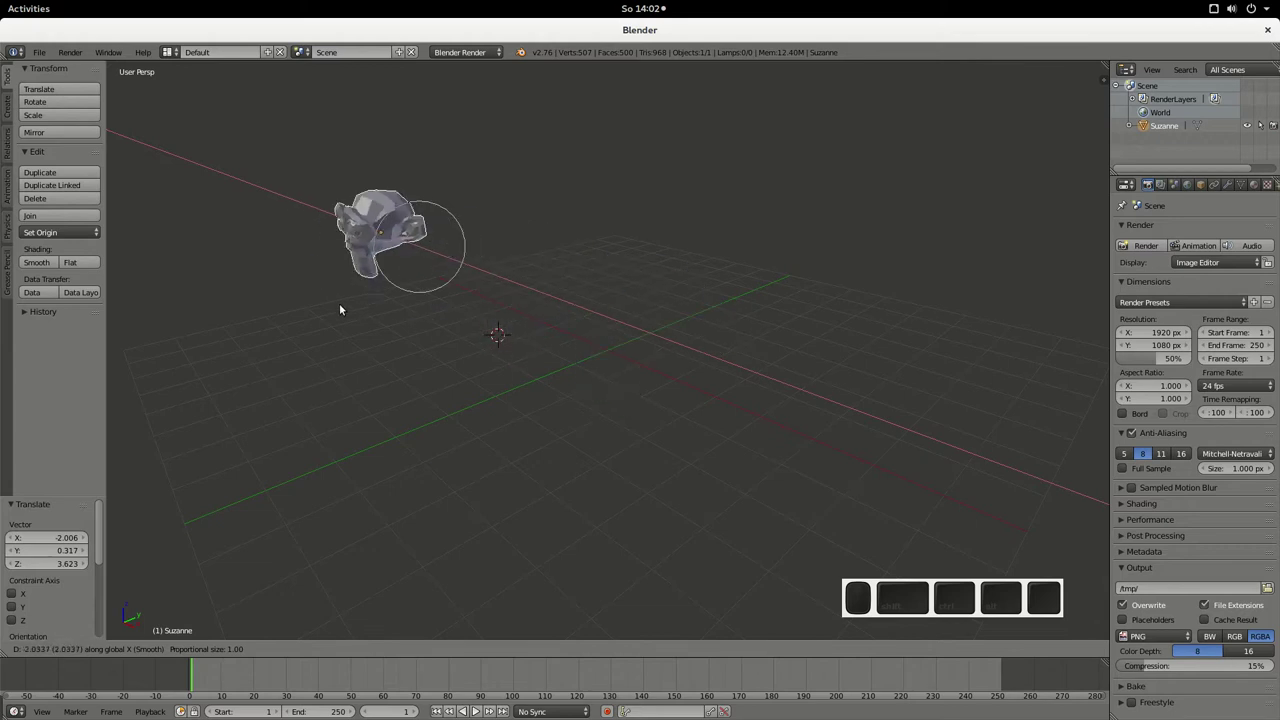
key(z)
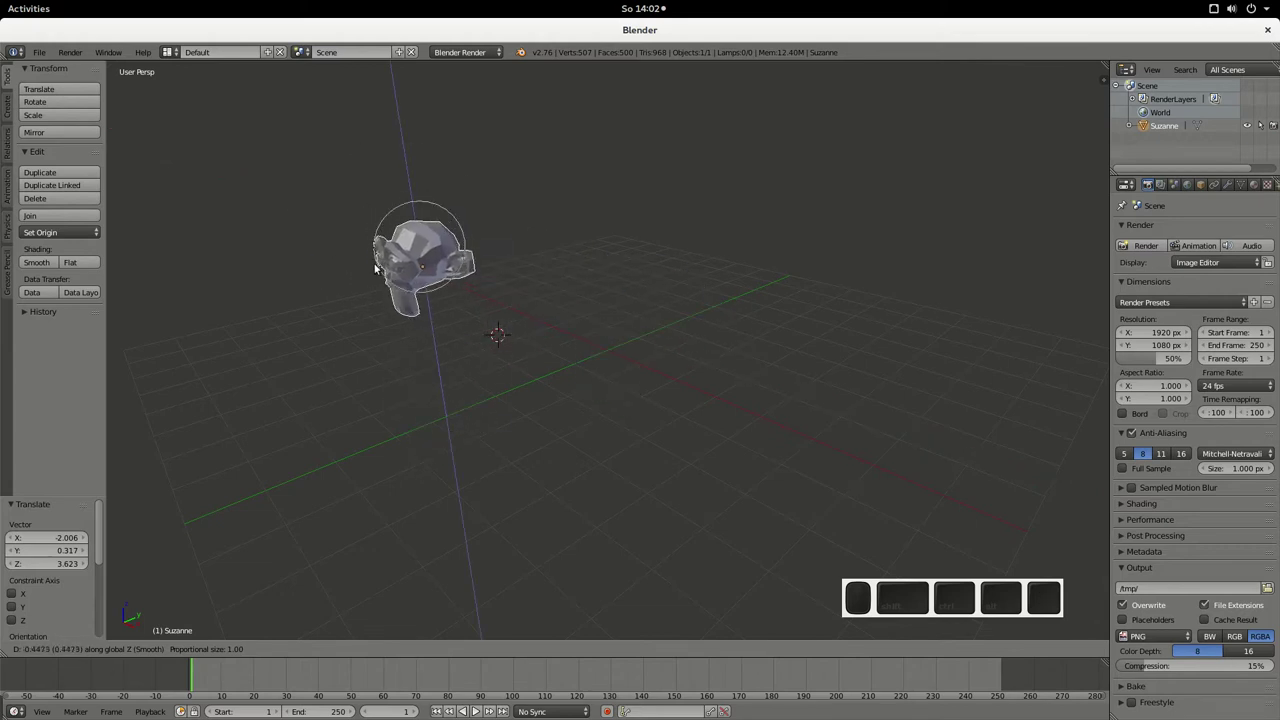
key(y)
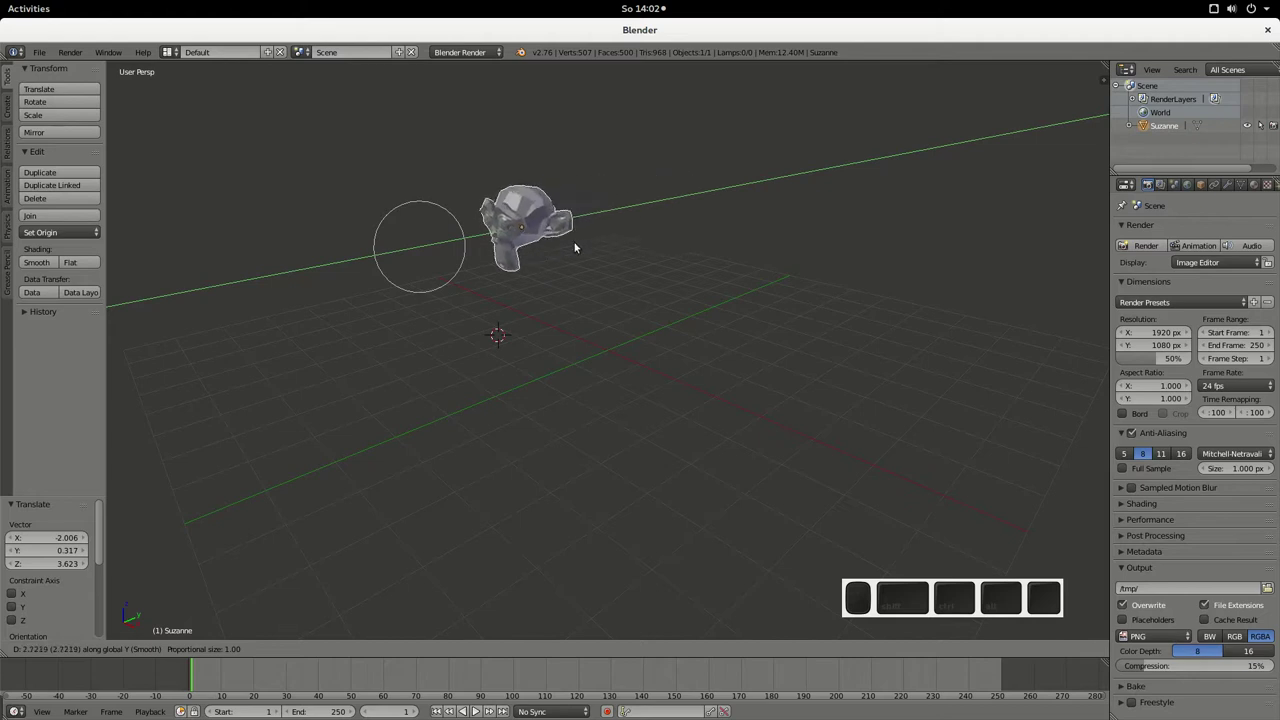
key(Escape)
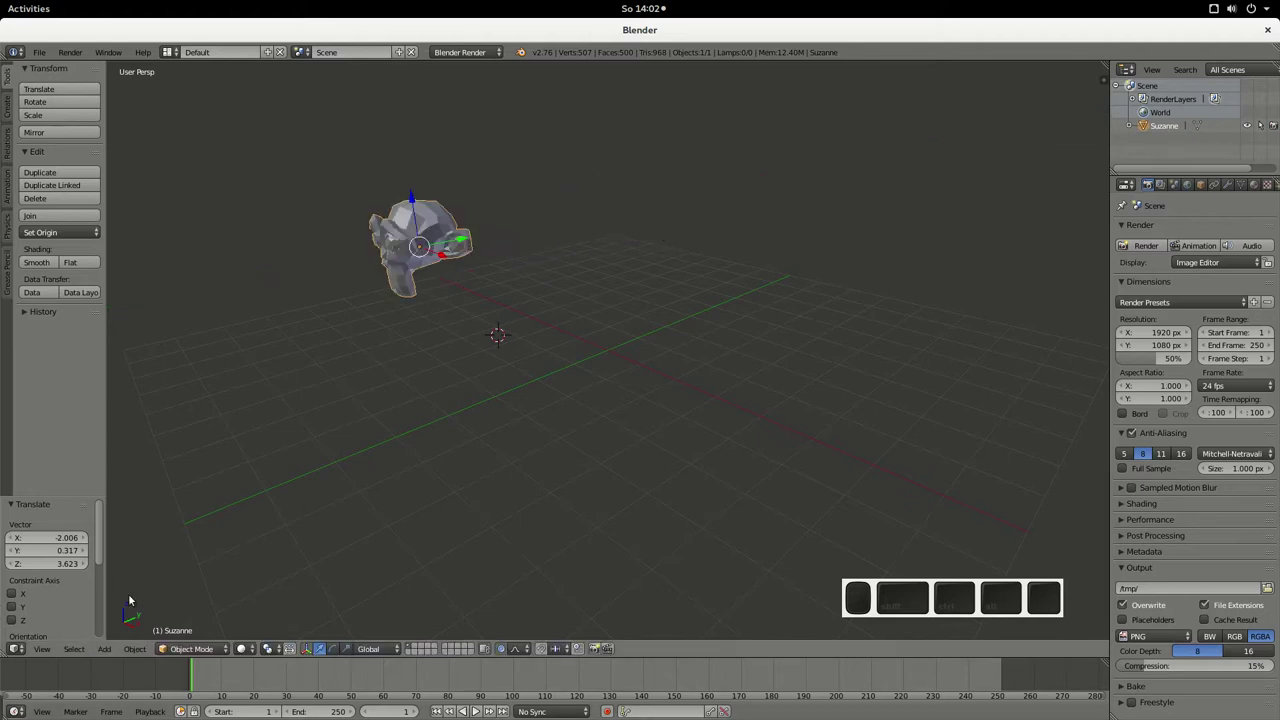
key(g)
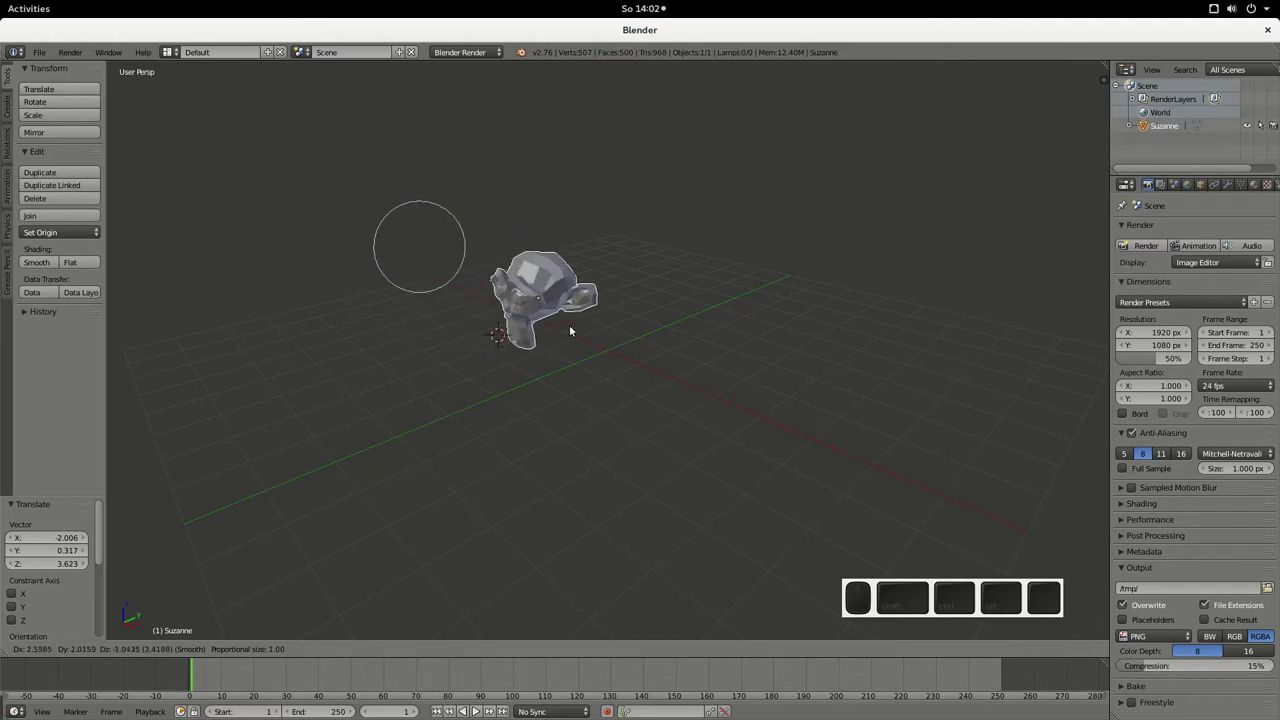
key(Escape)
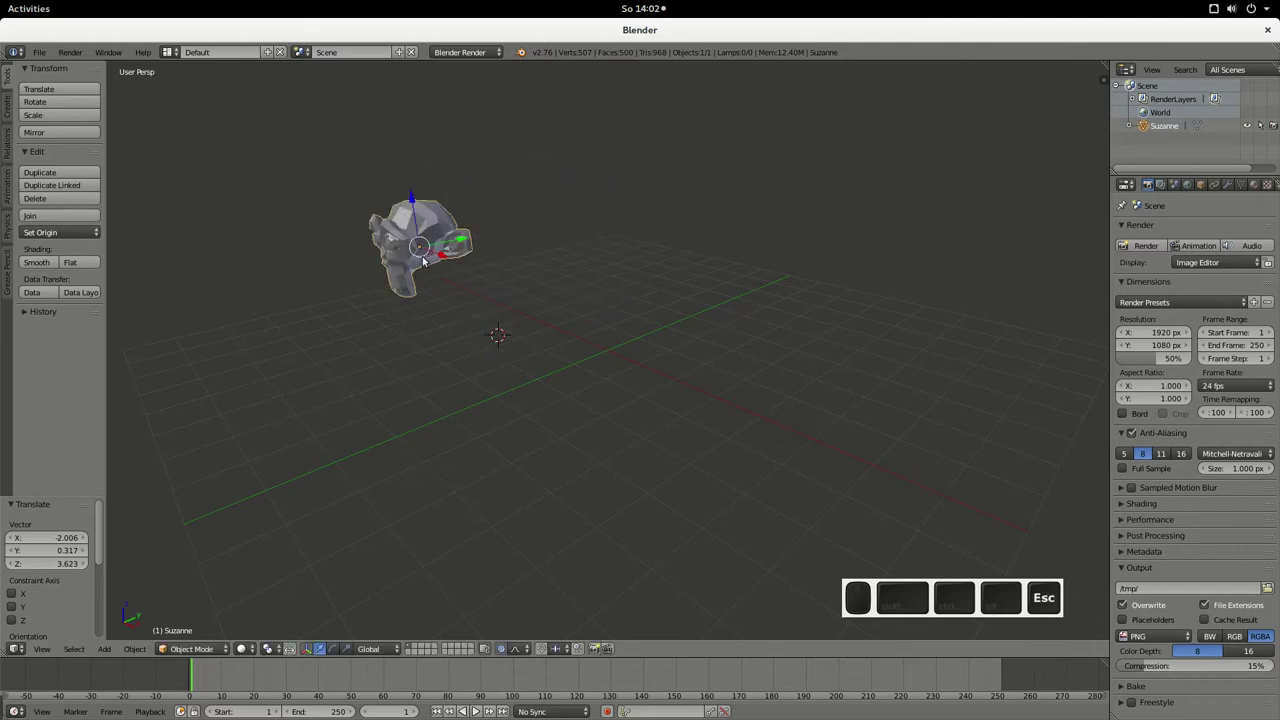
- Grab Suzanne along Z with a typed distance of 0.2, then cancel the move
key(g)
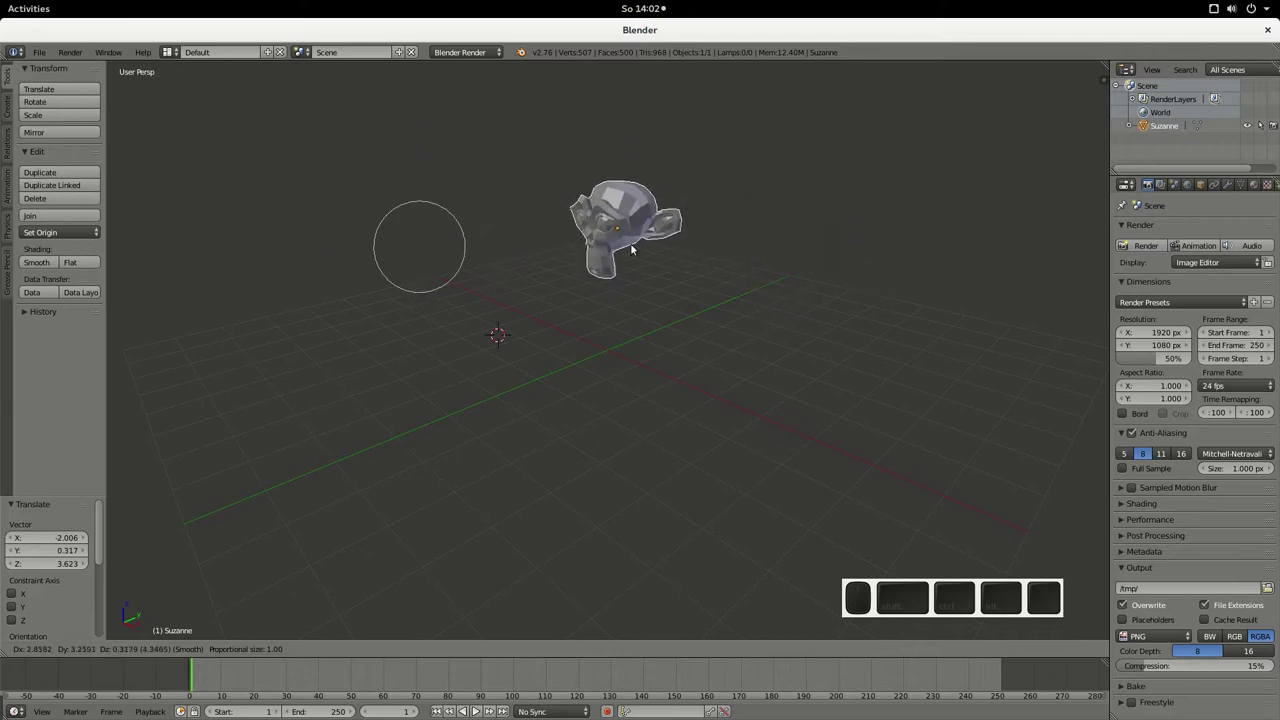
key(z)
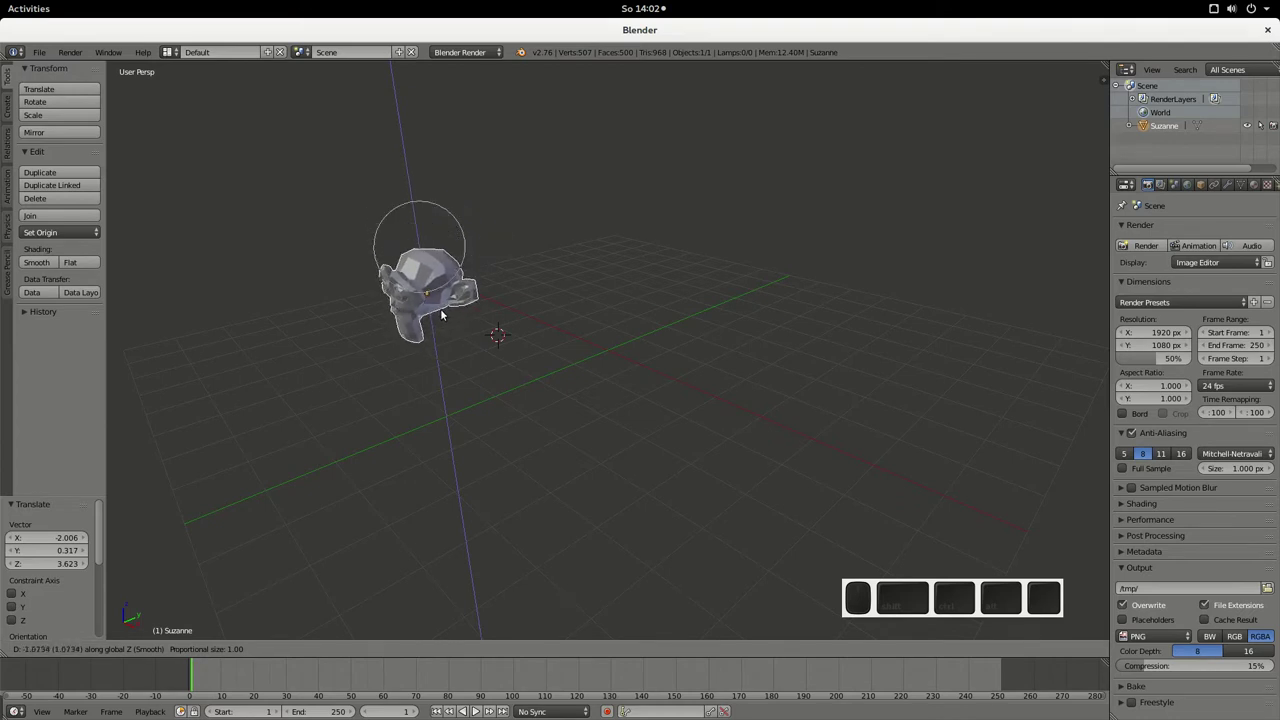
key(0)
key(.)
key(2)
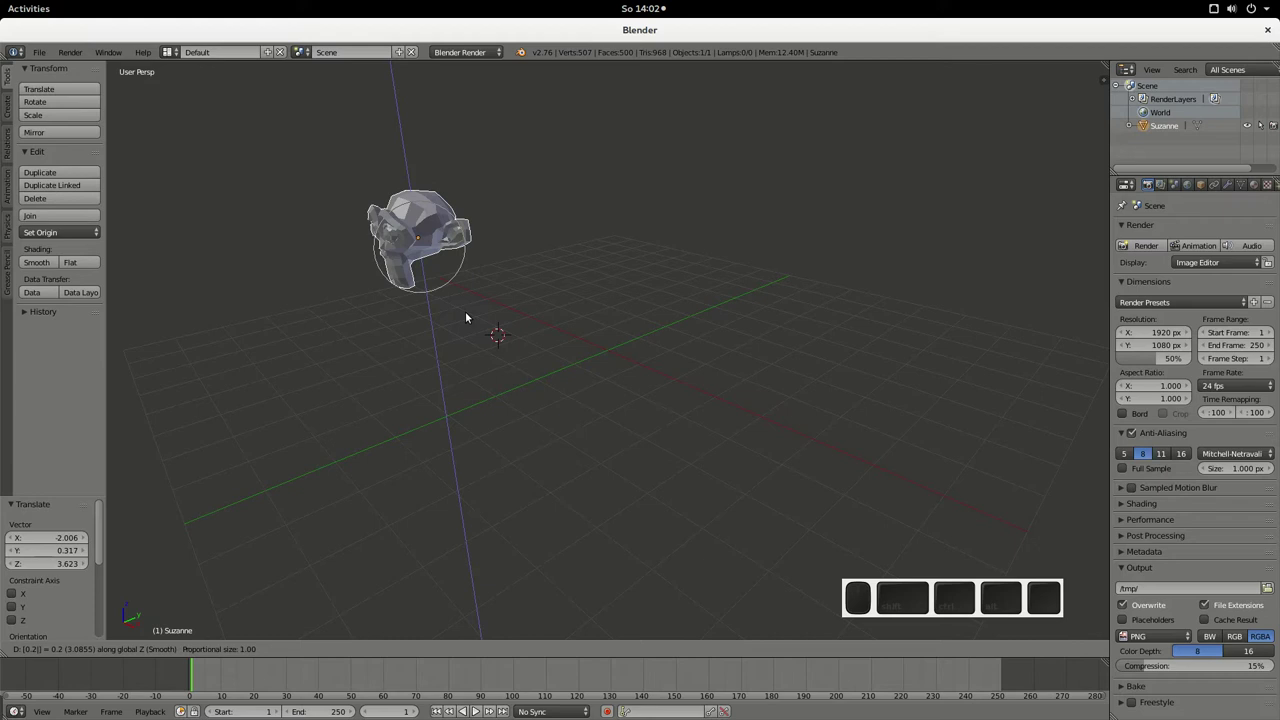
key(BackSpace)
key(Escape)
middle_click(463, 339)
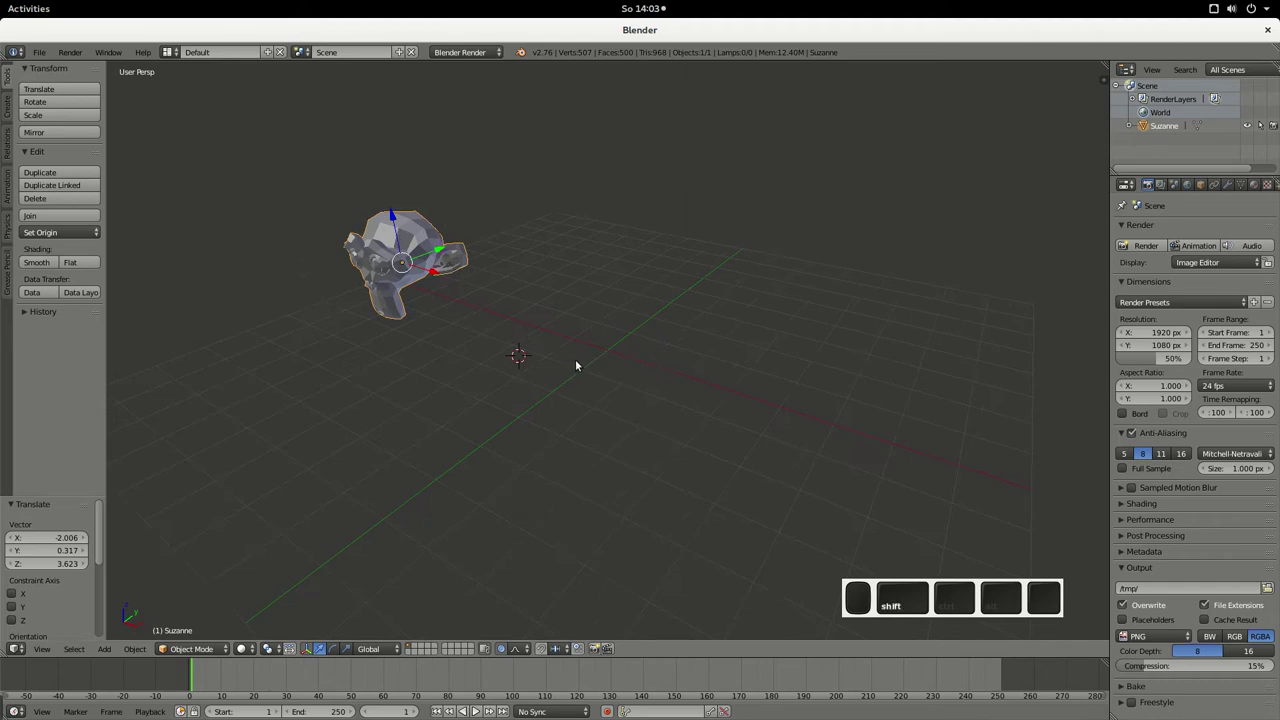
- Snap the 3D cursor to the centre, then snap Suzanne onto it at the origin
key(shift+s)
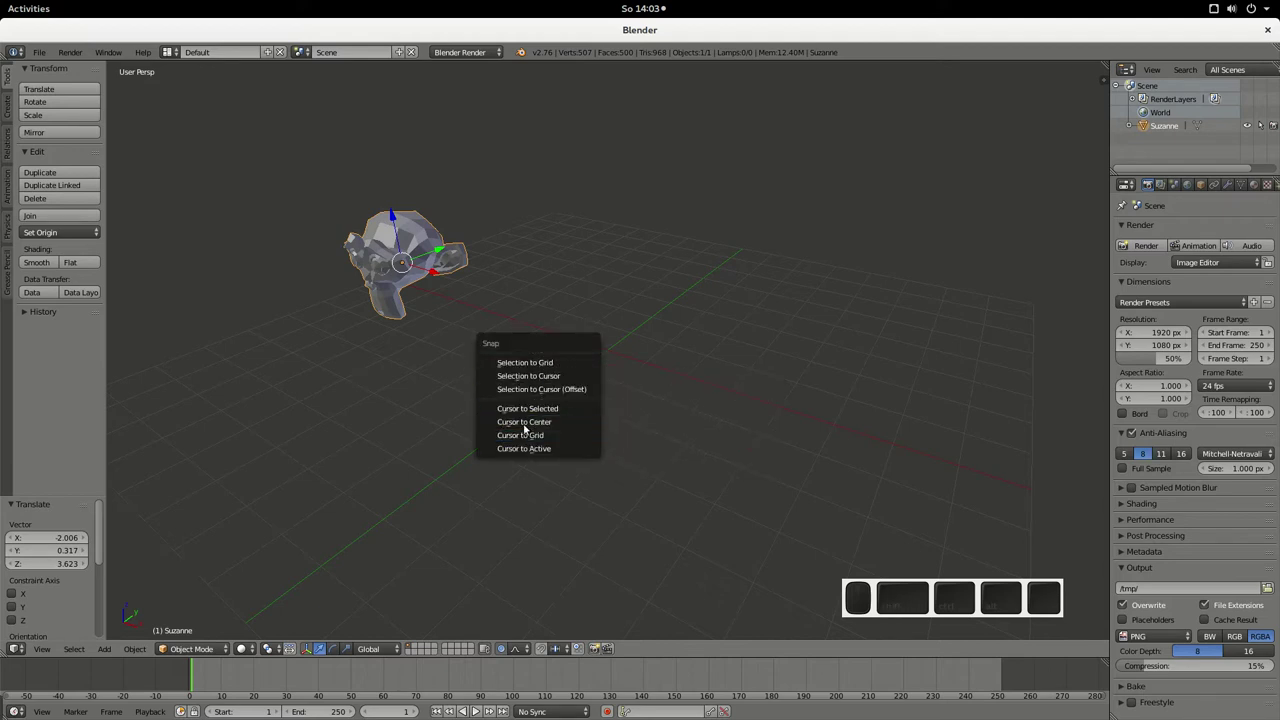
click(520, 427)
key(shift+s)
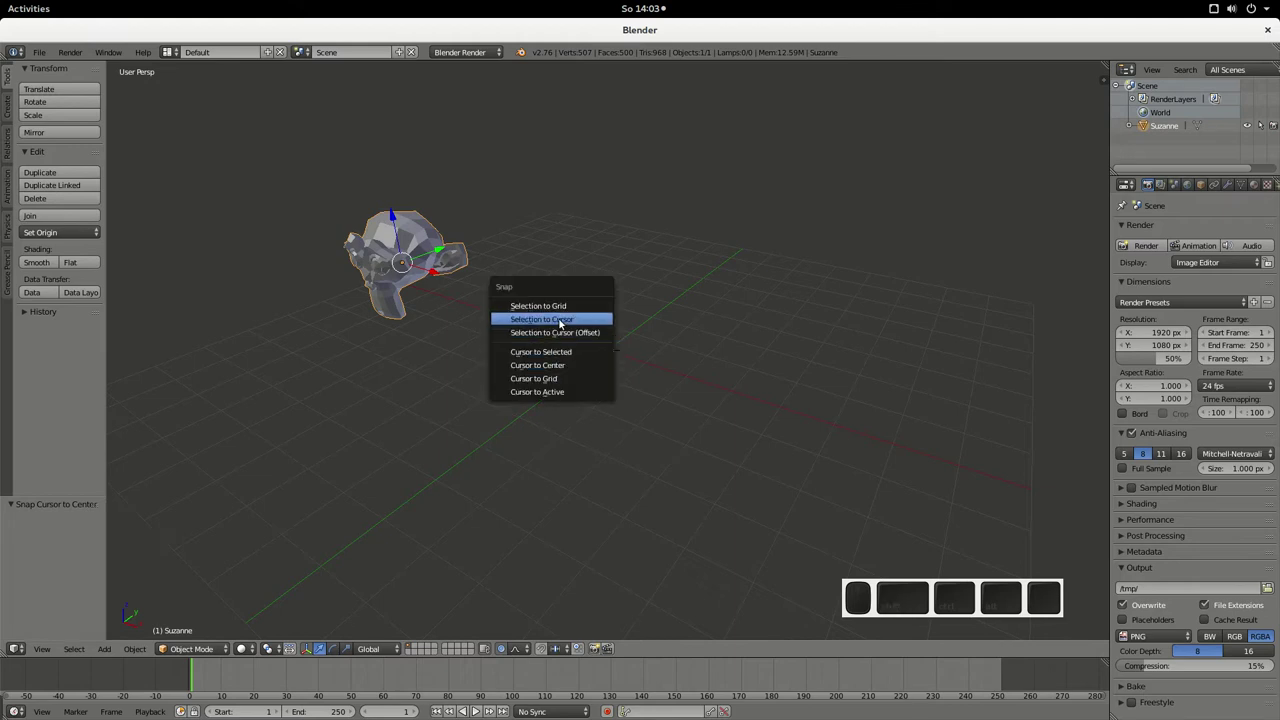
drag(565, 324, 565, 324)
- Zoom and orbit the view around the head until it faces the viewer
drag(541, 397, 612, 377)
scroll(up, 3)
drag(554, 377, 379, 366)
drag(361, 367, 434, 352)
scroll(up, 3)
middle_click(451, 367)
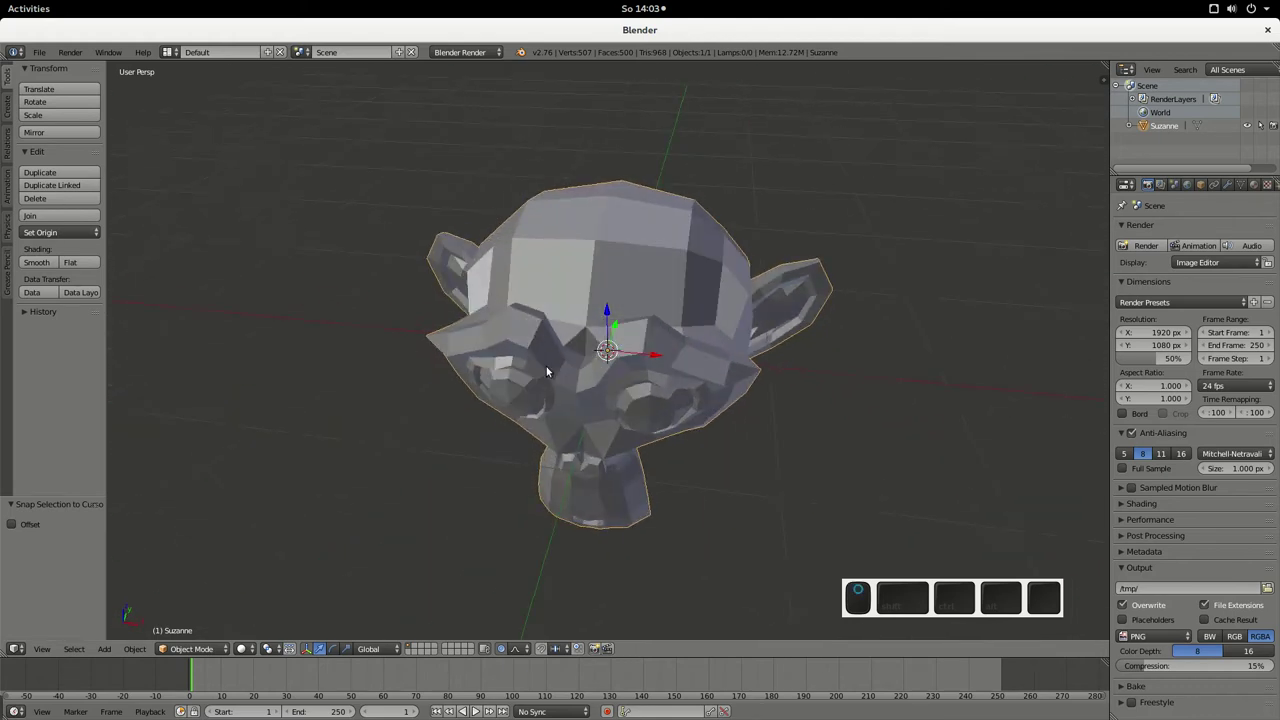
drag(631, 377, 554, 329)
drag(559, 331, 852, 296)
drag(494, 303, 480, 291)
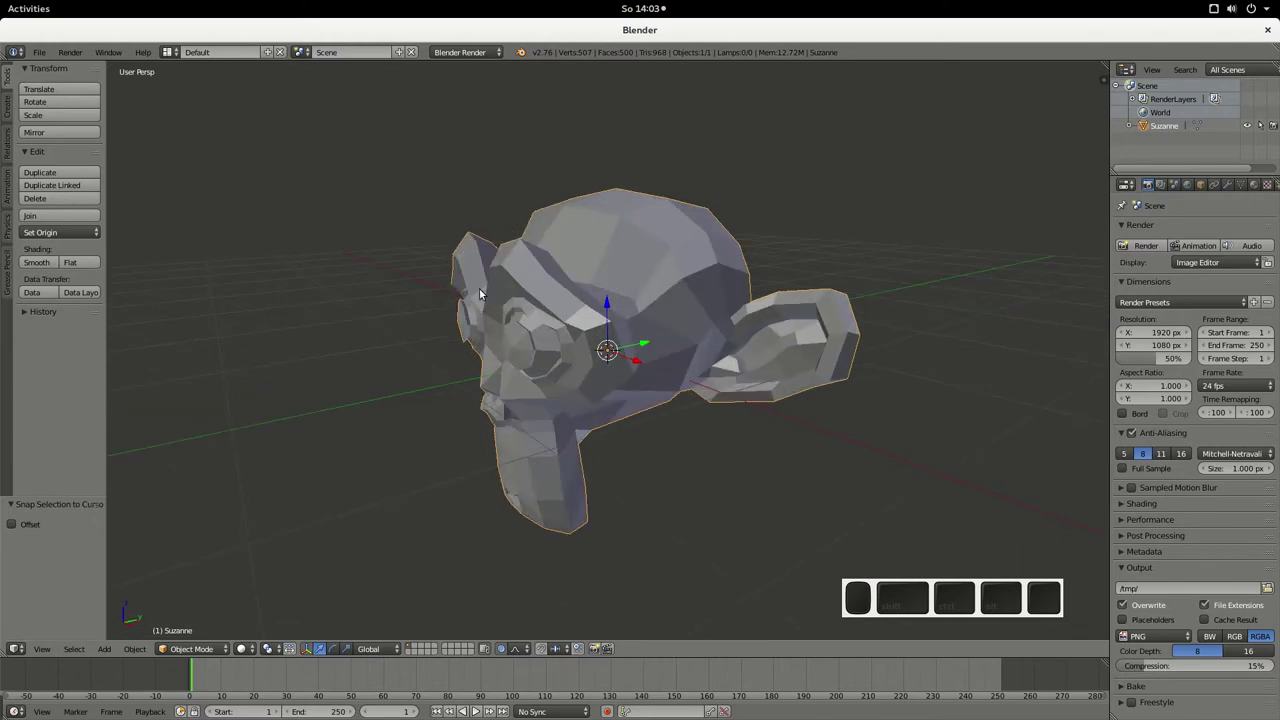
drag(630, 319, 631, 306)
drag(579, 429, 570, 427)
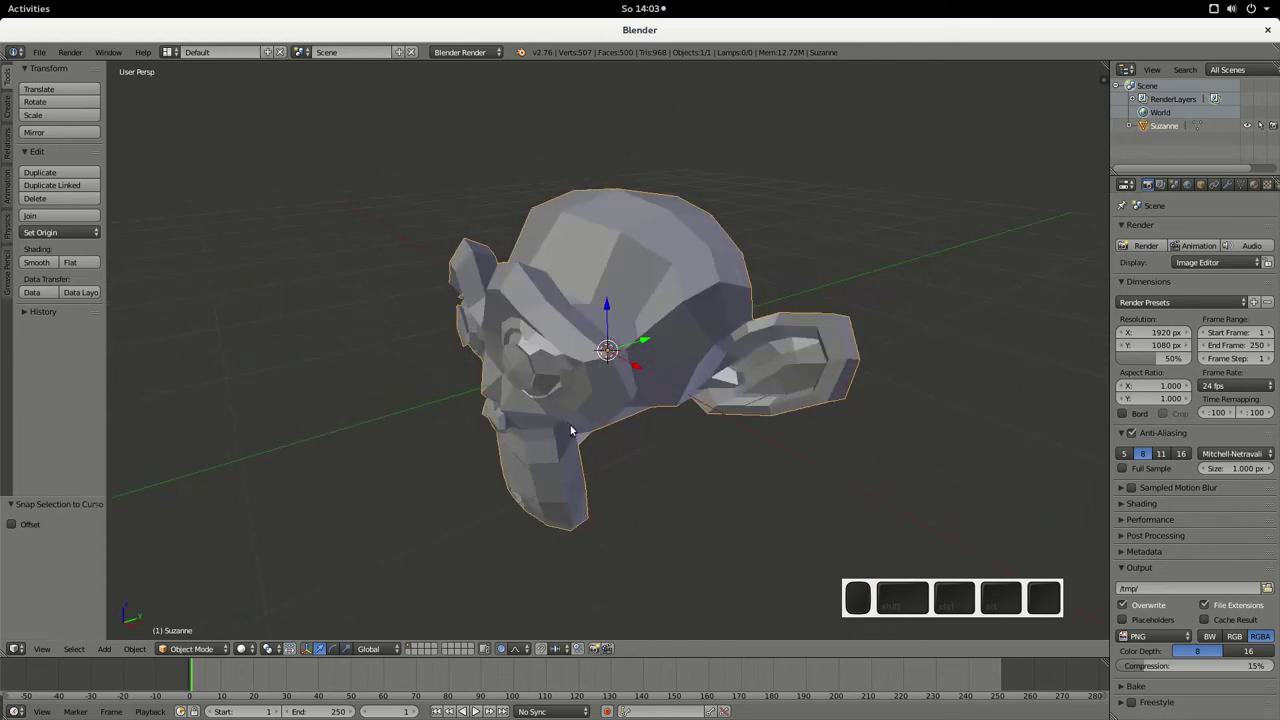
drag(534, 447, 549, 417)
- Browse the interaction mode list in the 3D view header, leaving Suzanne in Object Mode
click(215, 652)
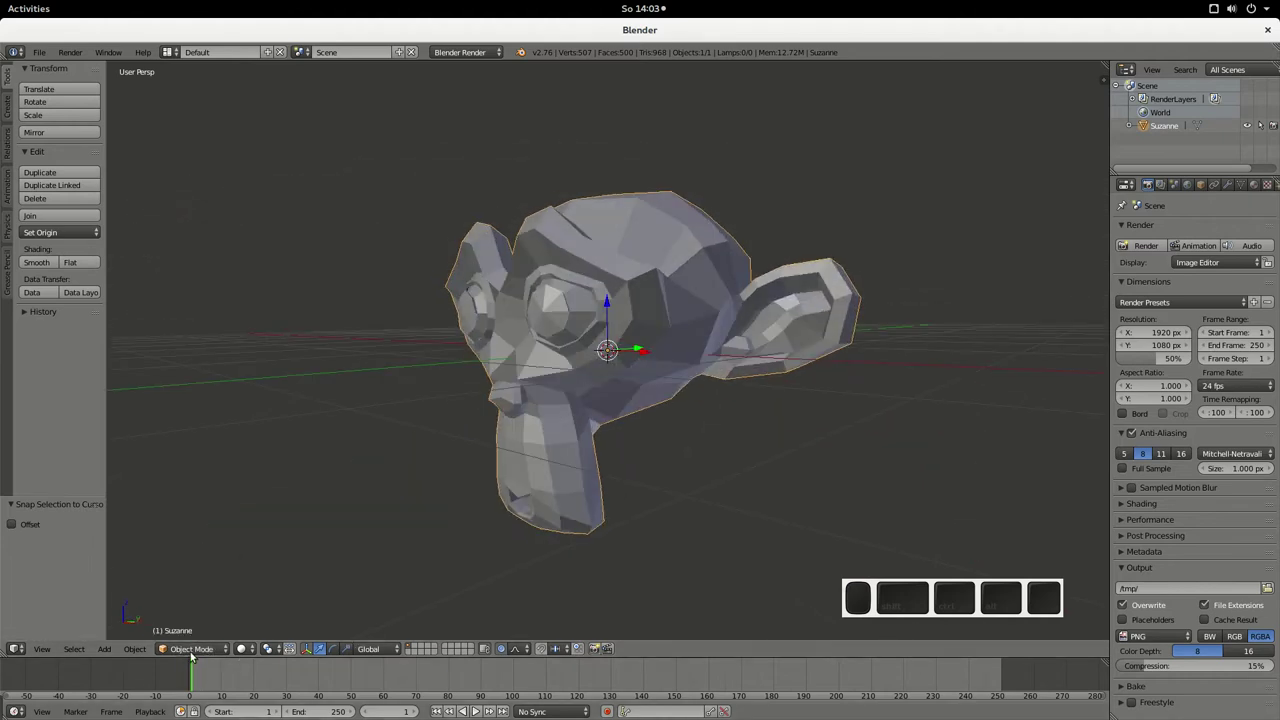
click(200, 650)
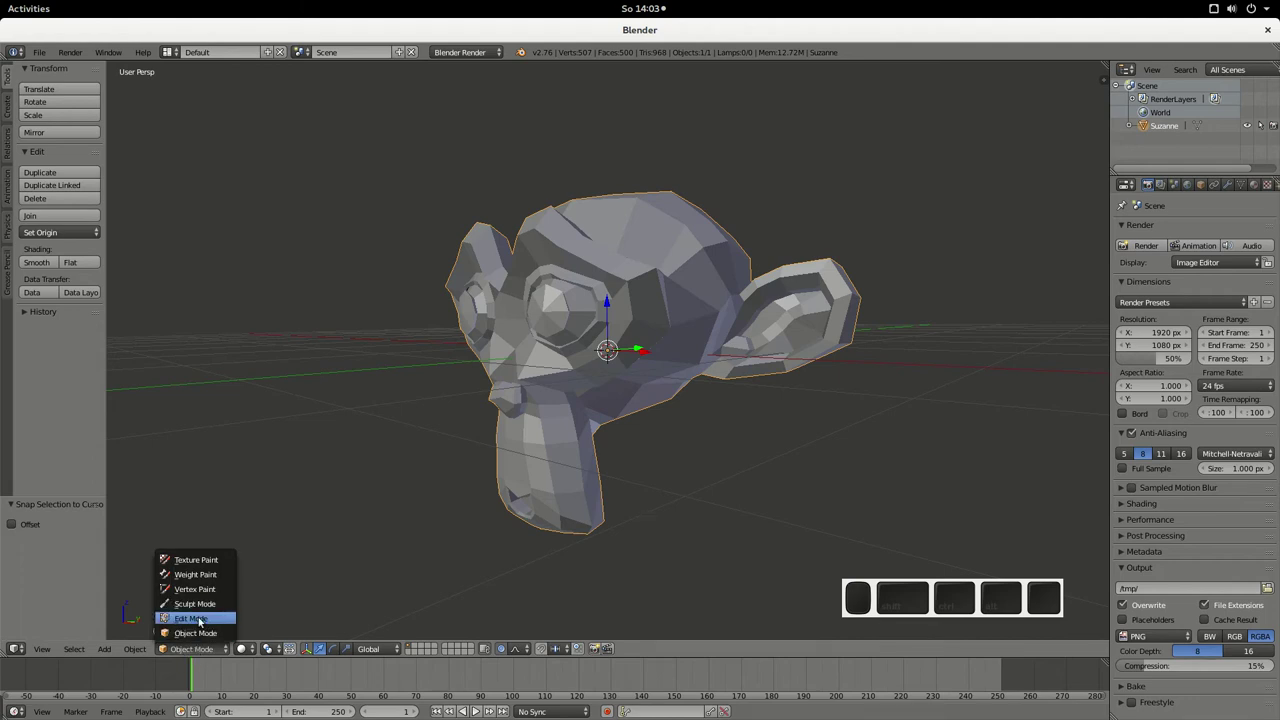
click(318, 416)
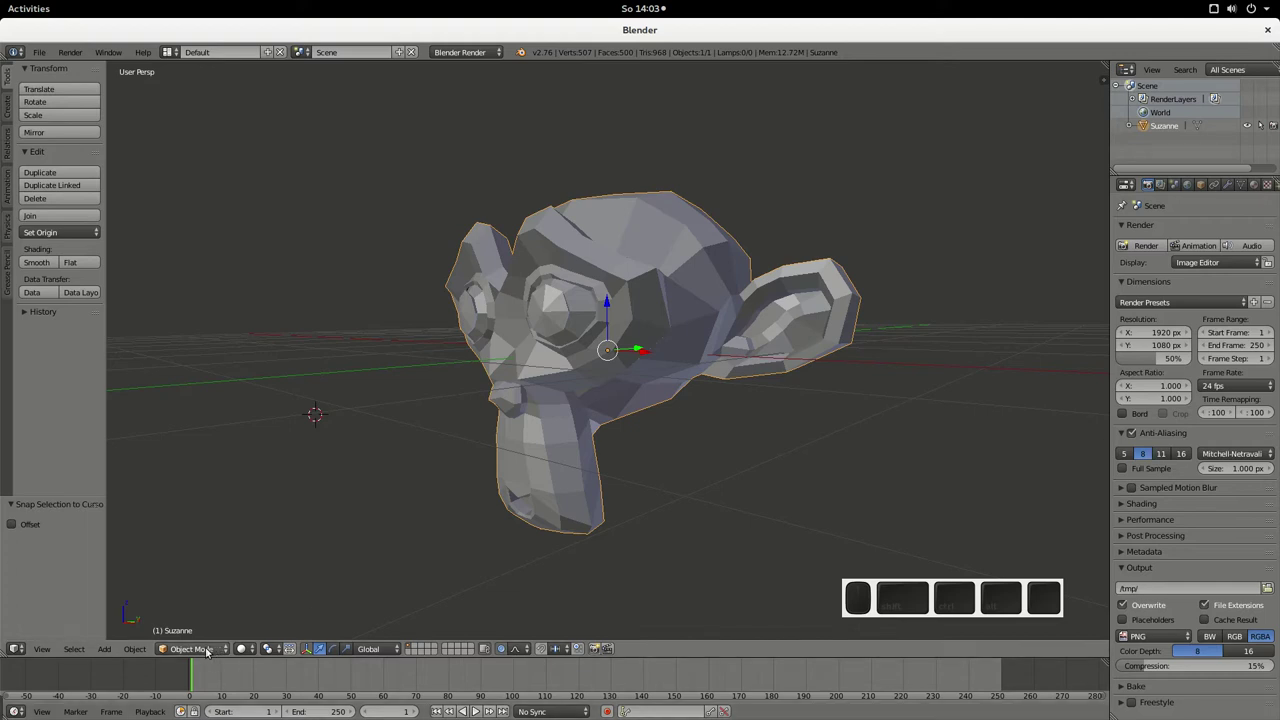
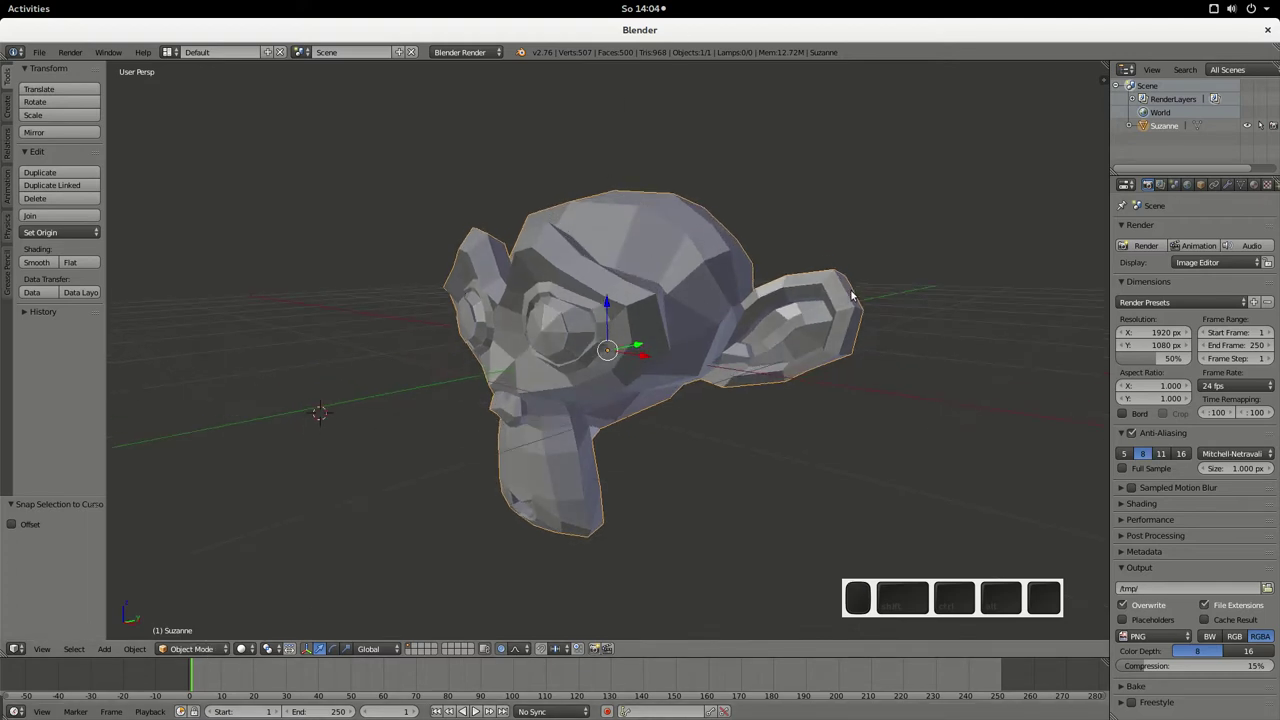
key(n)
key(n)
- Flip through the tabs along the left edge of the viewport
click(6, 104)
click(9, 143)
click(11, 173)
click(12, 211)
click(10, 83)
- Browse the render engine list, keeping Blender Render, and the screen layouts list
click(469, 54)
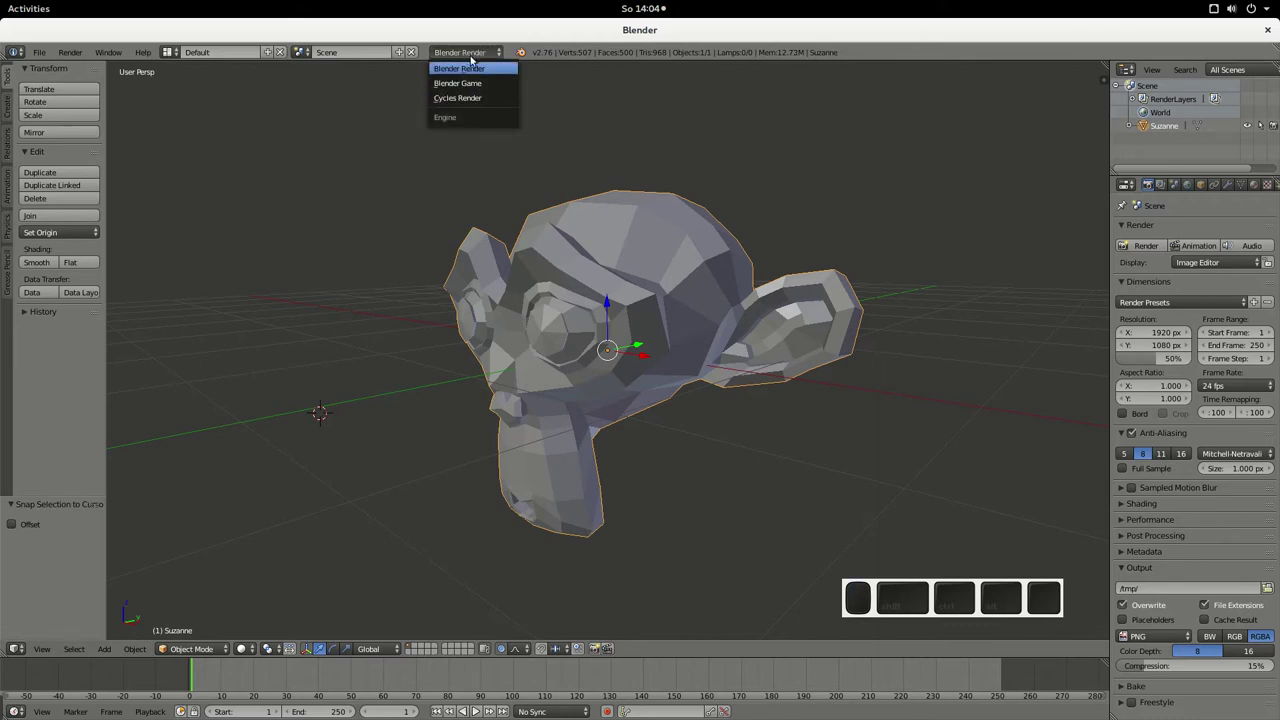
click(464, 50)
drag(361, 156, 425, 70)
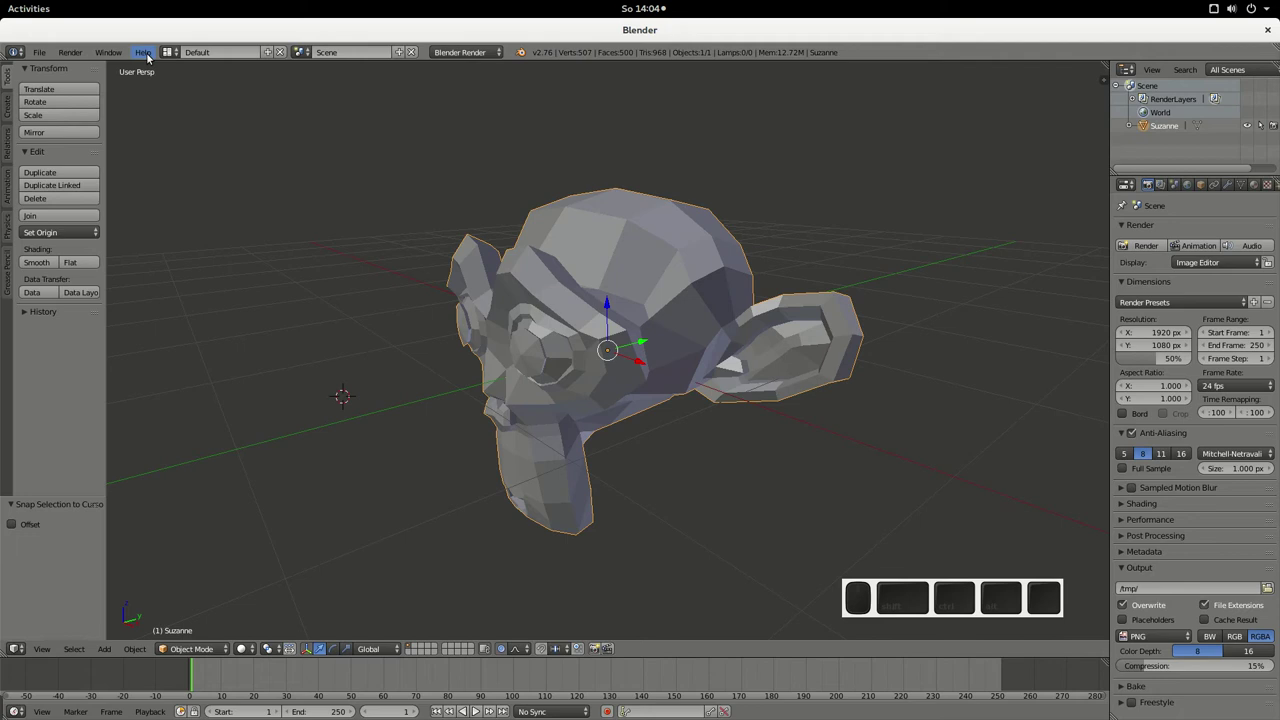
click(174, 52)
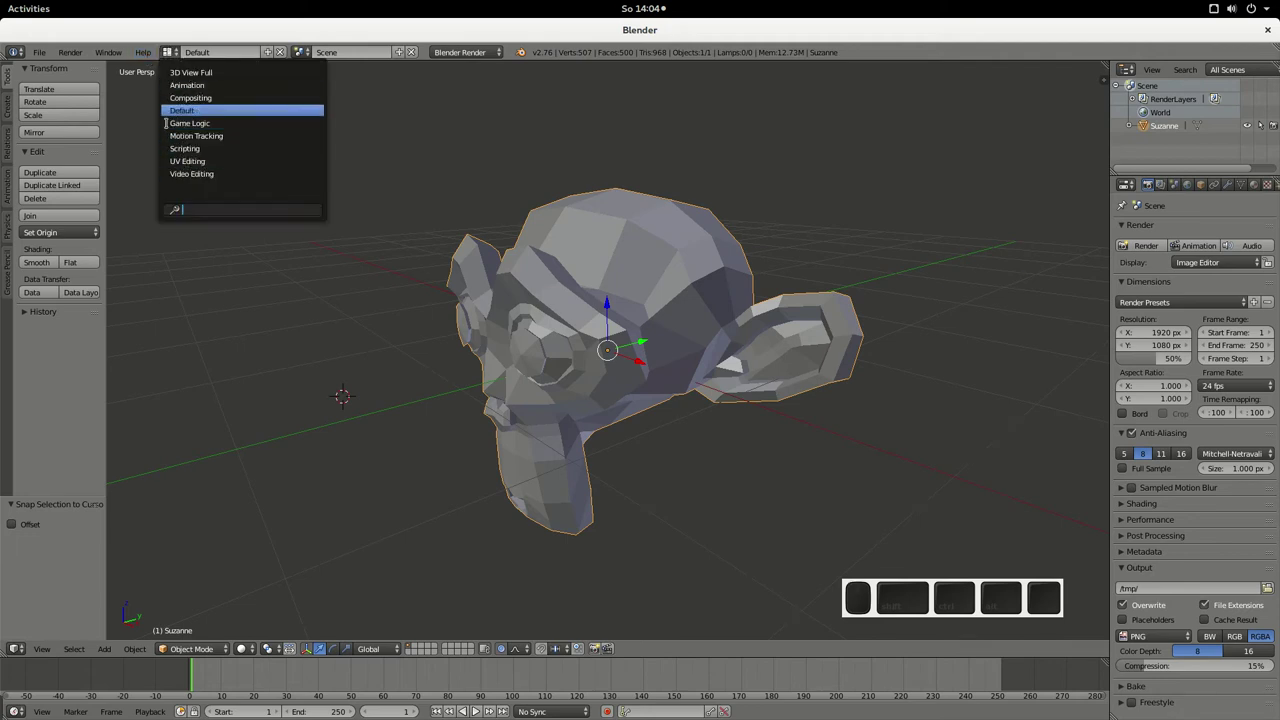
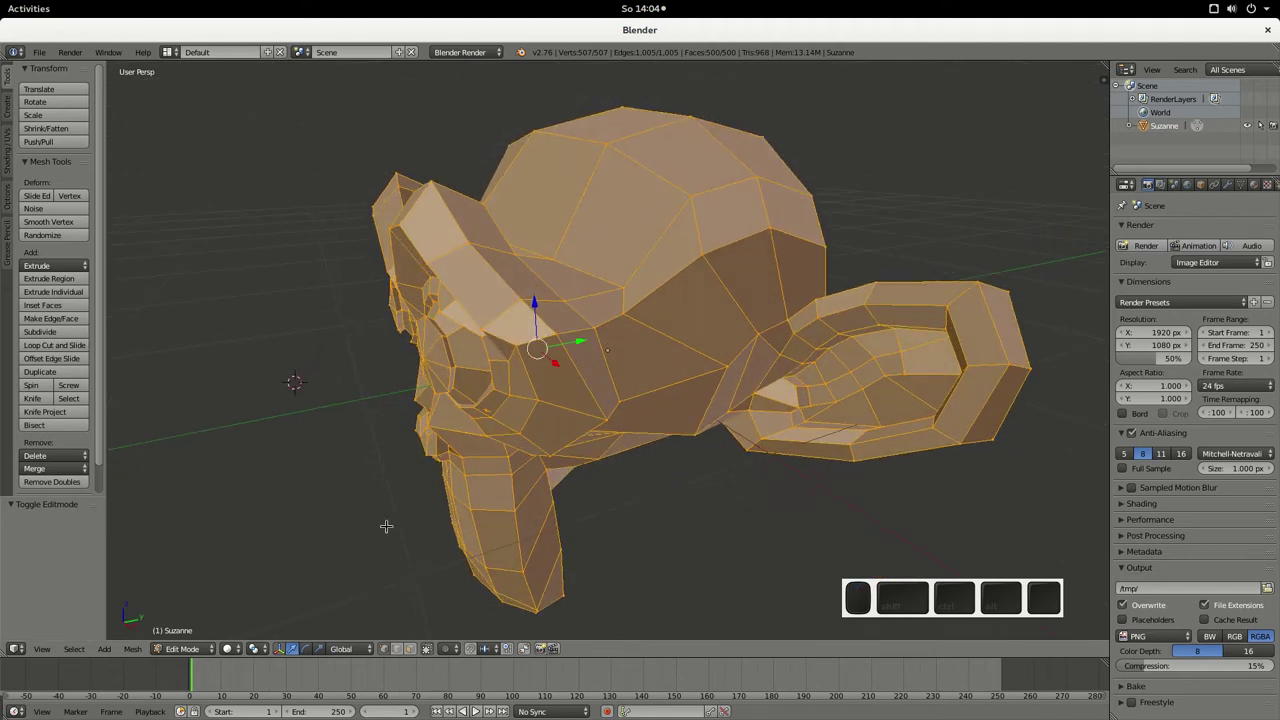
- Switch to face select mode and select a single face of Suzanne near the ear
middle_click(394, 654)
middle_click(410, 654)
click(394, 651)
click(381, 652)
click(394, 654)
click(406, 653)
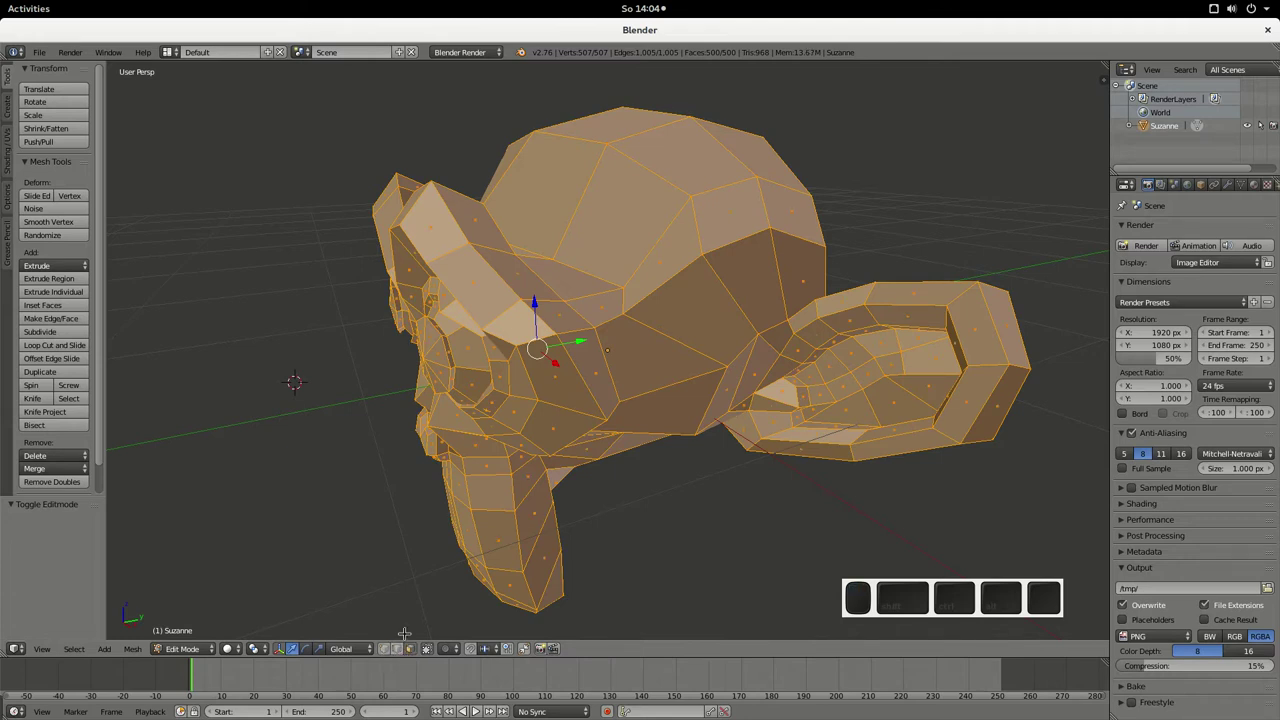
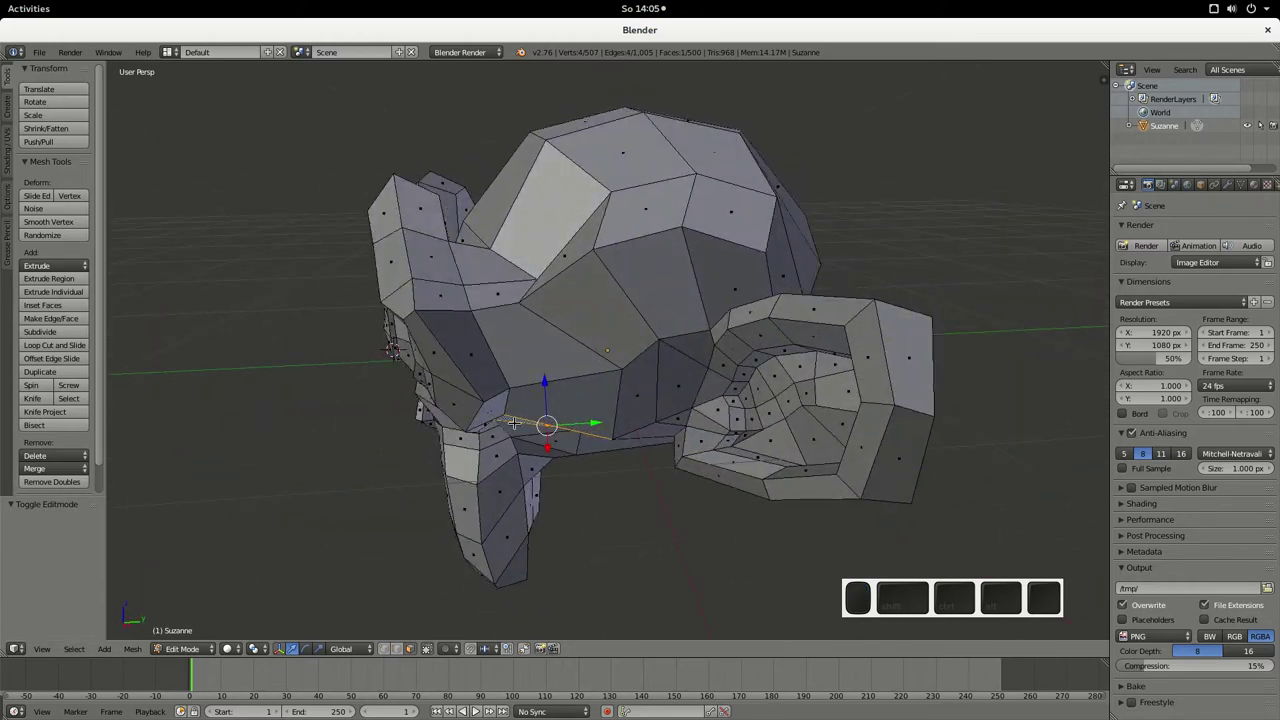
scroll(down, 3)
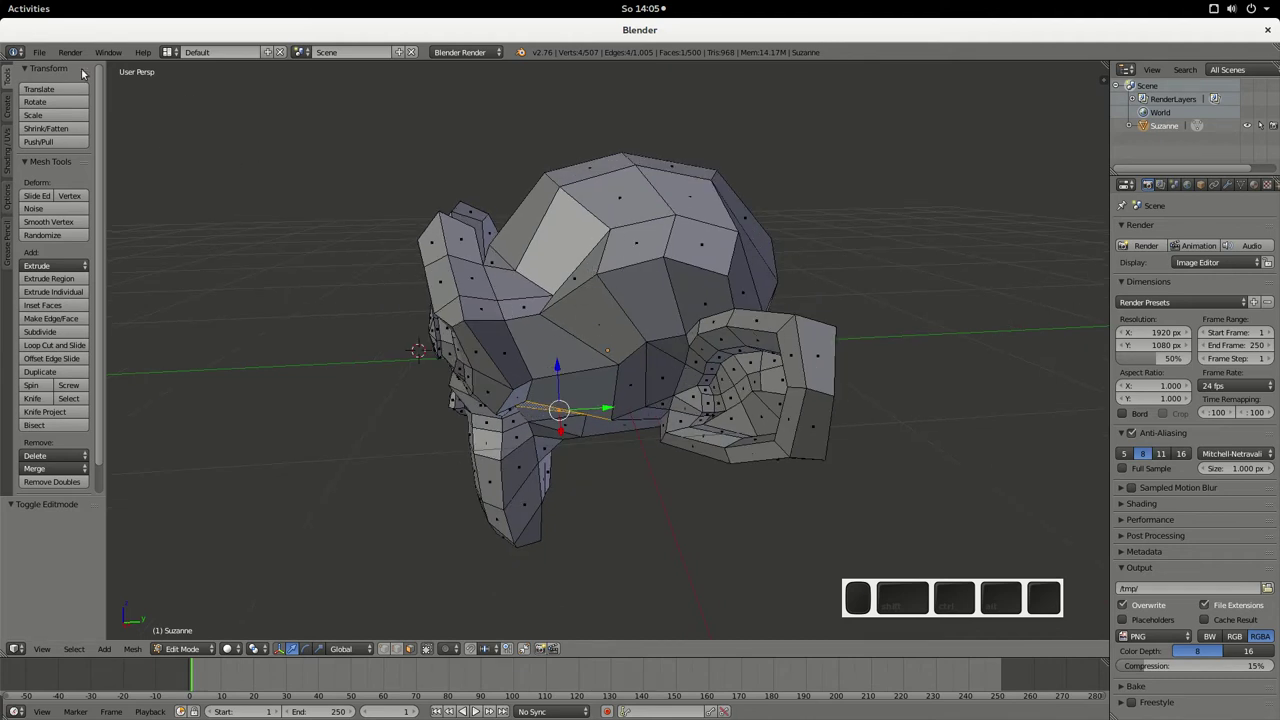
- Start an STL export via File > Export, bringing up the file browser at untitled.stl
click(56, 55)
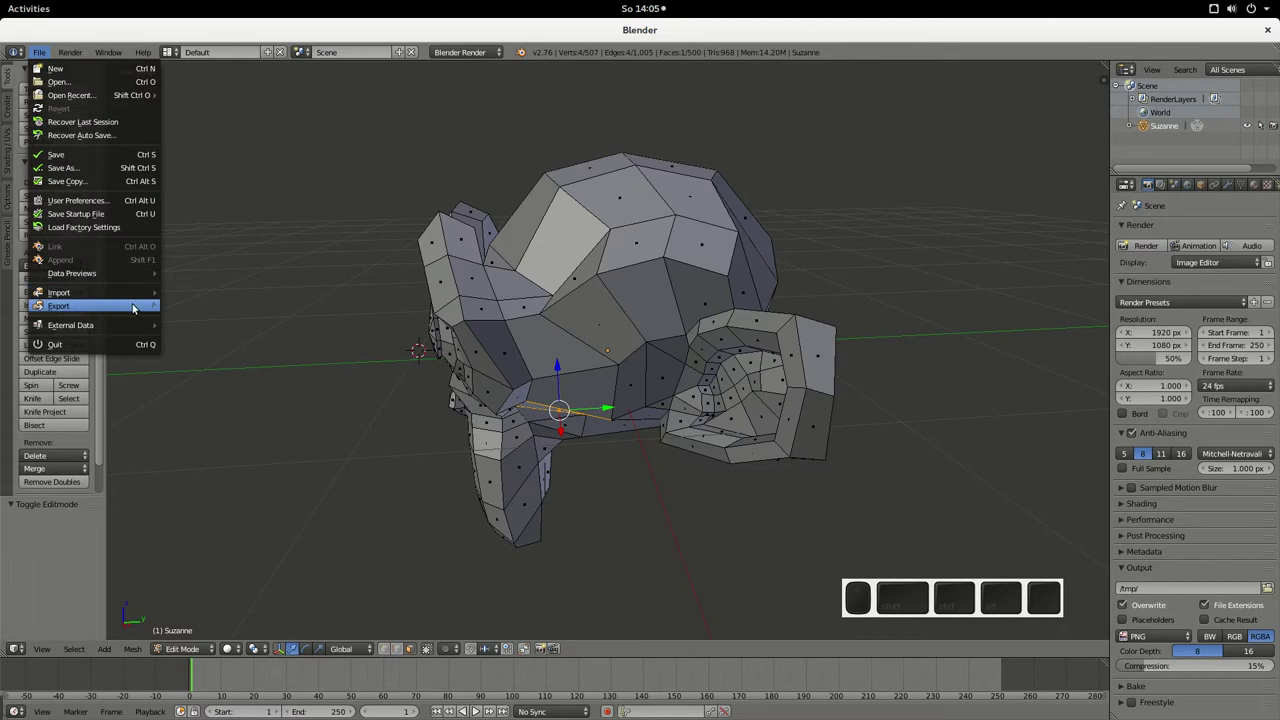
click(139, 308)
middle_click(240, 386)
click(234, 104)
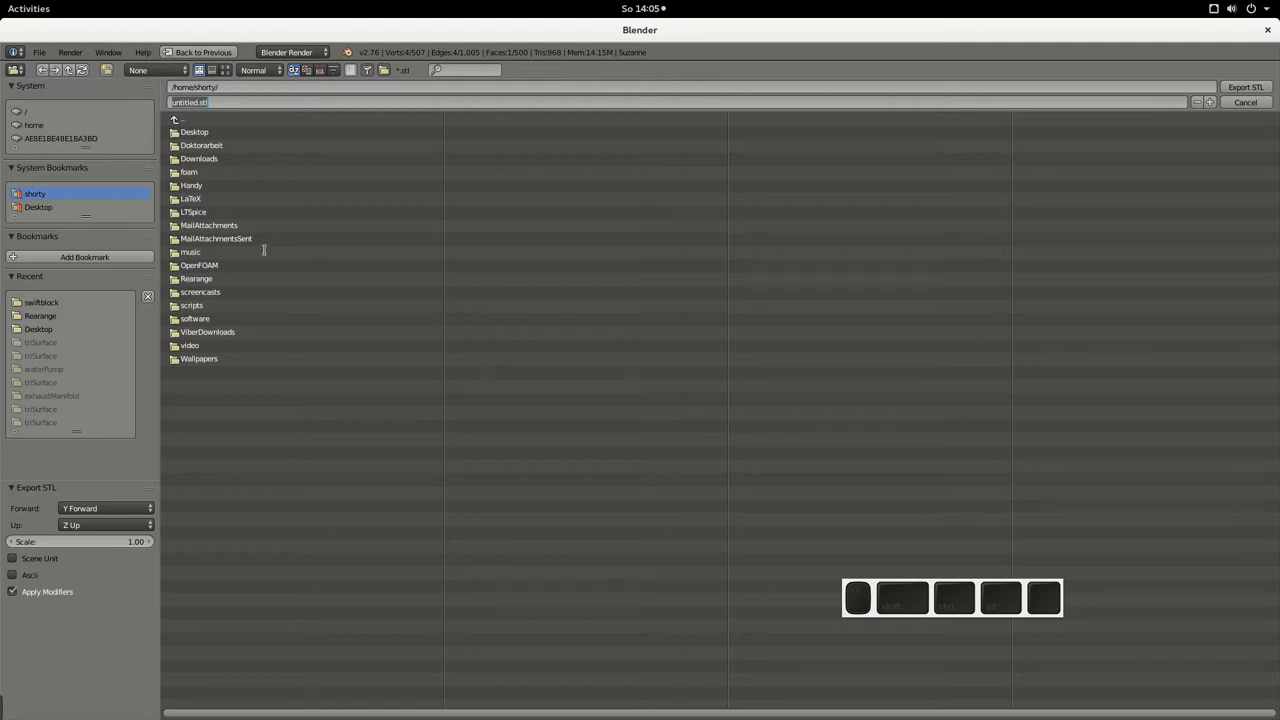
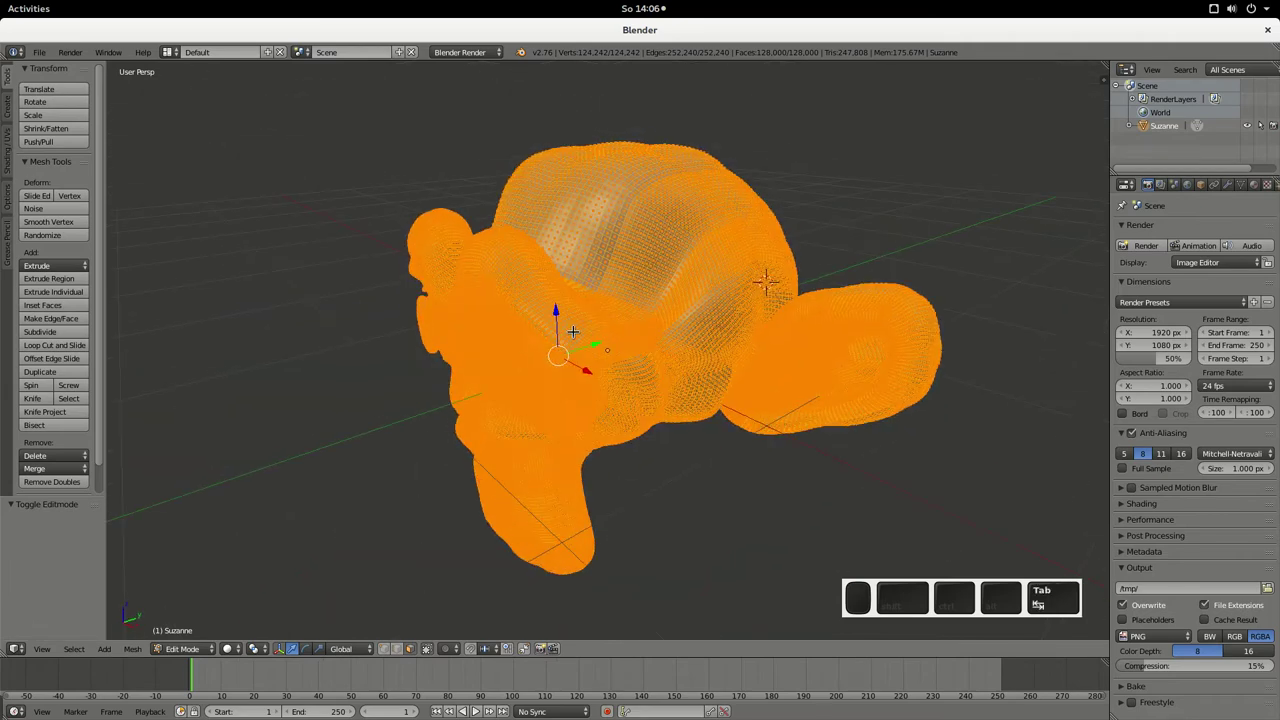
- Enter Edit Mode on the smoothed head, deselect and reselect the whole mesh, then return to Object Mode
drag(530, 408, 524, 405)
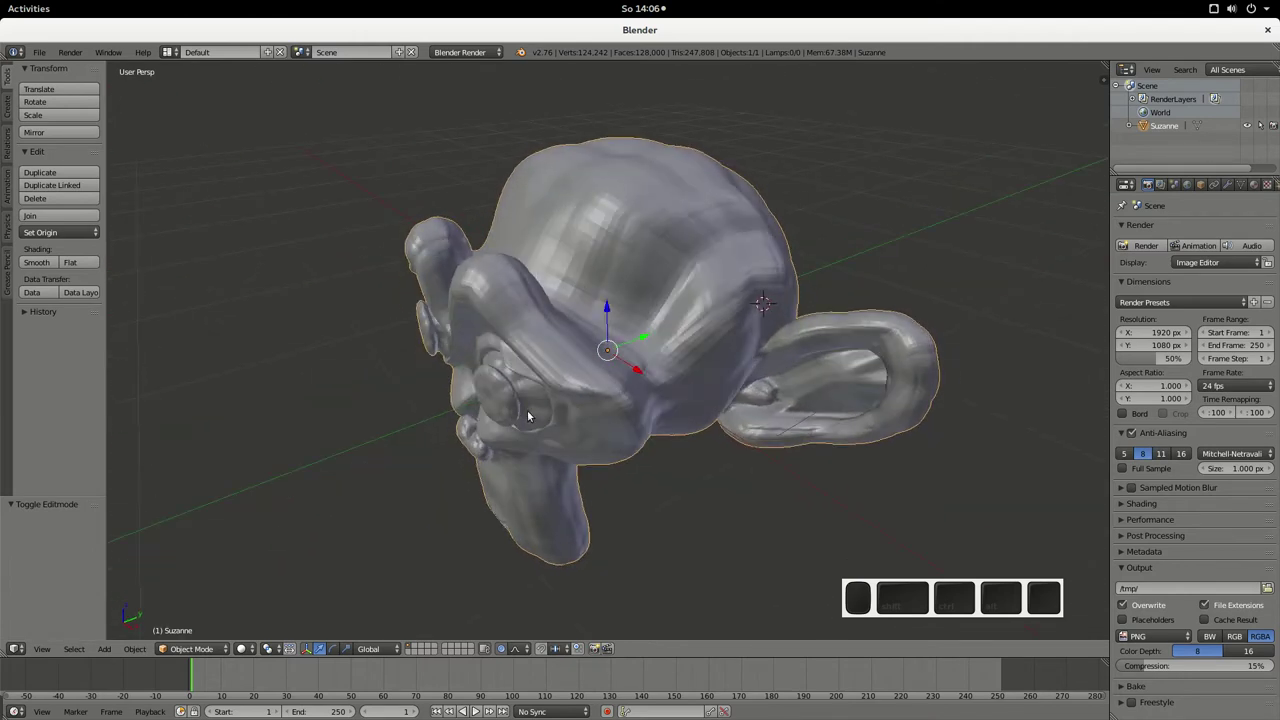
key(ctrl+z)
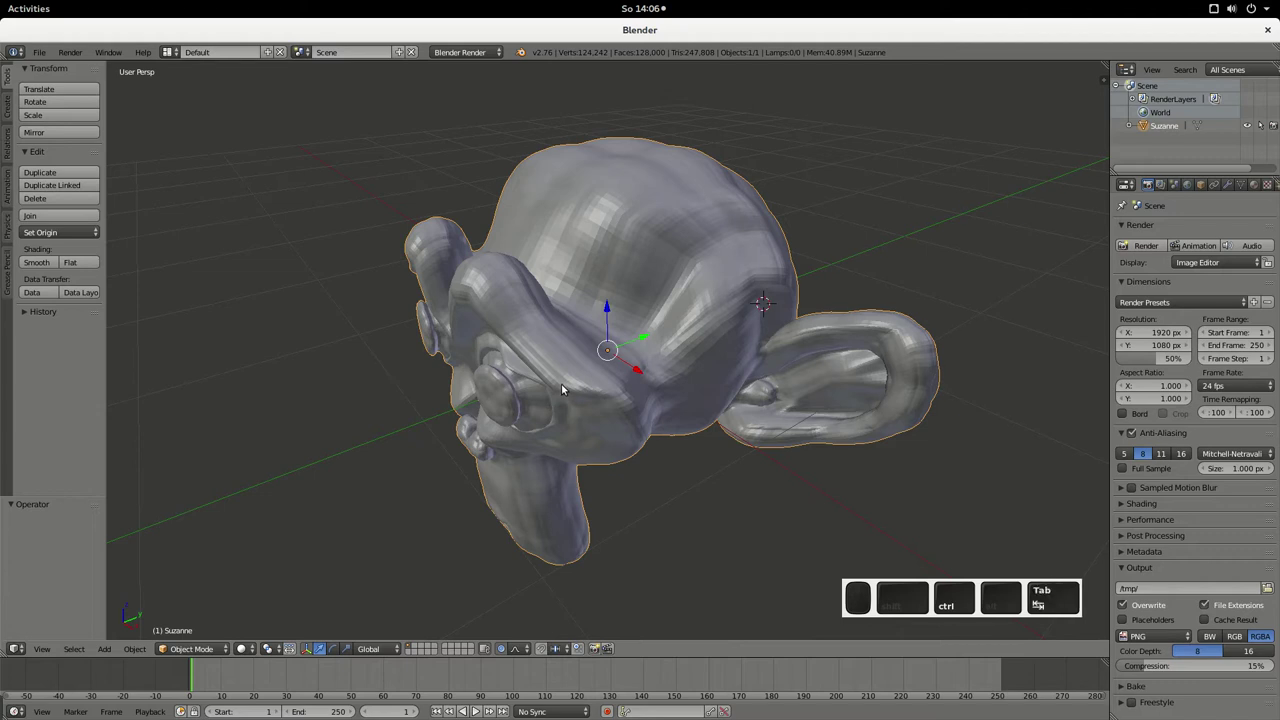
key(ctrl+Tab)
key(ctrl+z)
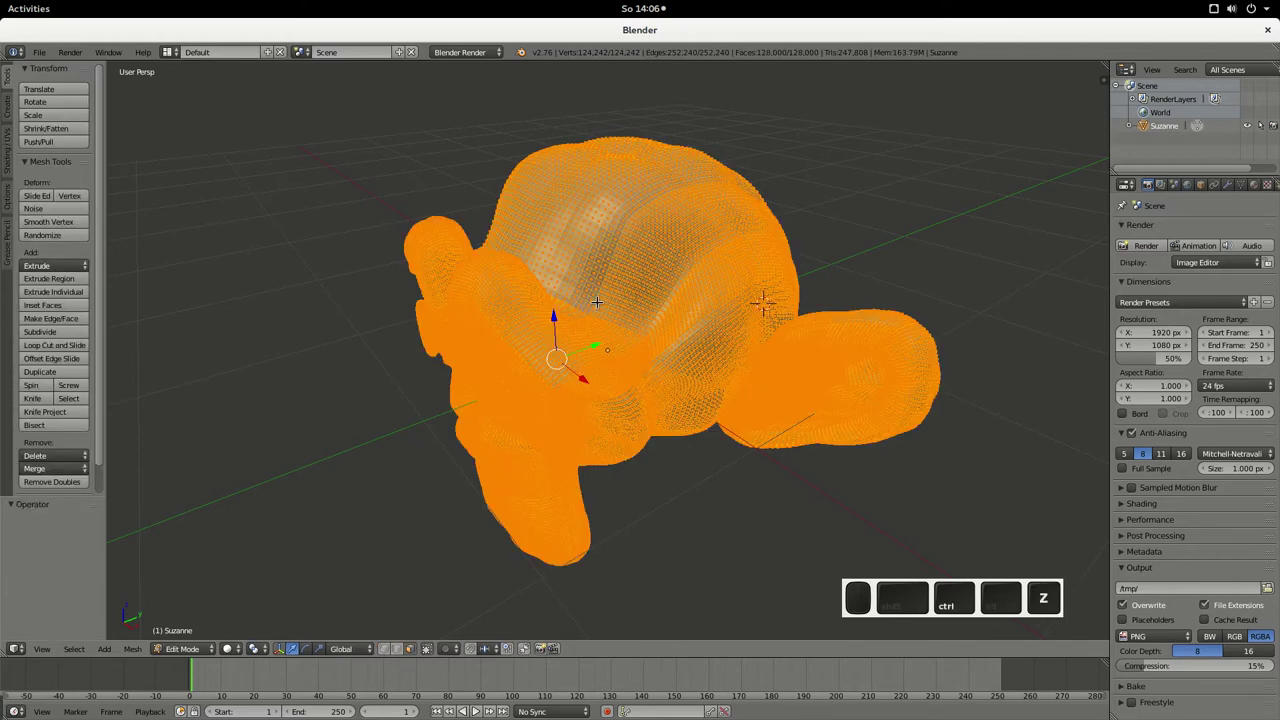
key(ctrl+a)
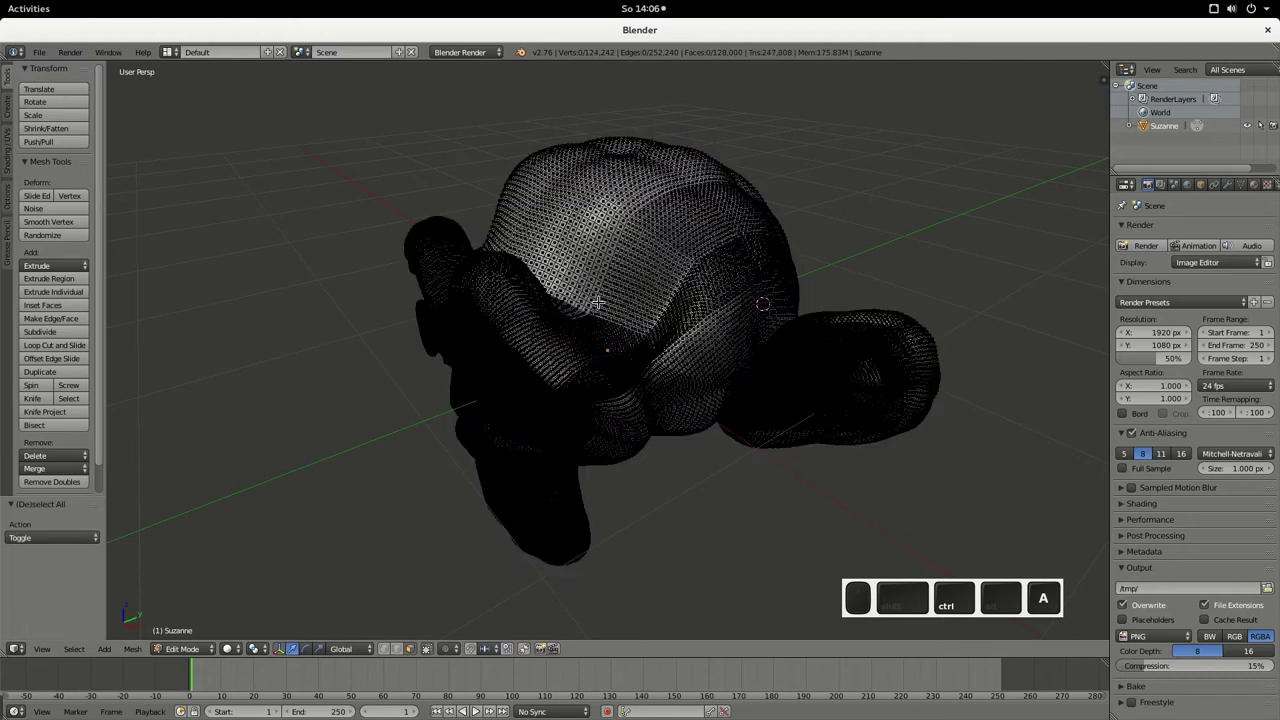
key(ctrl+z)
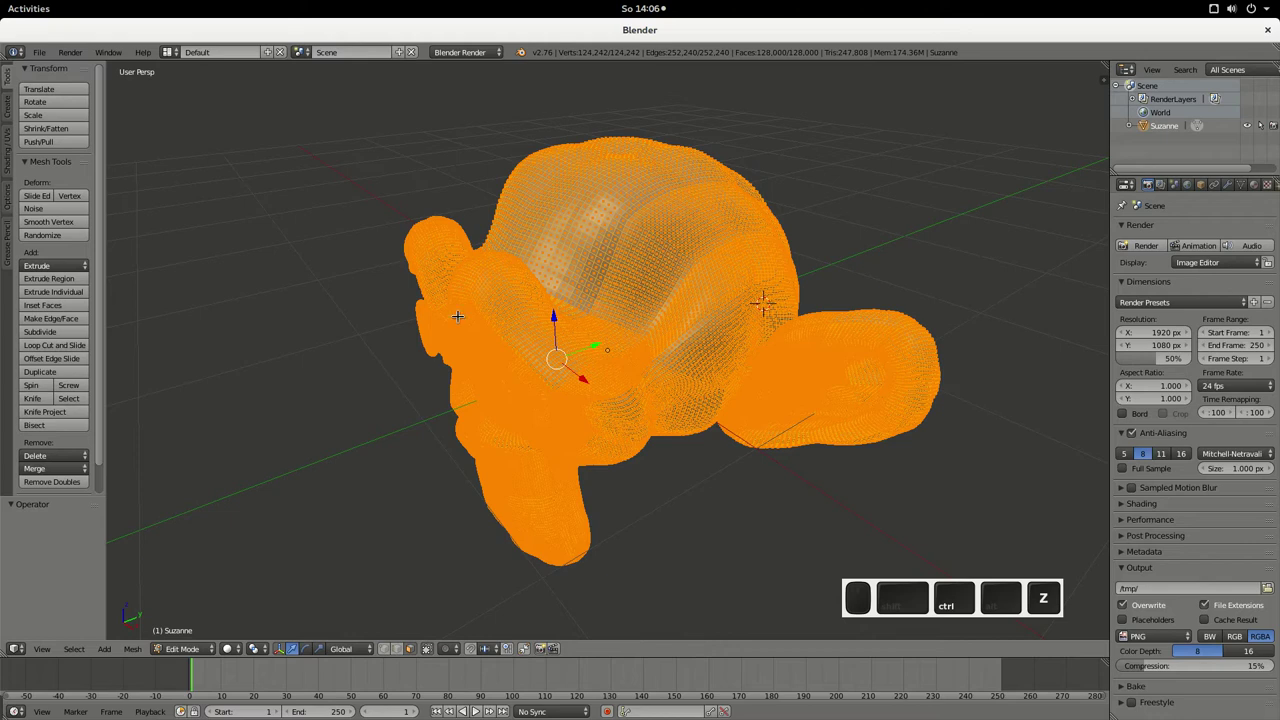
key(Tab)
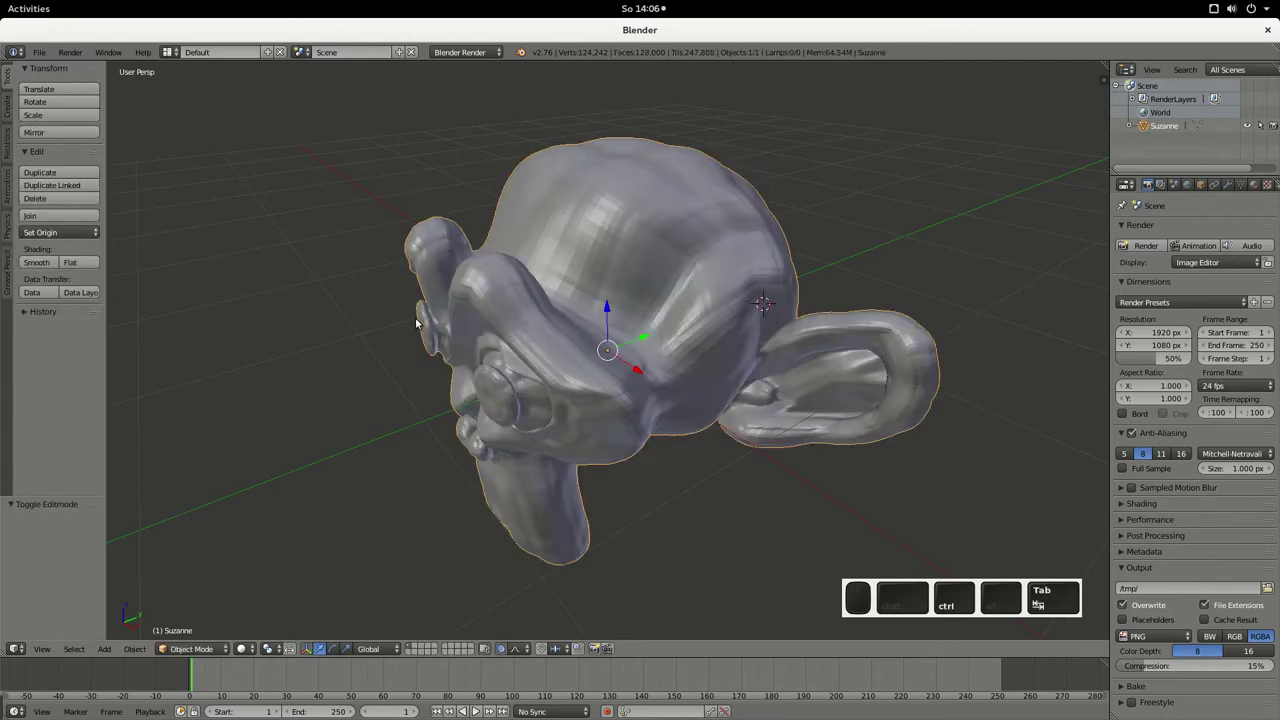
- Start a fresh scene and bring back the original low-poly 500-face Suzanne
key(ctrl+z)
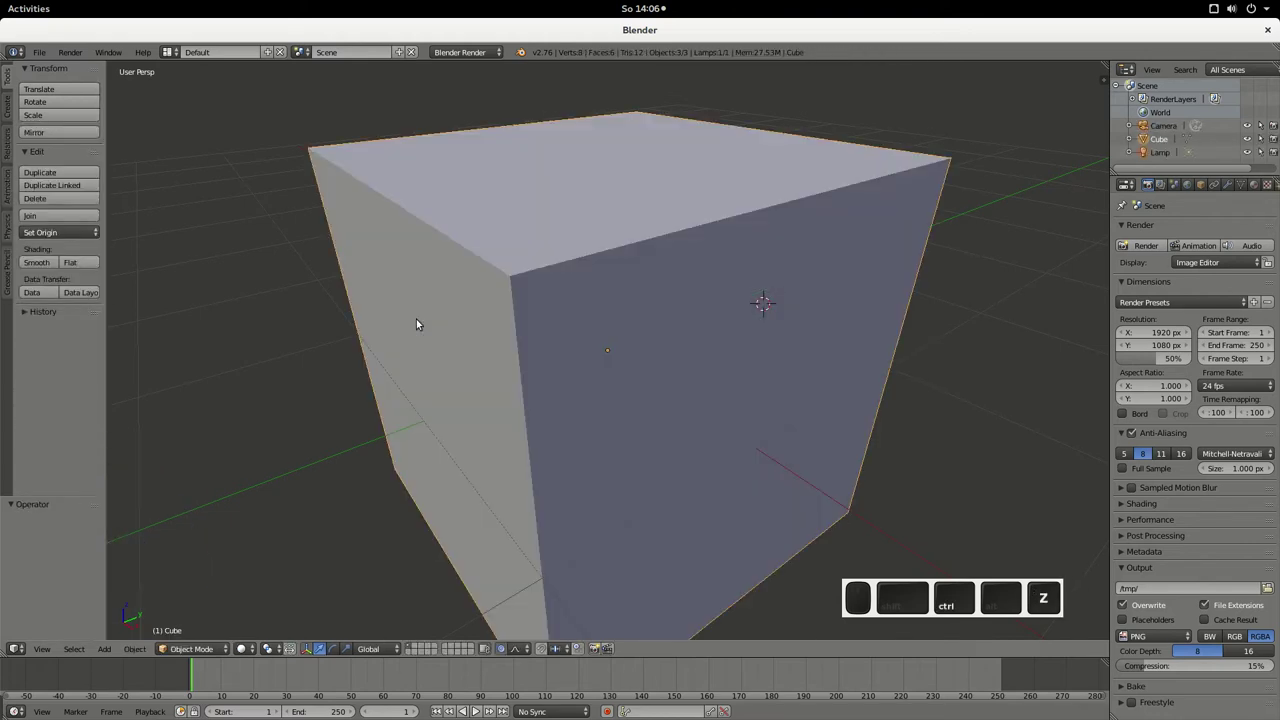
scroll(down, 3)
scroll(up, 3)
key(ctrl+shift+z)
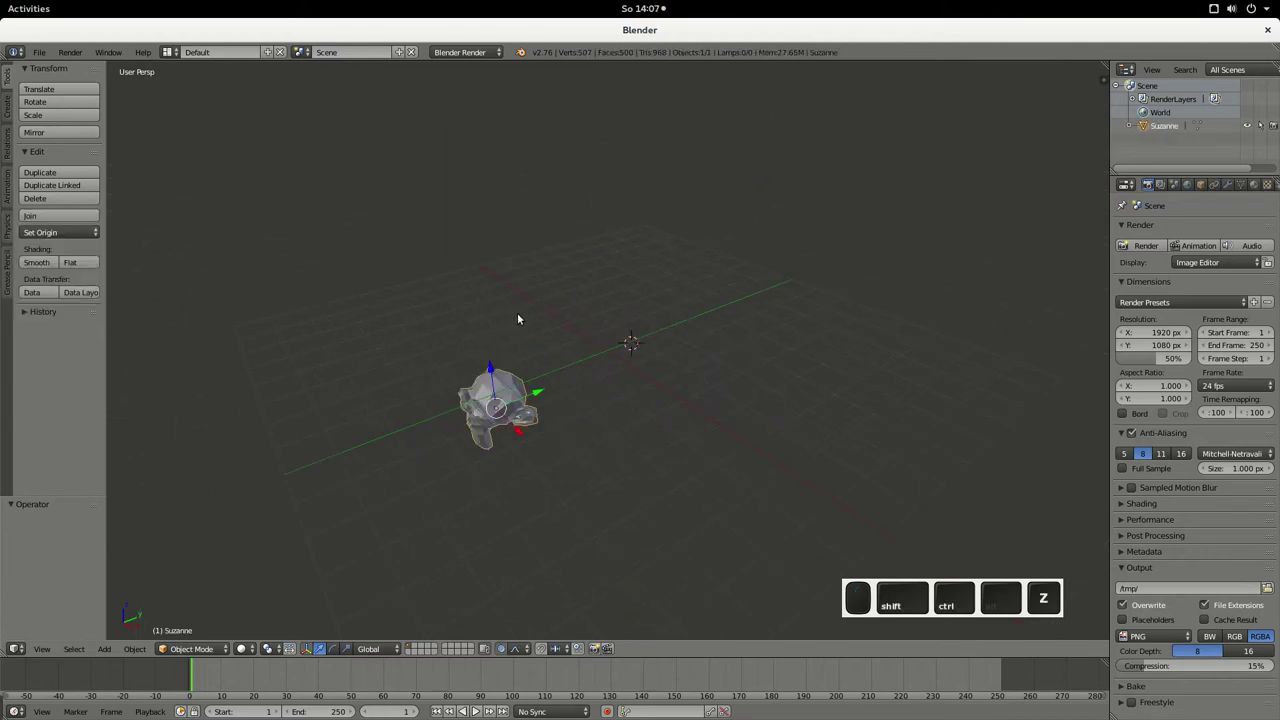
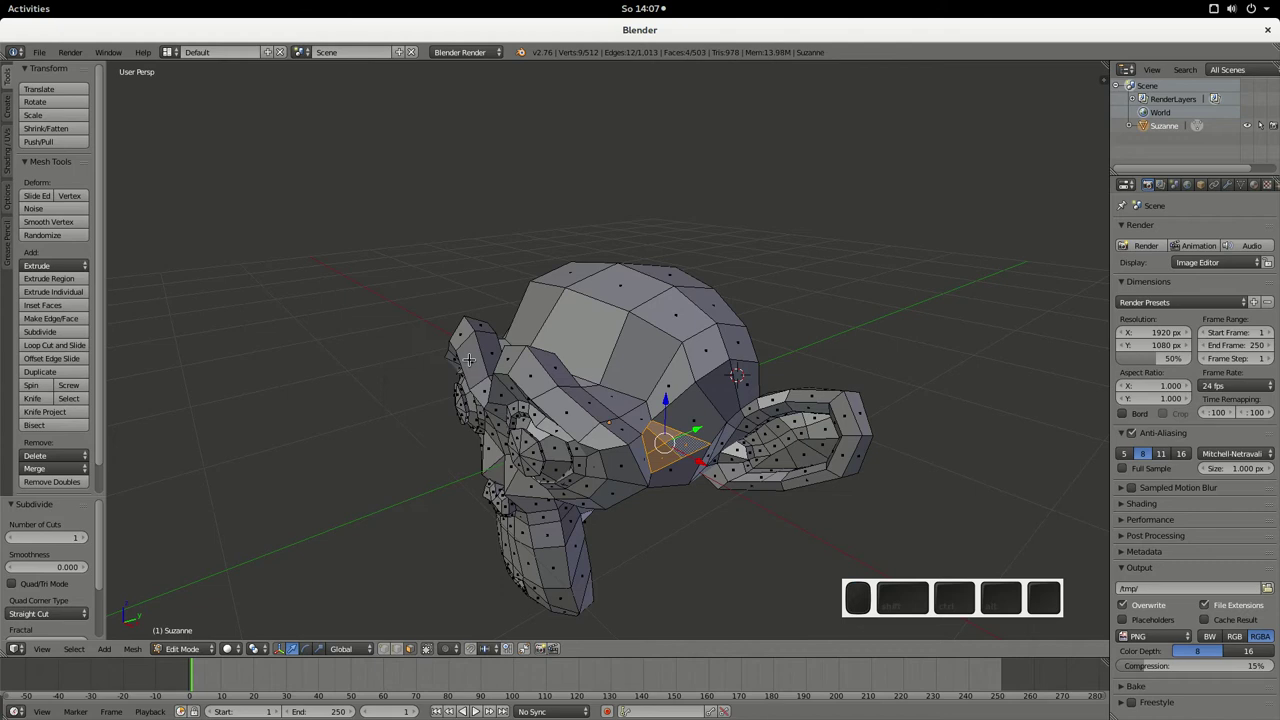
- Select all of Suzanne's faces and inspect the 32,000-face subdivided head in Object Mode before returning to editing
key(ctrl+z)
key(ctrl+a)
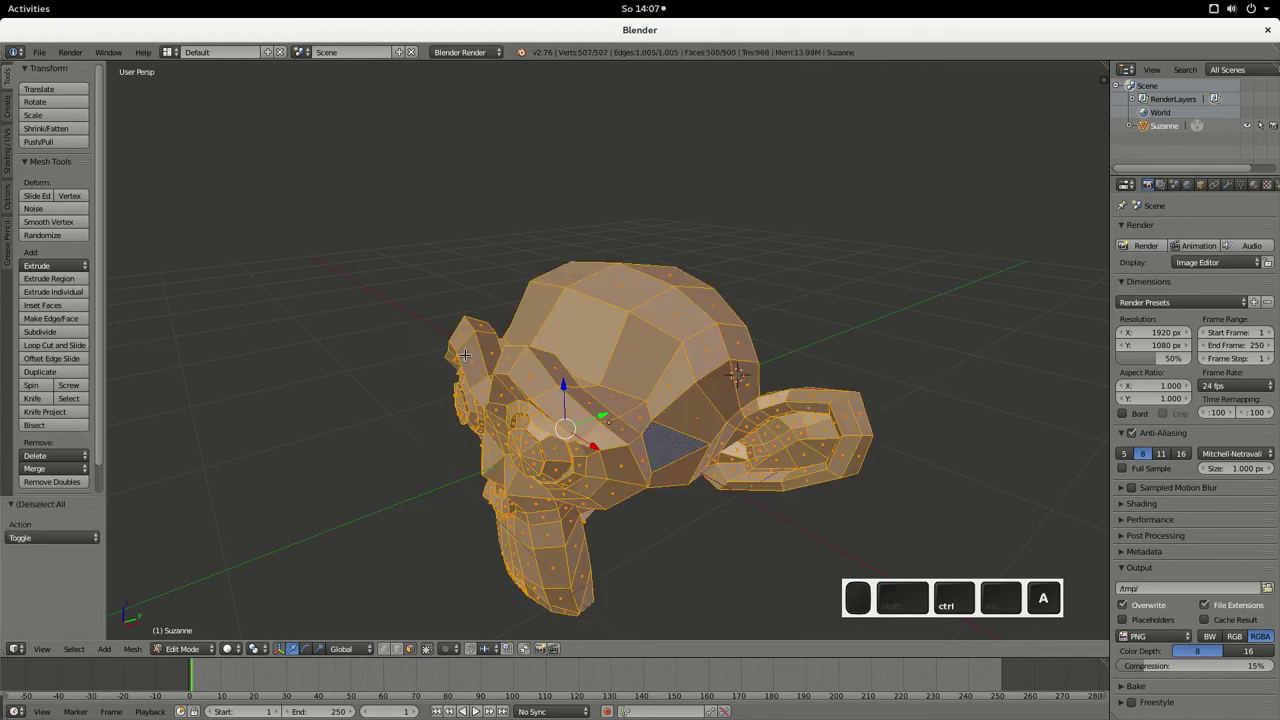
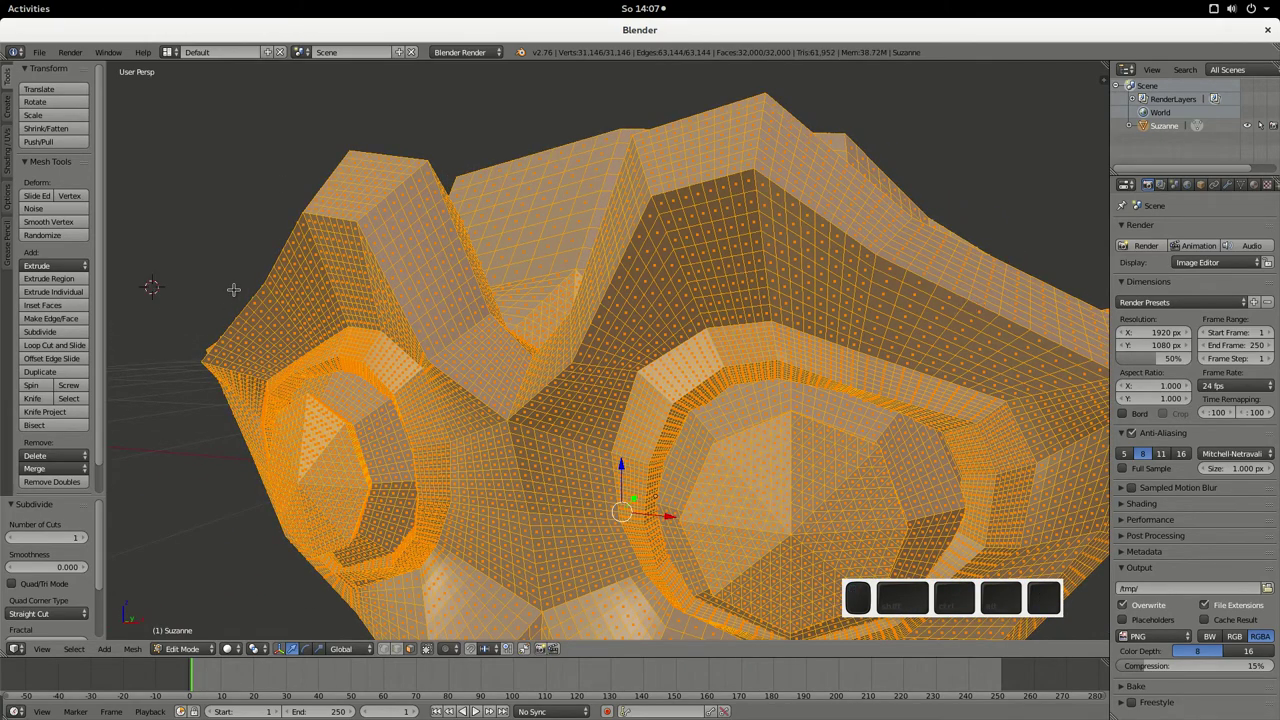
key(Tab)
middle_click(384, 304)
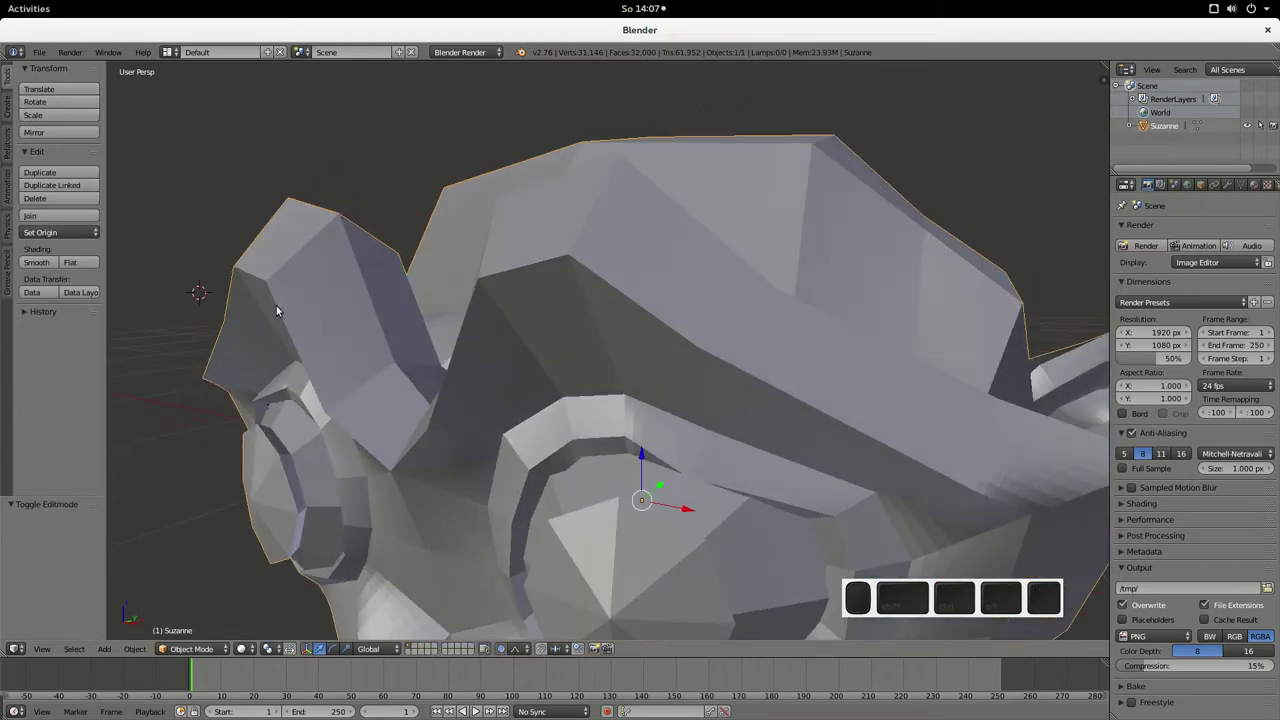
scroll(down, 3)
scroll(down, 3)
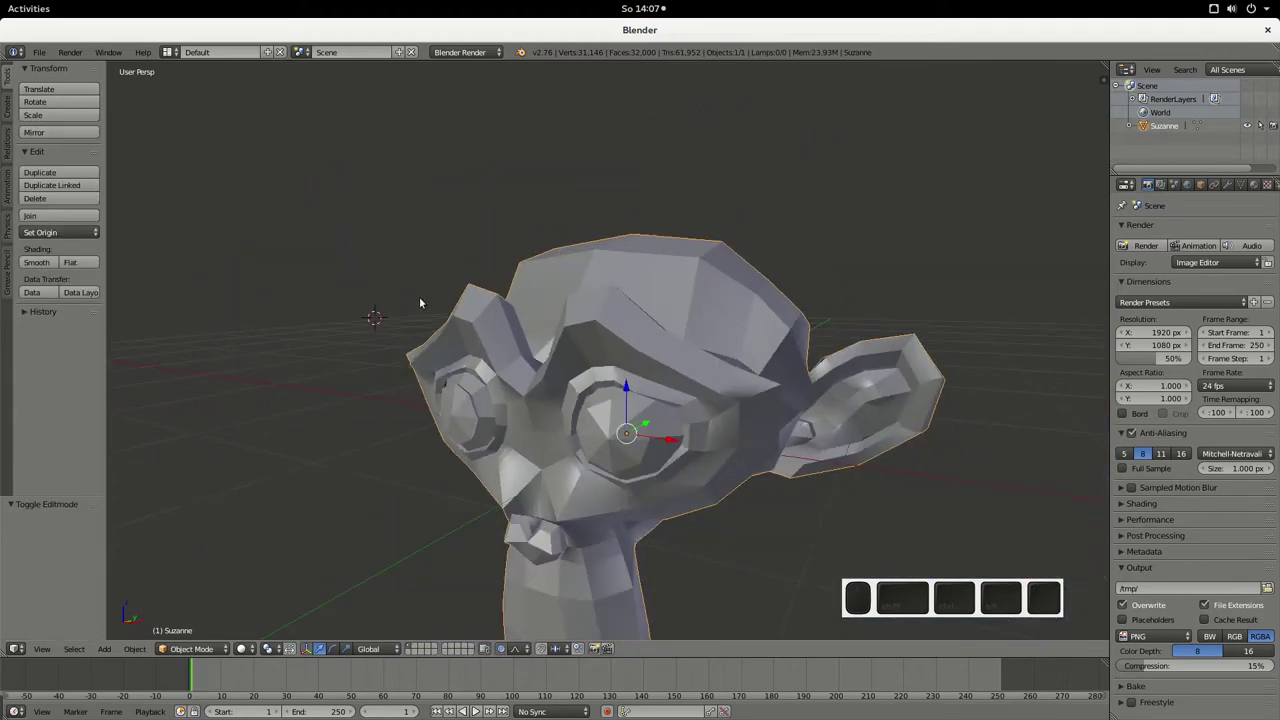
key(Tab)
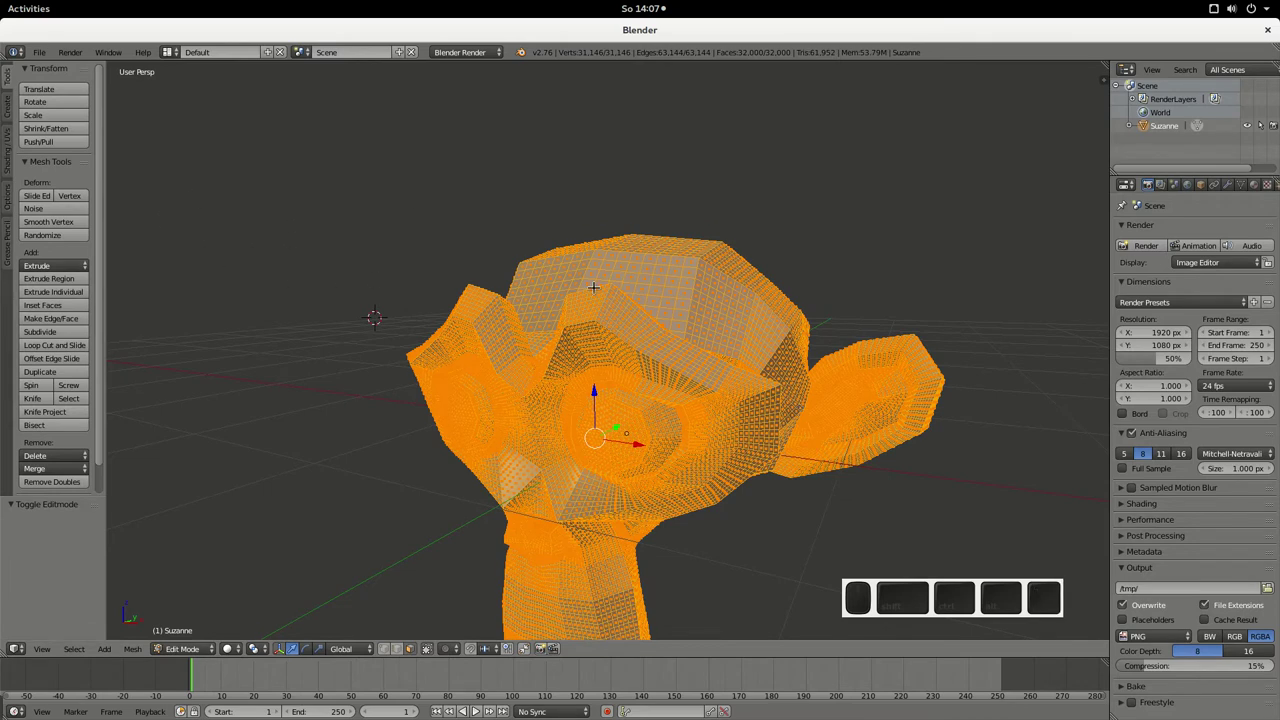
key(Tab)
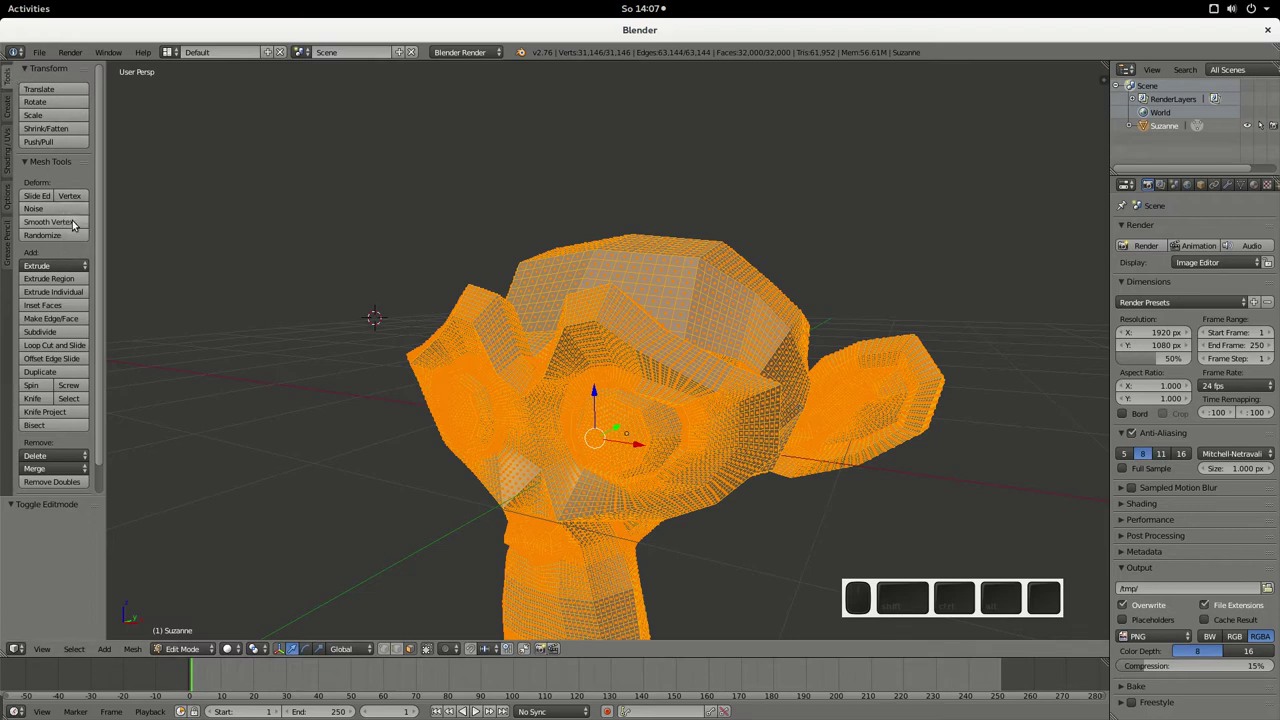
click(73, 222)
click(73, 222)
click(73, 222)
click(73, 222)
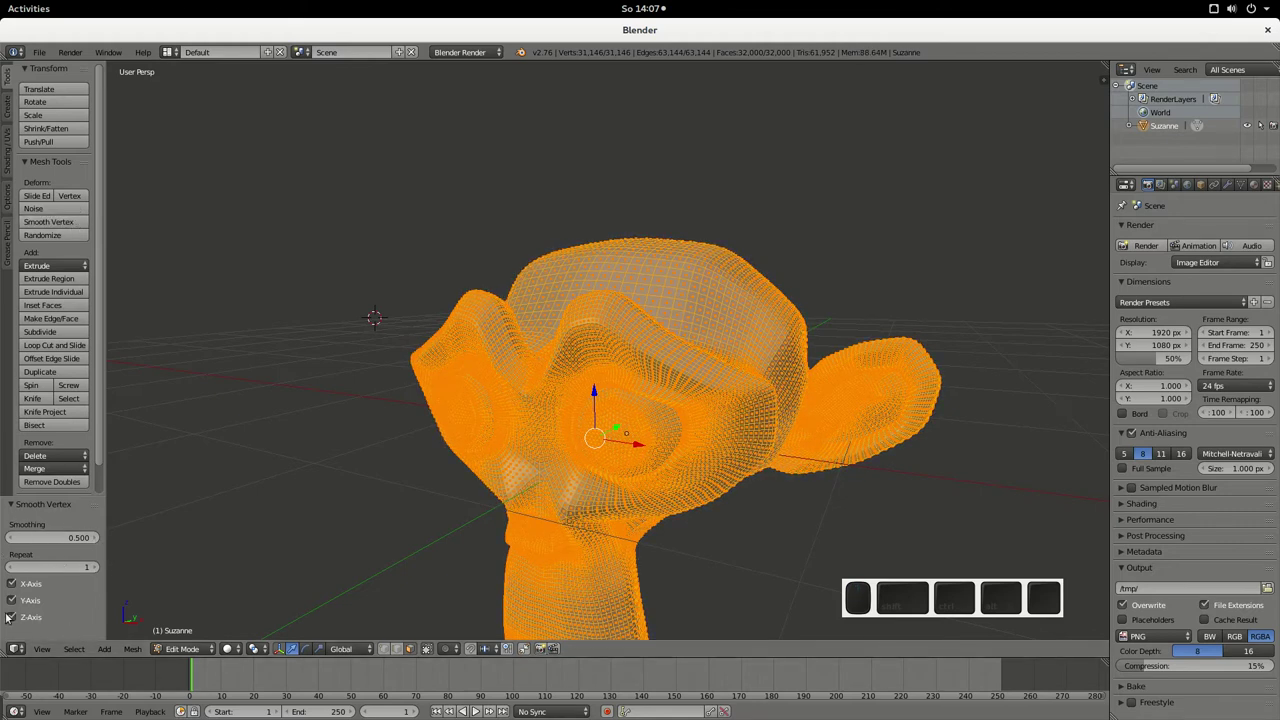
key(Tab)
middle_click(459, 394)
scroll(up, 3)
drag(421, 372, 478, 388)
scroll(down, 3)
drag(556, 441, 526, 429)
scroll(up, 3)
drag(512, 422, 609, 298)
middle_click(591, 301)
middle_click(527, 343)
drag(578, 296, 730, 306)
scroll(up, 3)
middle_click(760, 329)
middle_click(769, 327)
middle_click(385, 174)
middle_click(439, 215)
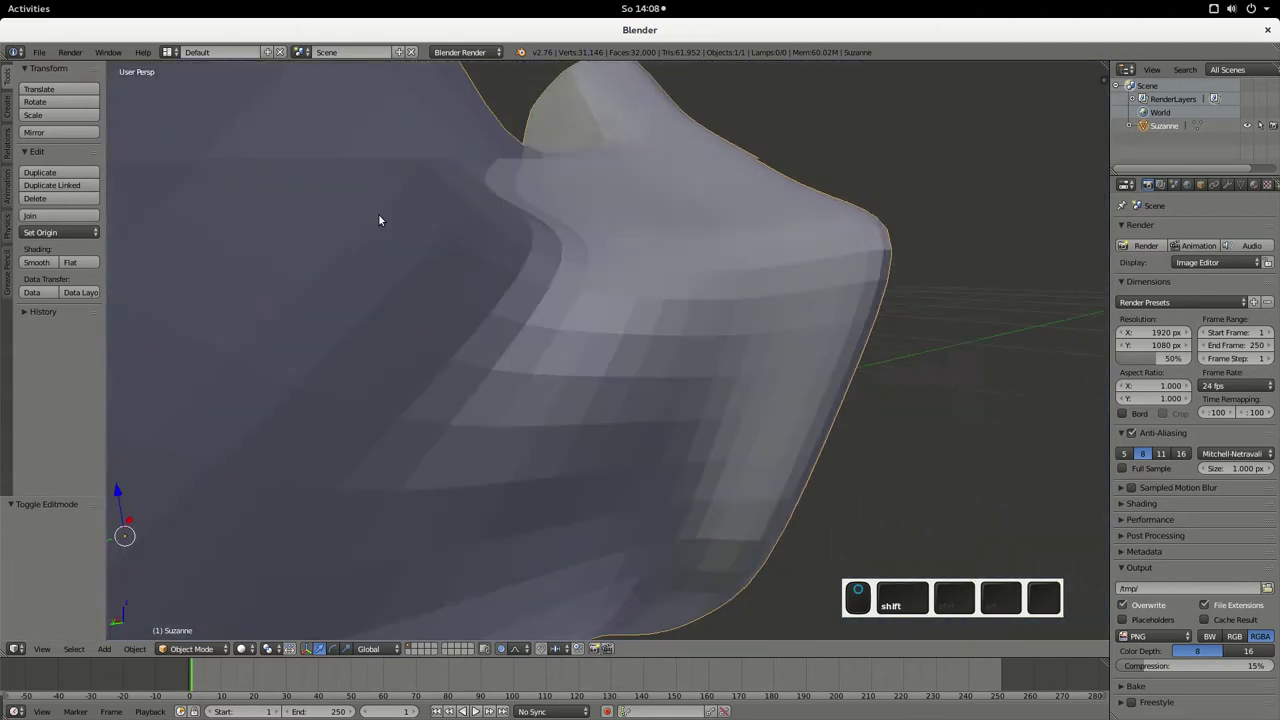
scroll(up, 3)
middle_click(405, 225)
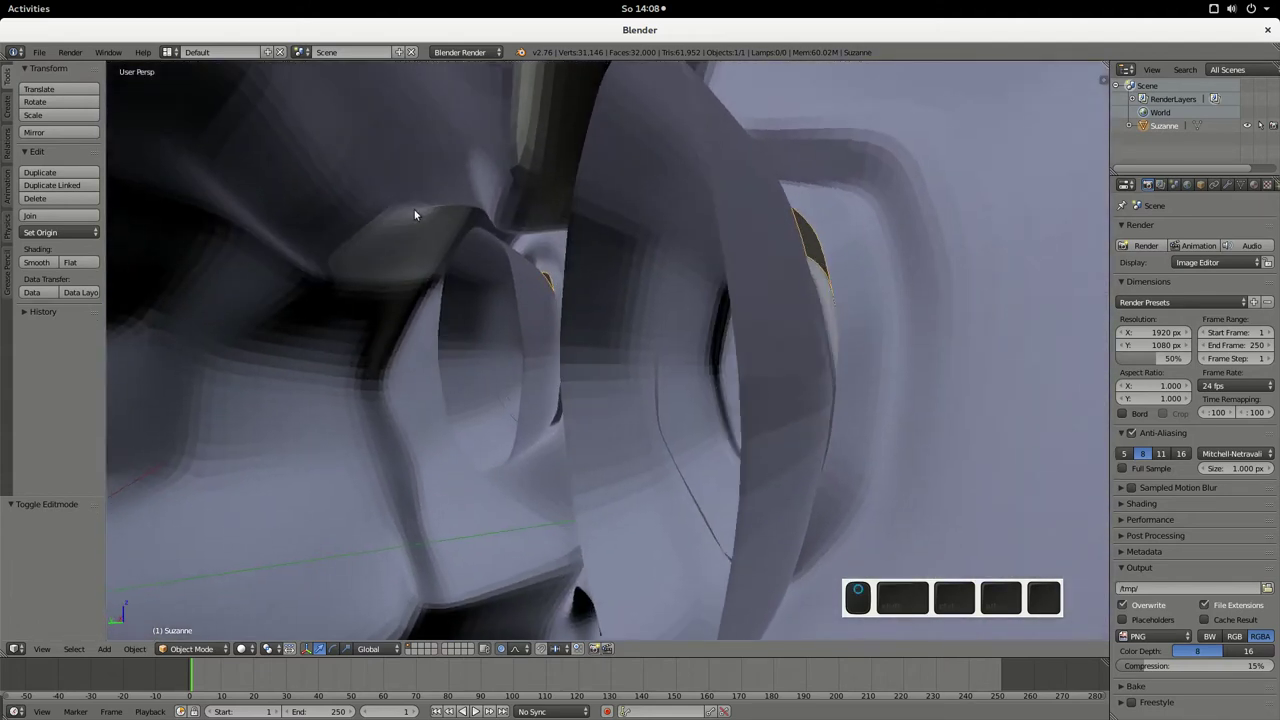
middle_click(691, 273)
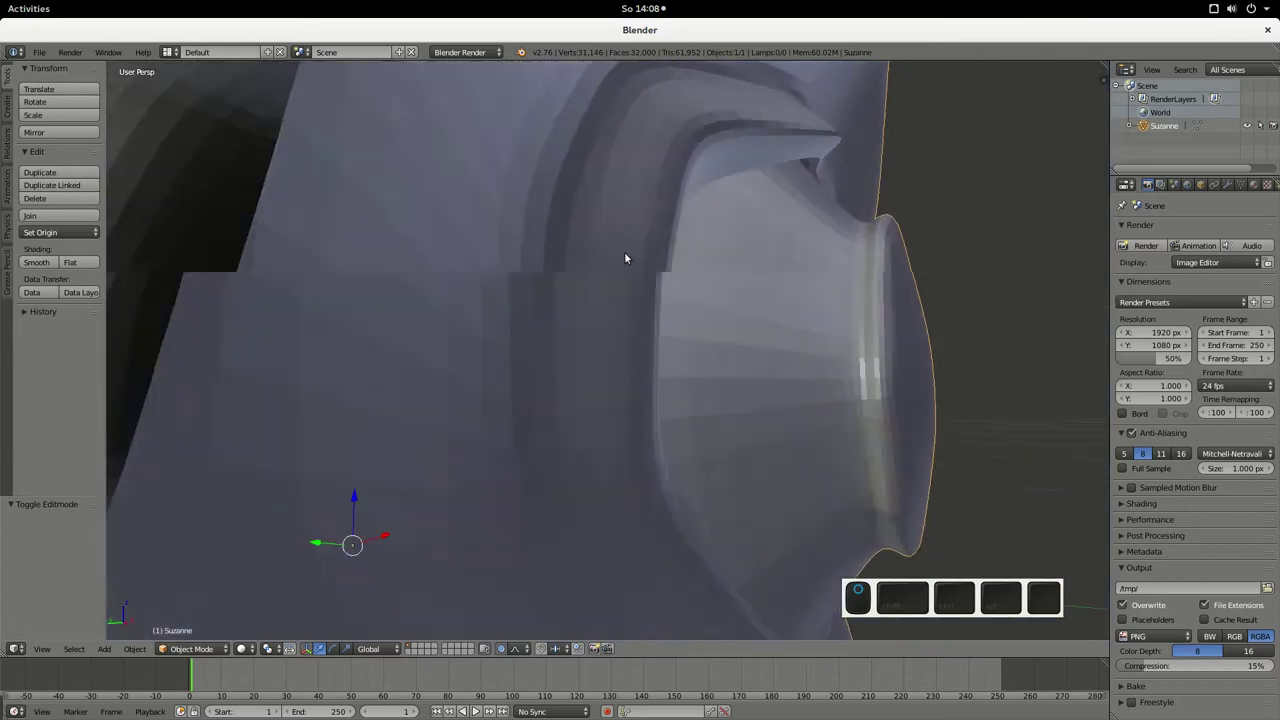
drag(434, 200, 415, 333)
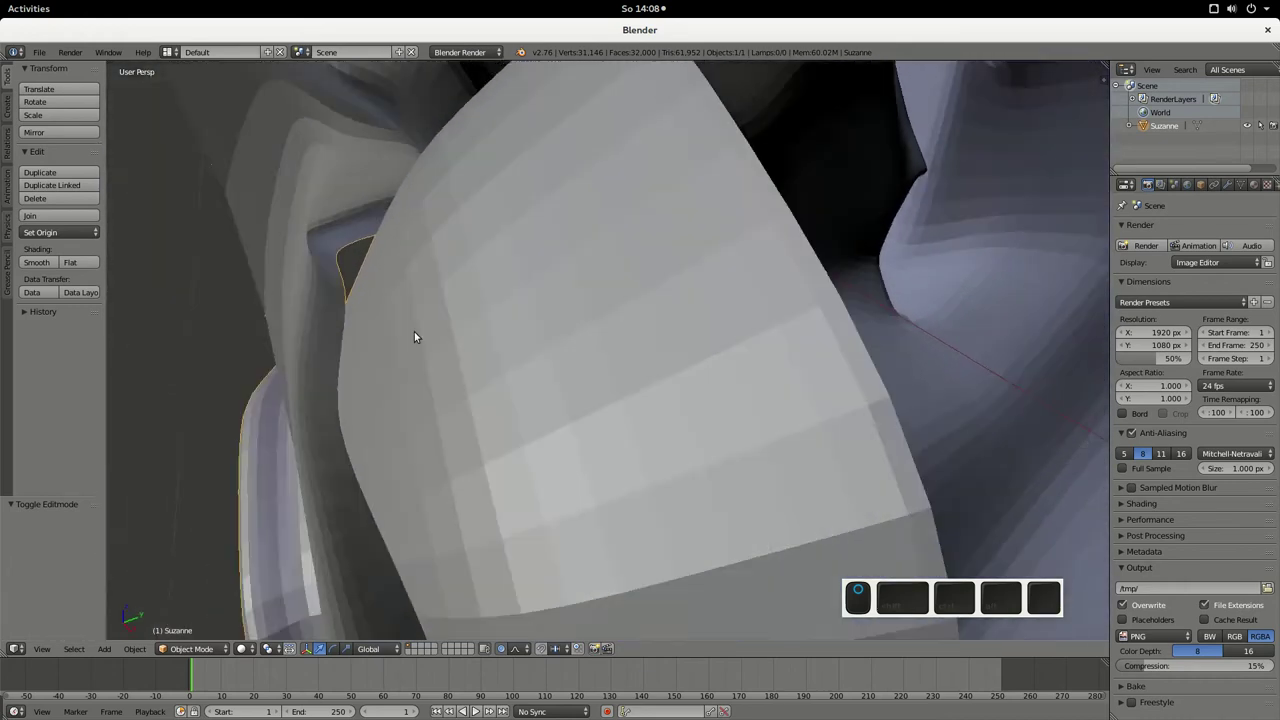
middle_click(556, 301)
scroll(down, 3)
middle_click(618, 301)
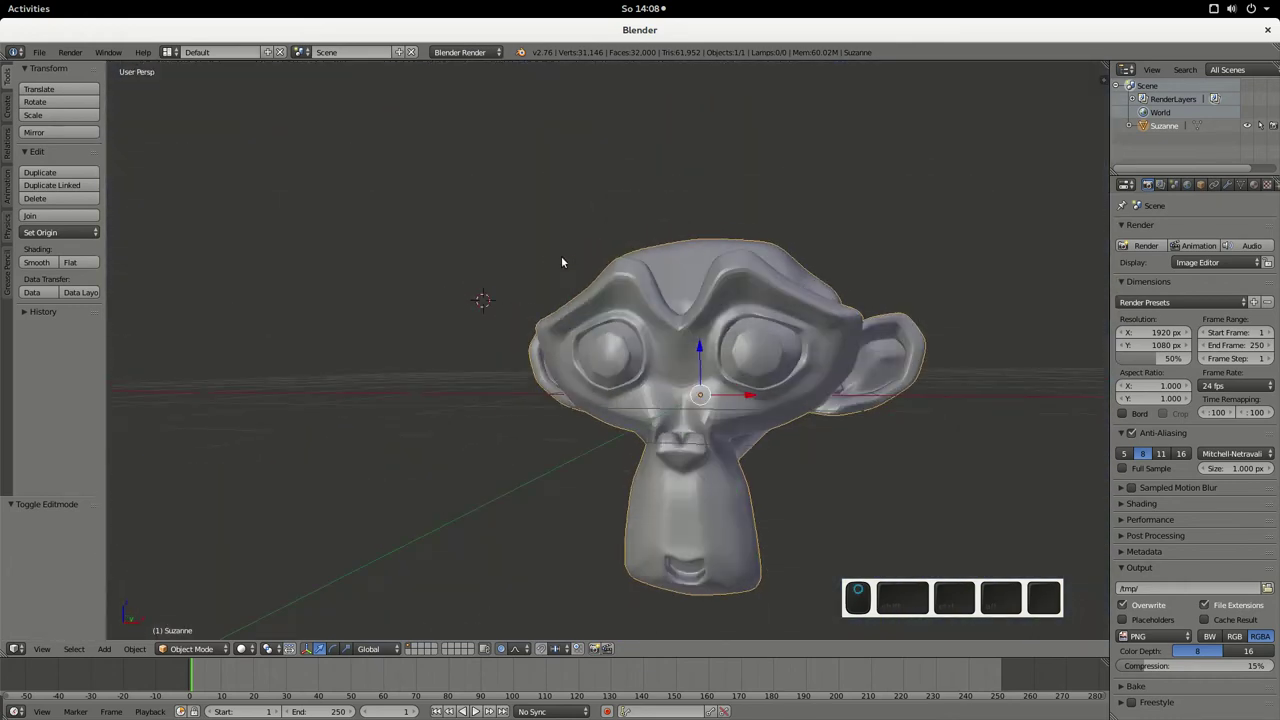
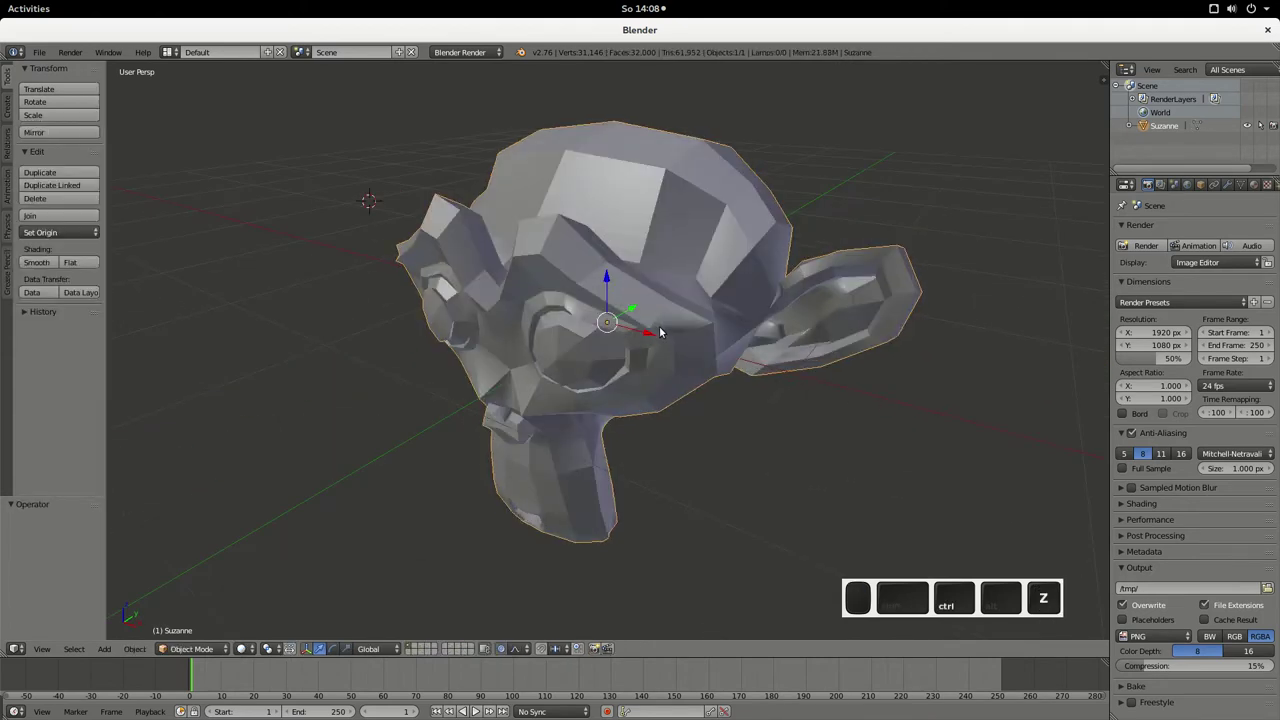
- Undo the subdivision to restore the 507-vertex low-poly Suzanne and return to editing the mesh
key(ctrl+Tab)
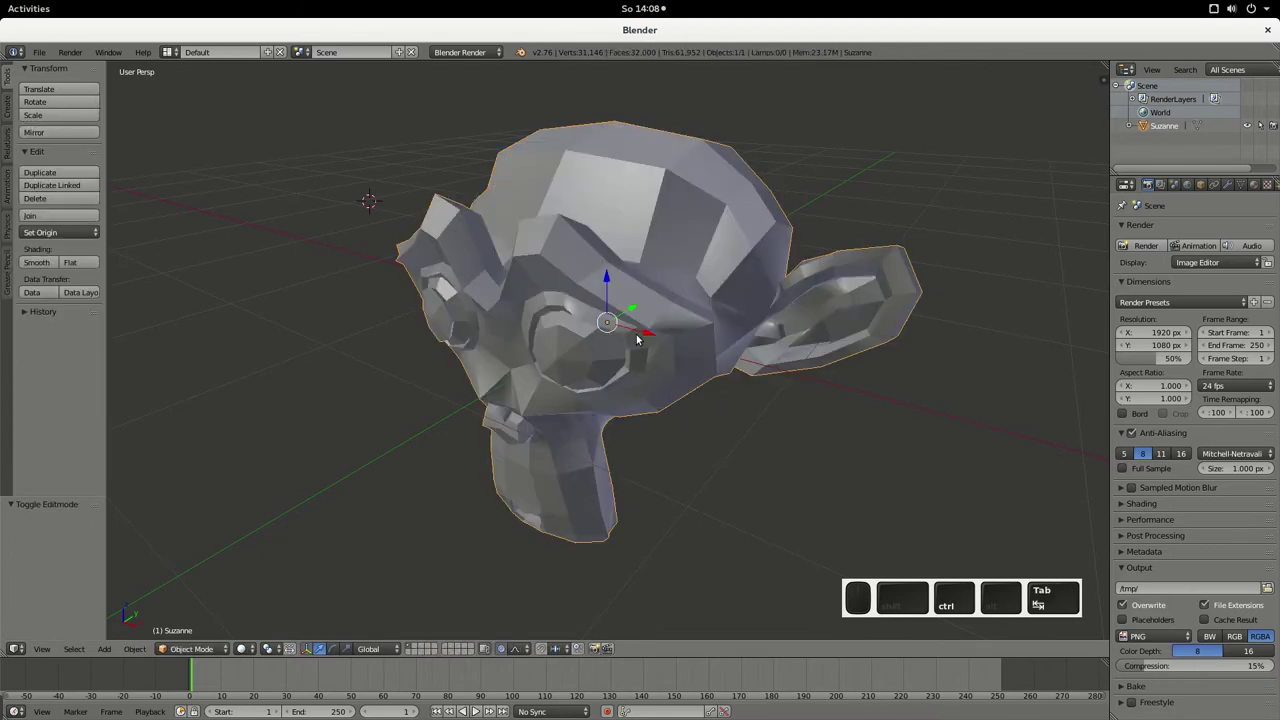
key(ctrl+z)
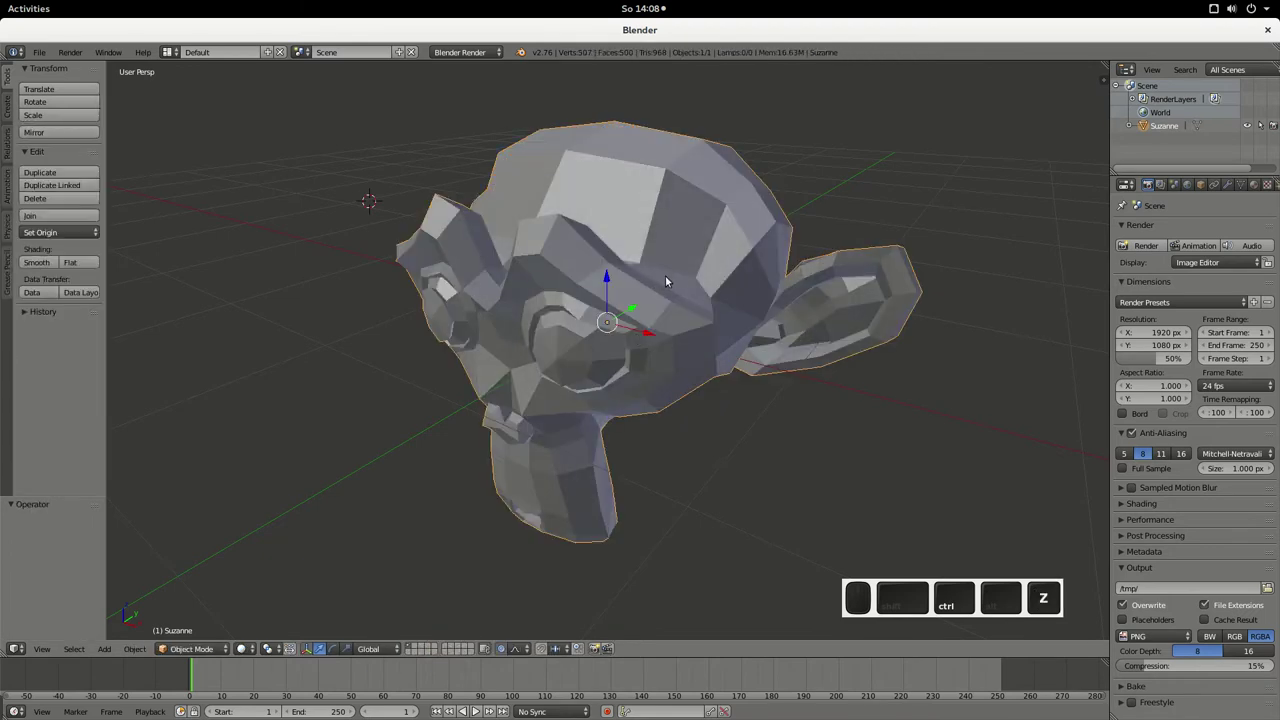
key(ctrl+Tab)
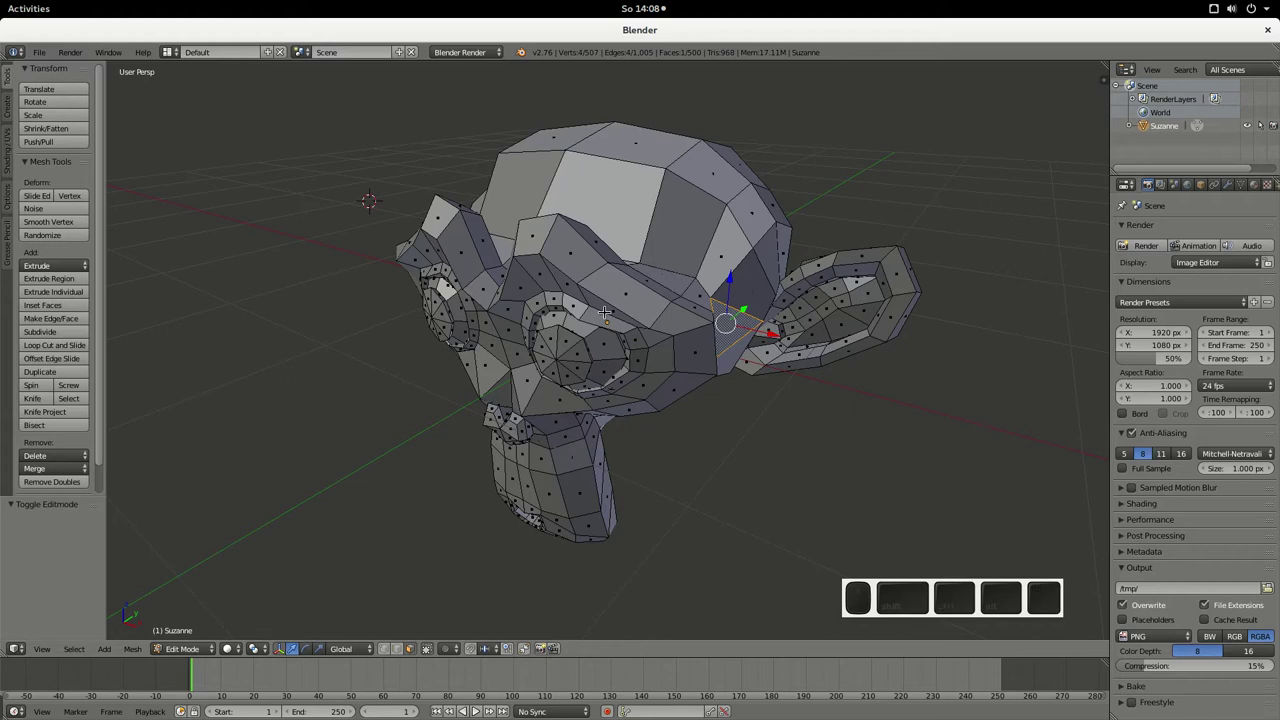
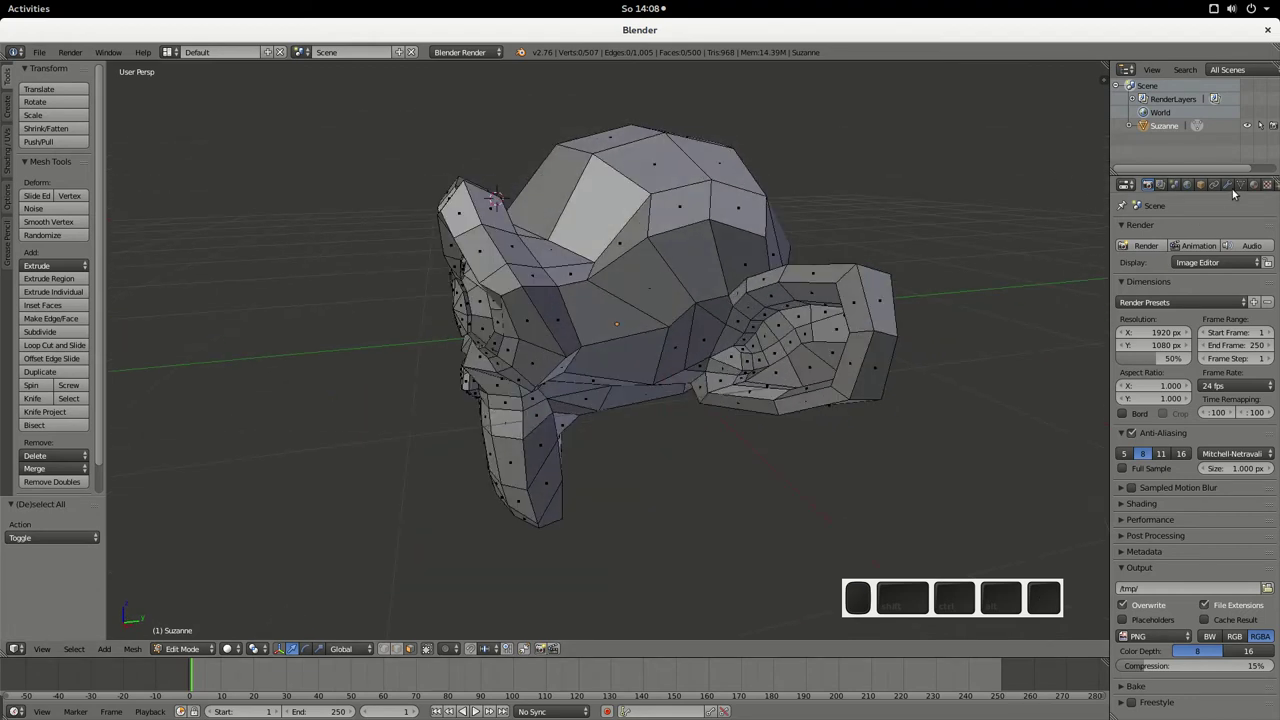
- Add a Subdivision Surface modifier to Suzanne and adjust its display and cage options while editing
click(1229, 187)
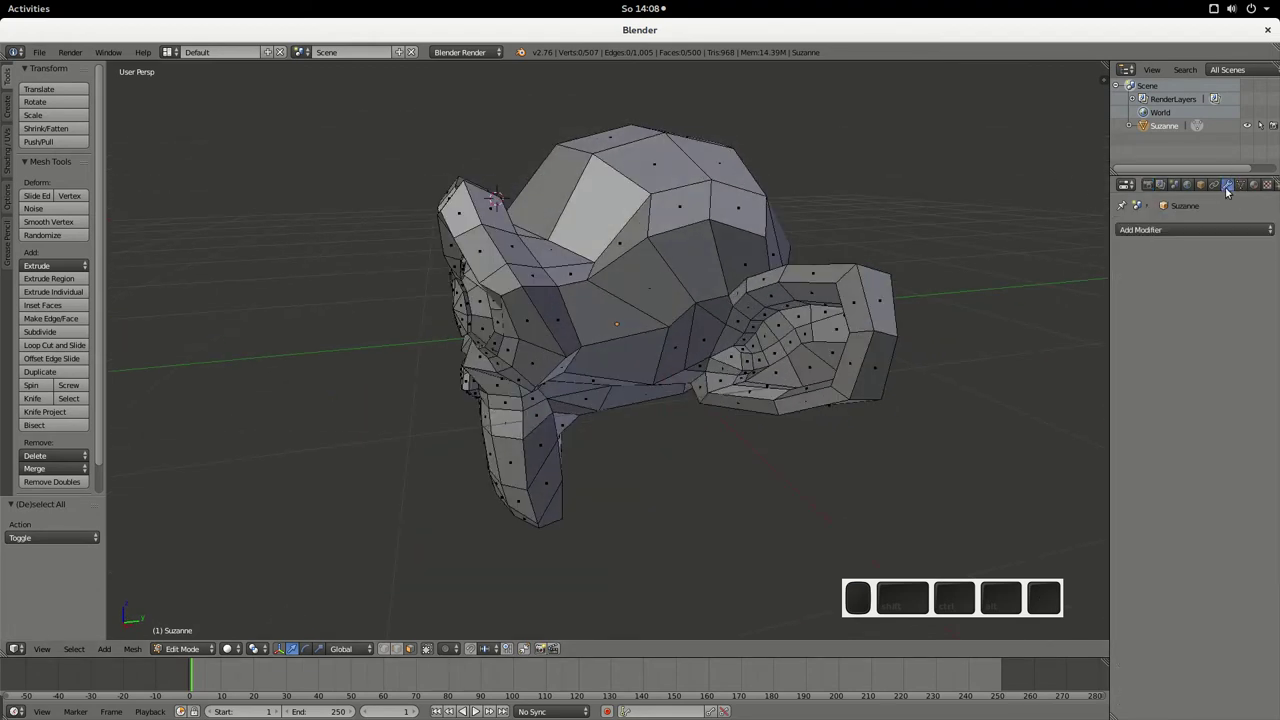
click(1221, 230)
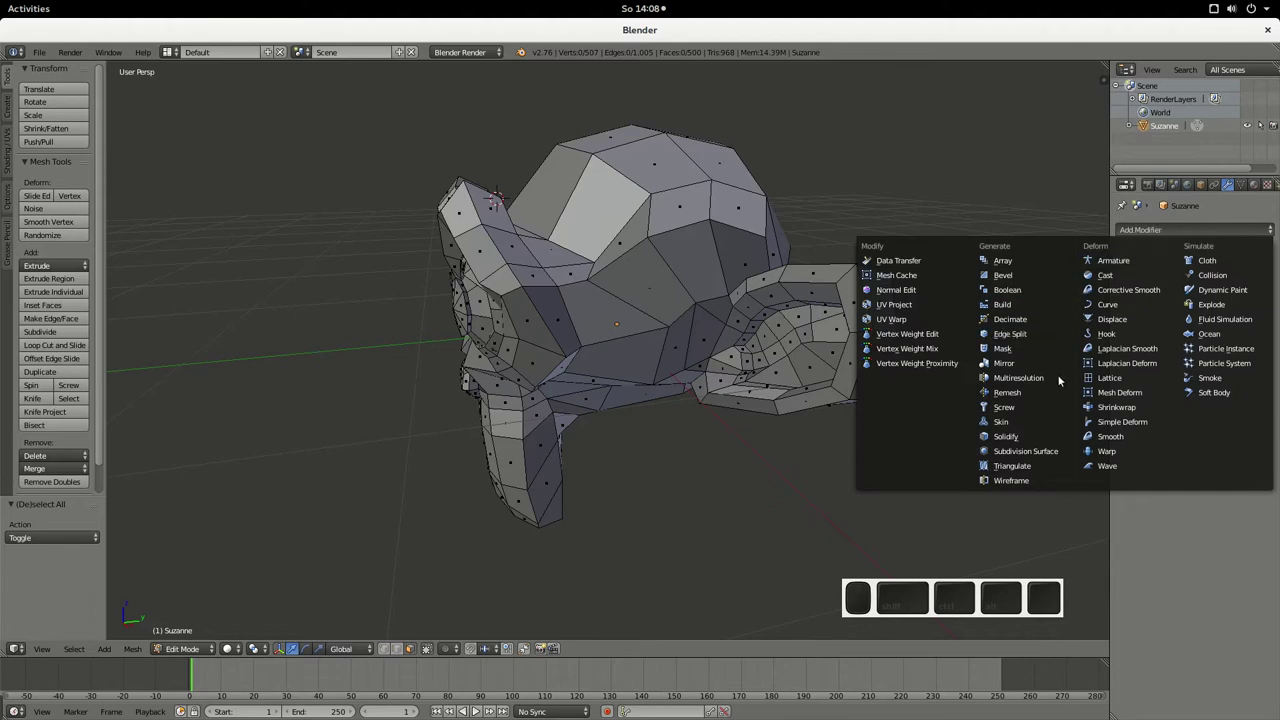
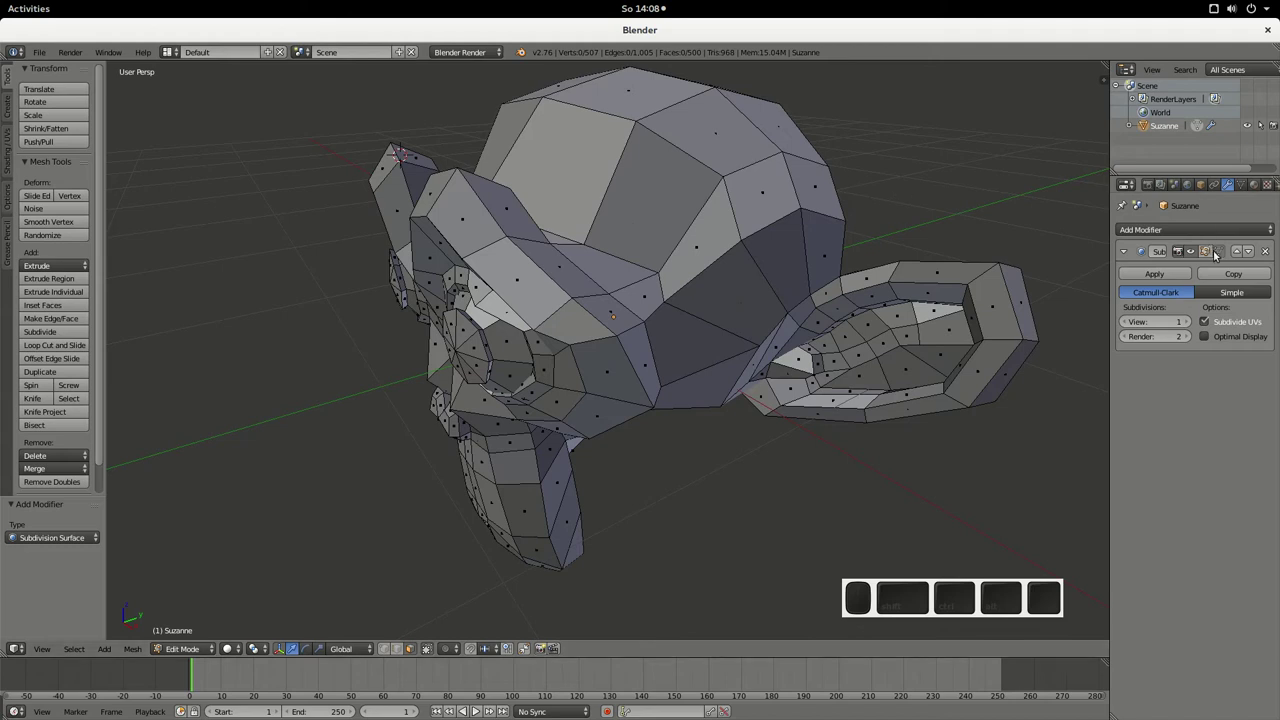
click(1198, 254)
click(1189, 253)
click(1210, 254)
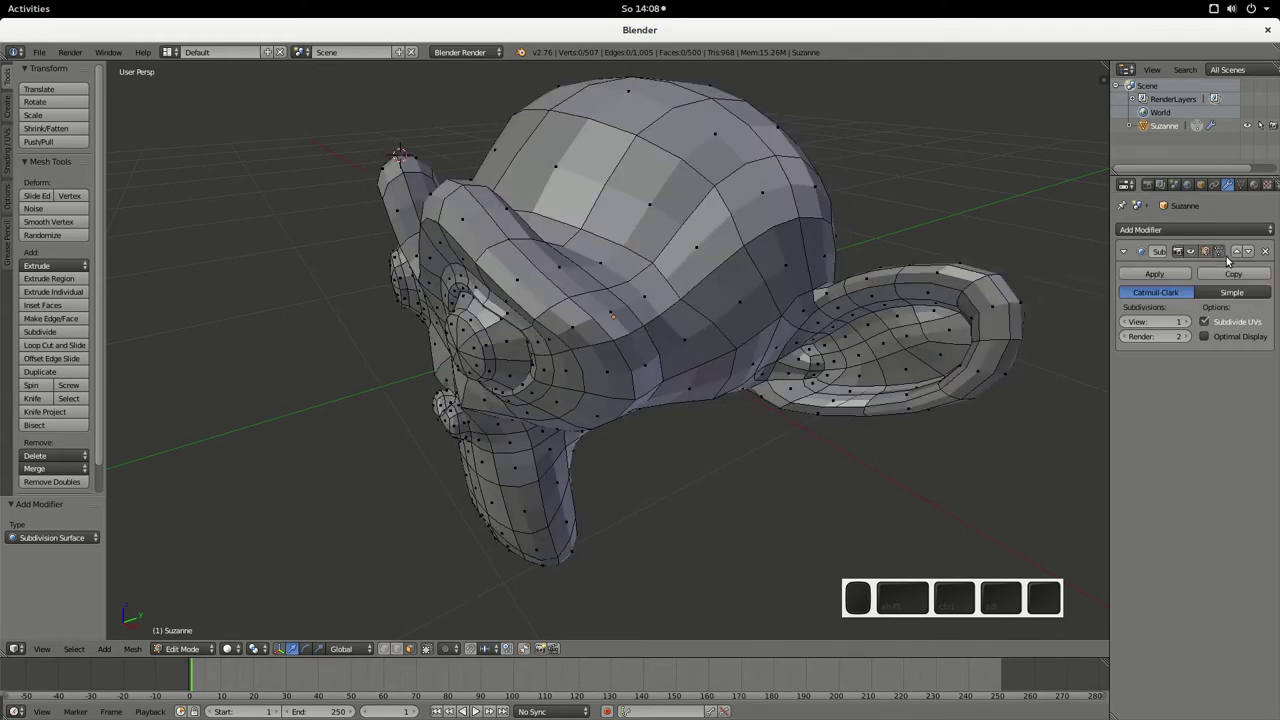
click(1223, 258)
click(1223, 258)
click(1222, 257)
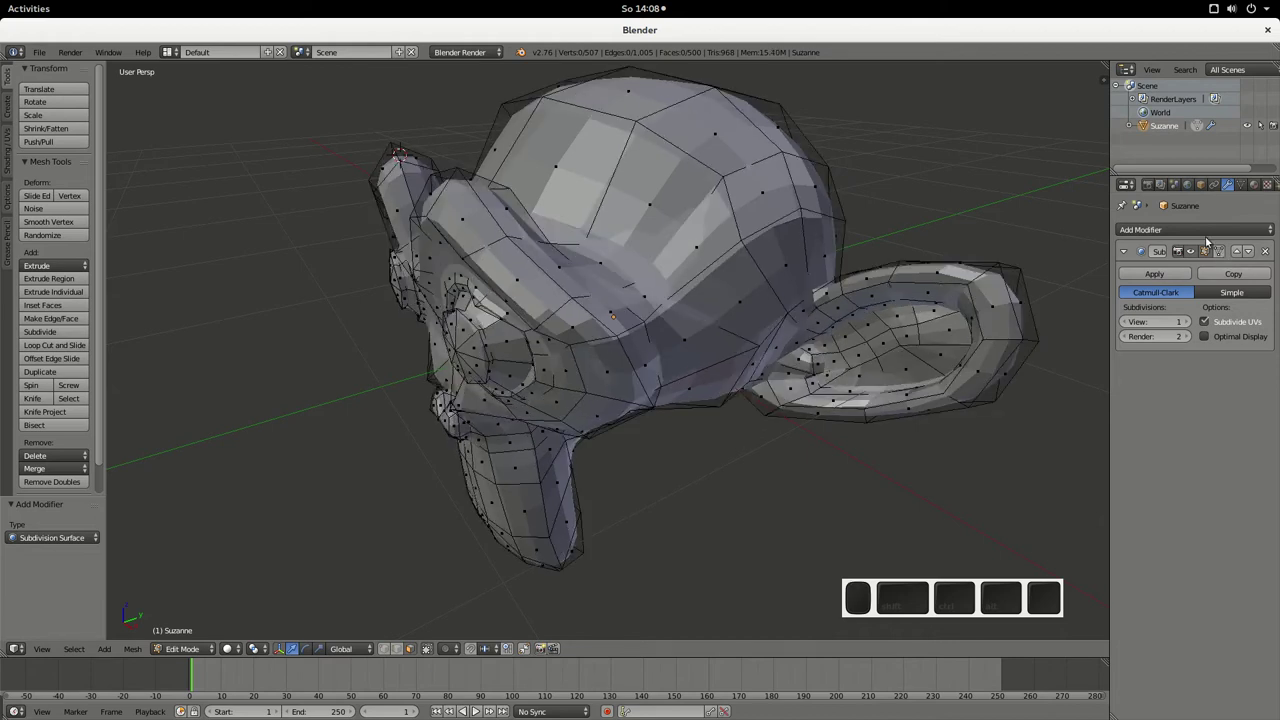
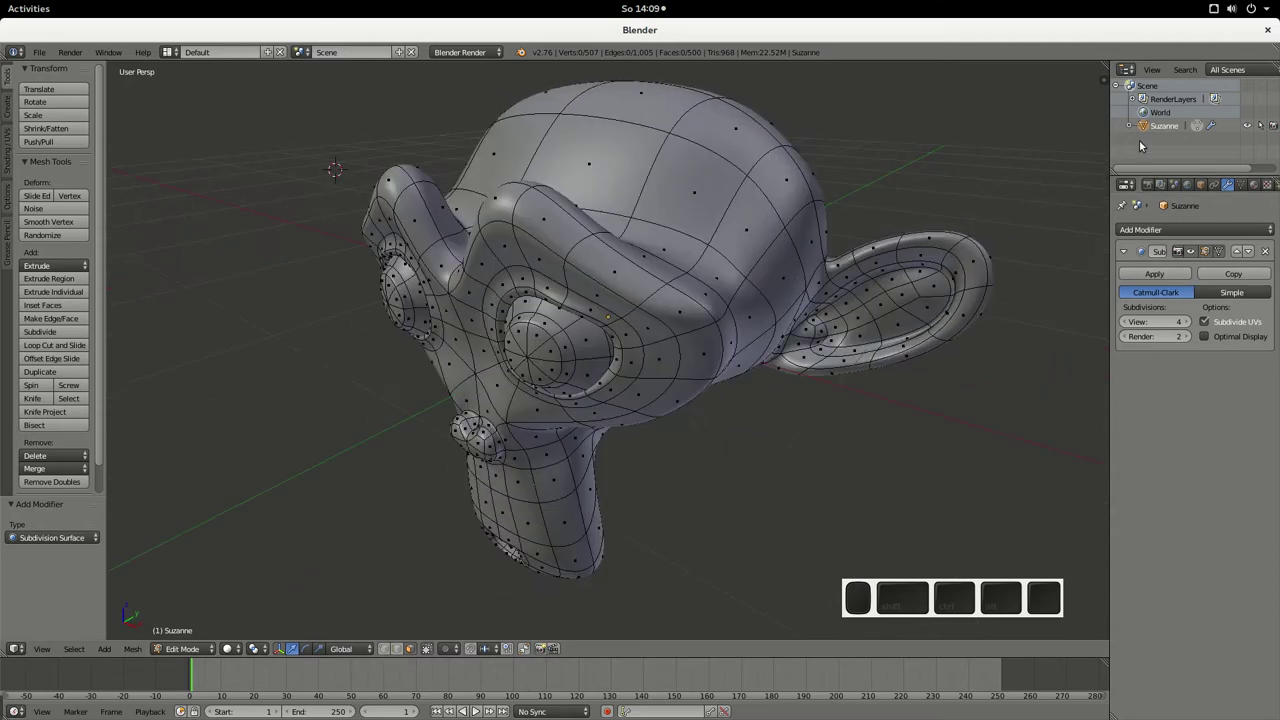
- Raise the modifier's view level to 4 and view the smooth 125,952-face head in Object Mode
click(1170, 276)
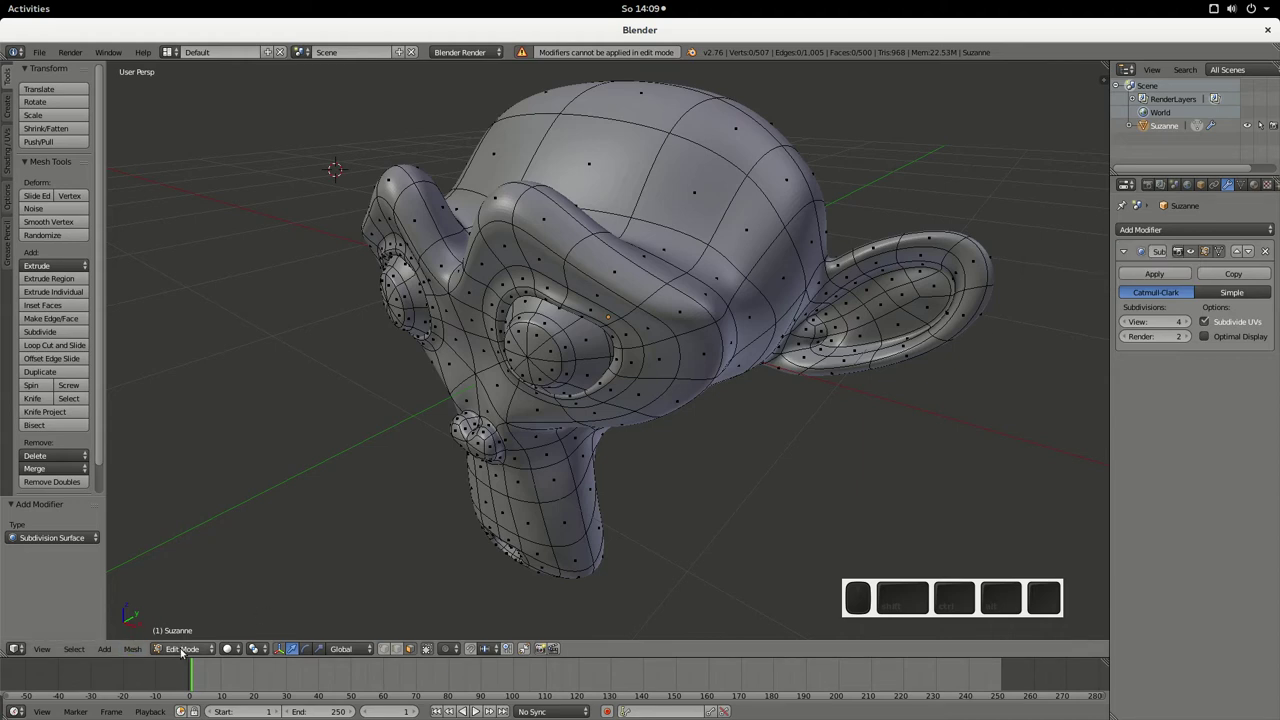
key(Tab)
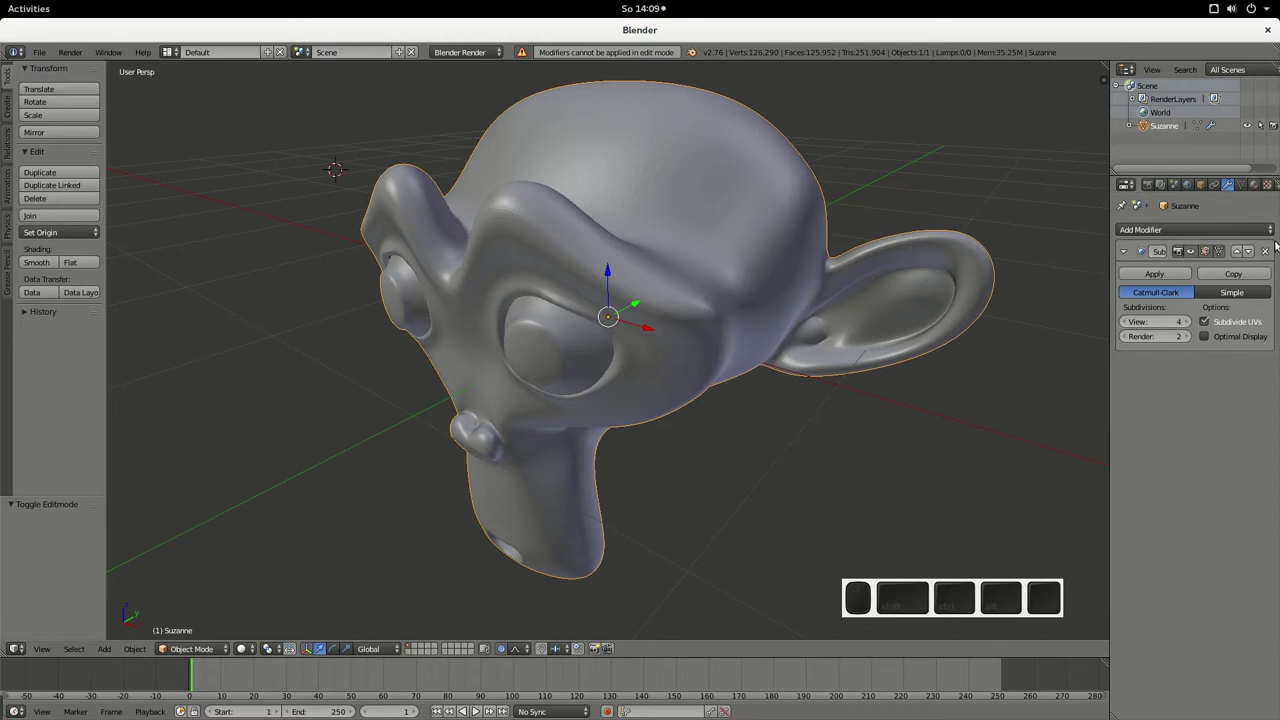
- Apply the Subdivision Surface modifier so the smoothing becomes permanent mesh geometry
click(1206, 256)
click(1207, 256)
click(1202, 257)
click(1200, 256)
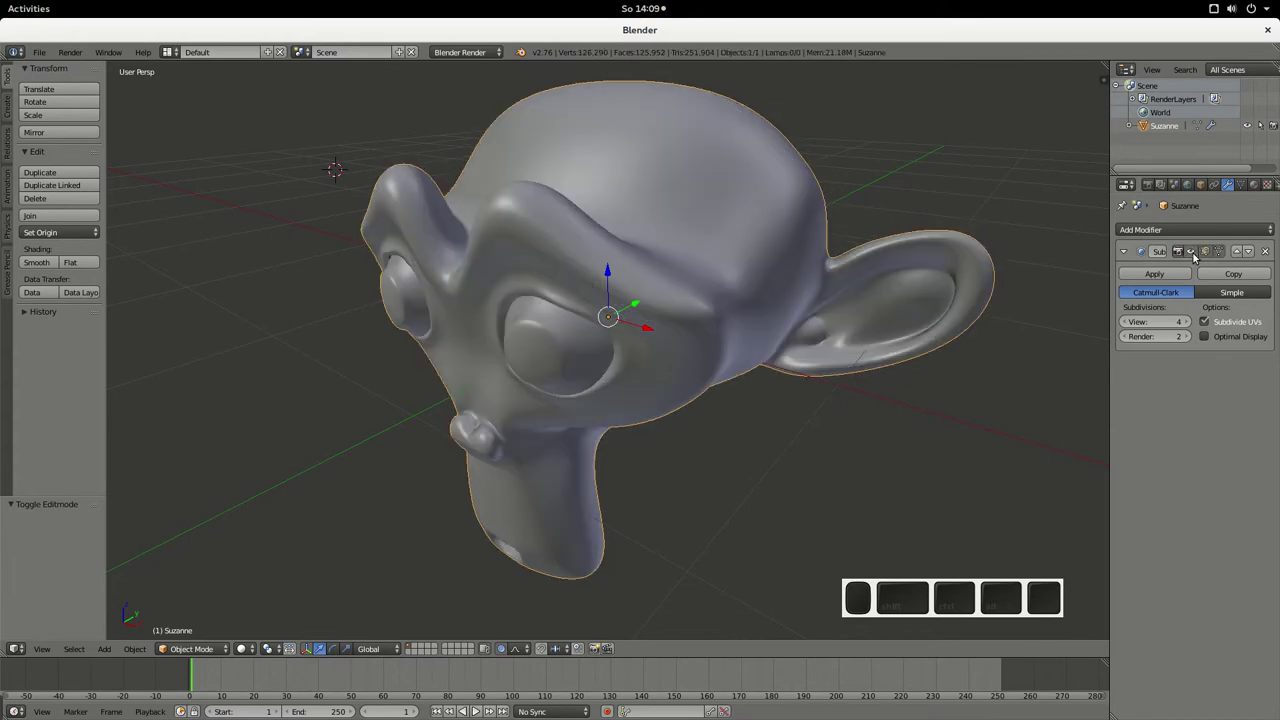
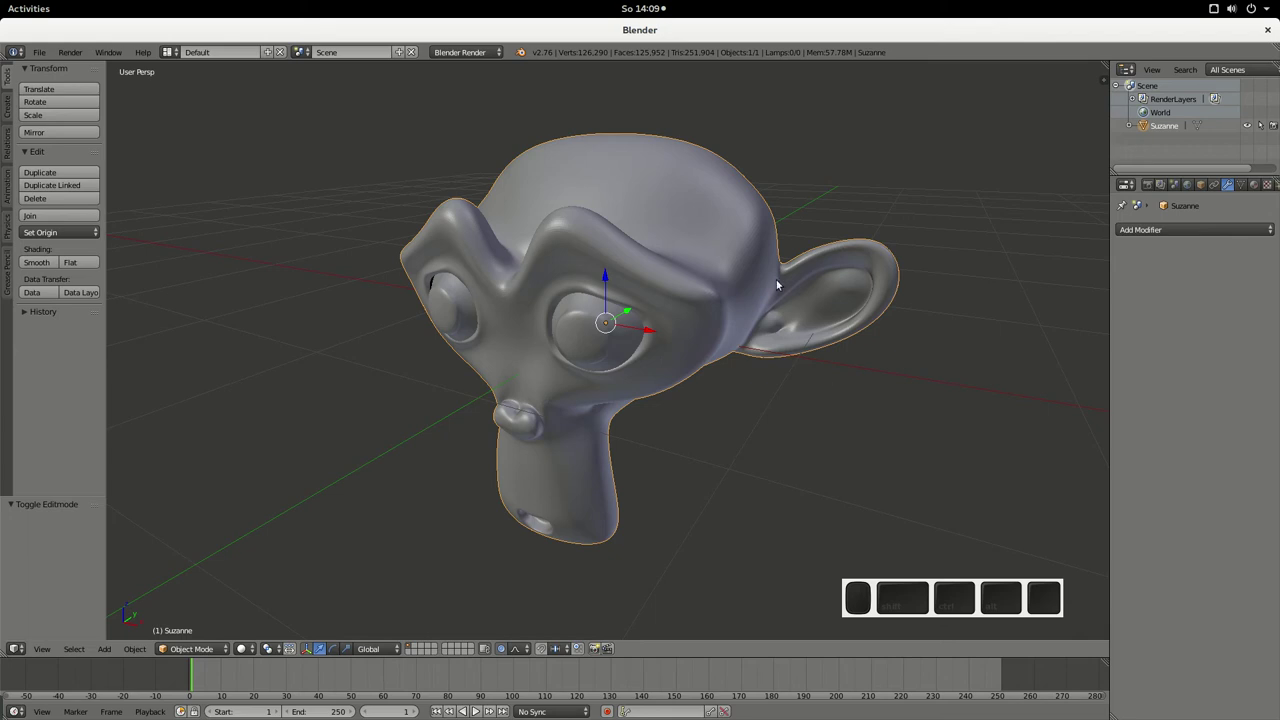
- Orbit around the smoothed head to an angled view of the face
drag(719, 314, 192, 288)
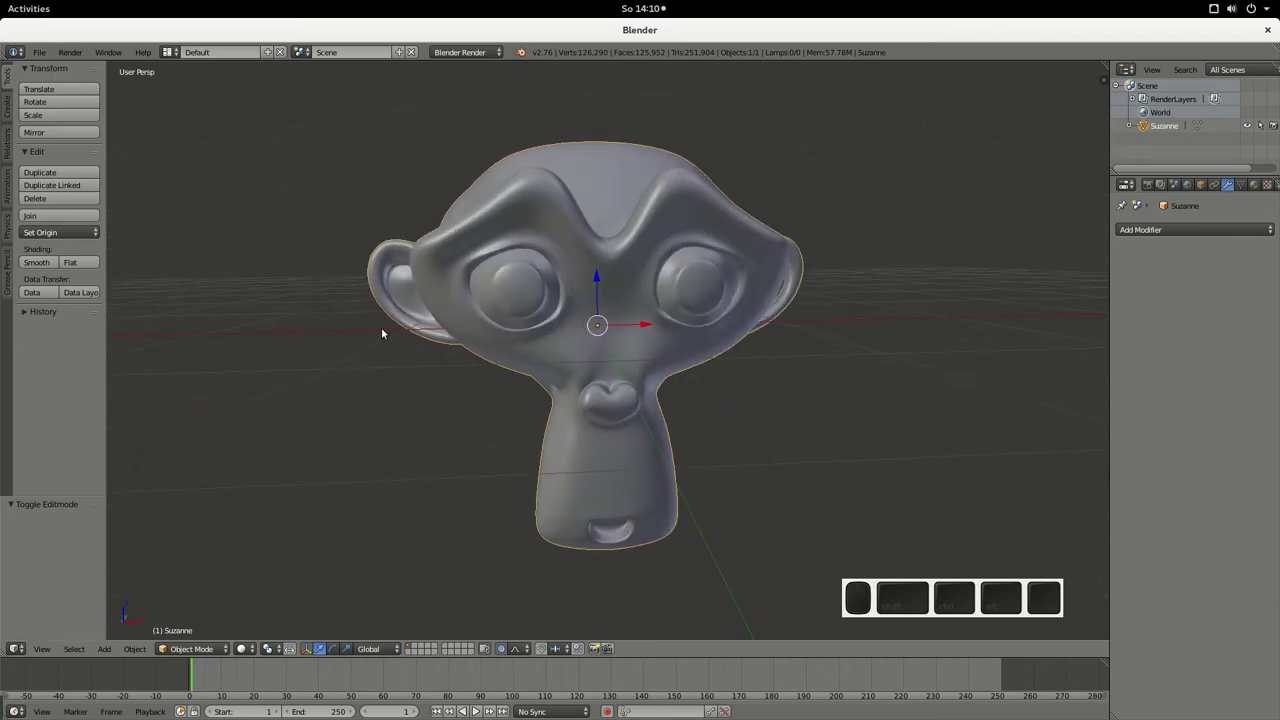
drag(567, 333, 601, 362)
click(1158, 134)
middle_click(40, 52)
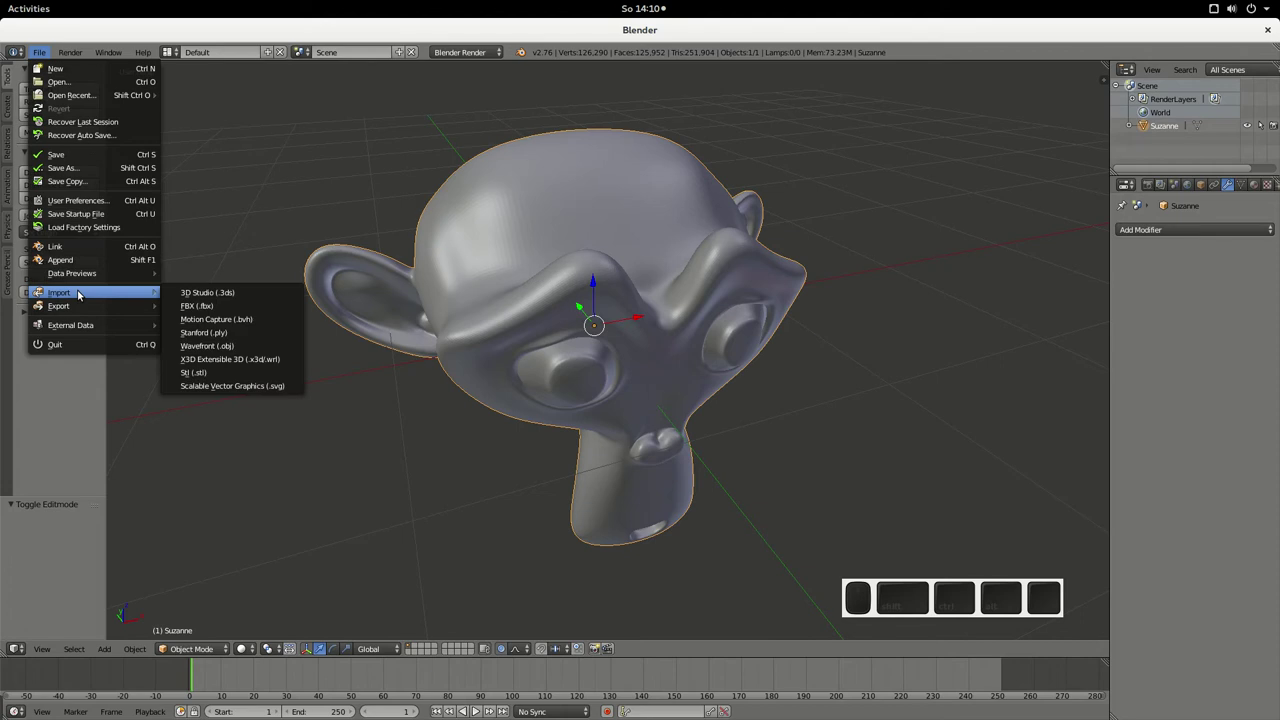
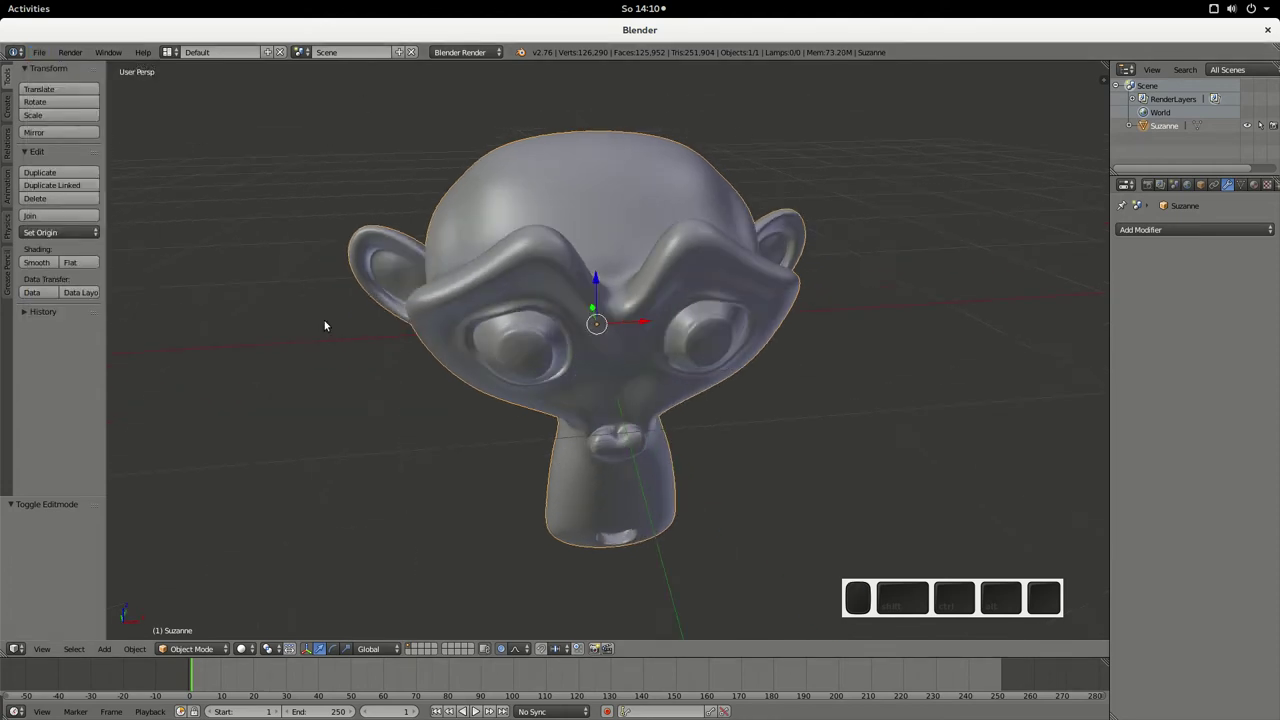
drag(623, 432, 489, 375)
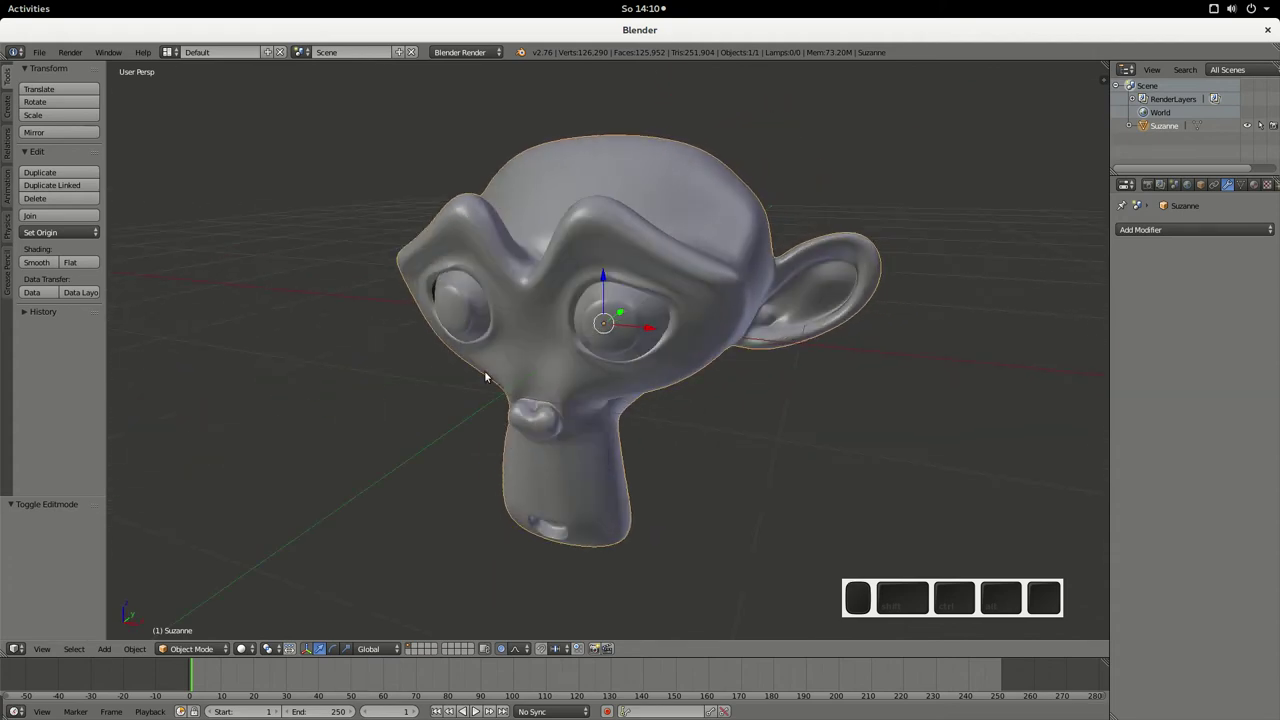
middle_click(554, 343)
middle_click(505, 307)
- Zoom in to frame the gap in the mesh above Suzanne's eye
scroll(up, 3)
middle_click(624, 267)
middle_click(750, 205)
scroll(up, 3)
middle_click(648, 341)
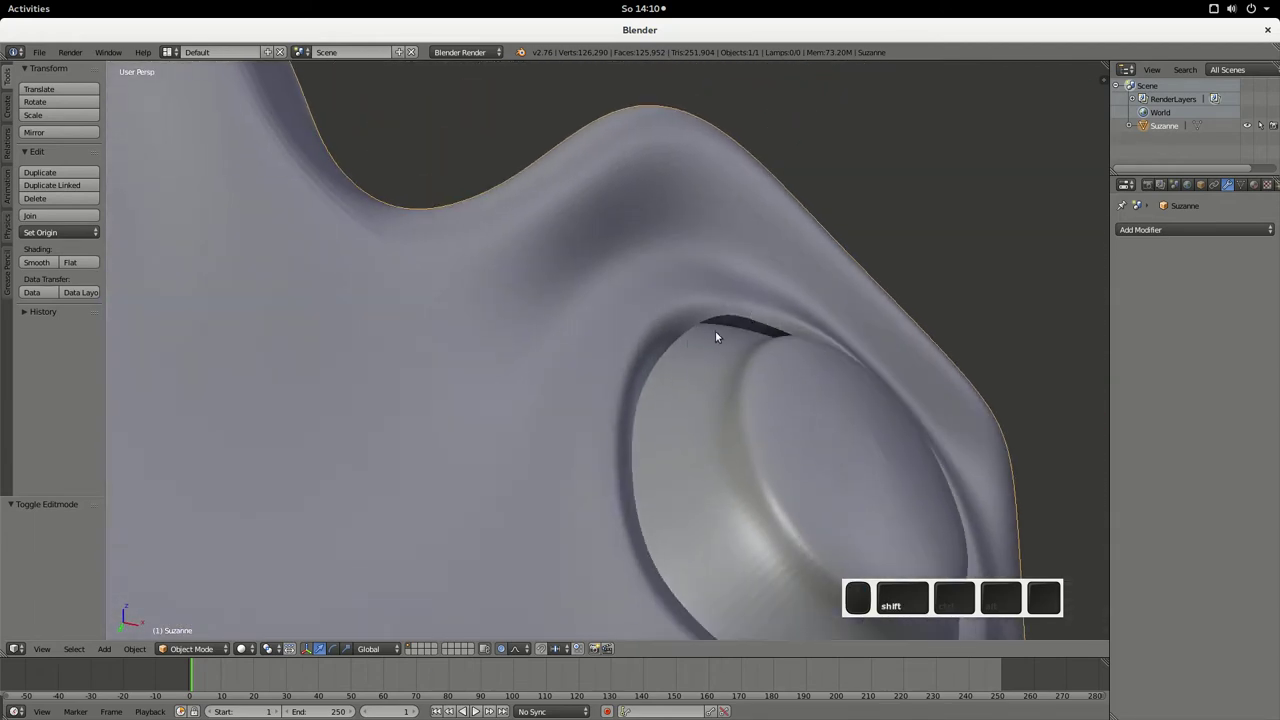
middle_click(721, 332)
click(663, 335)
drag(465, 326, 675, 348)
- In Edit Mode select the eye gap's boundary vertices and fill the gap with a new face
key(Tab)
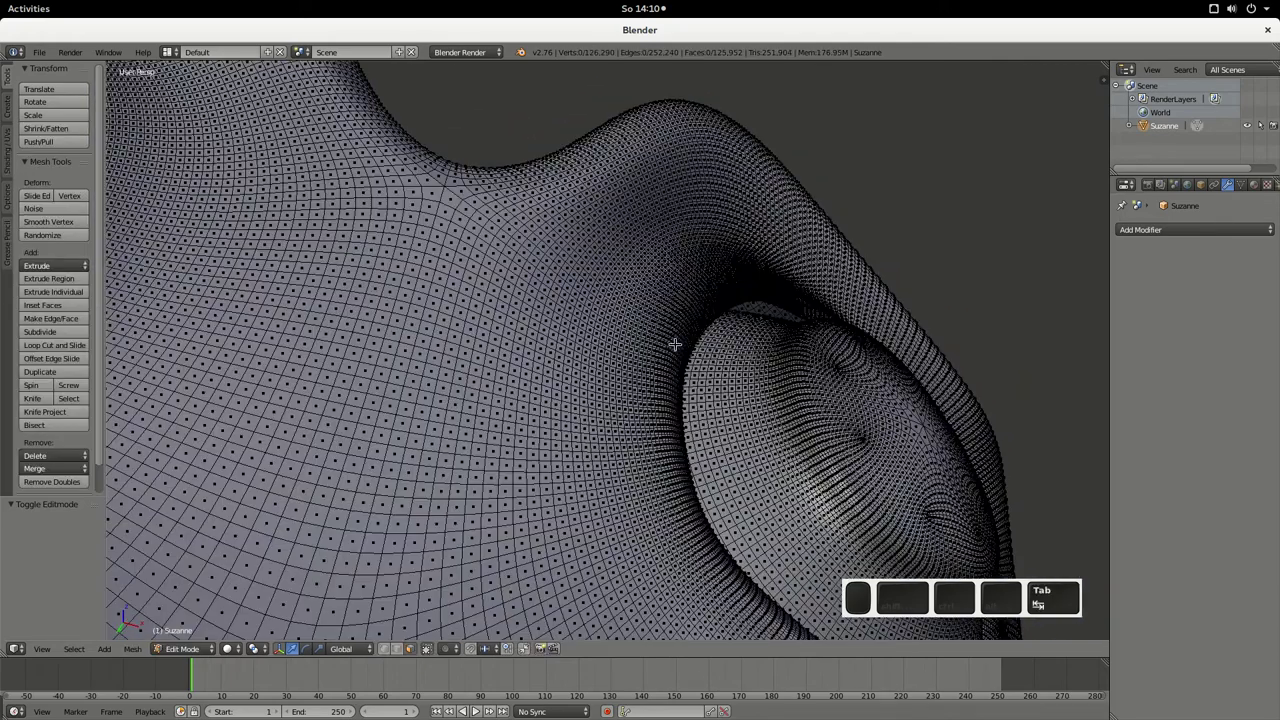
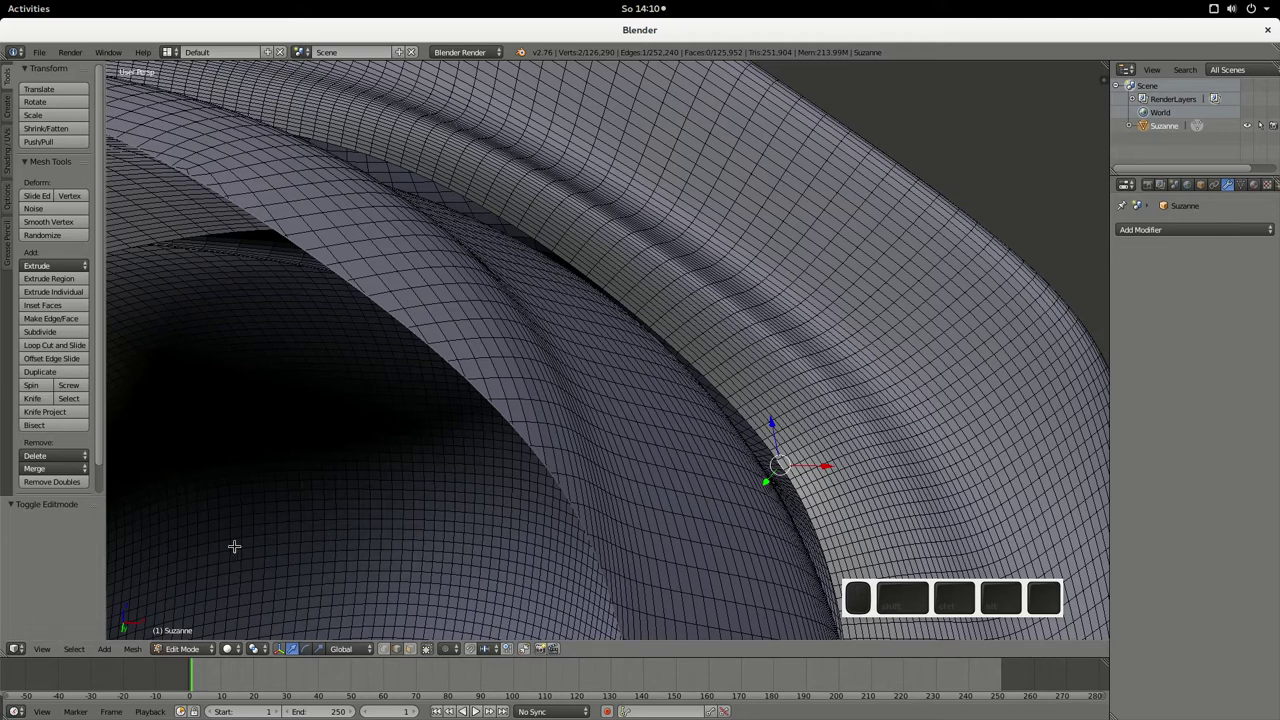
click(87, 658)
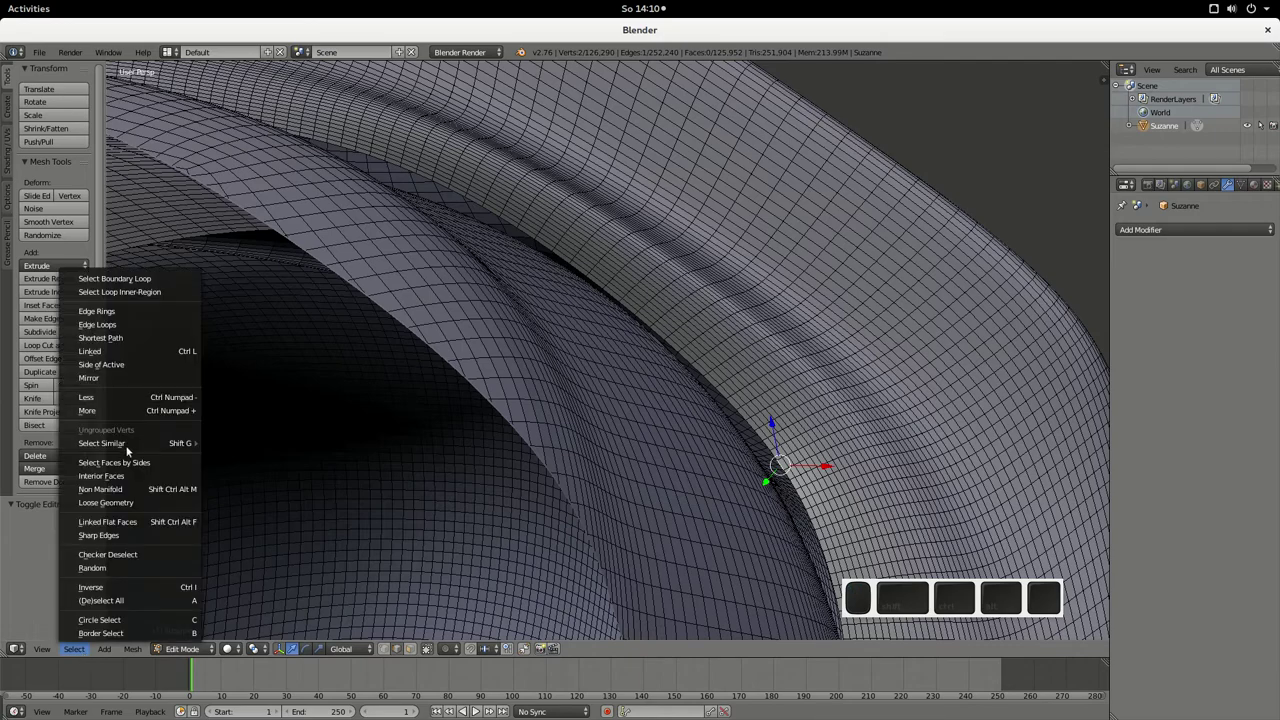
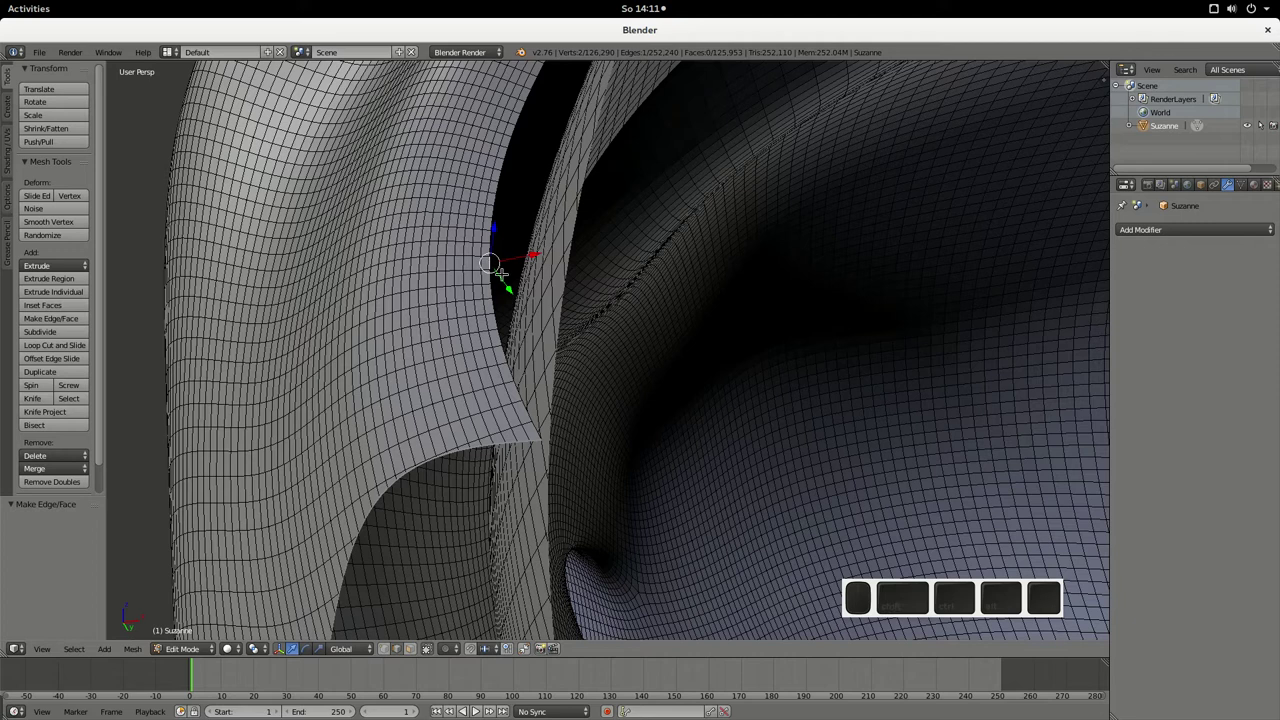
click(986, 612)
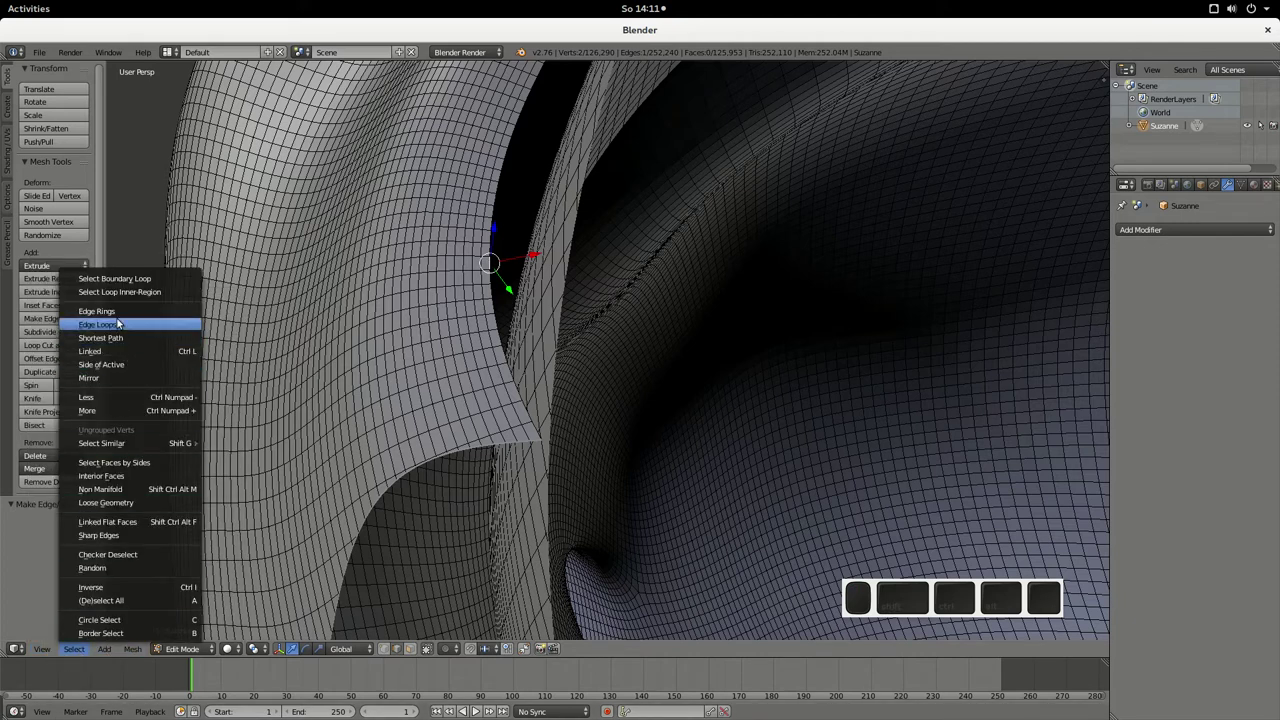
click(986, 612)
middle_click(986, 612)
scroll(down, 3)
key(f)
- Deselect everything and pull the view back to show both patched eyes
middle_click(939, 612)
middle_click(882, 612)
key(a)
middle_click(986, 612)
scroll(down, 3)
middle_click(939, 612)
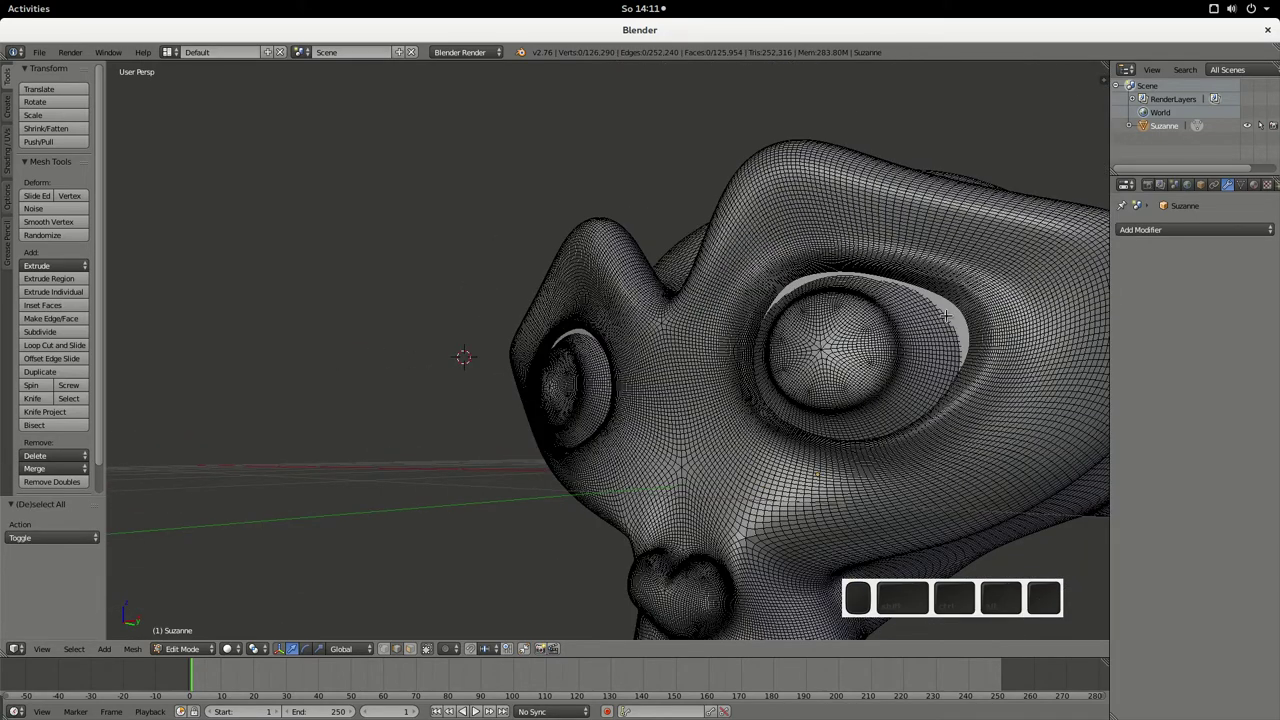
middle_click(939, 612)
click(939, 612)
drag(939, 612, 939, 612)
scroll(up, 3)
middle_click(939, 612)
scroll(up, 3)
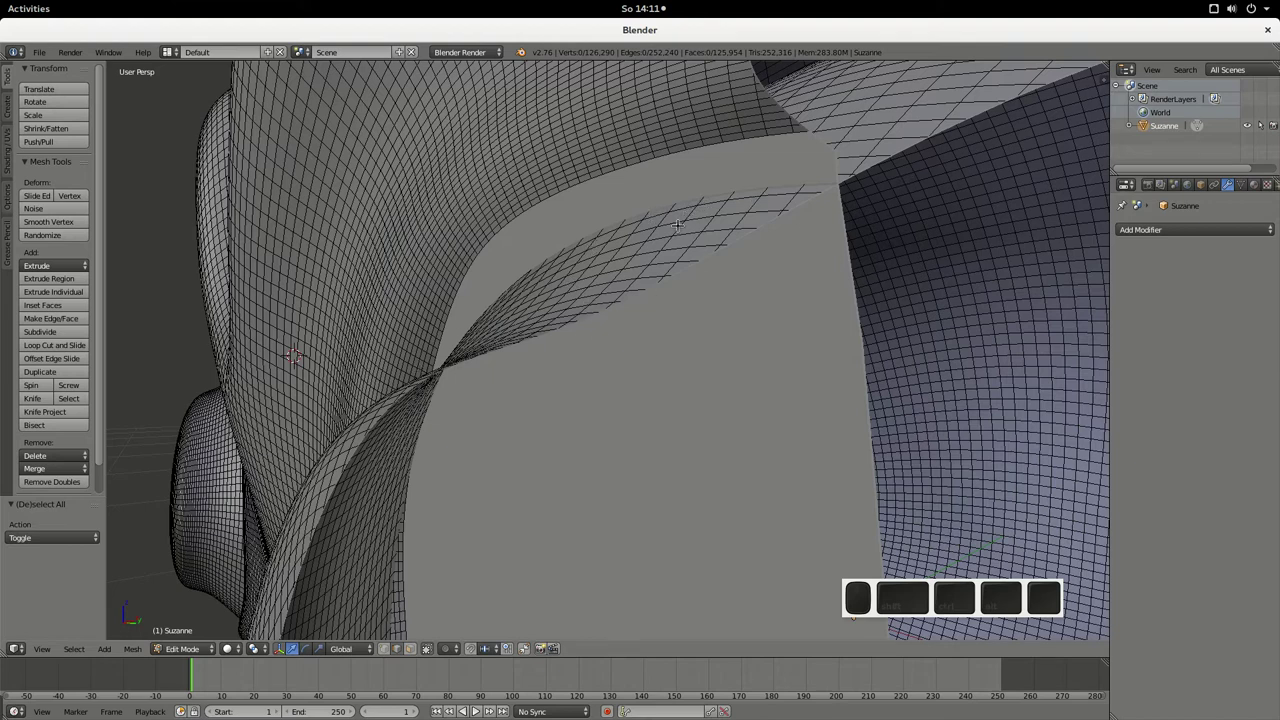
click(939, 612)
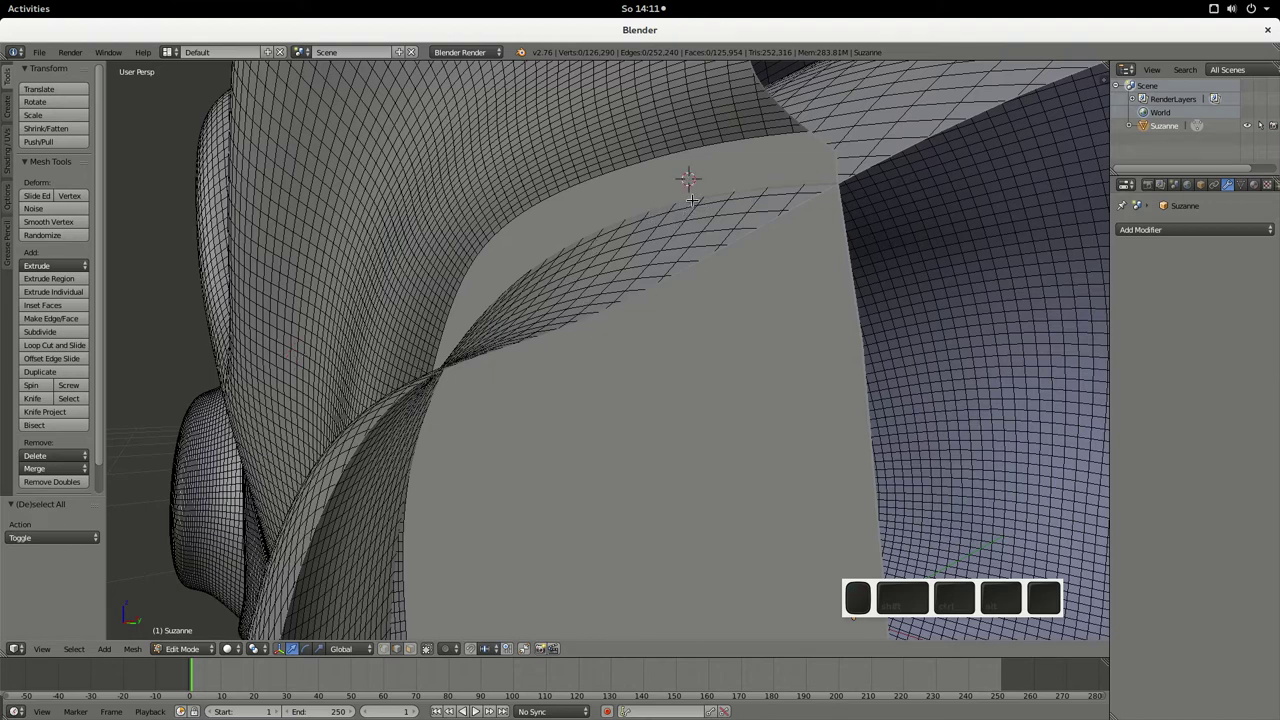
scroll(down, 3)
click(939, 612)
middle_click(939, 612)
scroll(up, 3)
drag(939, 612, 939, 612)
scroll(down, 3)
drag(939, 612, 939, 612)
middle_click(939, 612)
drag(939, 612, 939, 612)
middle_click(939, 612)
drag(939, 612, 939, 612)
drag(939, 612, 939, 612)
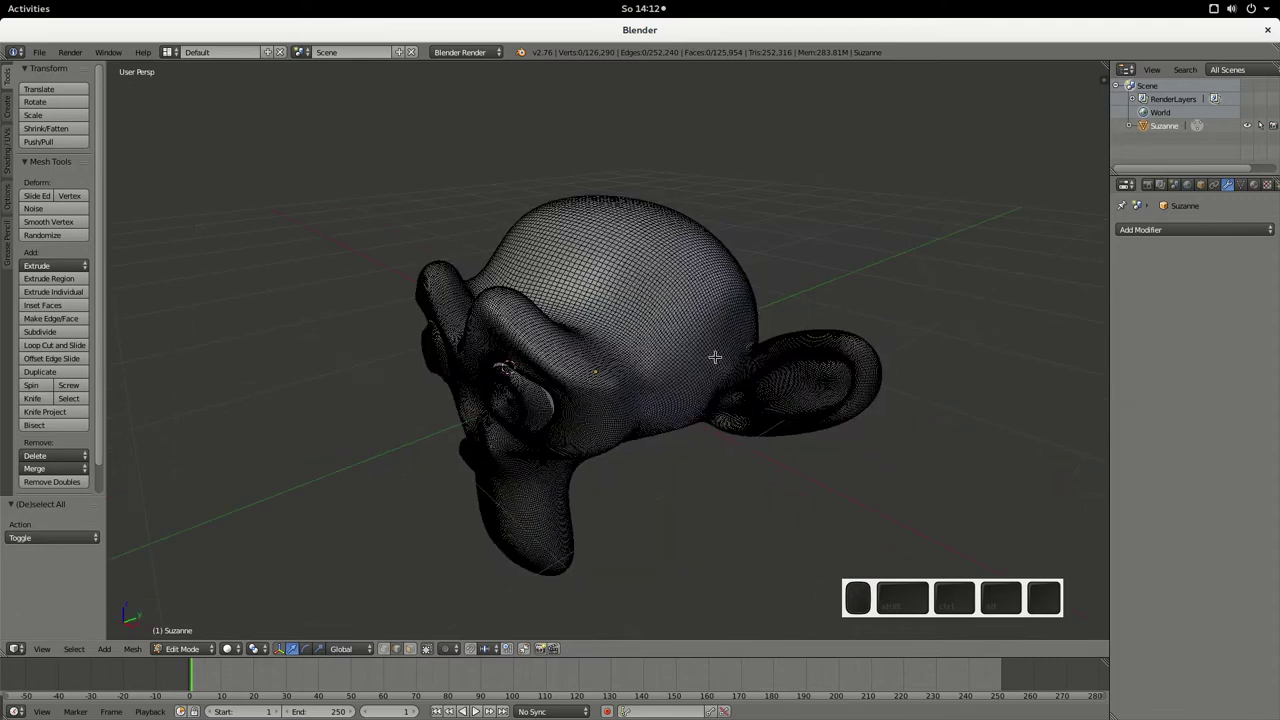
drag(939, 612, 939, 612)
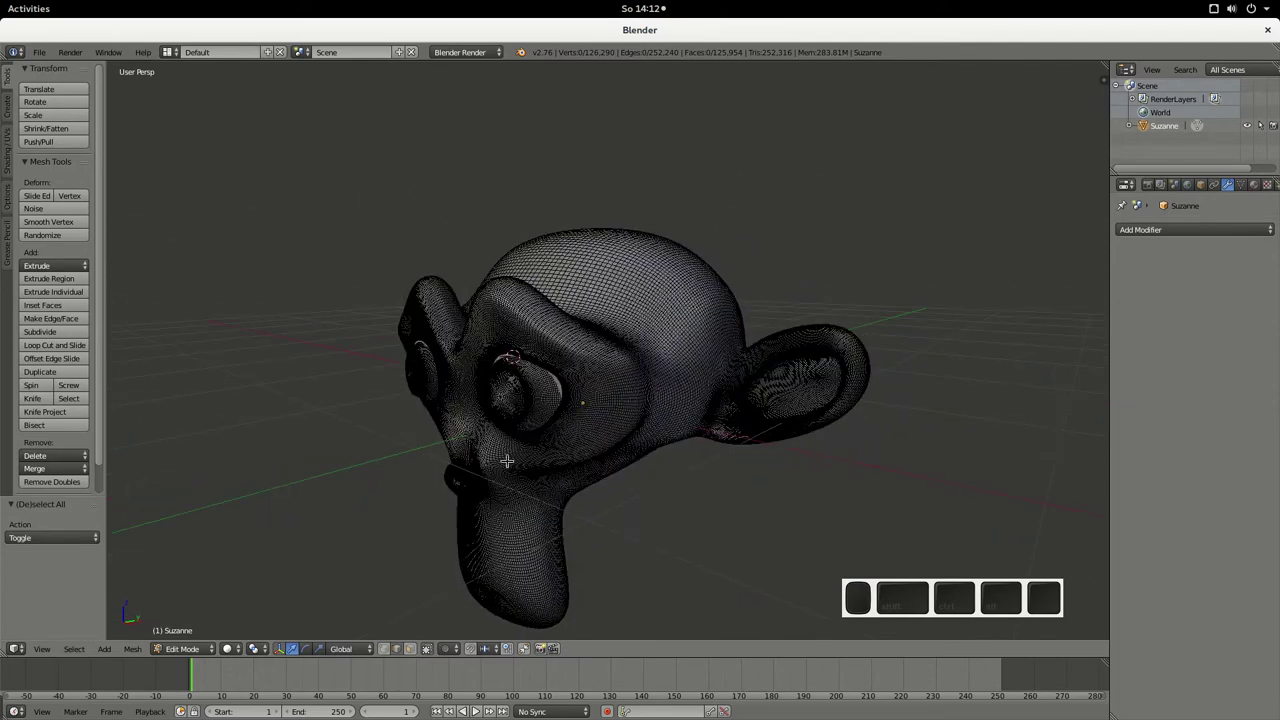
middle_click(939, 612)
middle_click(939, 612)
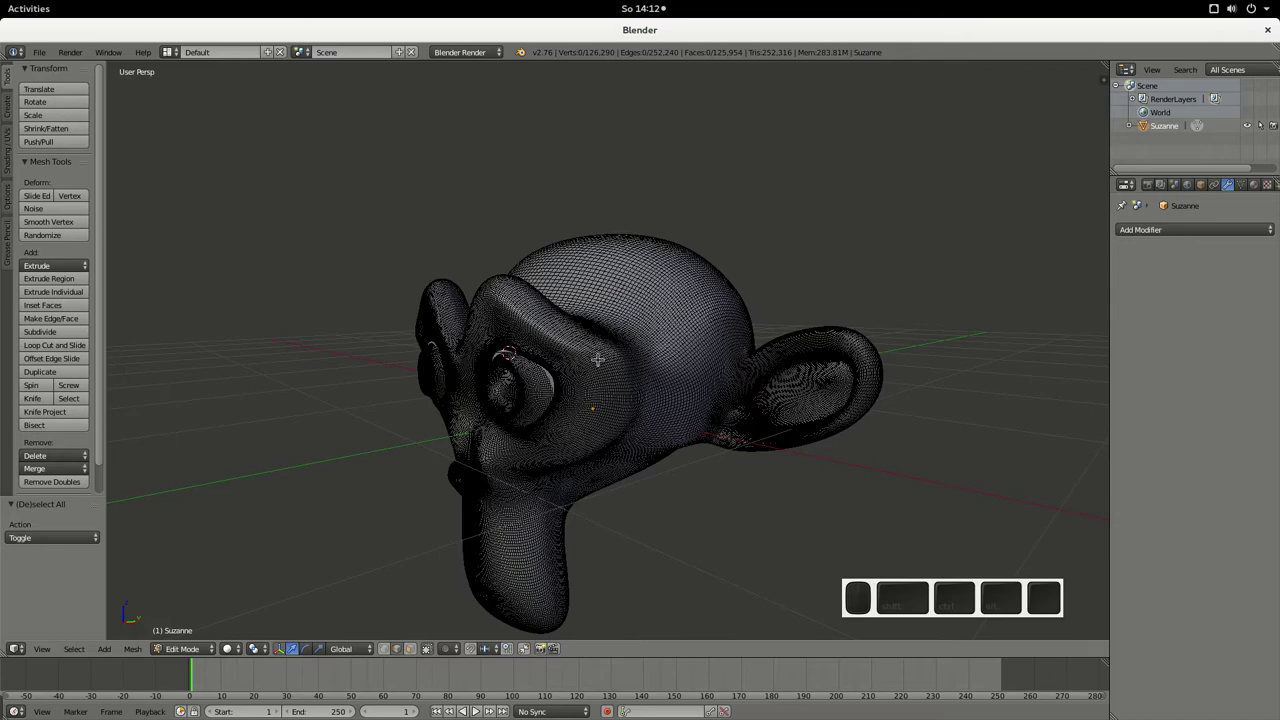
drag(939, 612, 939, 612)
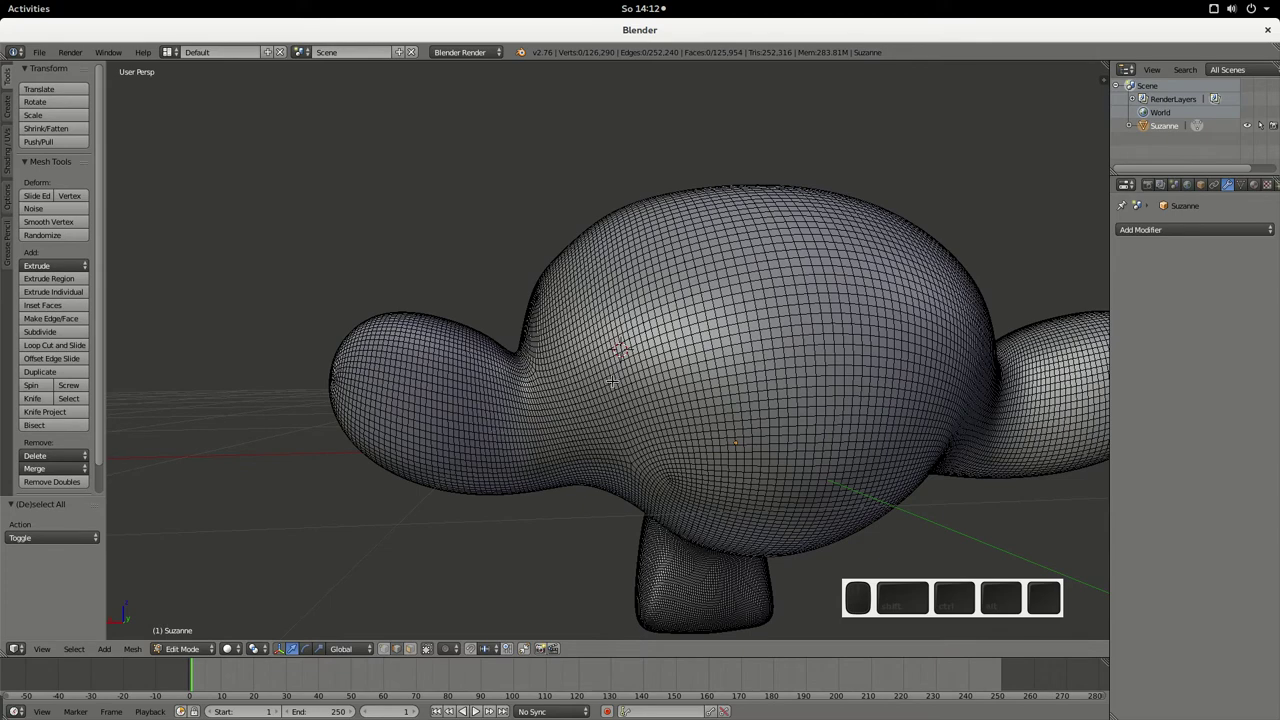
middle_click(939, 612)
middle_click(939, 612)
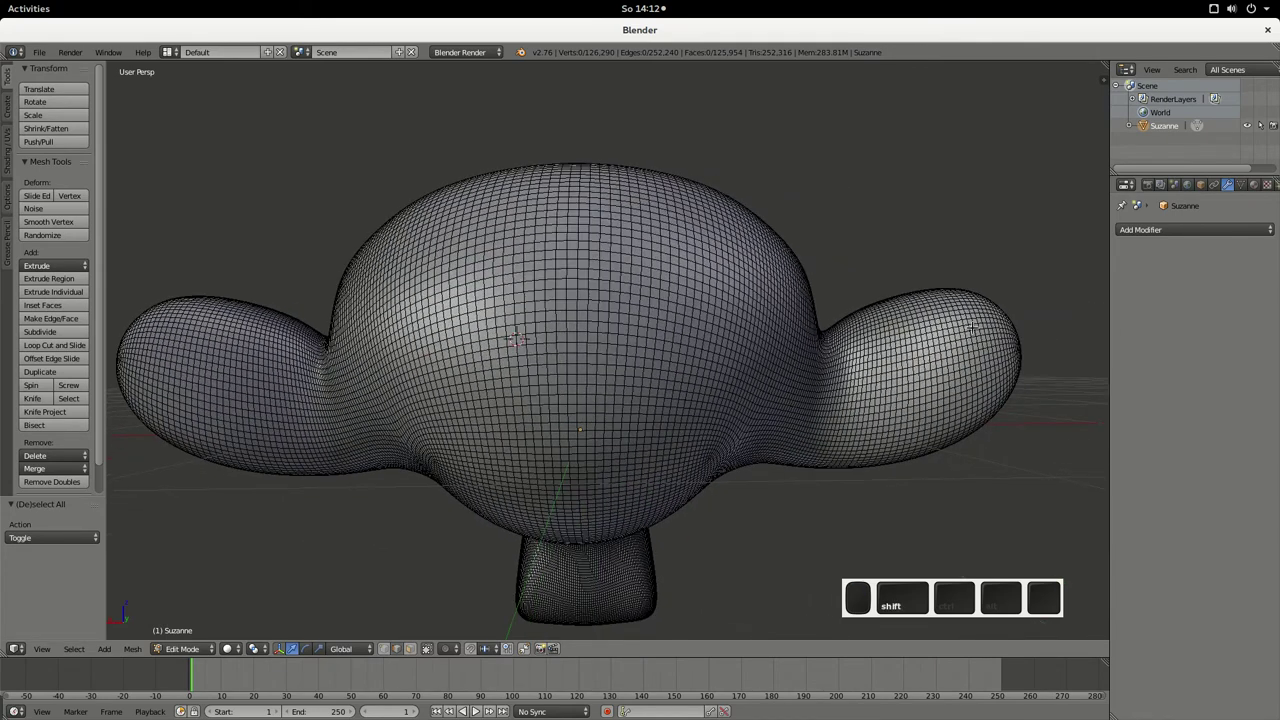
drag(939, 612, 939, 612)
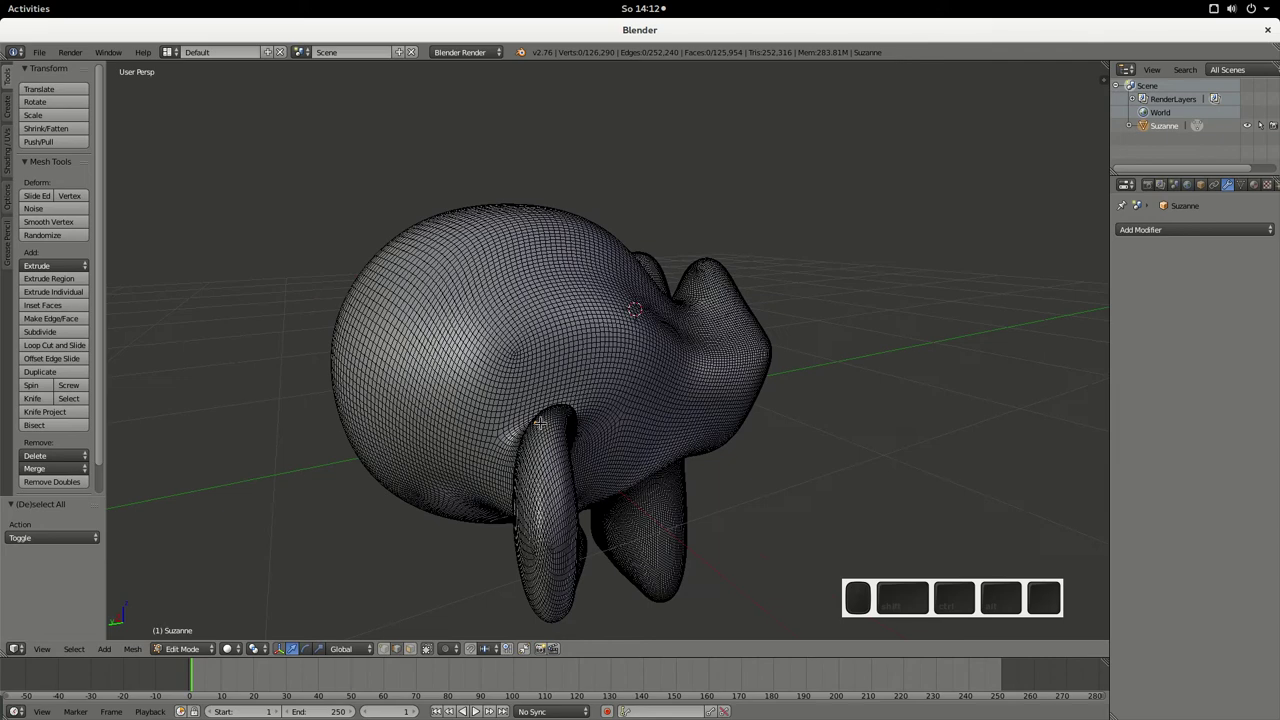
middle_click(939, 612)
middle_click(939, 612)
scroll(up, 3)
middle_click(939, 612)
middle_click(939, 612)
middle_click(939, 612)
click(939, 612)
scroll(up, 3)
middle_click(939, 612)
scroll(down, 3)
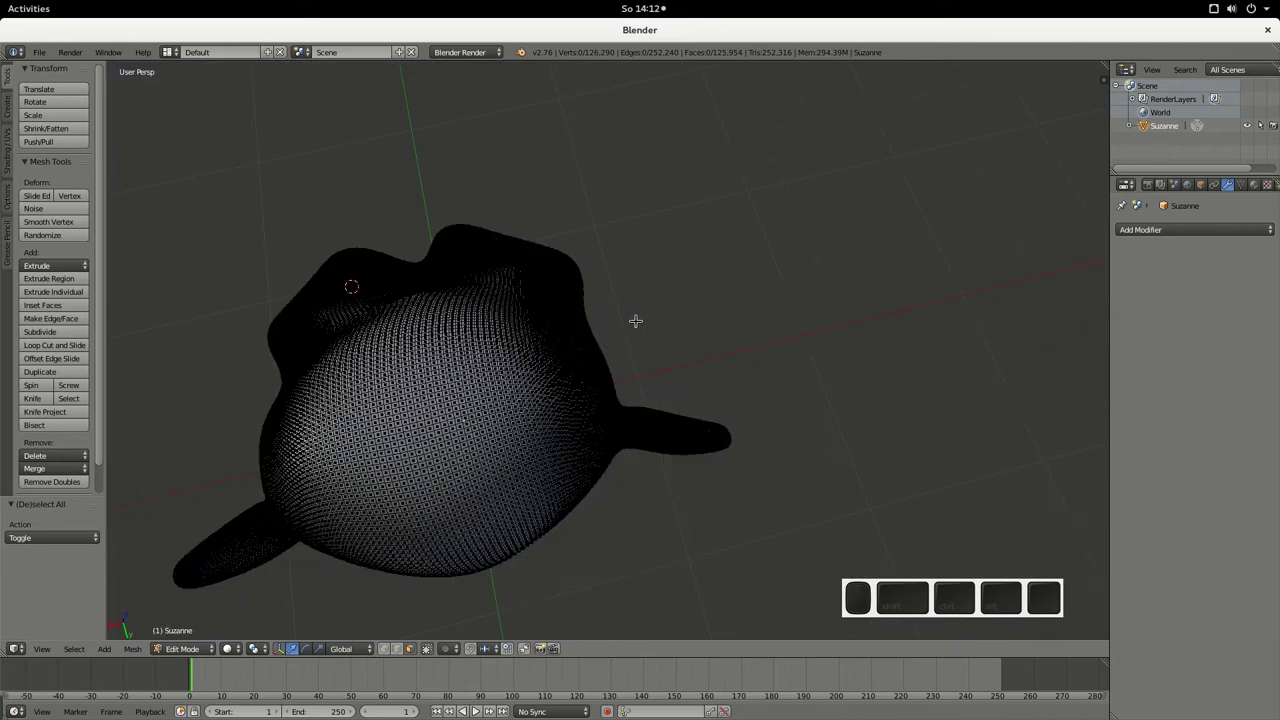
key(KP_5)
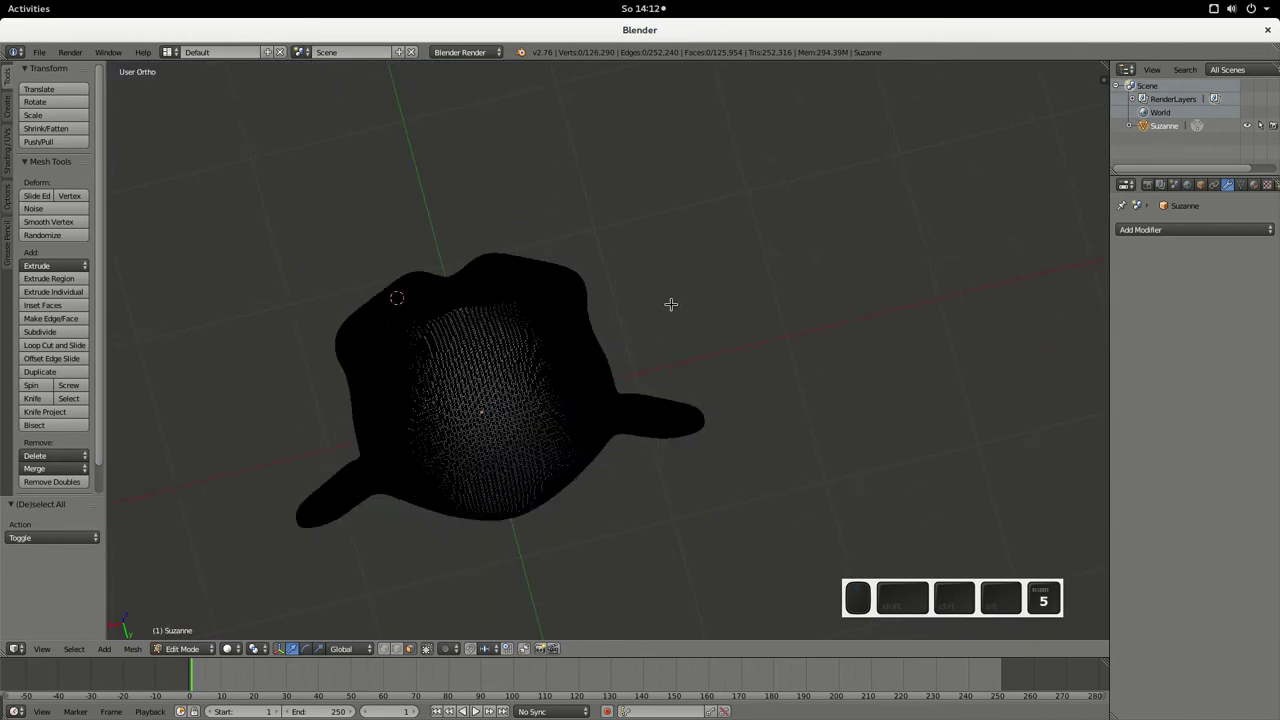
scroll(down, 3)
scroll(up, 3)
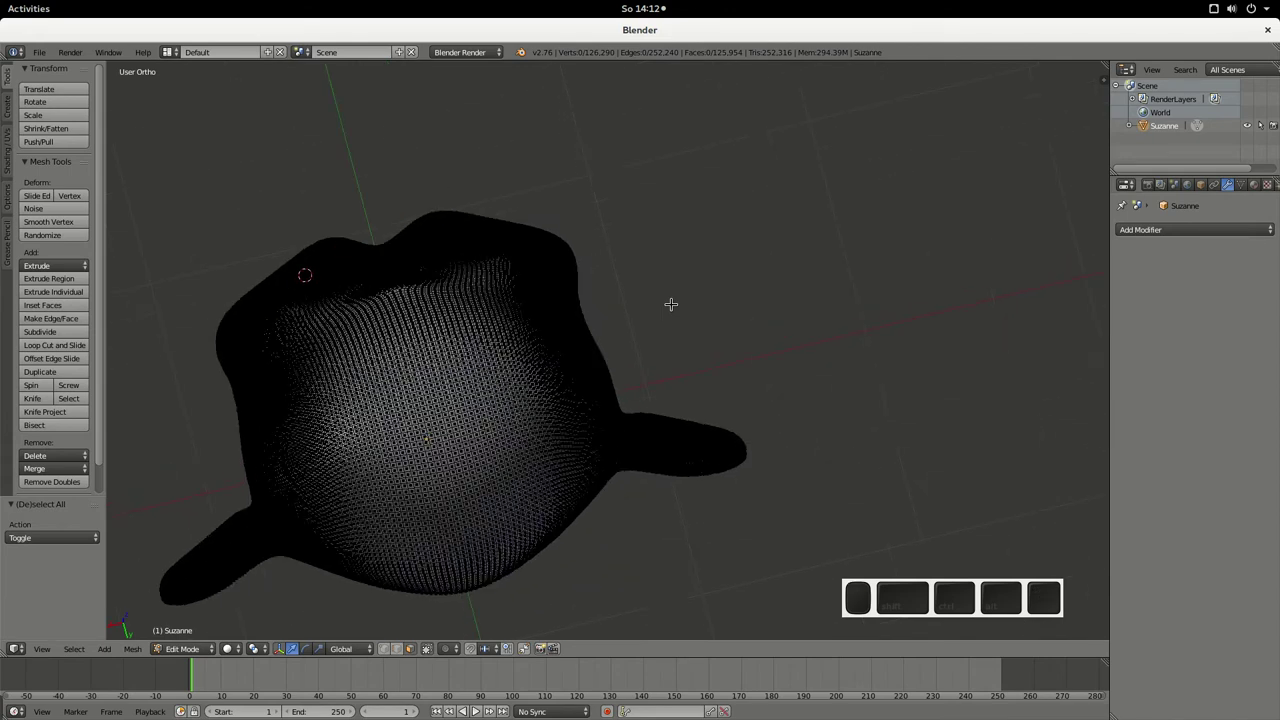
key(KP_1)
scroll(down, 3)
key(KP_3)
key(KP_7)
scroll(up, 3)
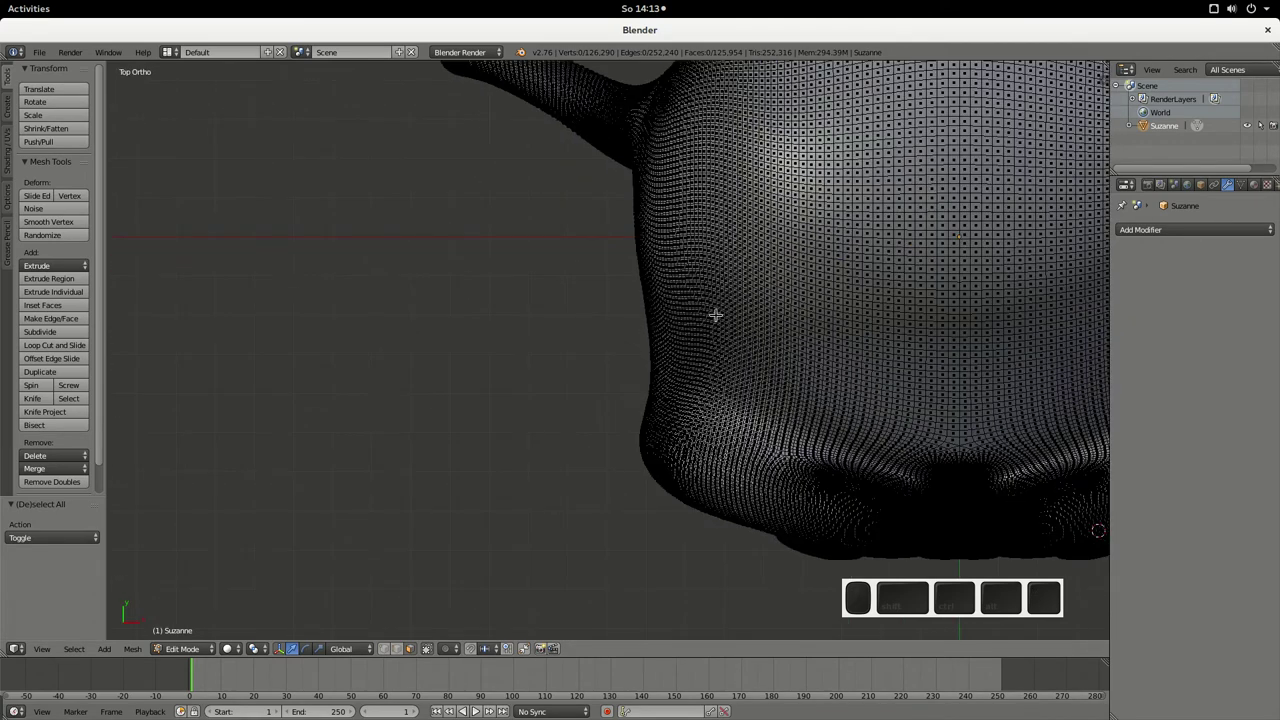
- Navigate the view to center one of Suzanne's ears up close
drag(939, 612, 1032, 612)
scroll(down, 3)
drag(939, 612, 939, 612)
key(7)
scroll(up, 3)
scroll(up, 3)
drag(939, 612, 939, 612)
scroll(up, 3)
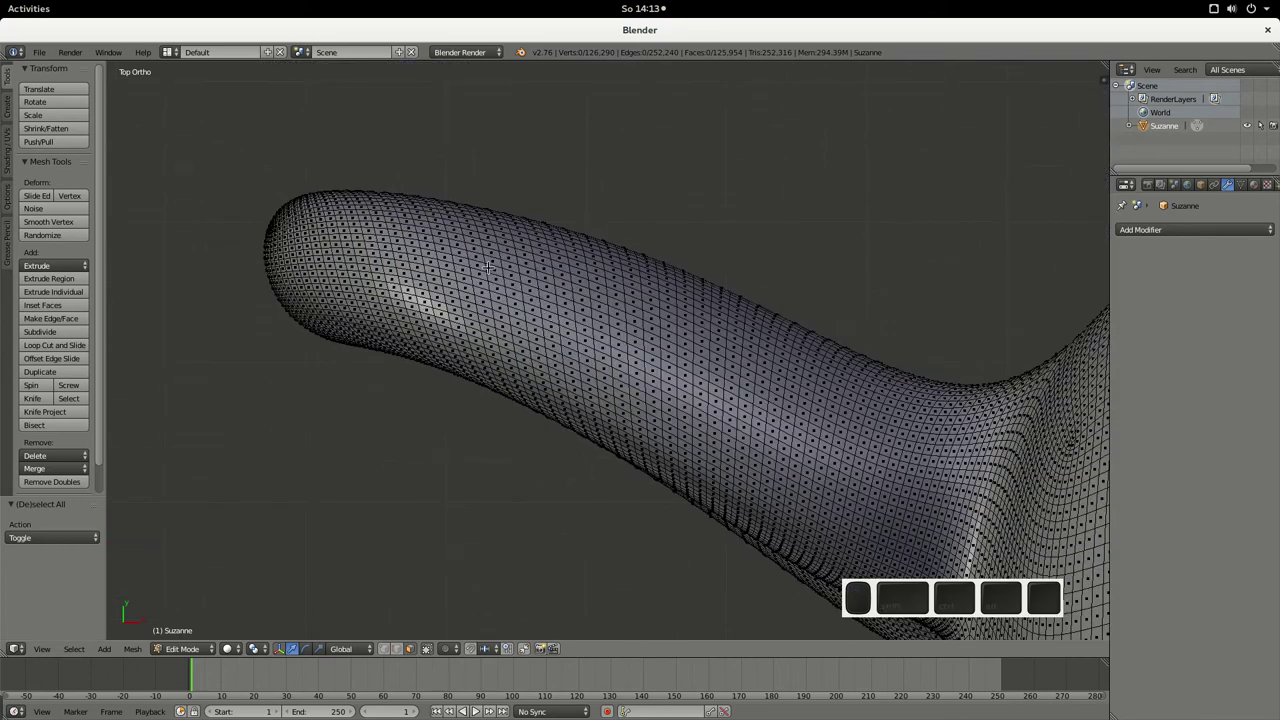
middle_click(1032, 612)
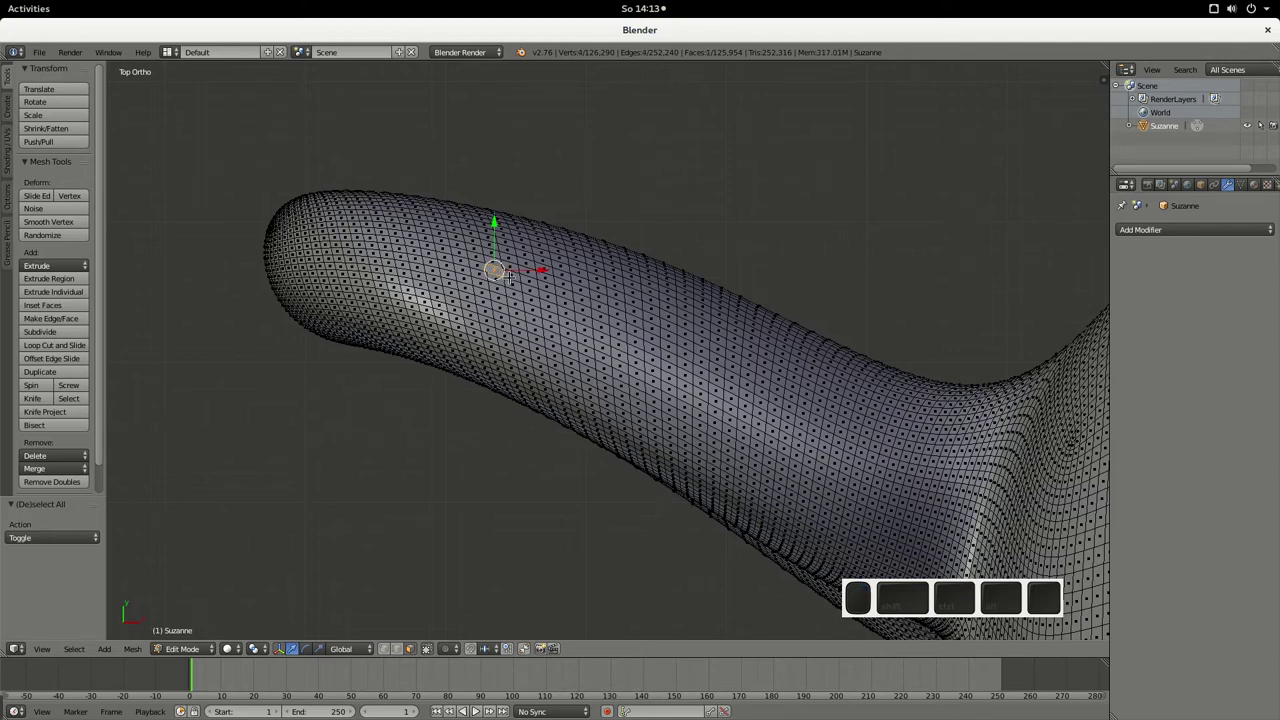
middle_click(1032, 612)
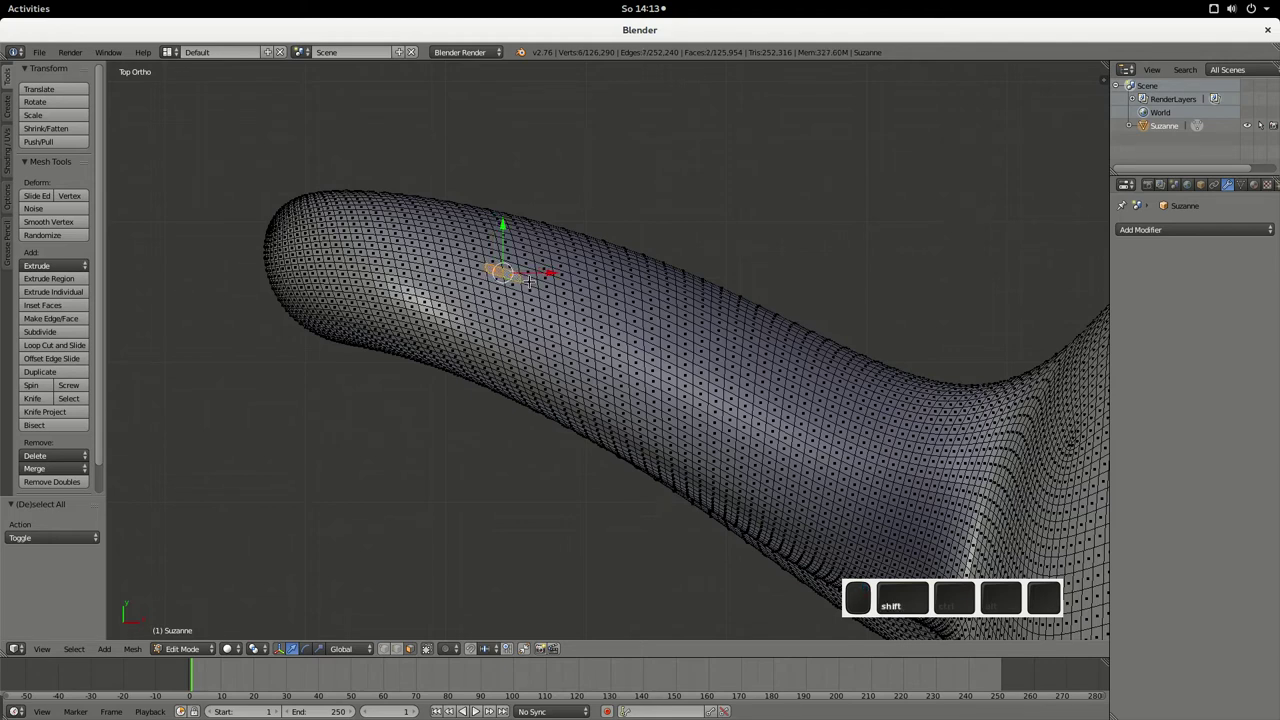
middle_click(1032, 612)
- Pick ear vertices and circle-select a trial strip of faces across the ear
right_click(1032, 612)
right_click(1032, 612)
right_click(1032, 612)
right_click(1032, 612)
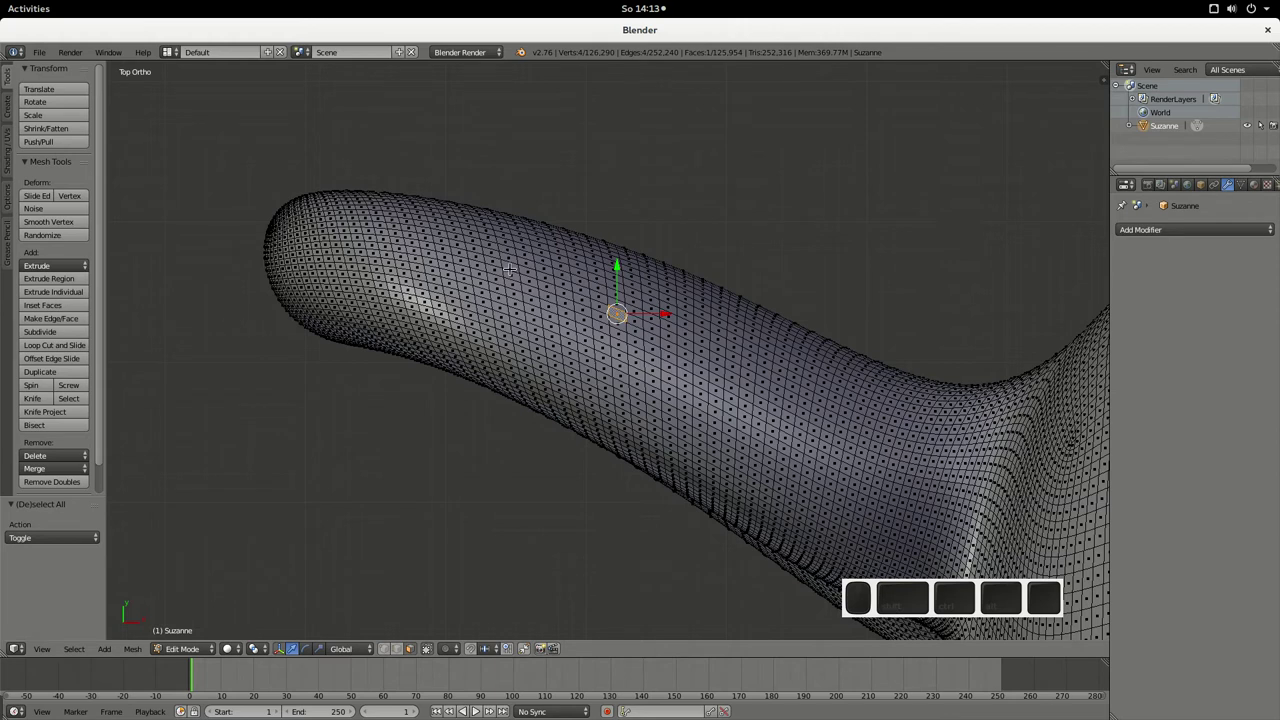
key(c)
drag(1032, 612, 1032, 612)
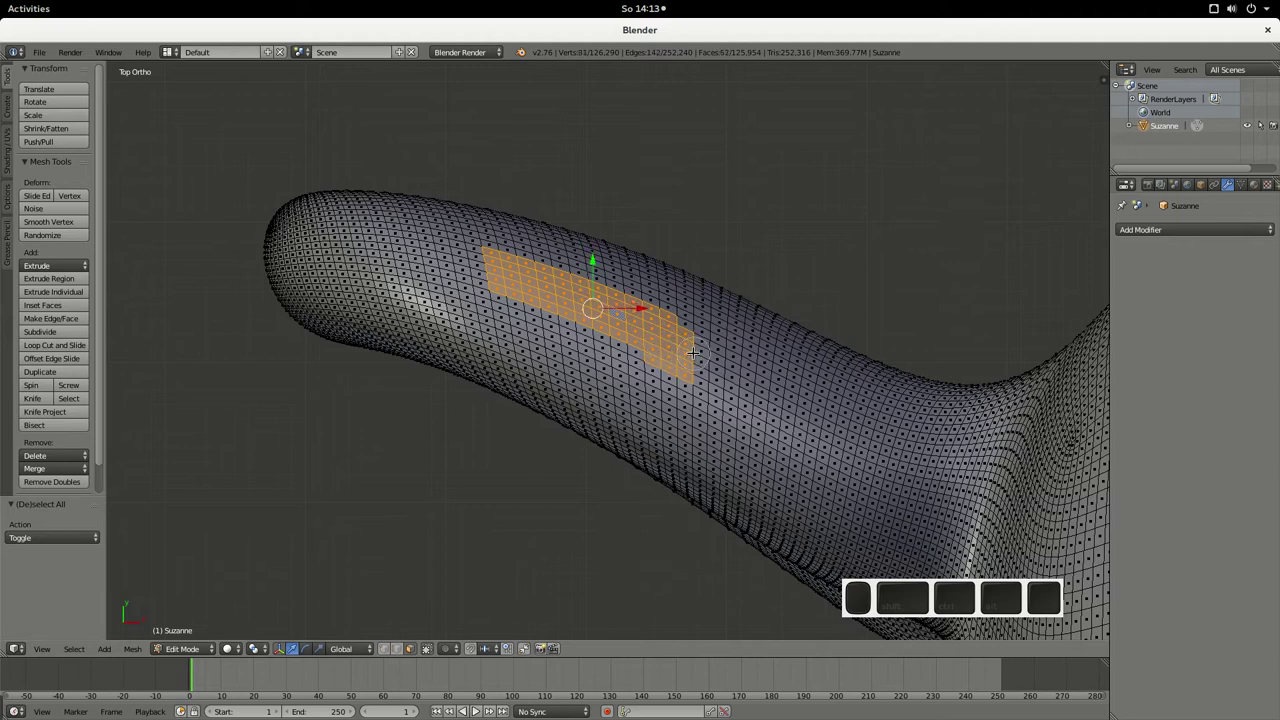
drag(1032, 612, 1032, 612)
- Try box and circle selection on the ear, then clear the large face selection entirely
key(b)
key(Escape)
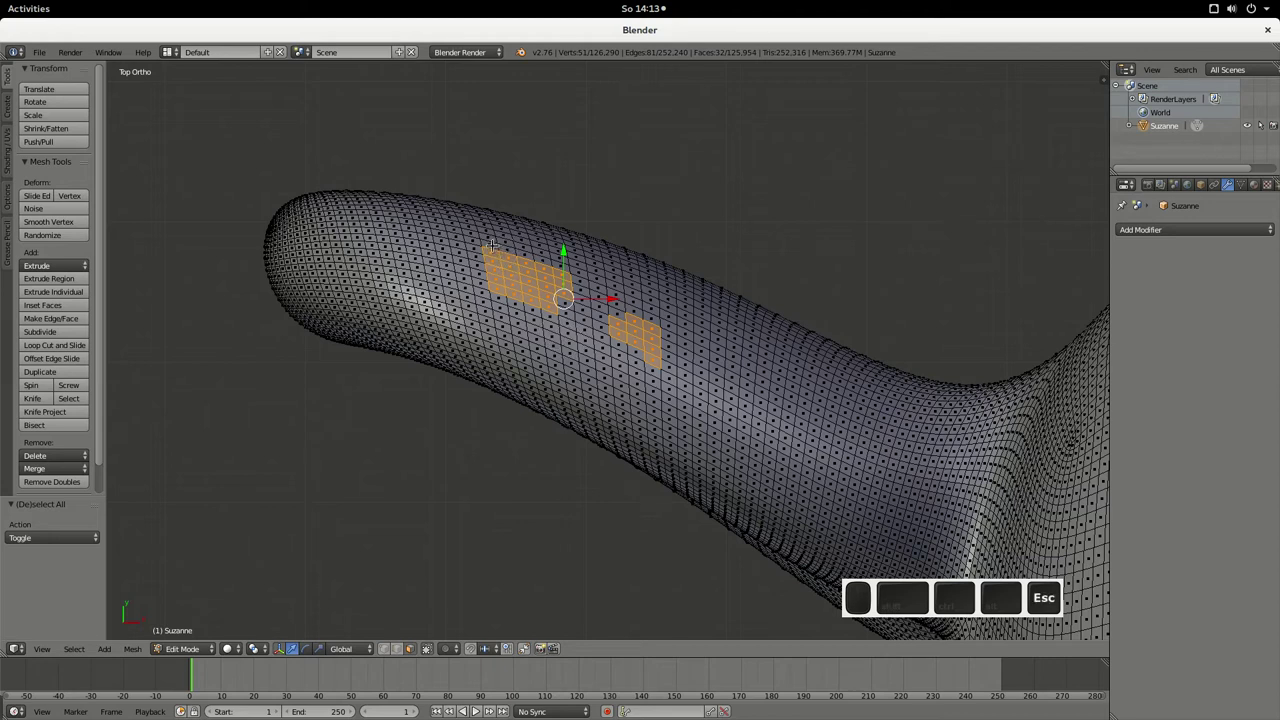
key(b)
drag(1032, 612, 1032, 612)
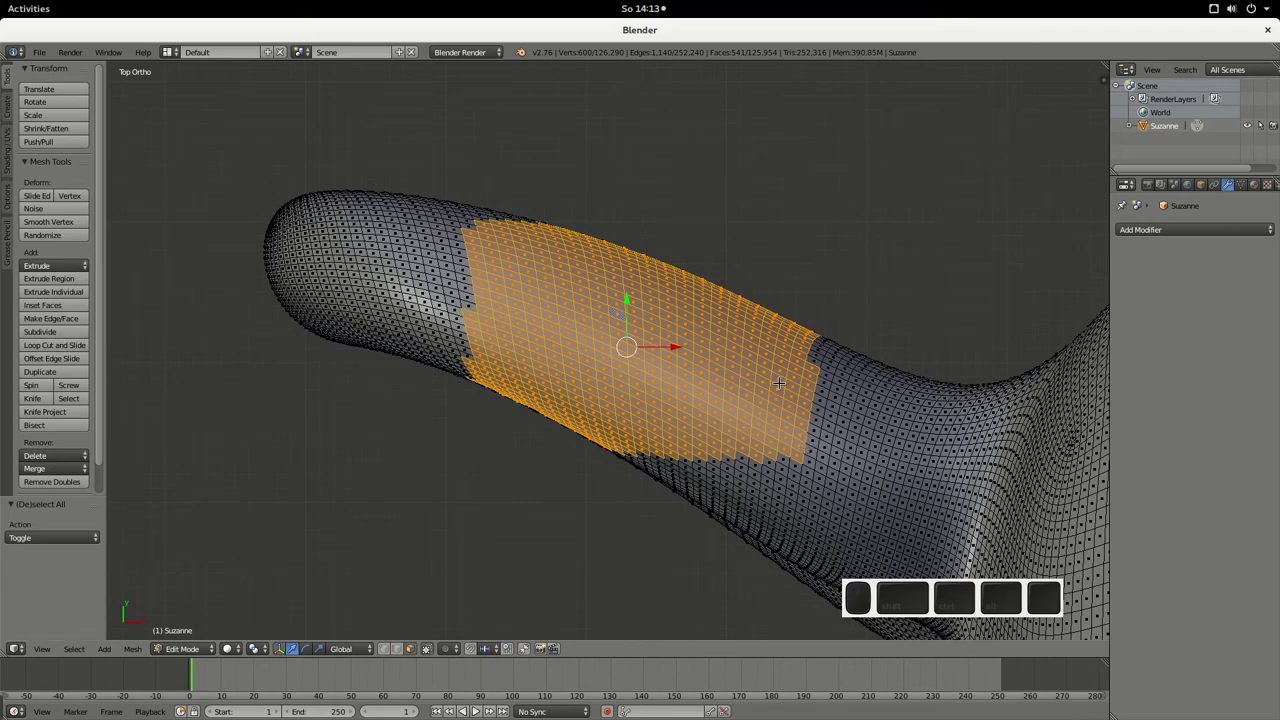
key(c)
key(a)
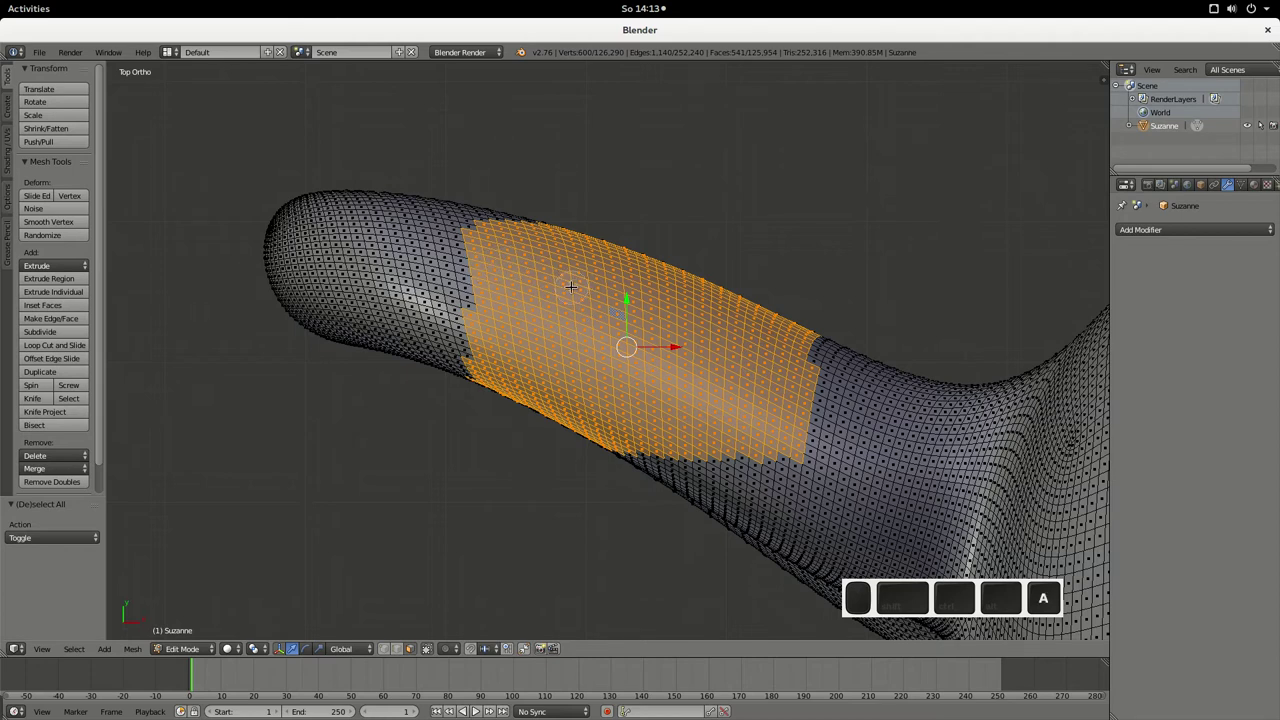
key(Escape)
key(a)
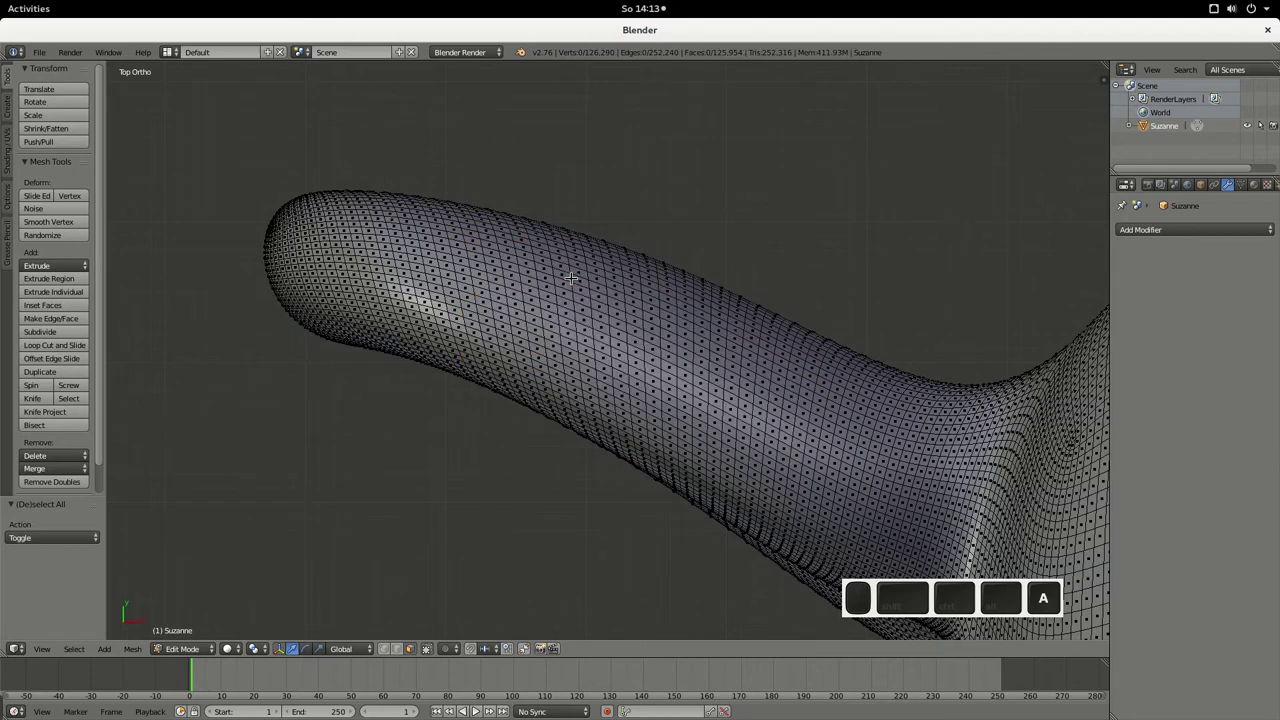
- Circle-select a narrow strip of 115 faces on the first ear, adjusting the brush size as needed
key(a)
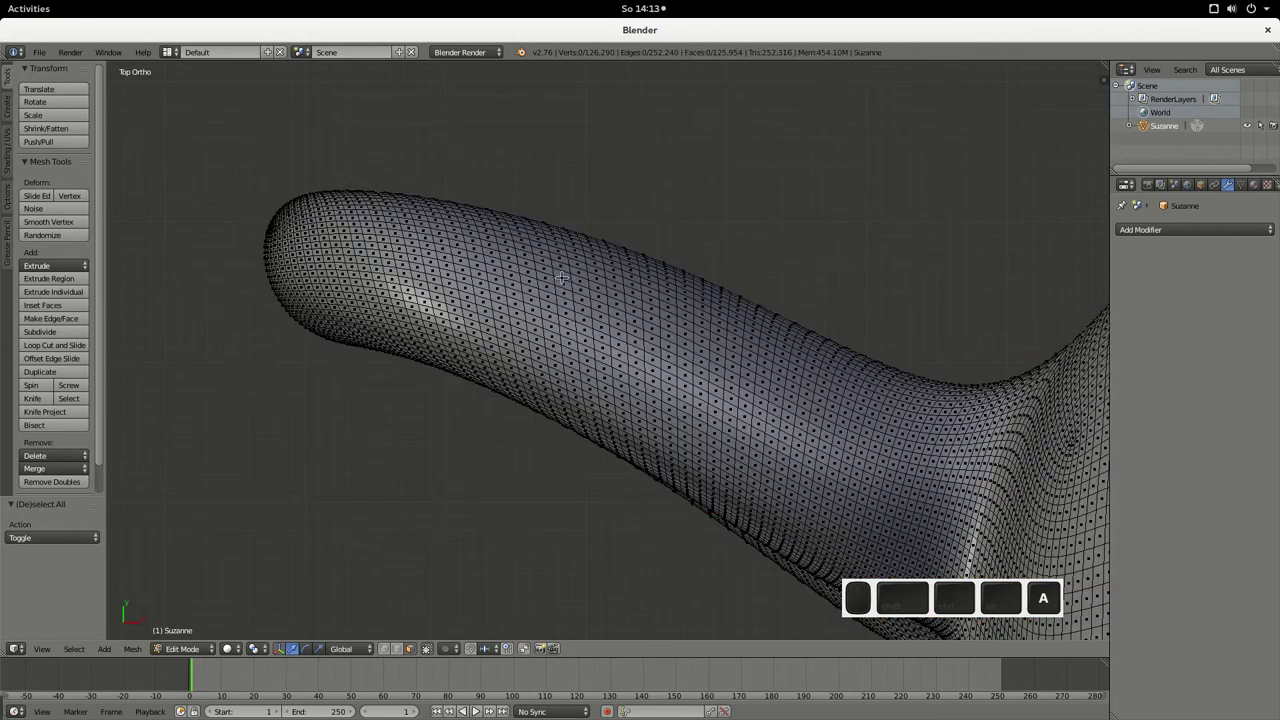
key(c)
drag(1032, 612, 1032, 612)
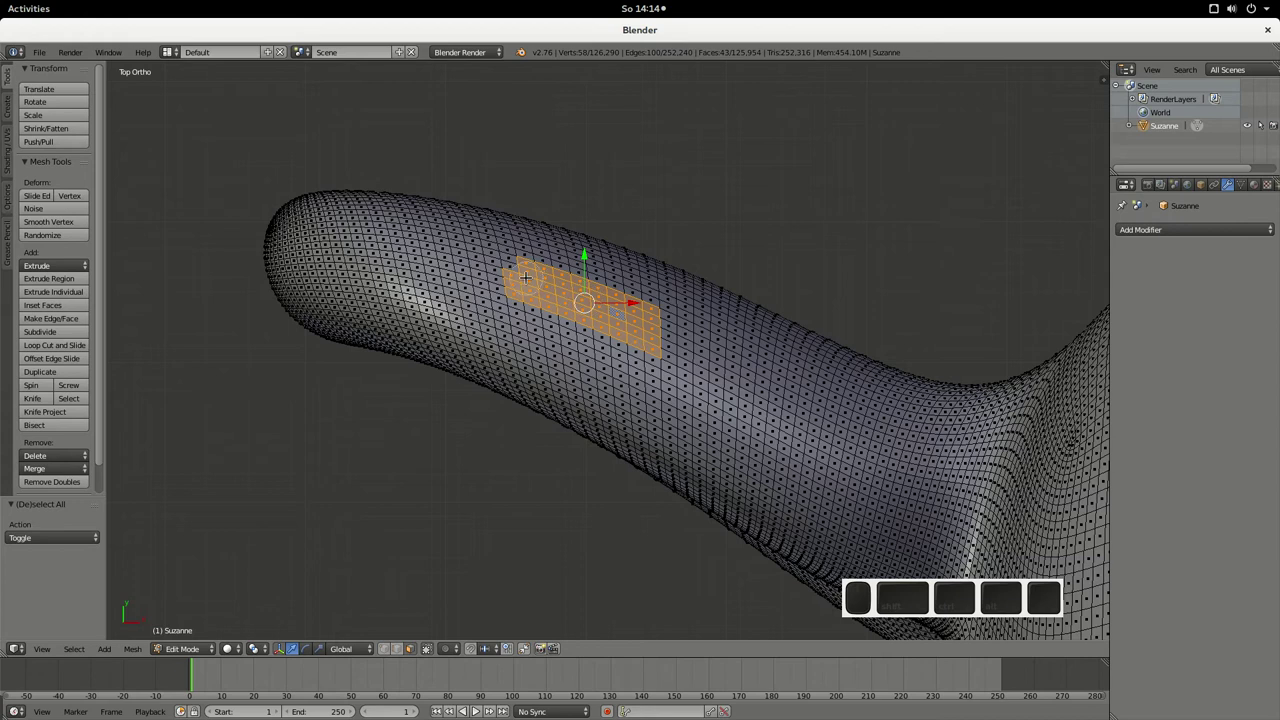
middle_click(1032, 612)
middle_click(1032, 612)
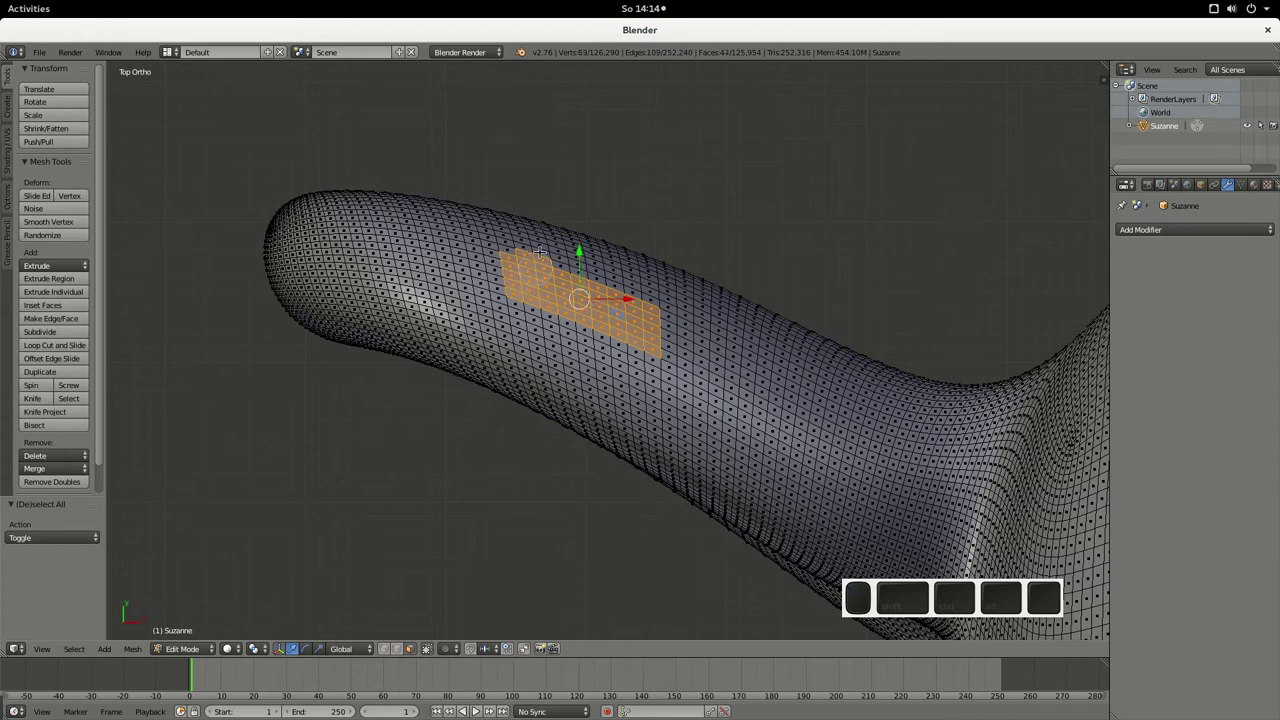
scroll(down, 3)
scroll(up, 3)
scroll(up, 3)
scroll(down, 3)
scroll(up, 3)
scroll(down, 3)
scroll(up, 3)
scroll(down, 3)
scroll(up, 3)
scroll(down, 3)
scroll(up, 3)
scroll(down, 3)
scroll(up, 3)
scroll(down, 3)
scroll(up, 3)
drag(1032, 612, 1032, 612)
scroll(down, 3)
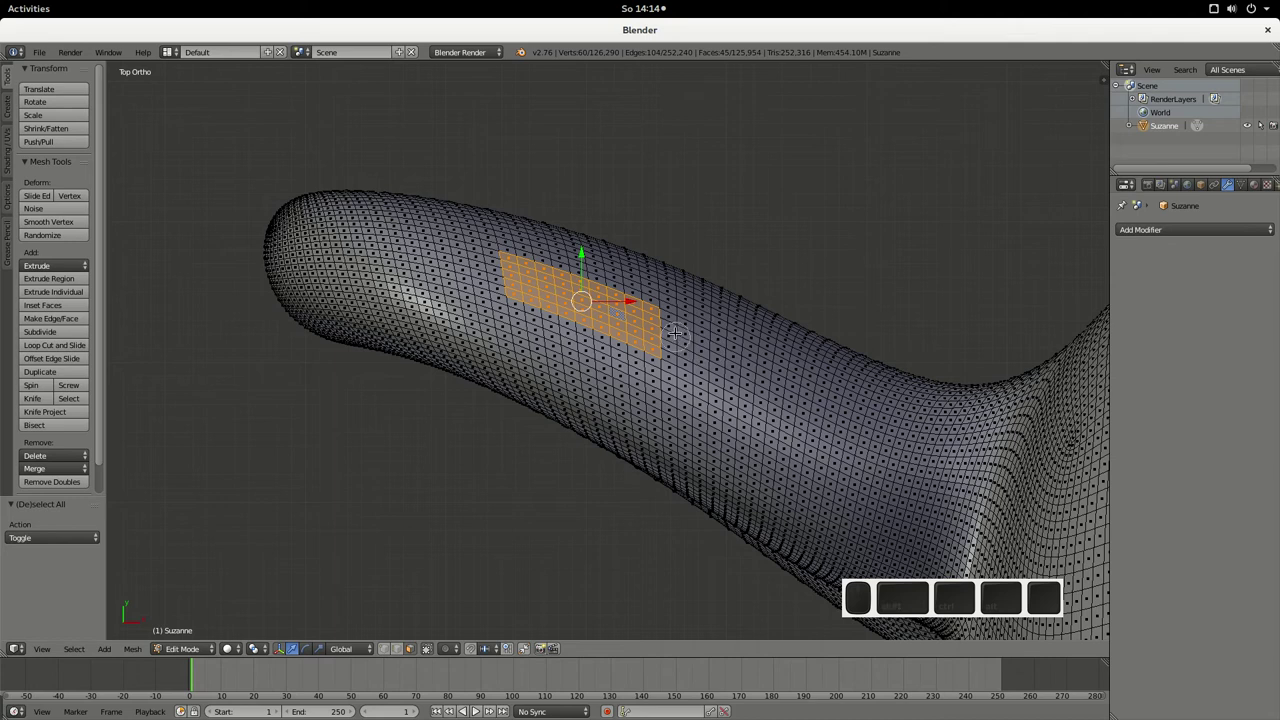
middle_click(1032, 612)
middle_click(1032, 612)
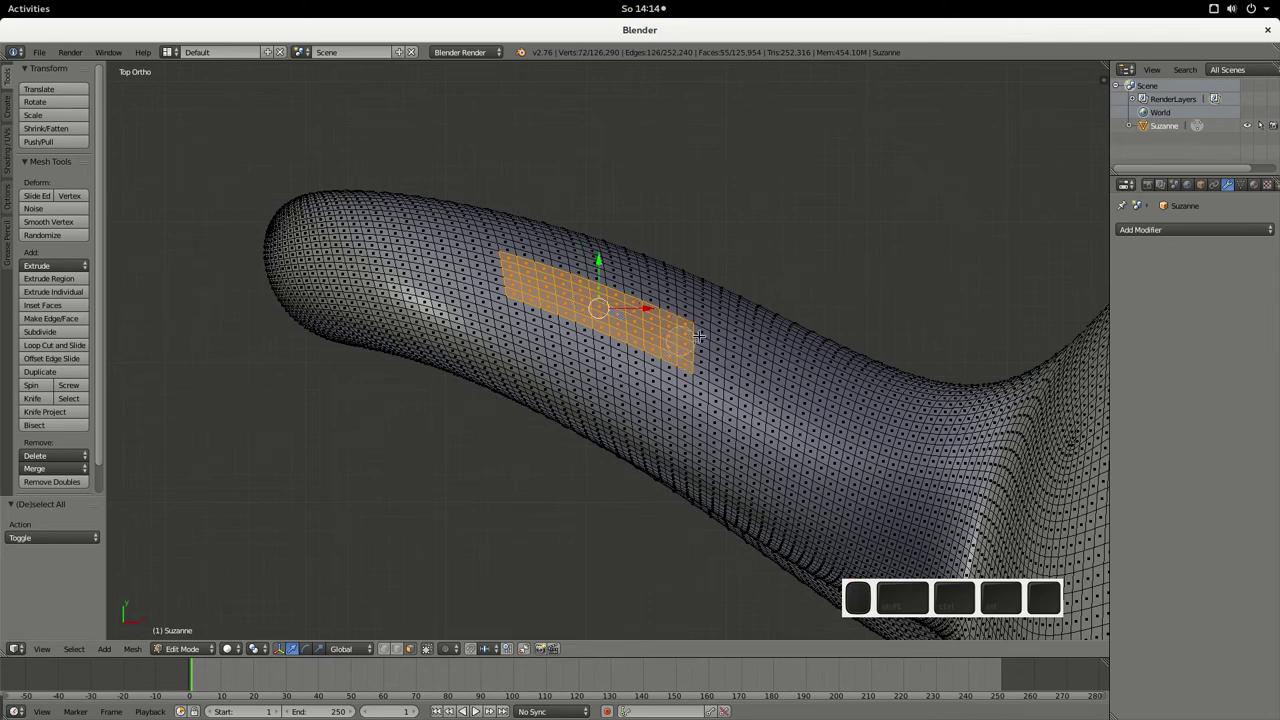
key(Escape)
- Bring the other ear into view, select a matching 115-face strip on it, and show the whole head
scroll(down, 3)
middle_click(1032, 612)
drag(939, 612, 939, 612)
scroll(up, 3)
middle_click(939, 612)
scroll(up, 3)
key(c)
key(shift+c)
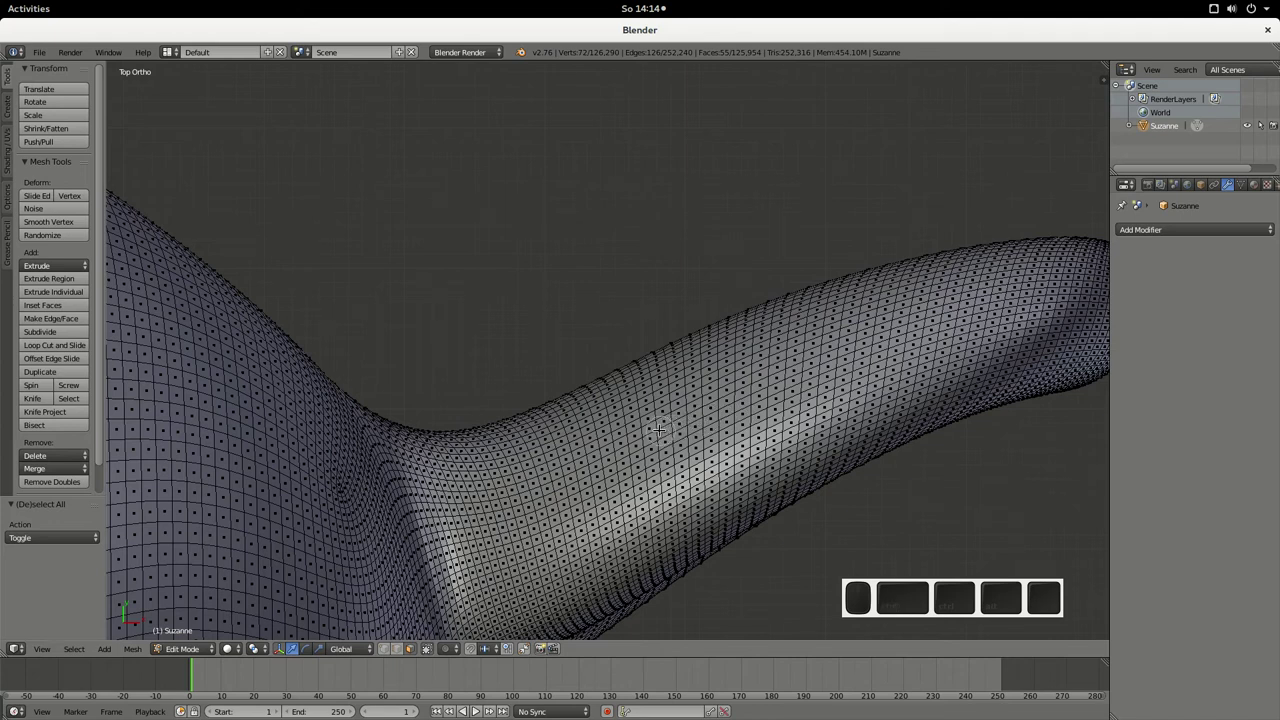
drag(939, 612, 939, 612)
drag(939, 612, 939, 612)
scroll(down, 3)
key(Escape)
scroll(down, 3)
drag(939, 612, 939, 612)
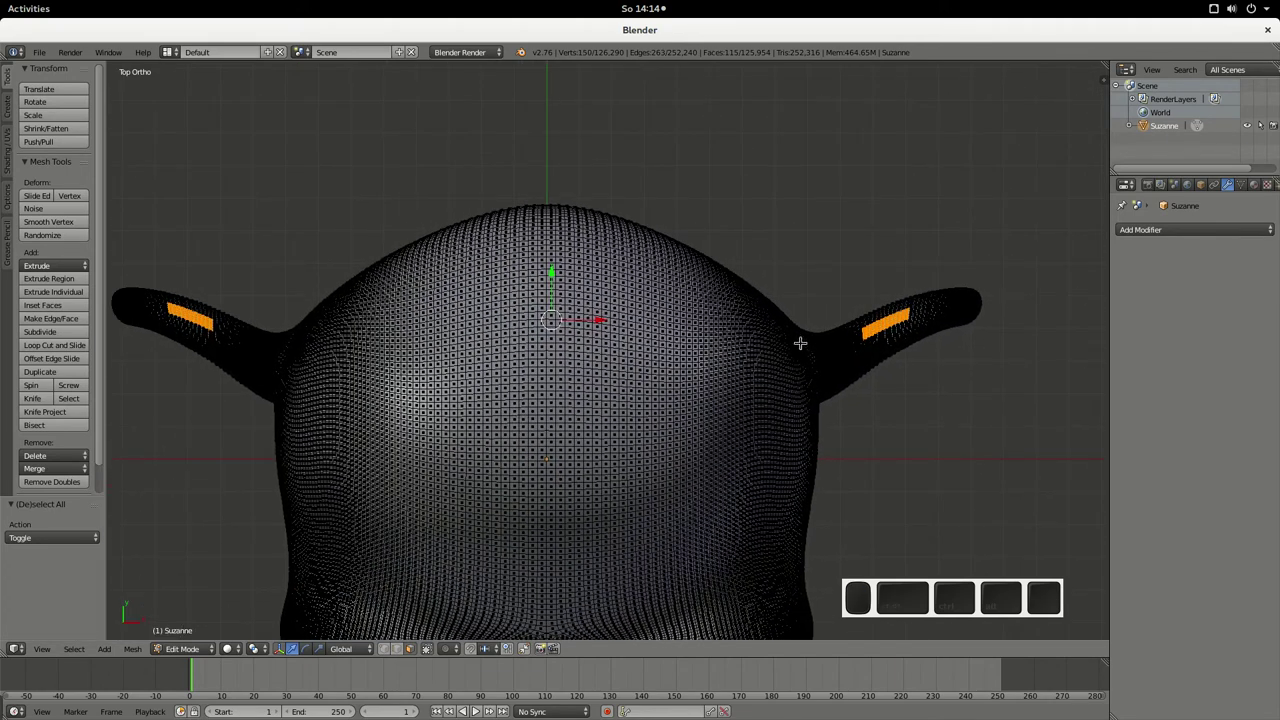
- Separate the selected ear faces into their own object, return to Object Mode and hide Suzanne
key(p)
click(939, 612)
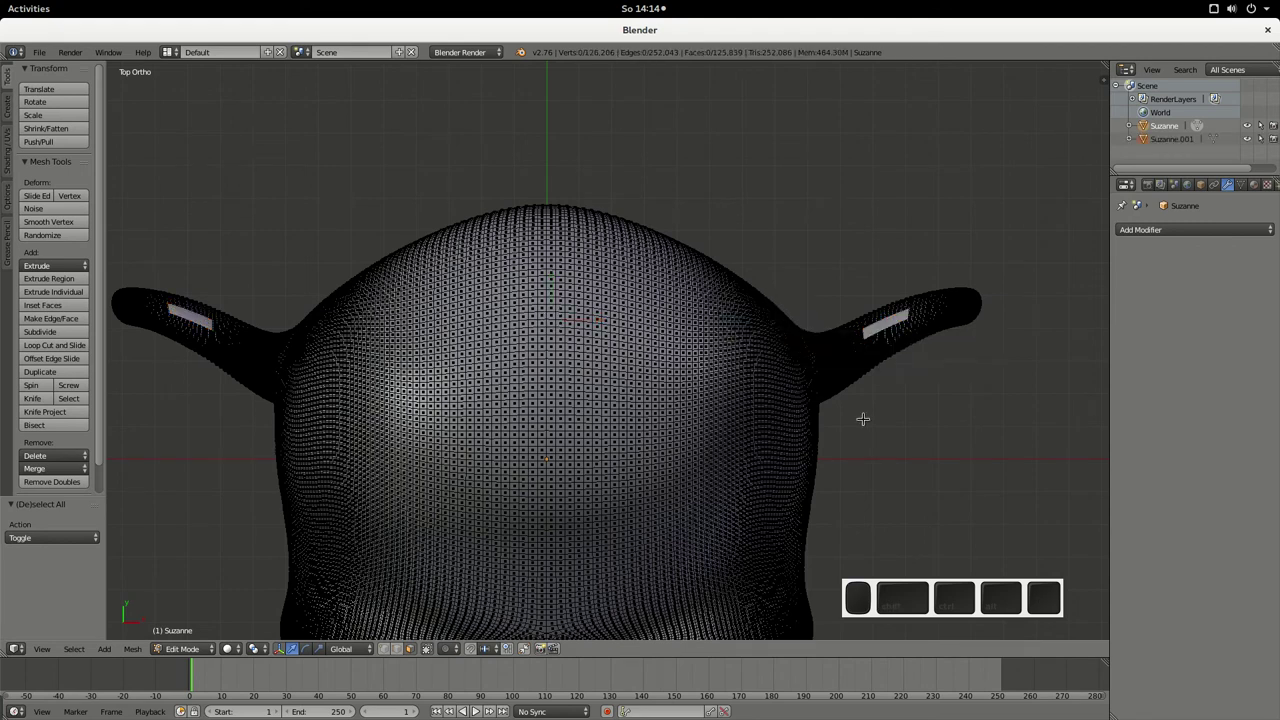
click(939, 612)
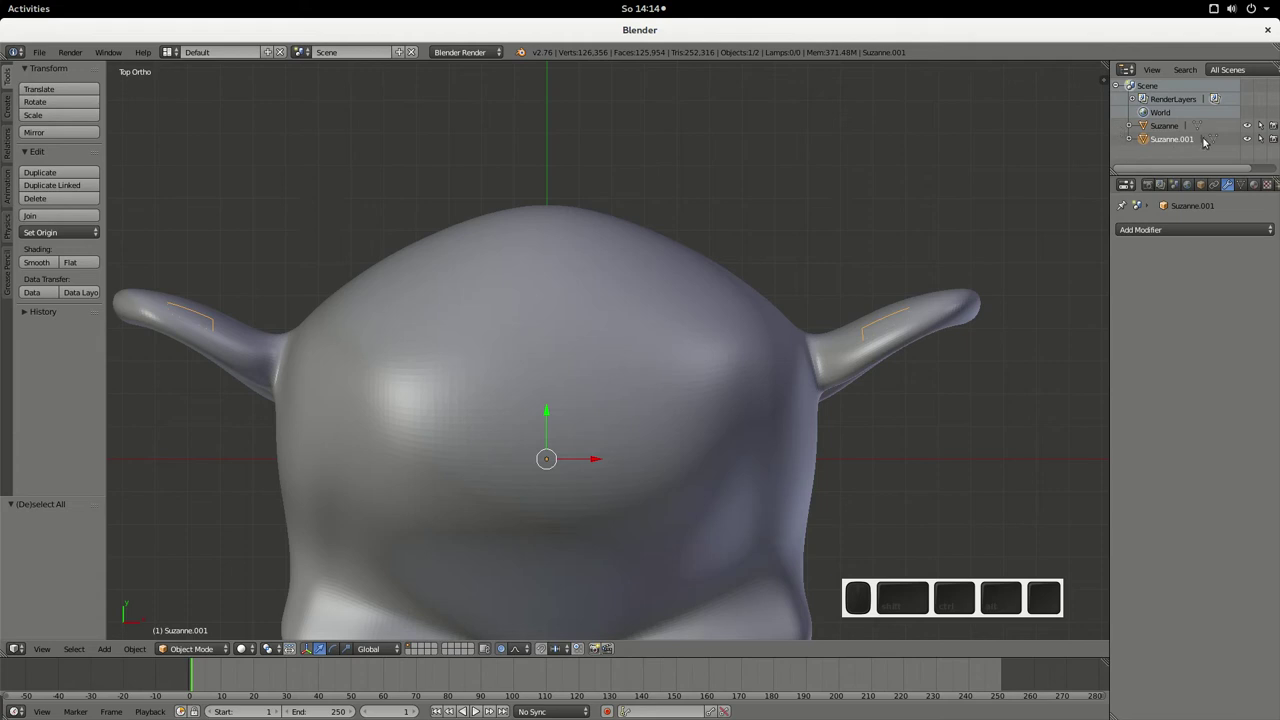
click(939, 612)
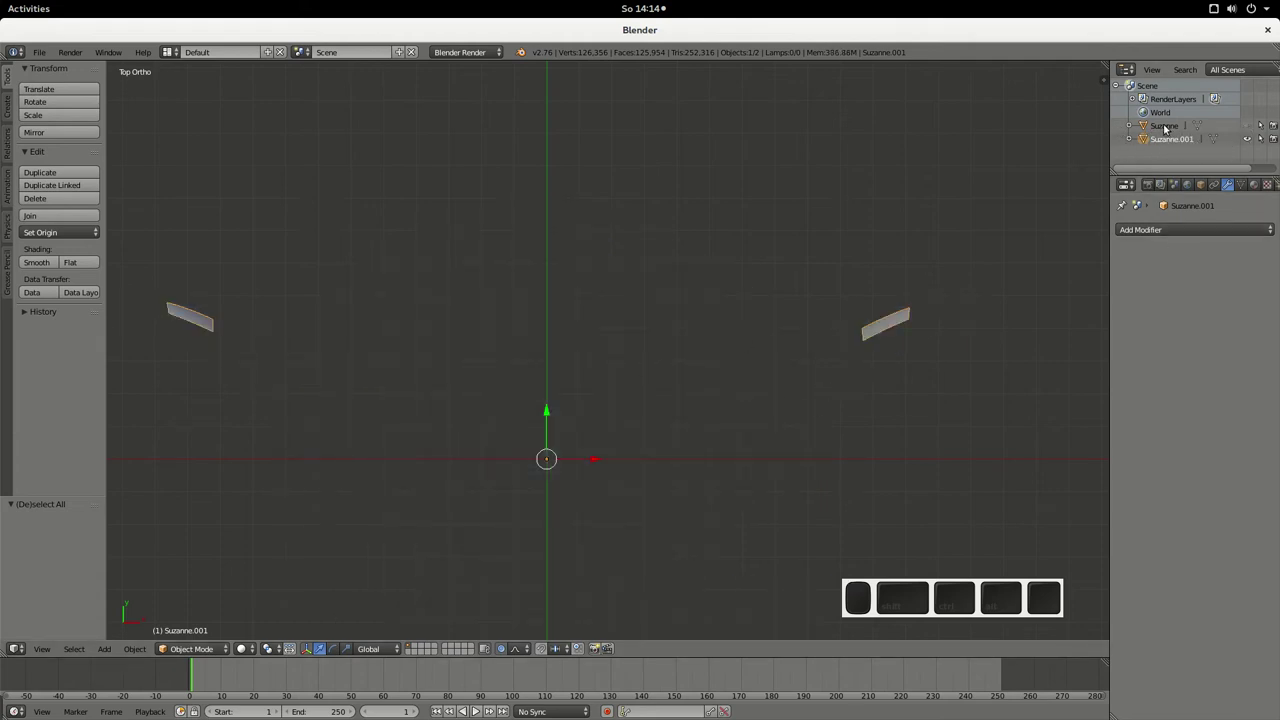
click(939, 612)
click(939, 612)
- Rename the split-off object Suzanne.001 to 'ears'
key(F2)
key(Escape)
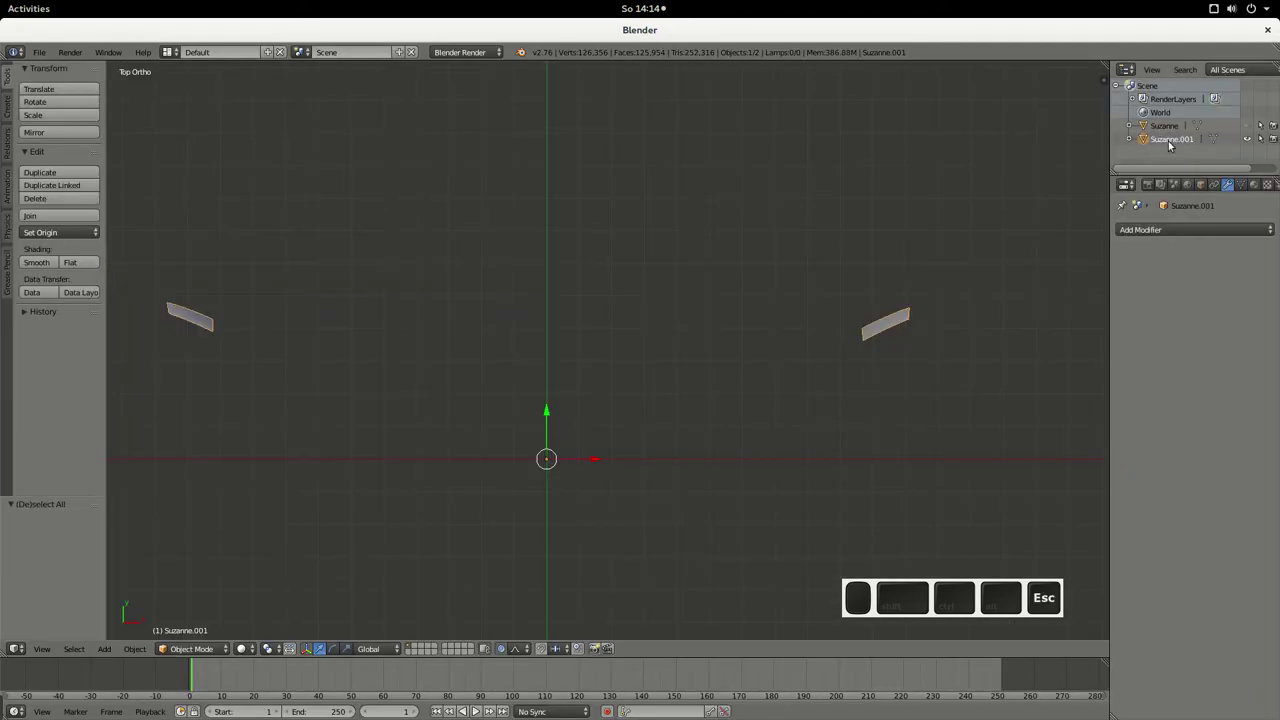
right_click(939, 612)
click(939, 612)
key(shift+e)
key(shift+a)
key(shift+r)
key(BackSpace)
key(Caps_Lock)
key(e)
key(a)
key(r)
key(s)
key(Return)
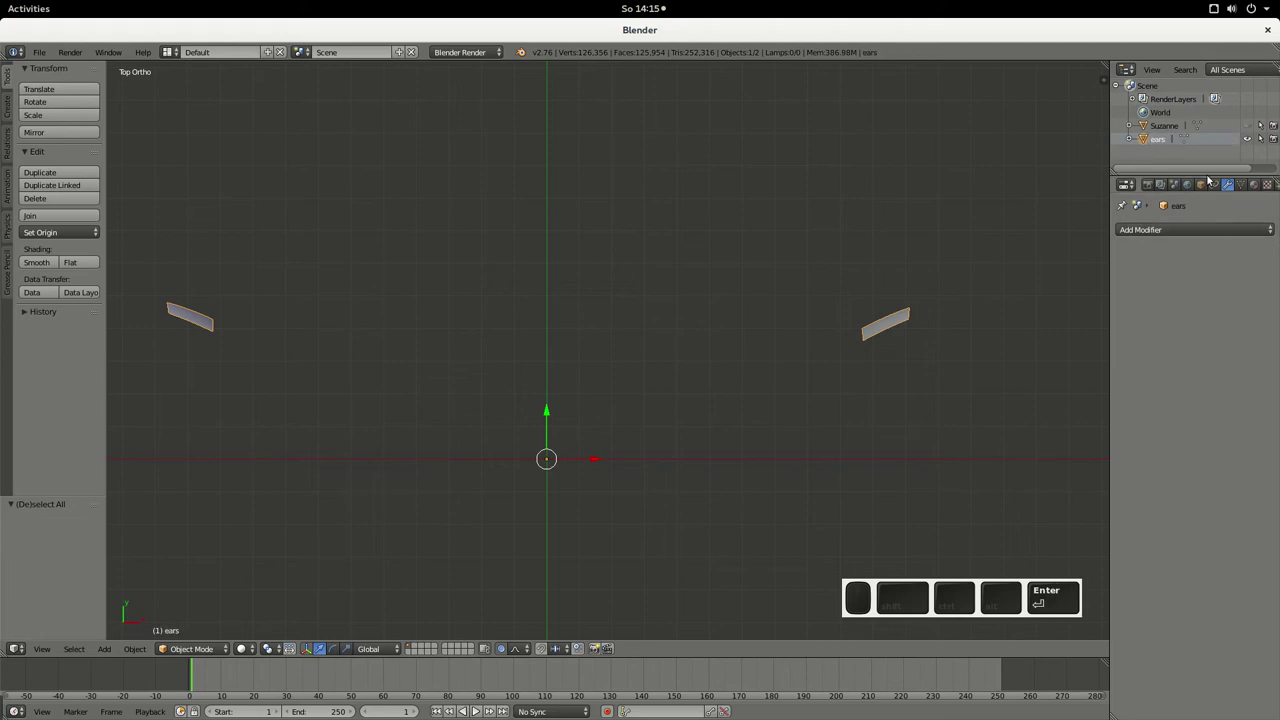
- Unhide the Suzanne head and view both objects together in perspective
click(939, 612)
double_click(939, 612)
middle_click(939, 612)
scroll(down, 3)
drag(939, 612, 939, 612)
click(939, 612)
middle_click(939, 612)
middle_click(939, 612)
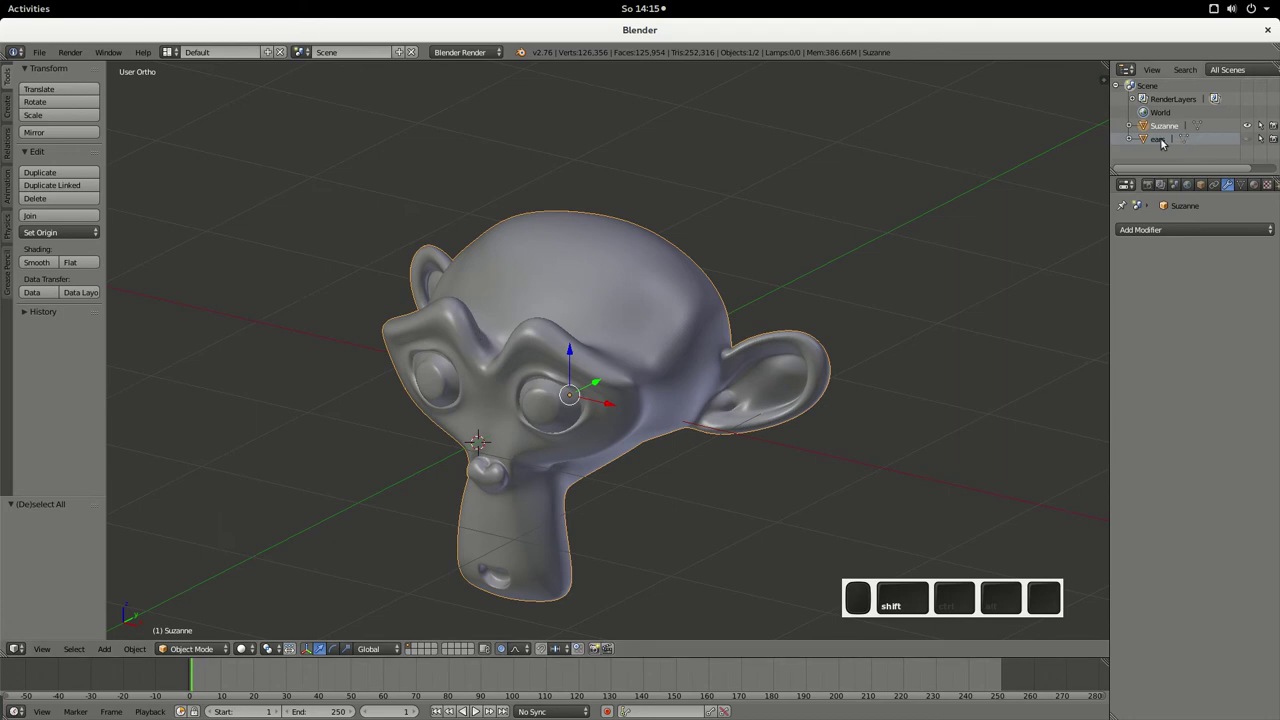
- Start an STL export of Suzanne and browse to Rearange/monkey/transient/constant/triSurface
click(939, 612)
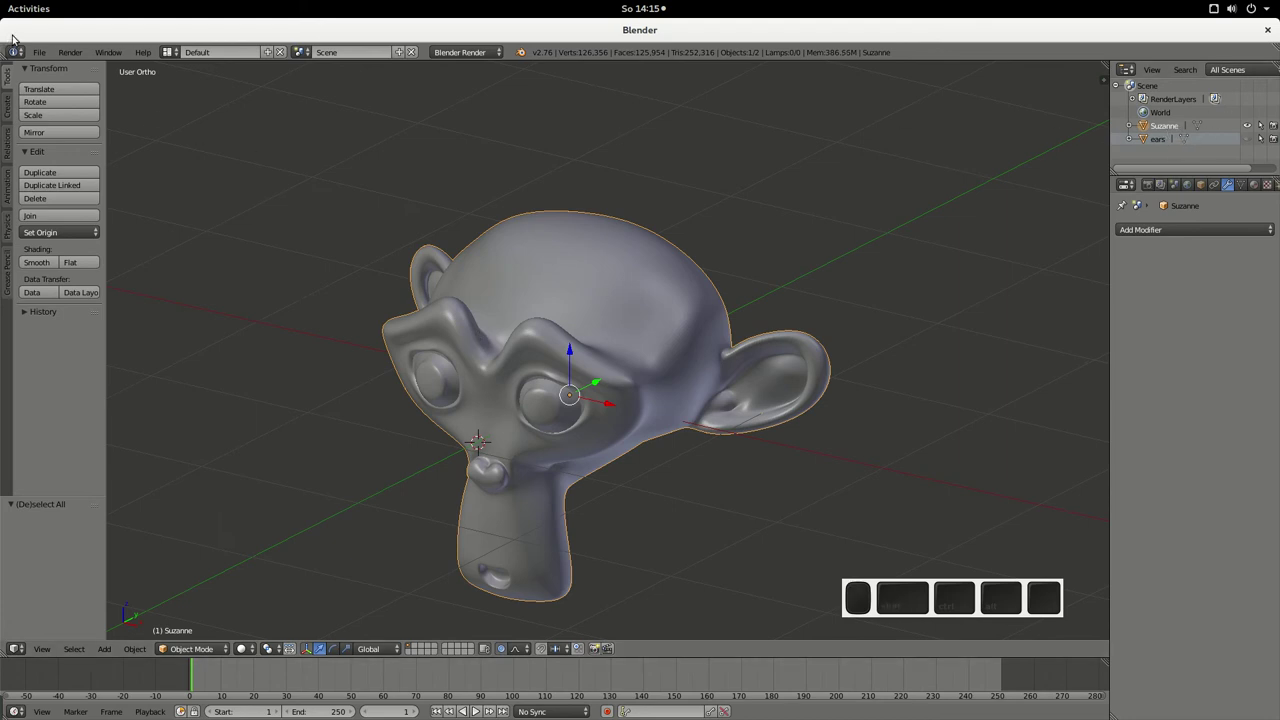
click(939, 612)
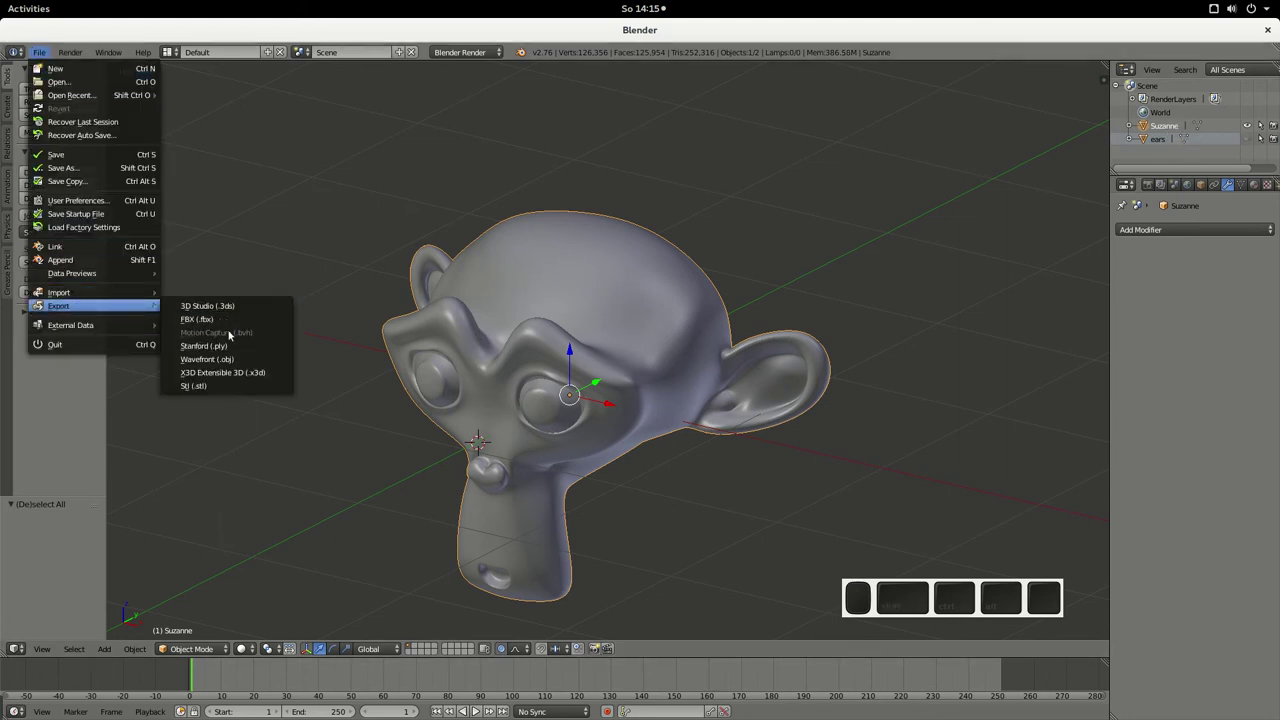
middle_click(939, 612)
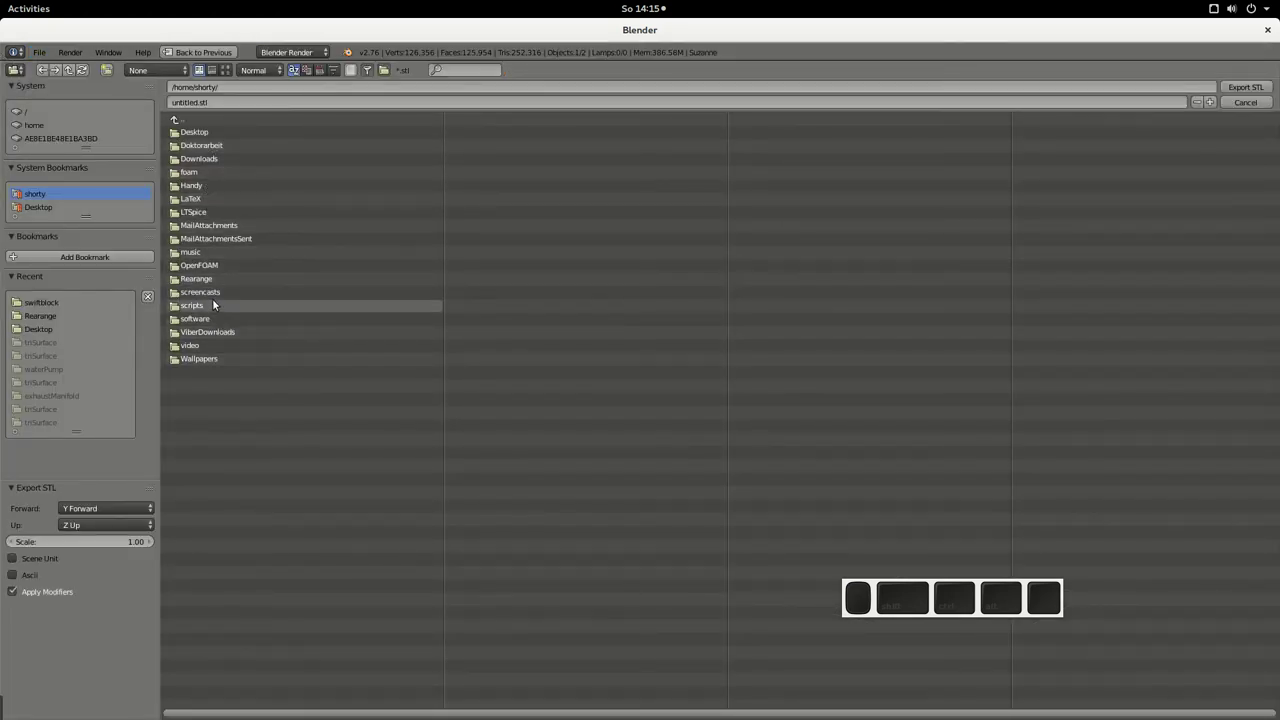
click(939, 612)
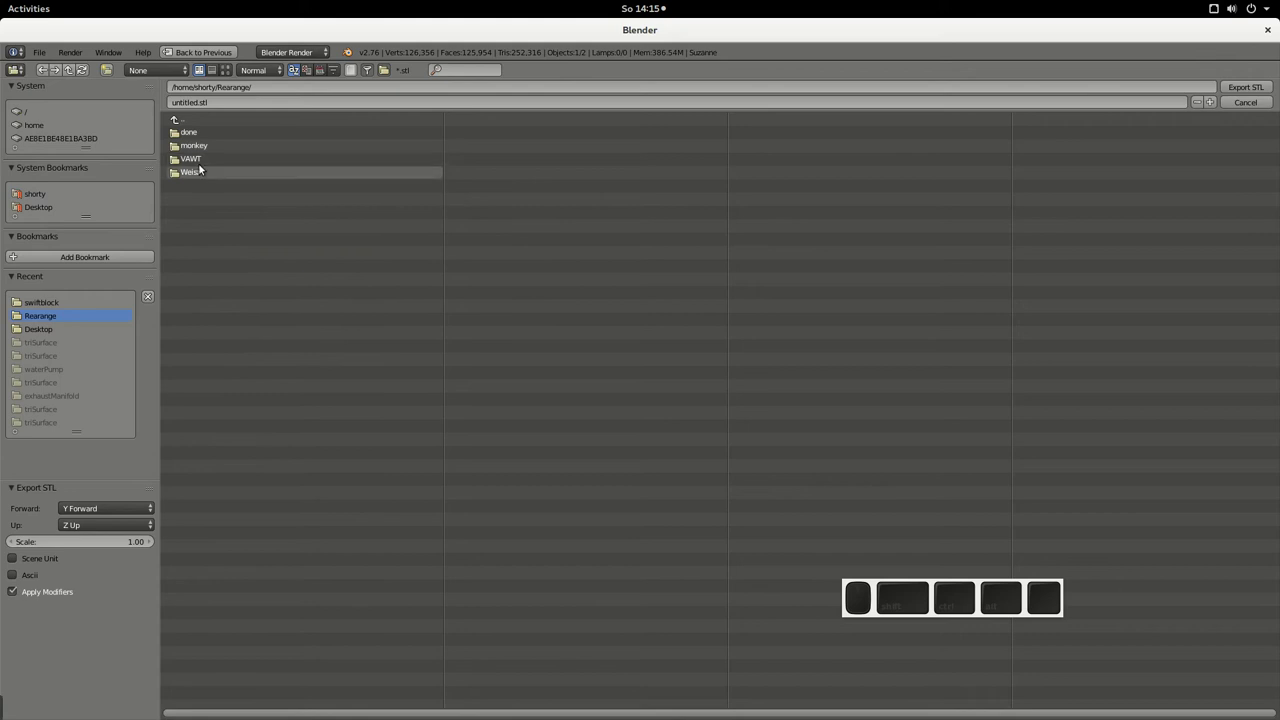
click(939, 612)
click(939, 612)
click(939, 612)
click(939, 612)
- Name the file suzanne.stl and export it
click(939, 612)
key(ctrl+a)
key(ctrl+shift+s)
key(ctrl+shift+u)
key(ctrl+shift+z)
key(ctrl+shift+a)
key(ctrl+shift+n)
key(ctrl+shift+e)
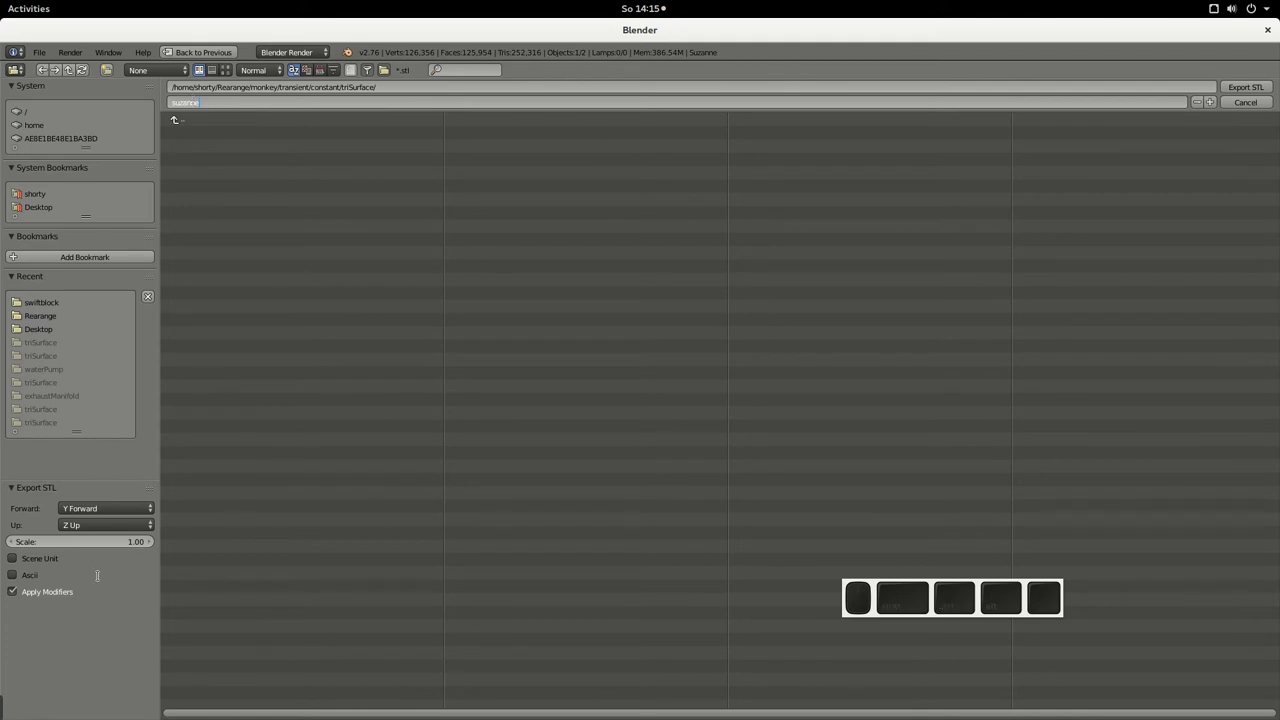
click(939, 612)
click(939, 612)
click(939, 612)
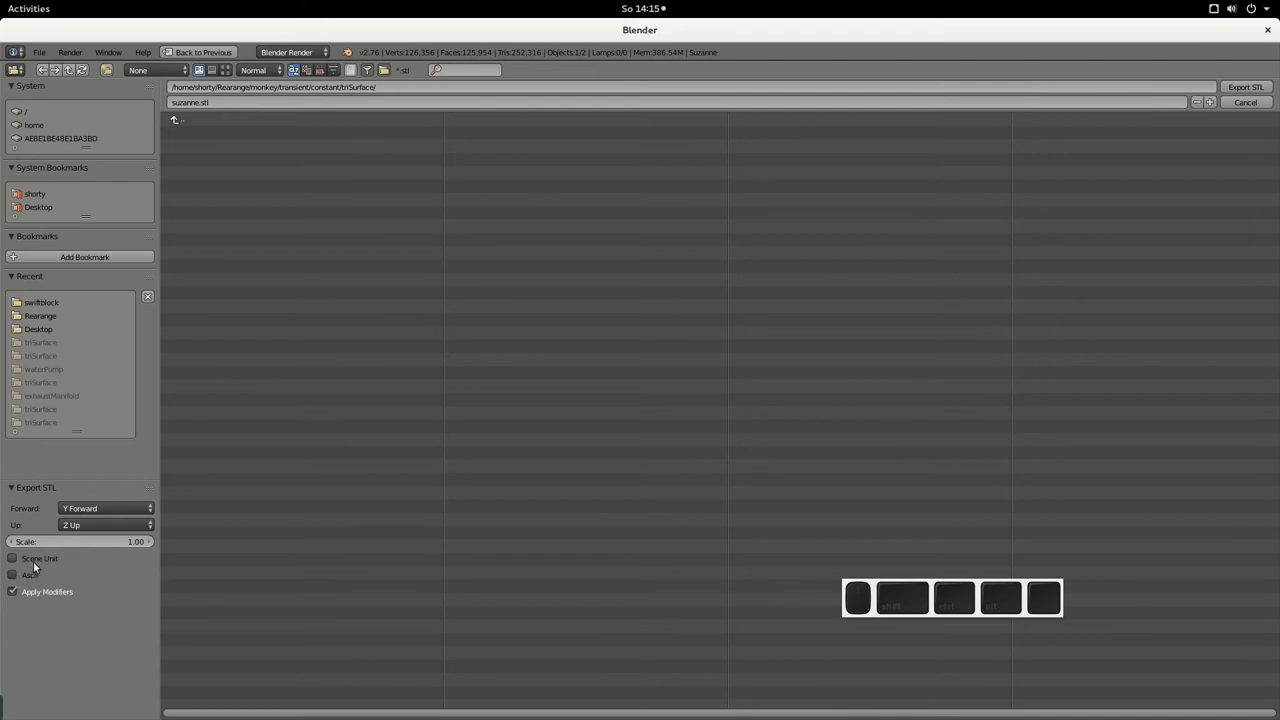
click(939, 612)
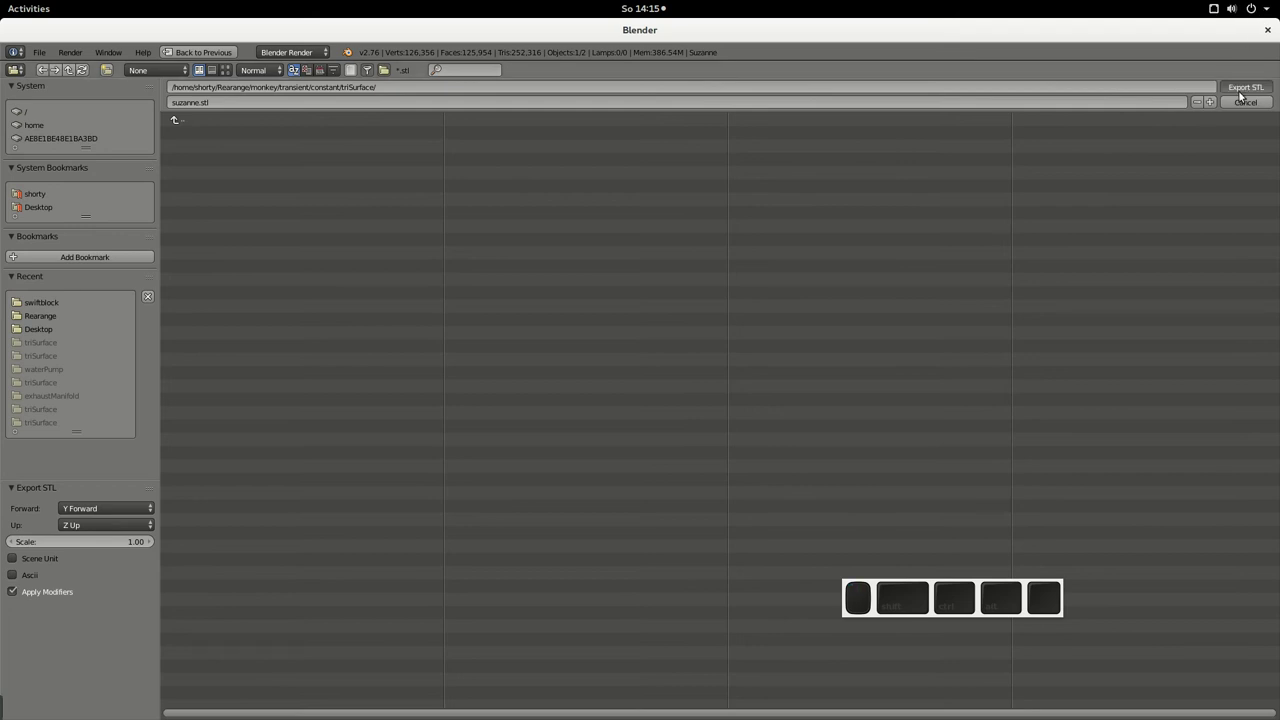
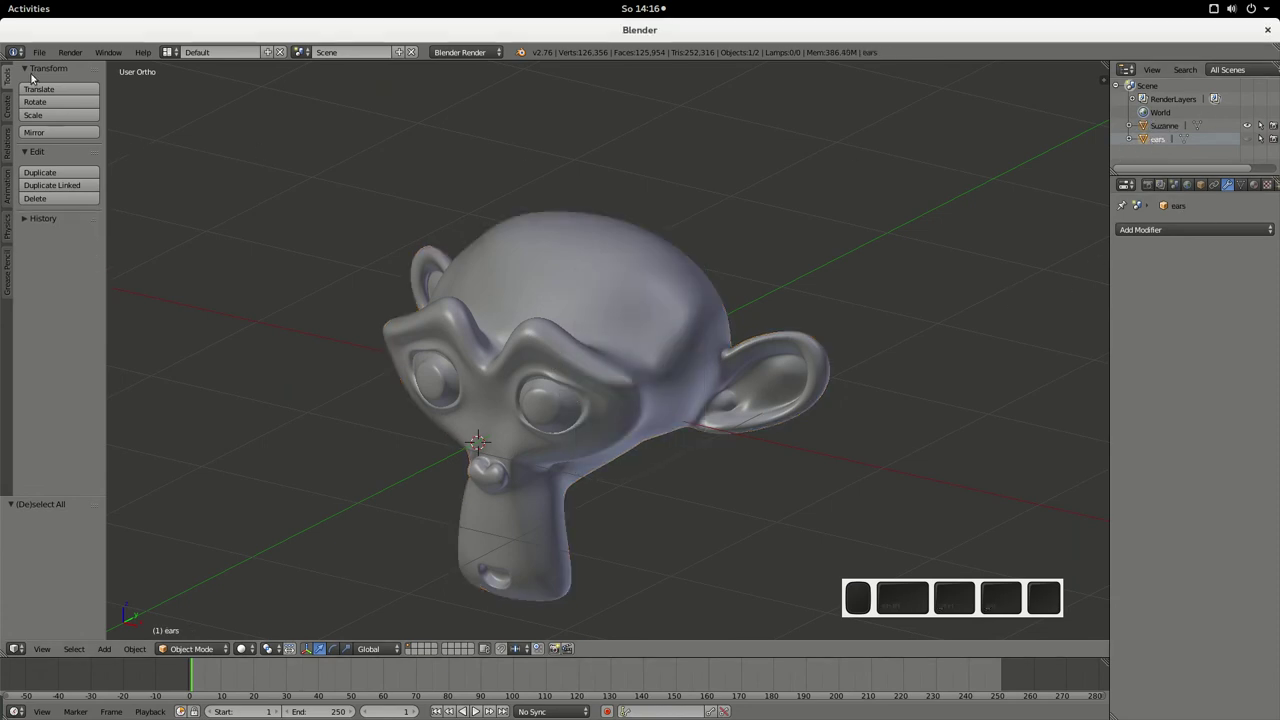
- Export the ears object as ears.stl into triSurface and turn the view to see the ear slots
click(44, 51)
click(243, 389)
click(181, 132)
key(e)
key(a)
key(r)
key(s)
key(Return)
click(1263, 83)
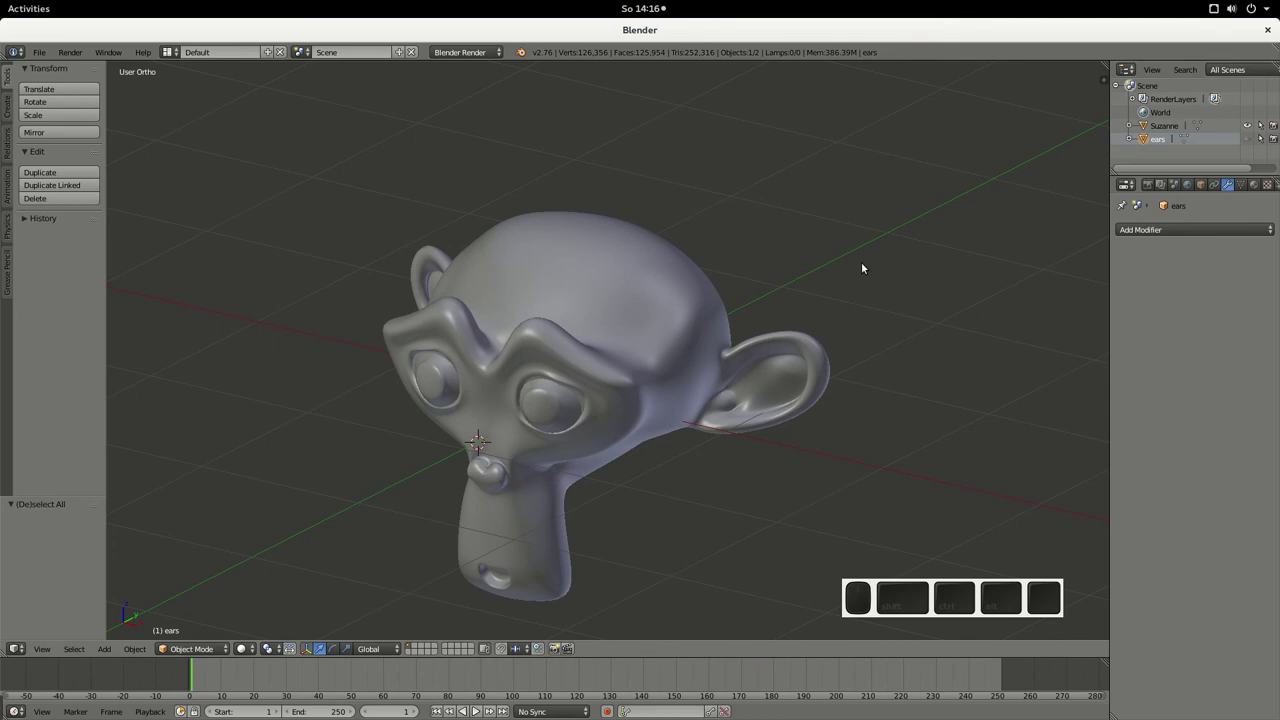
middle_click(552, 324)
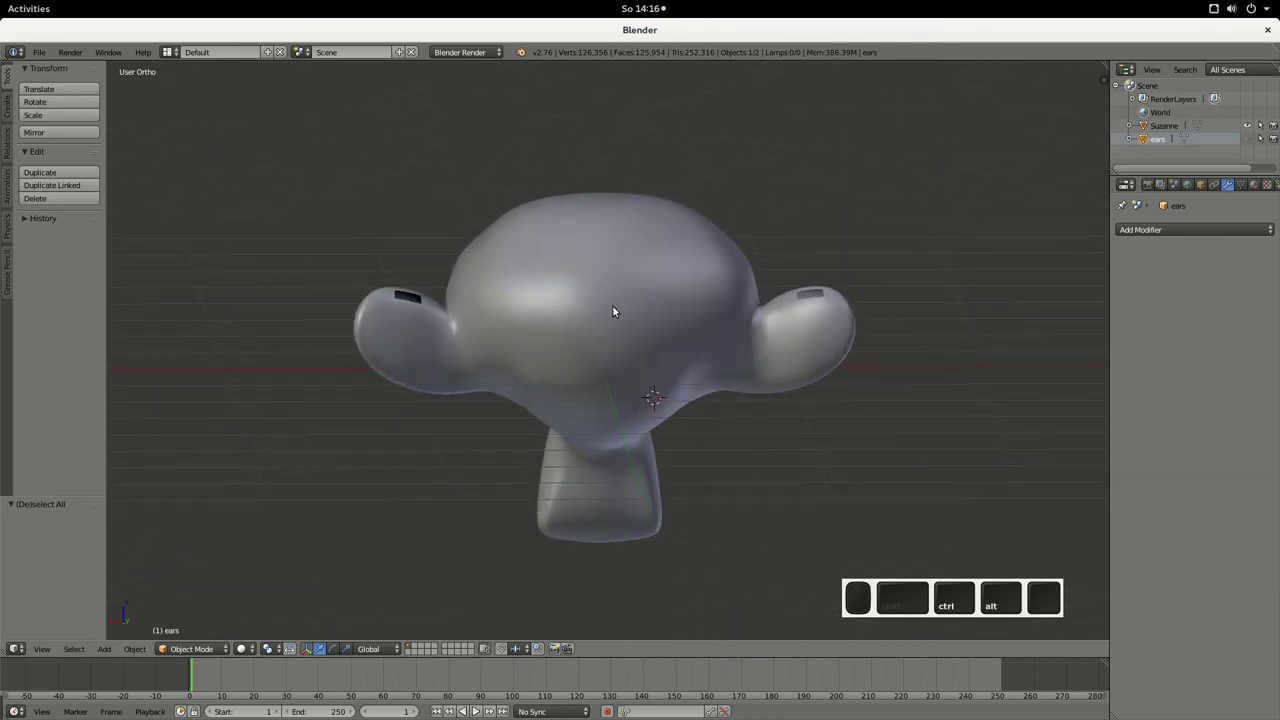
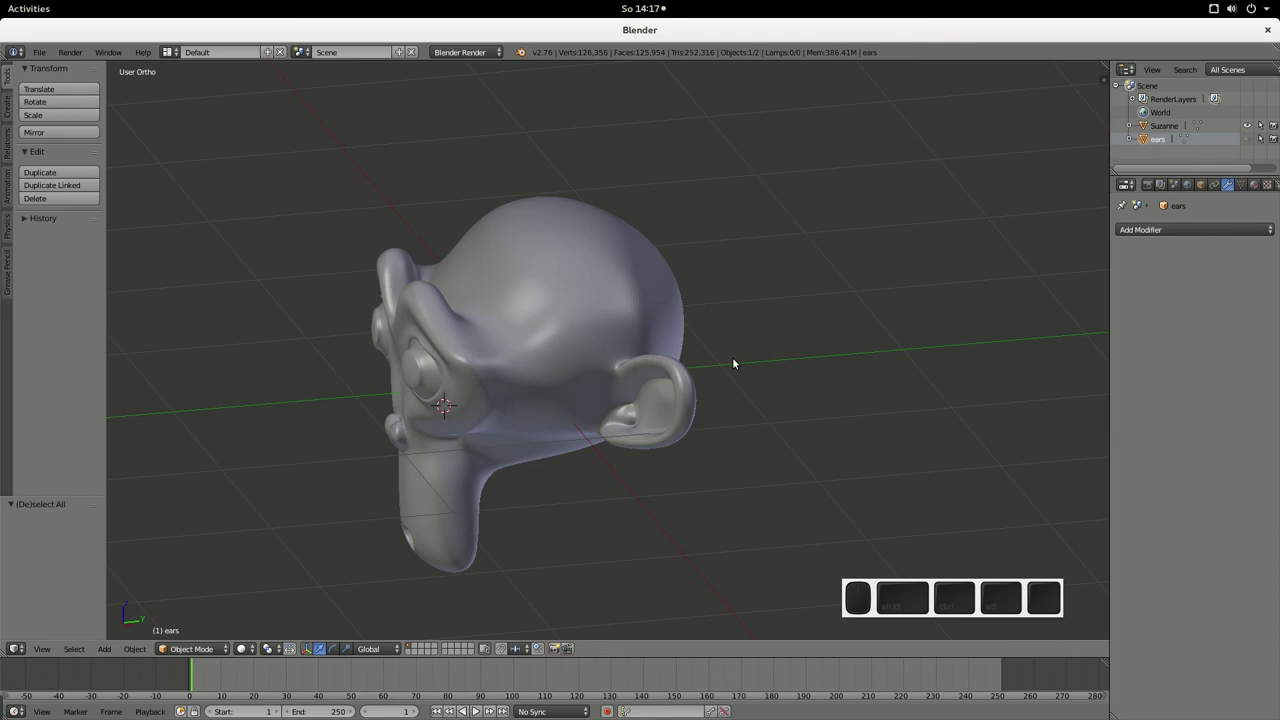
drag(711, 338, 811, 327)
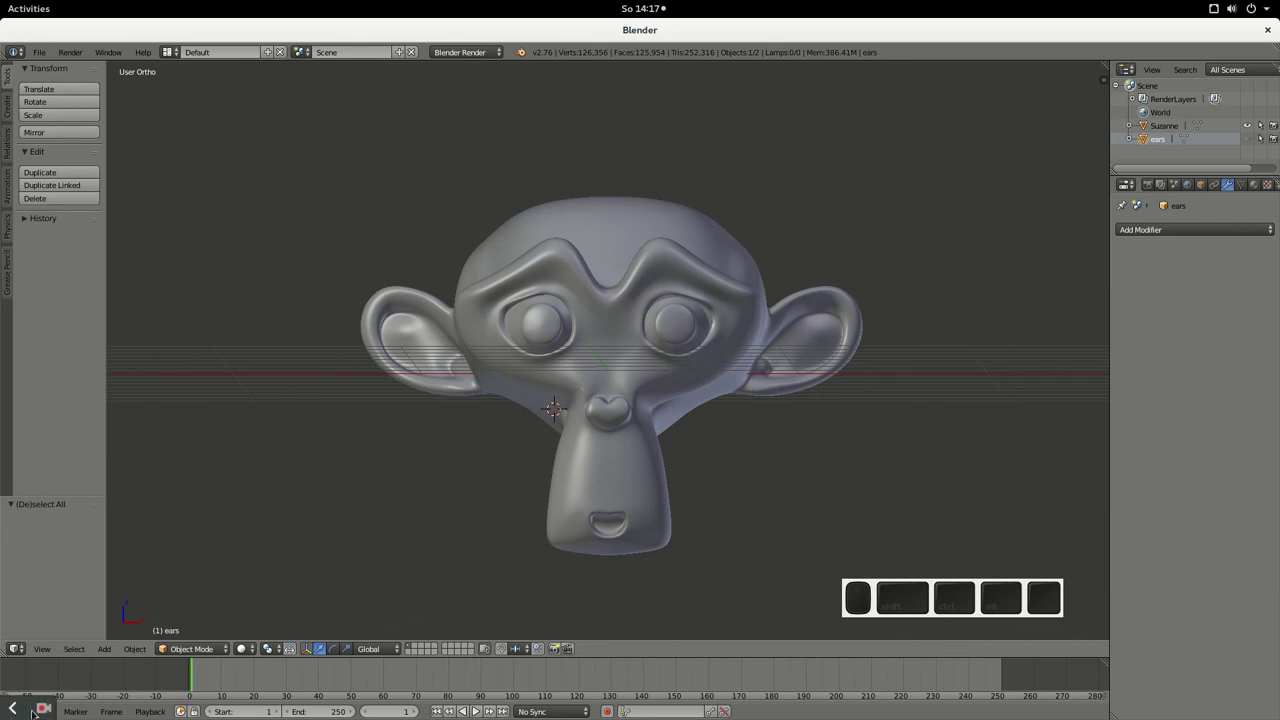